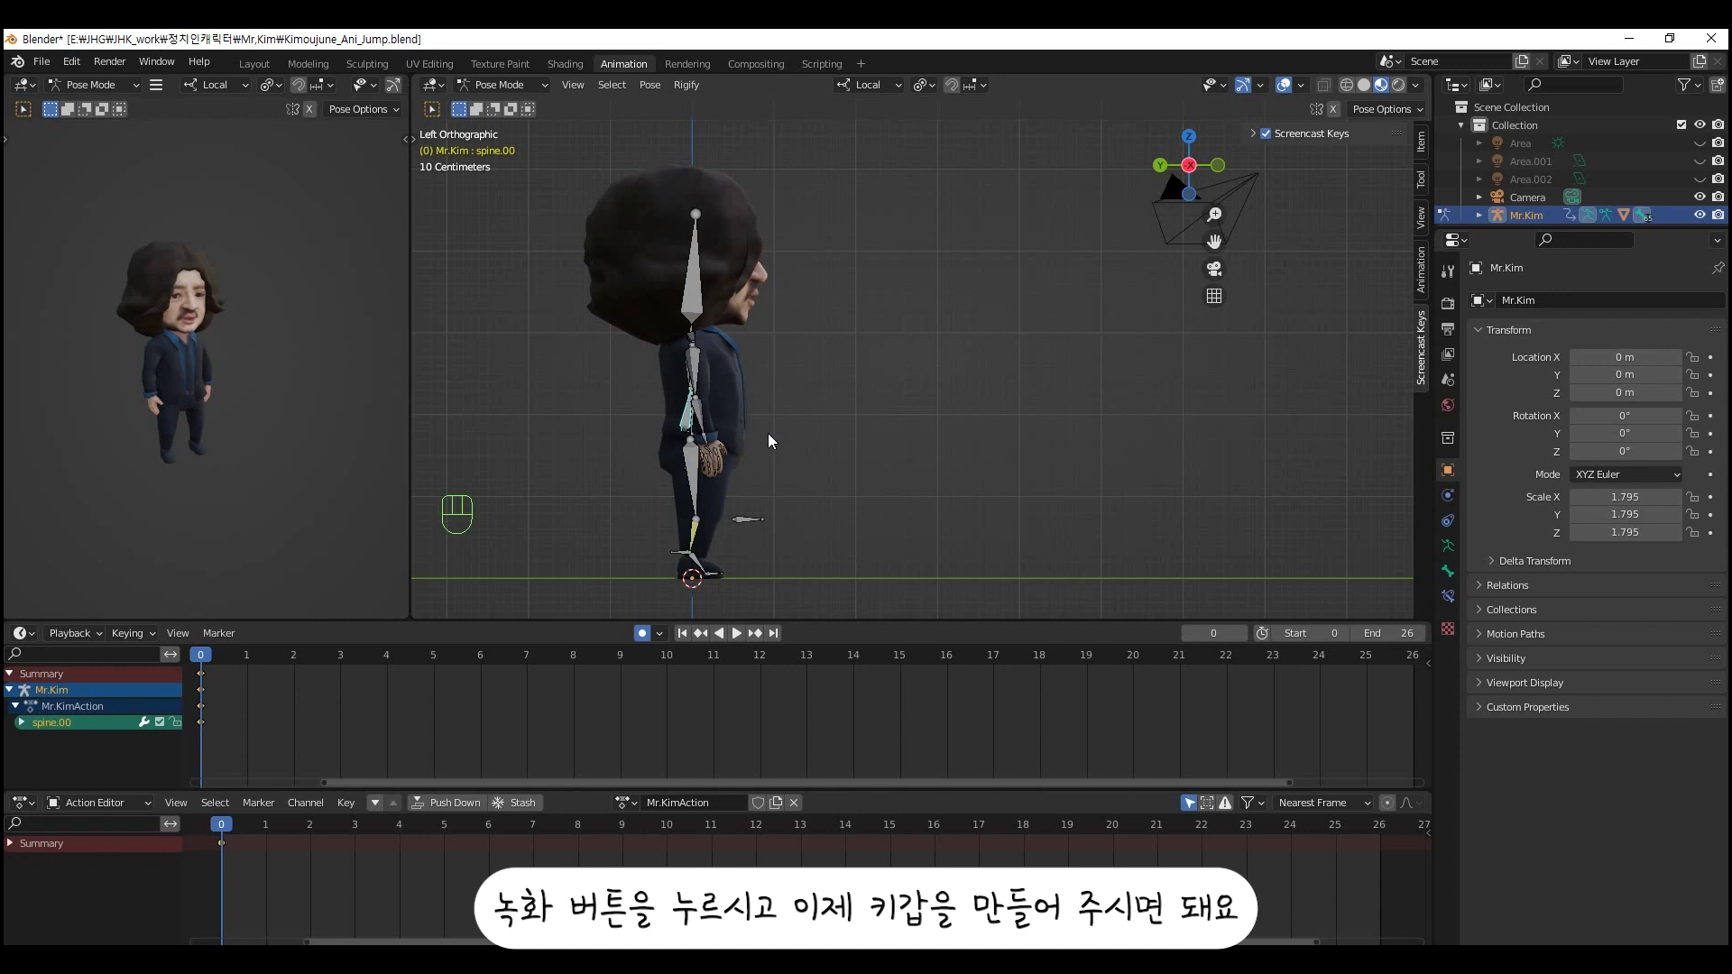
- Inspect the rig from several angles, test lowering it into the floor and undo
left_click_drag(750, 444, 673, 457)
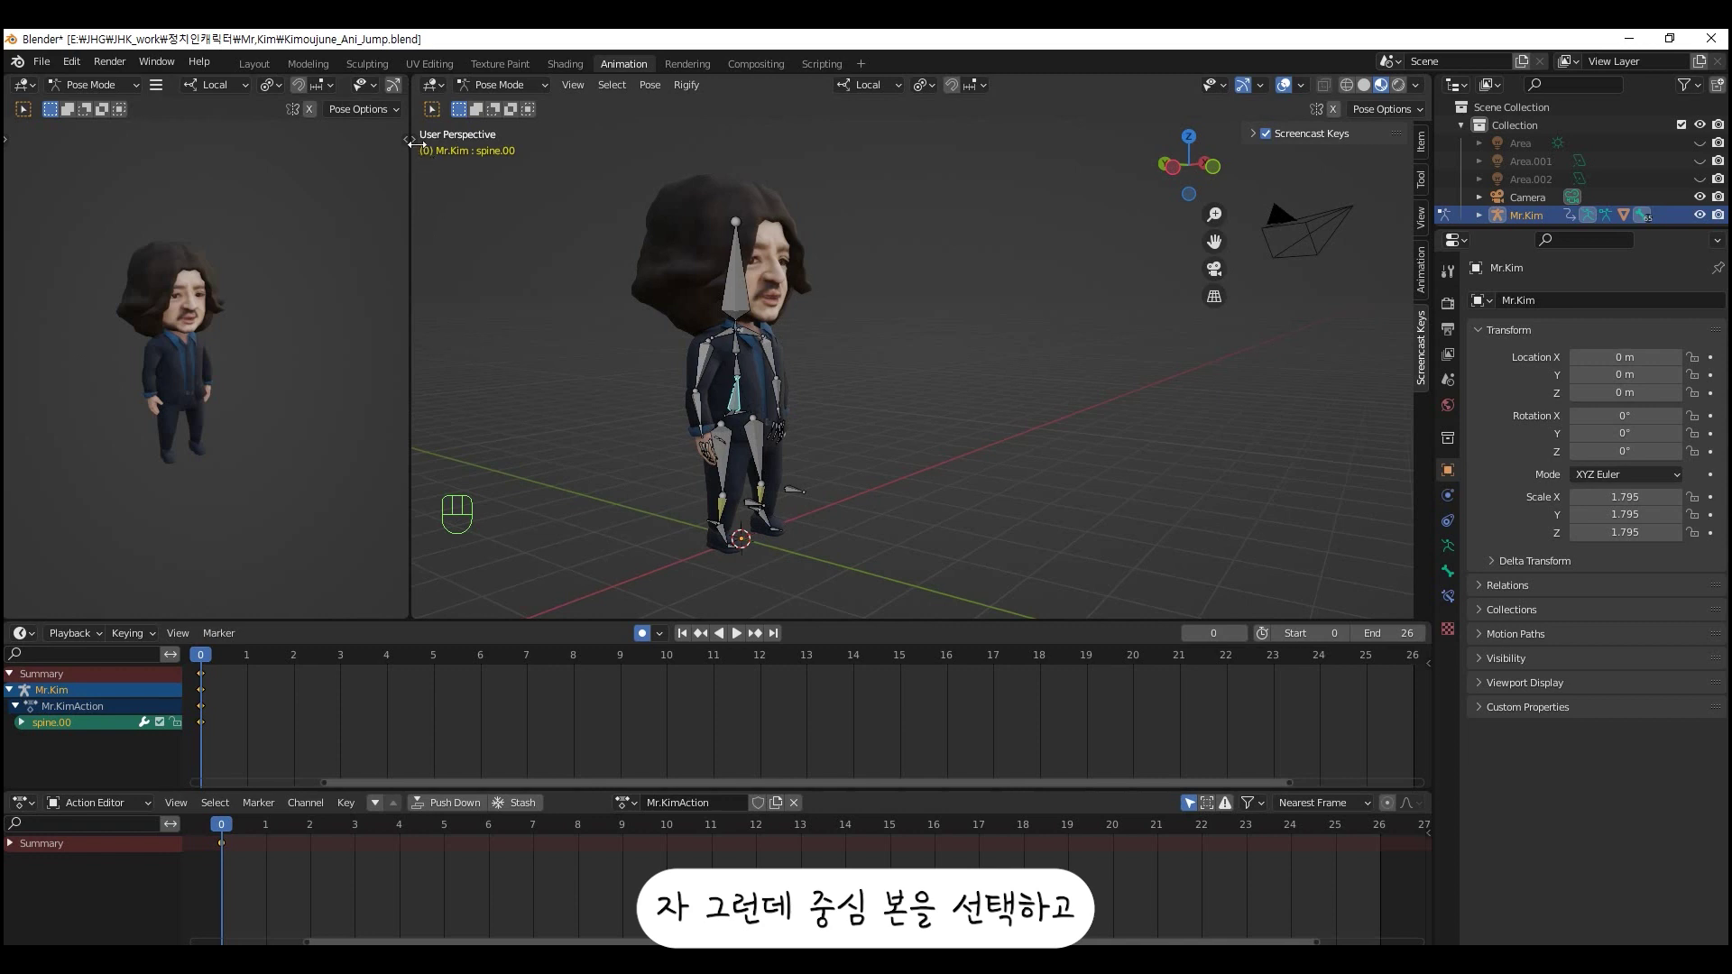
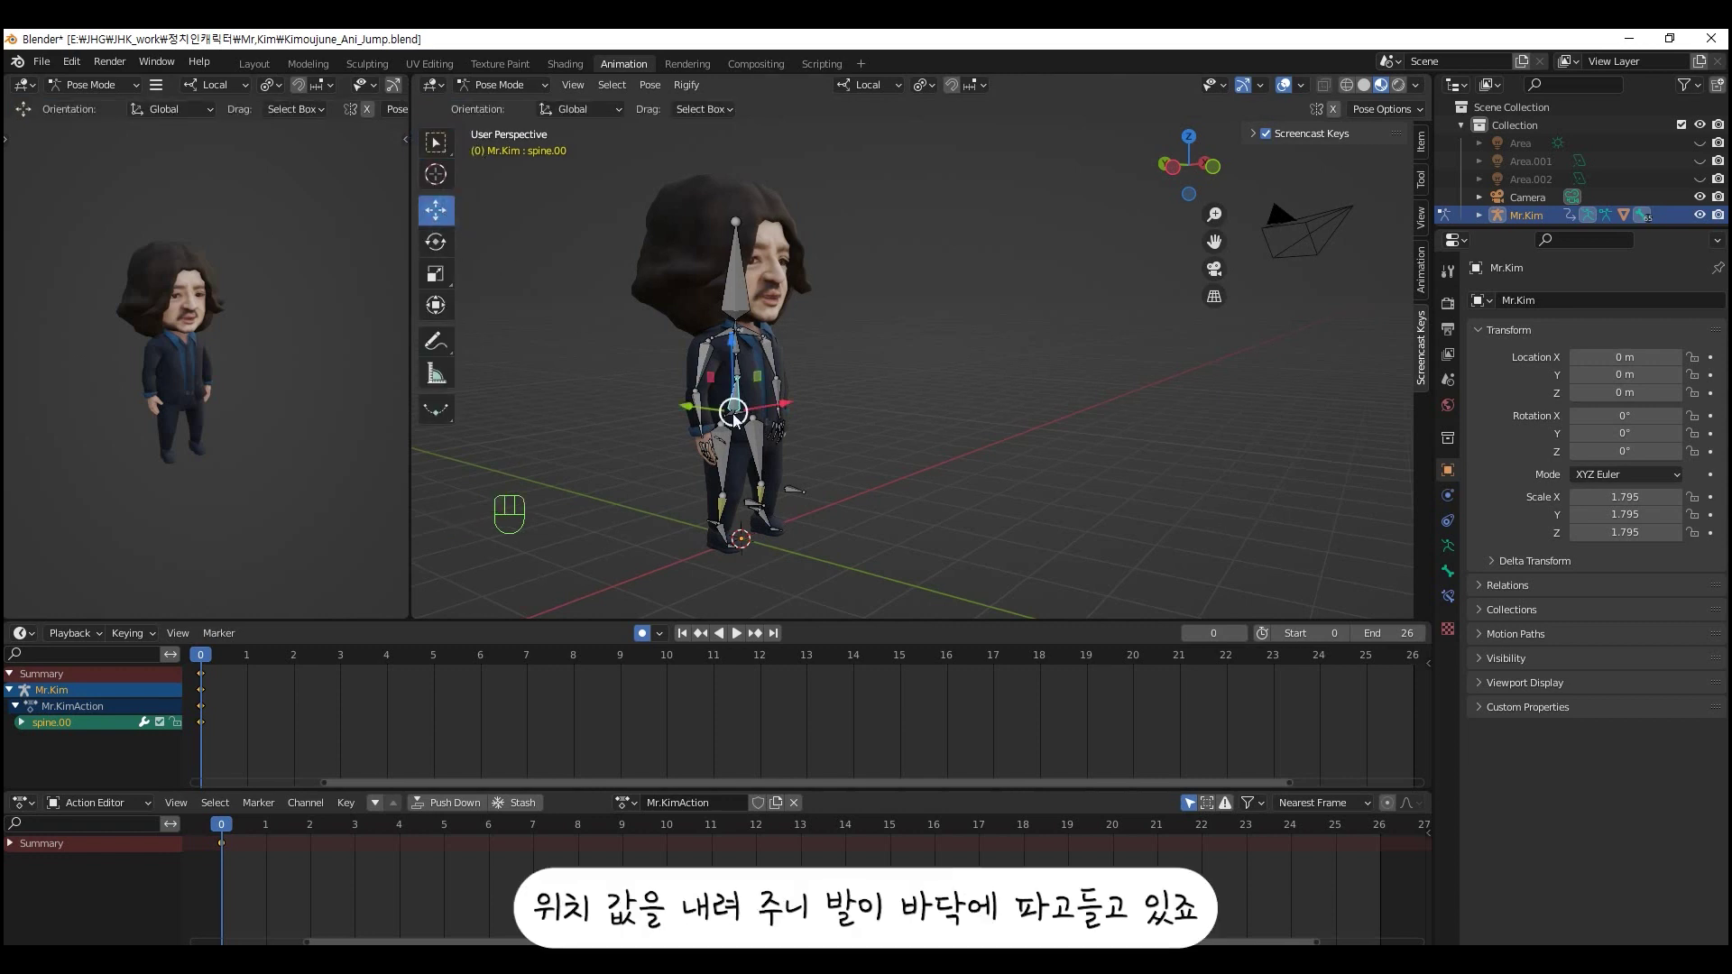
left_click_drag(738, 352, 737, 371)
key("ctrl+z")
left_click_drag(709, 482, 793, 478)
left_click_drag(811, 446, 856, 384)
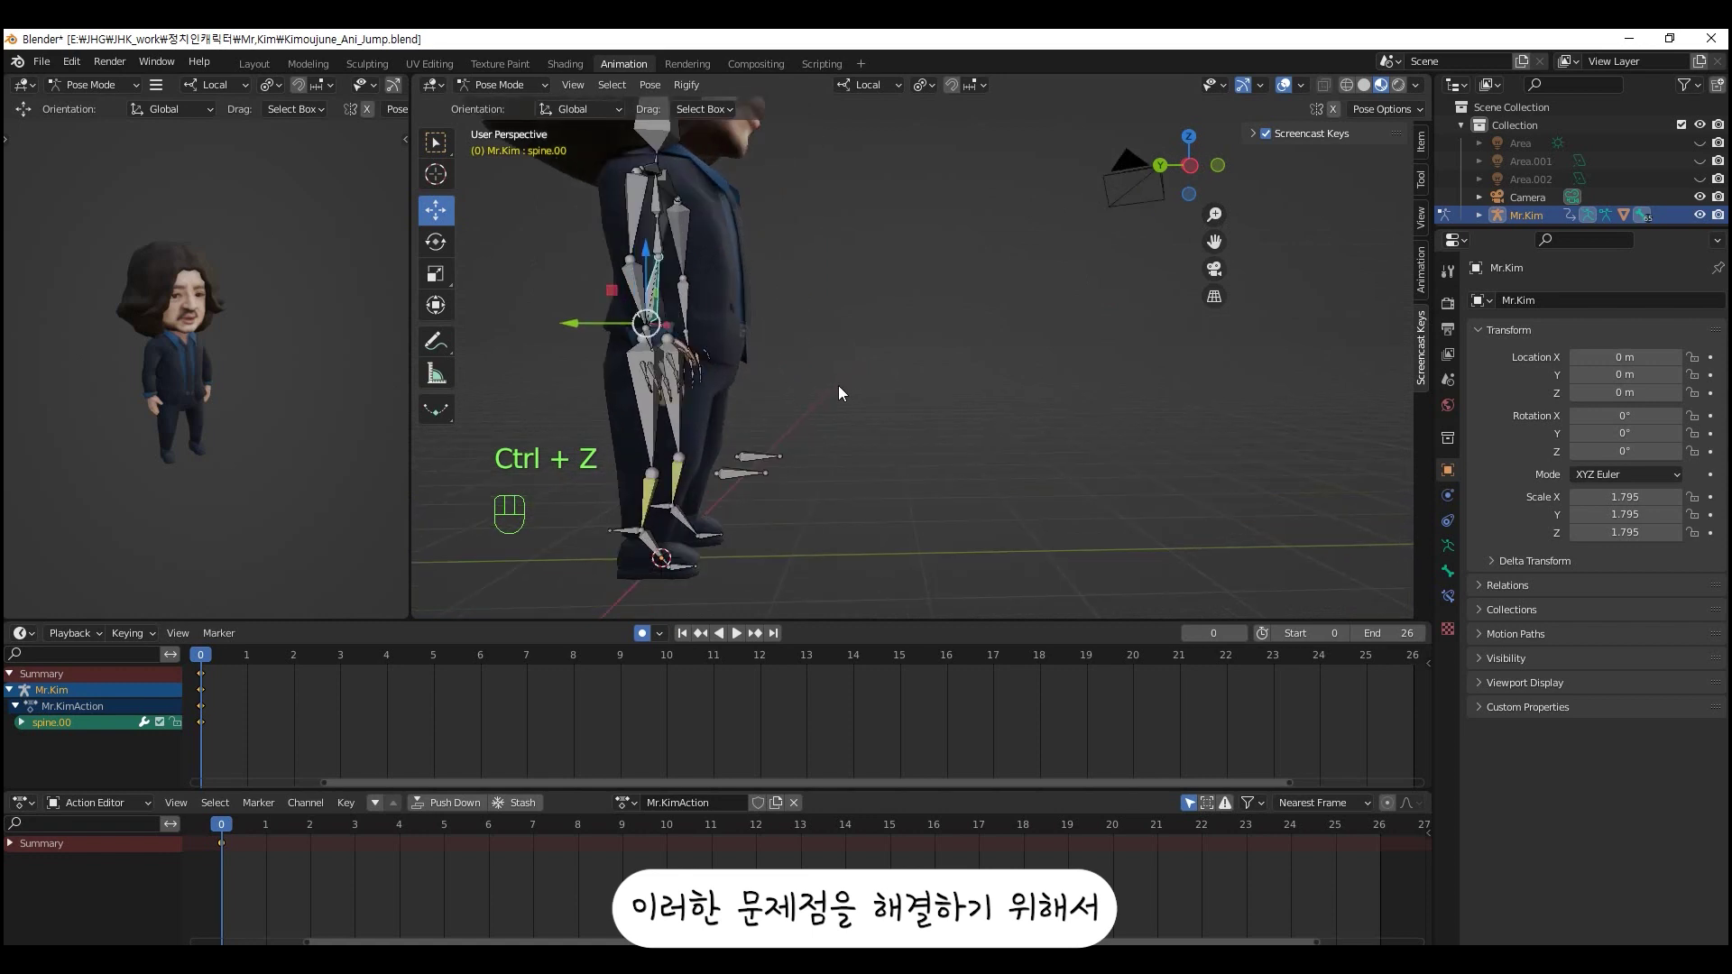
left_click_drag(826, 412, 827, 420)
left_click_drag(827, 420, 883, 468)
left_click(883, 469)
- Return to the side view and create the new empty action jump001 with auto keying on
middle_click(888, 486)
left_click_drag(780, 472, 747, 457)
left_click_drag(788, 316, 636, 852)
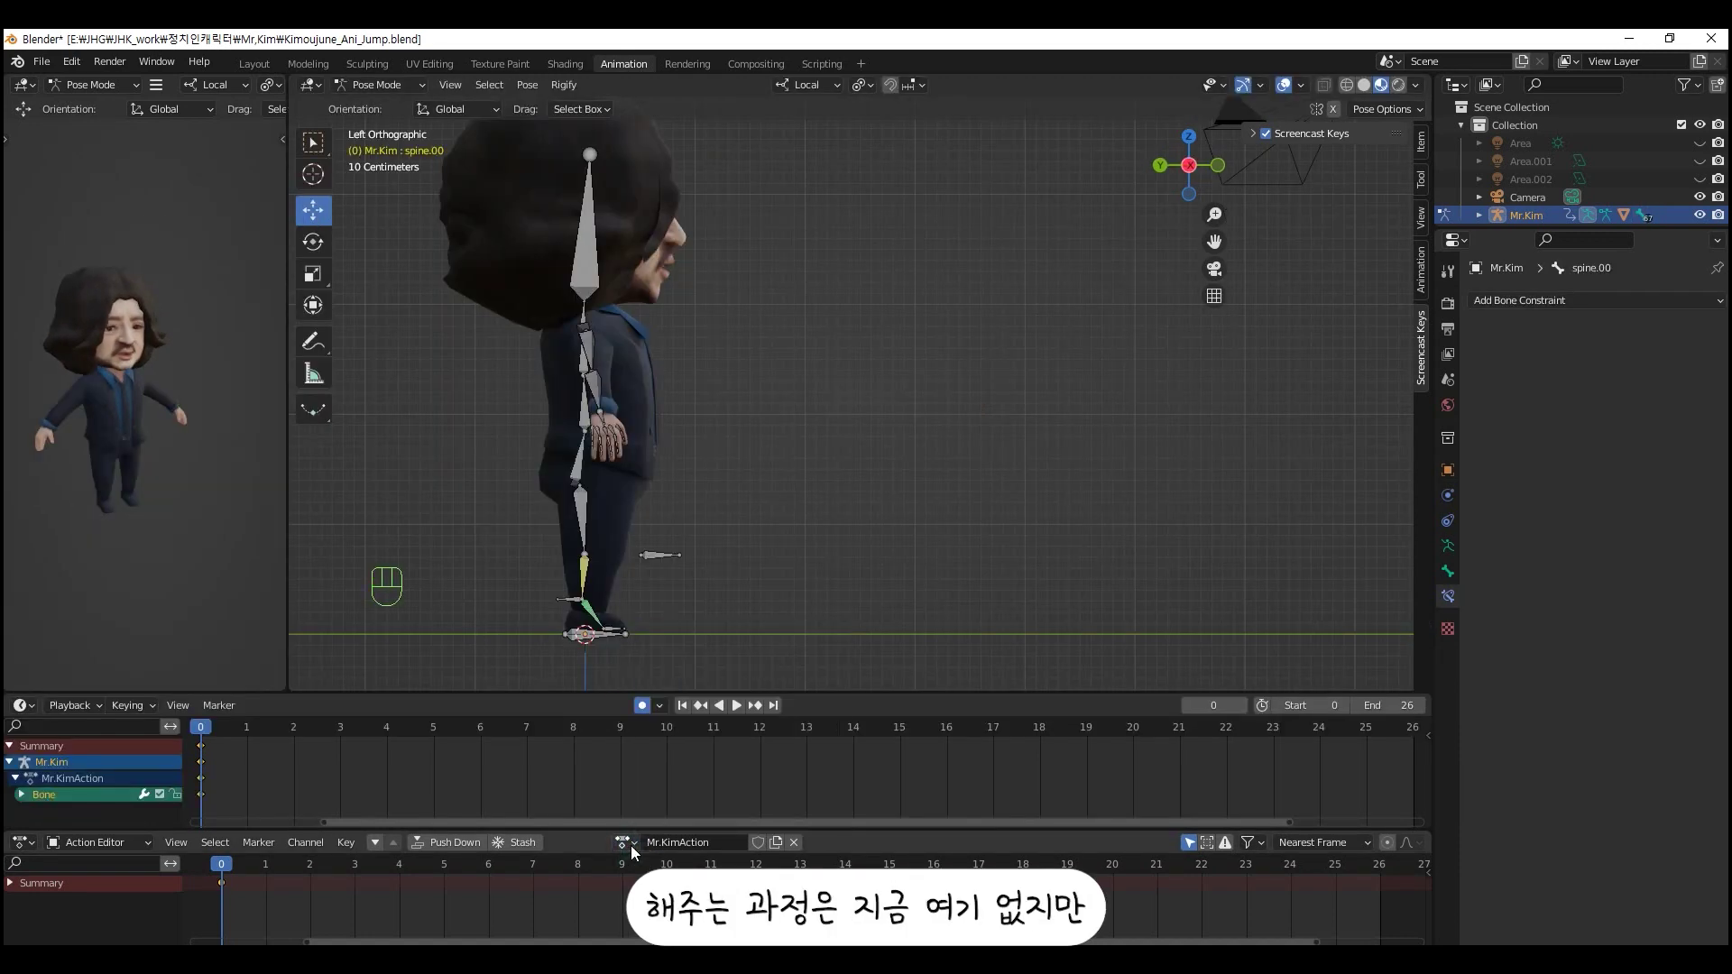
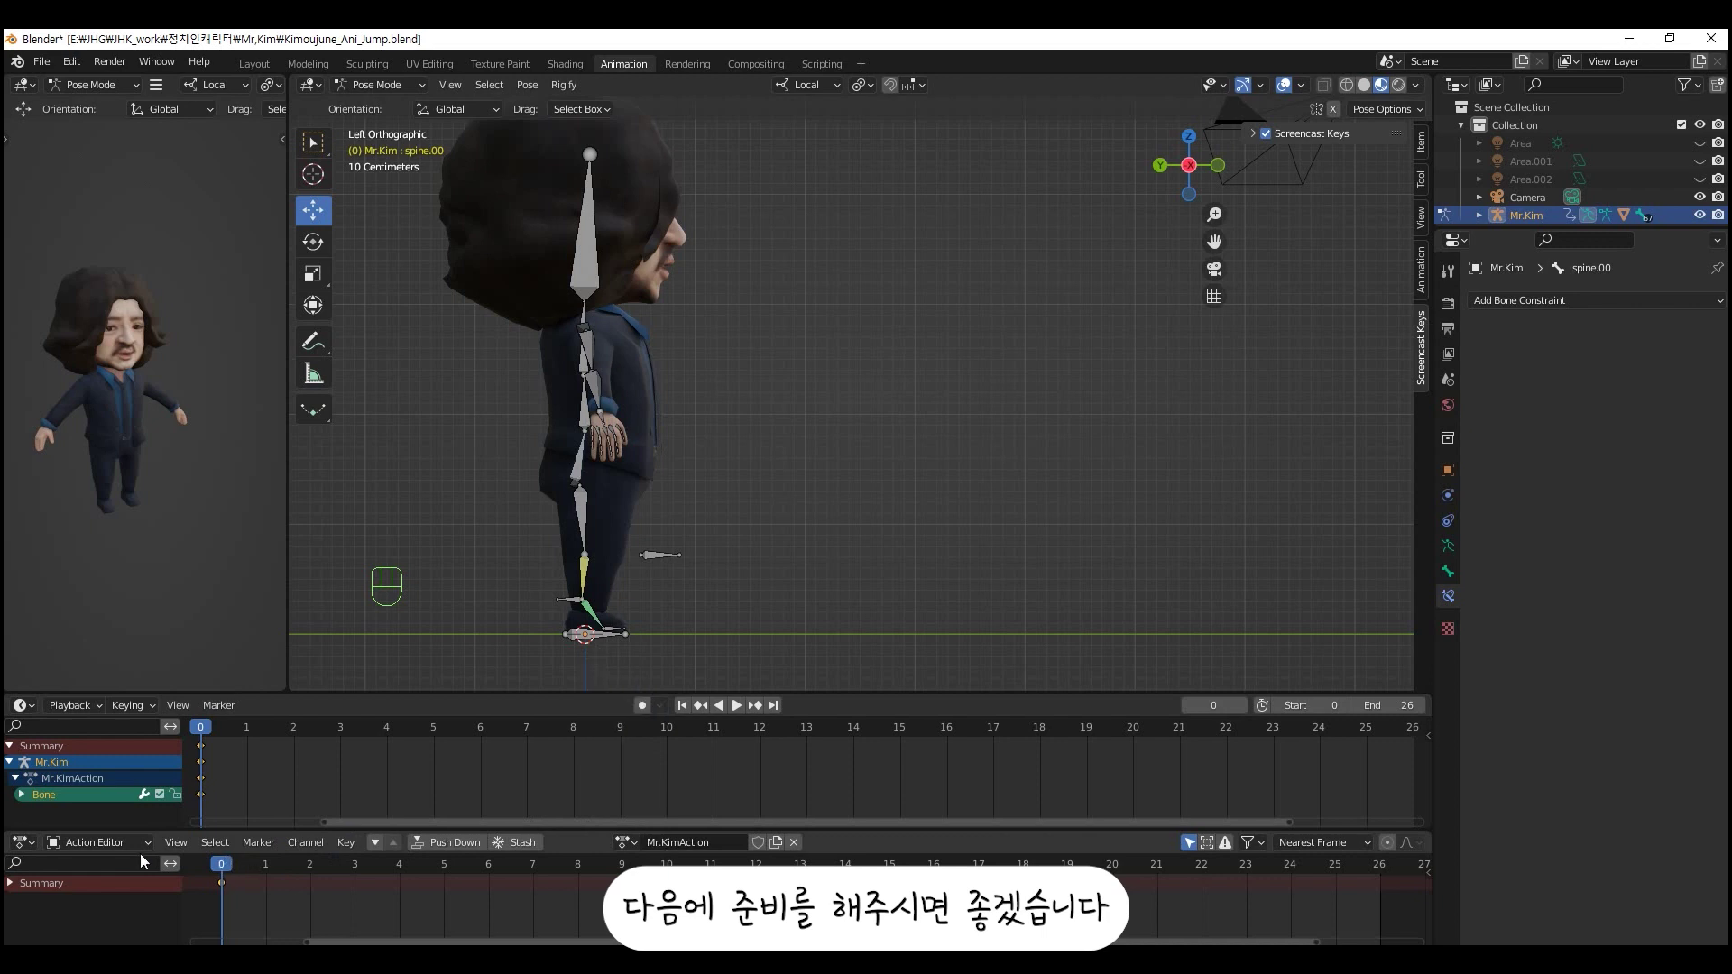
left_click_drag(145, 849, 99, 811)
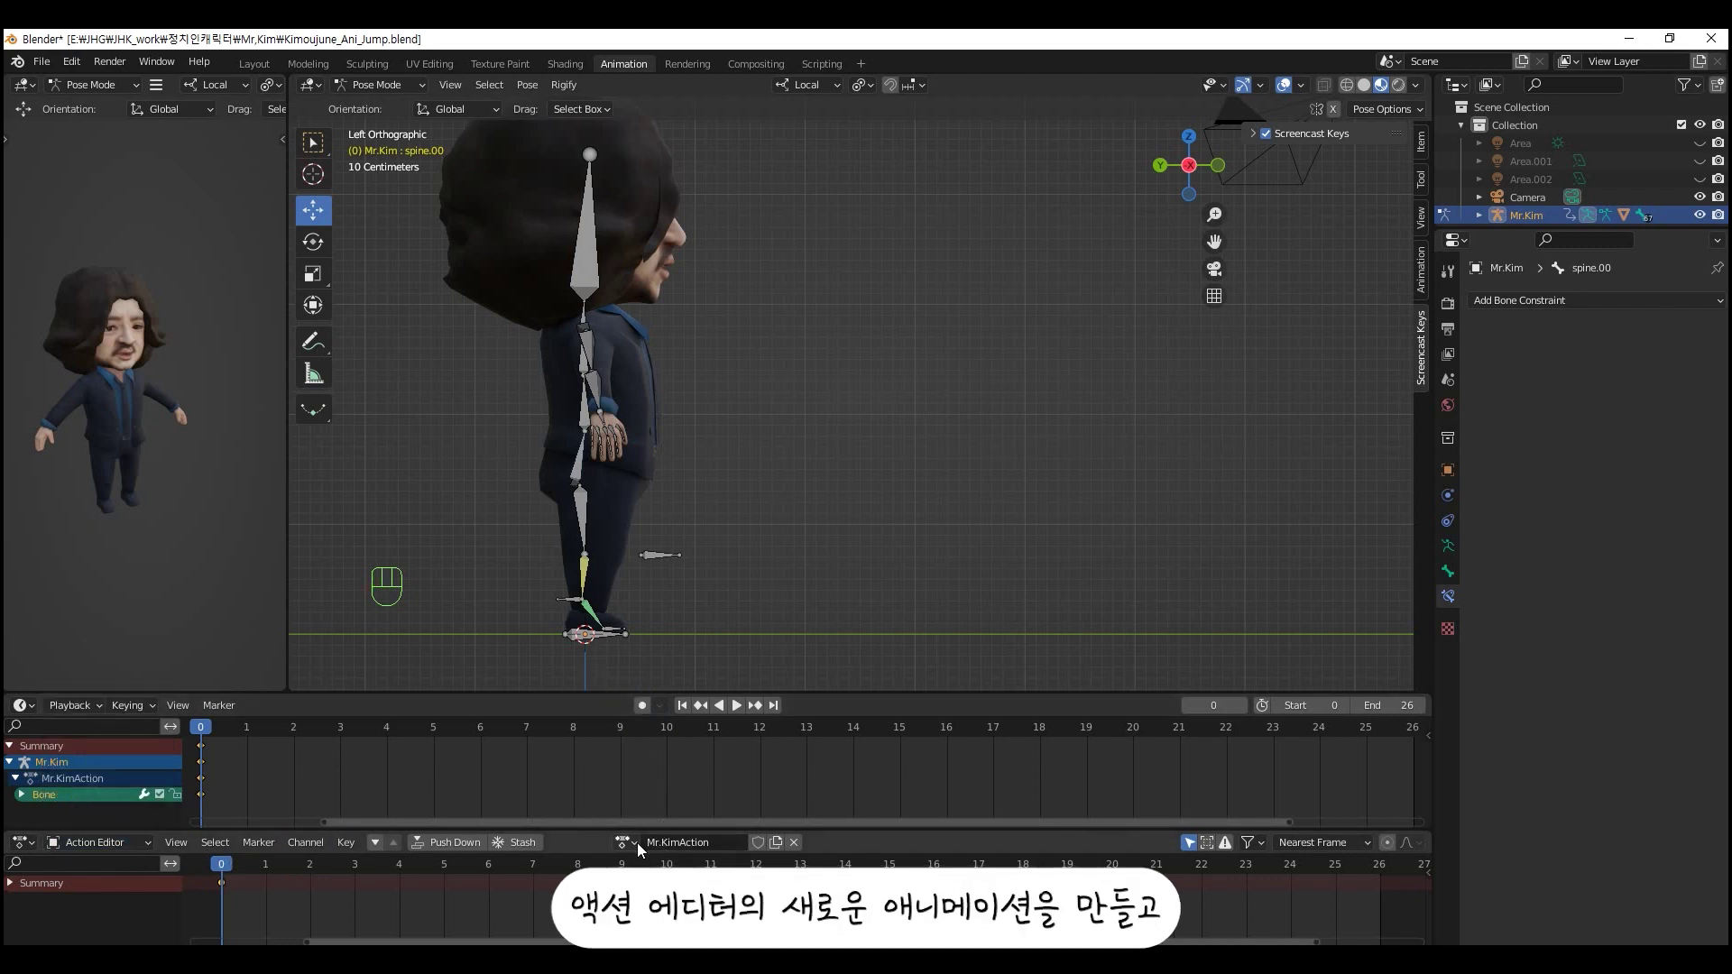
left_click_drag(655, 858, 673, 675)
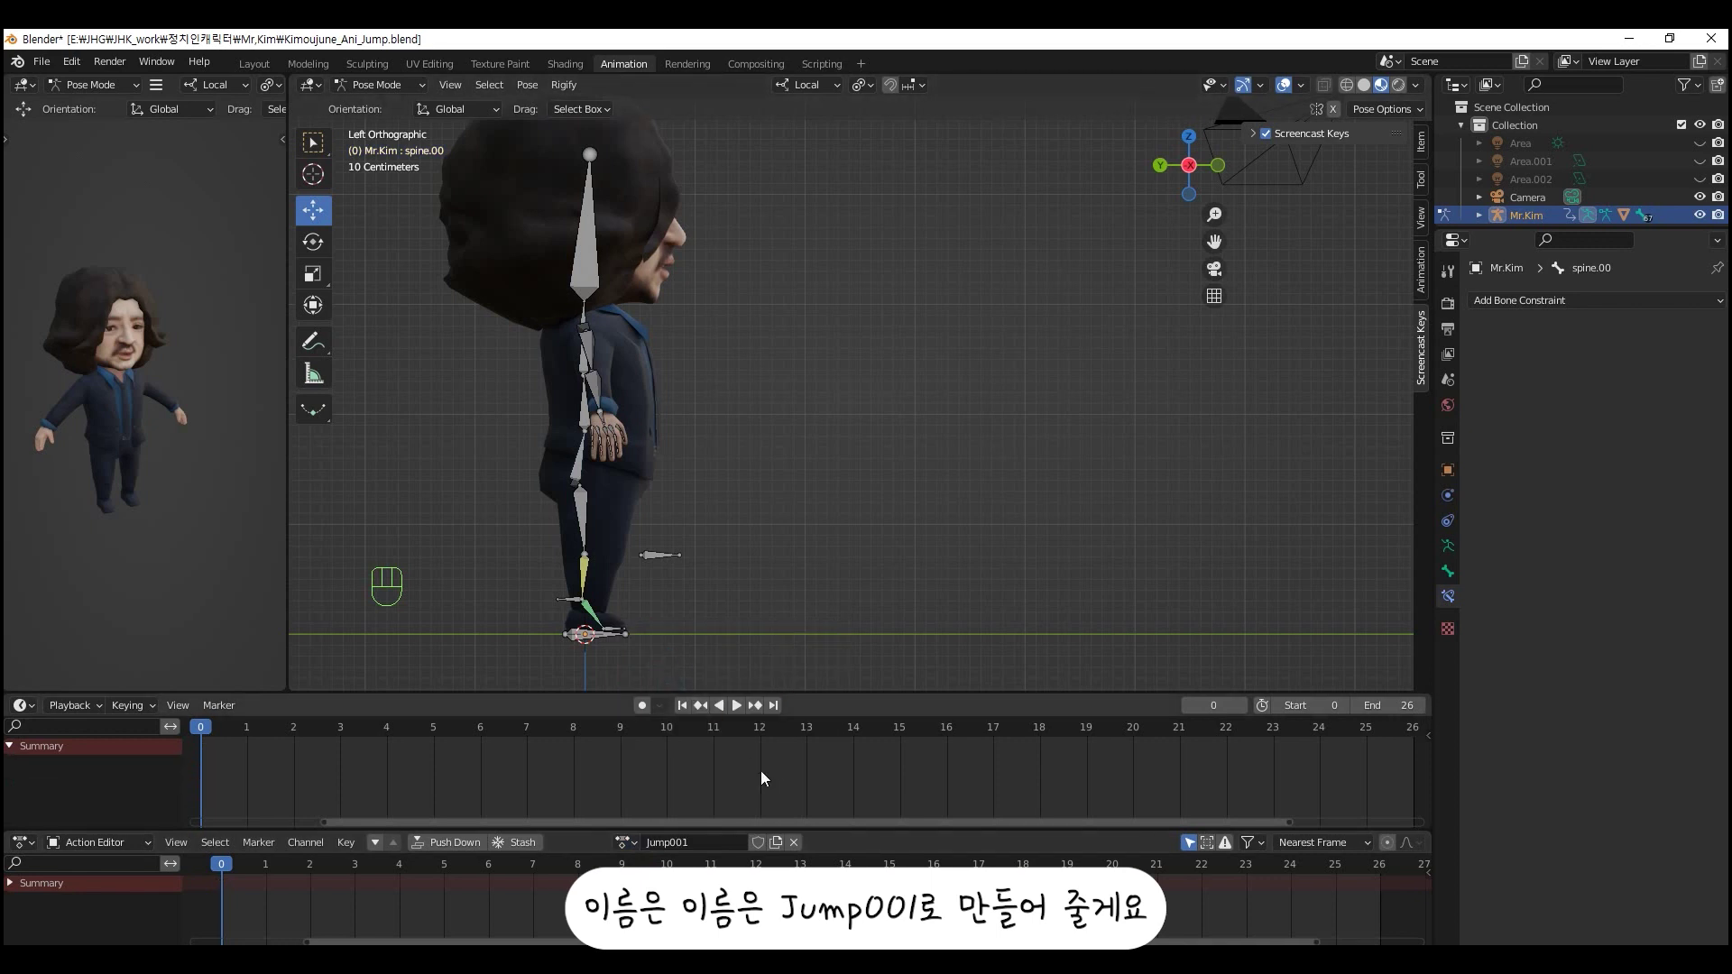
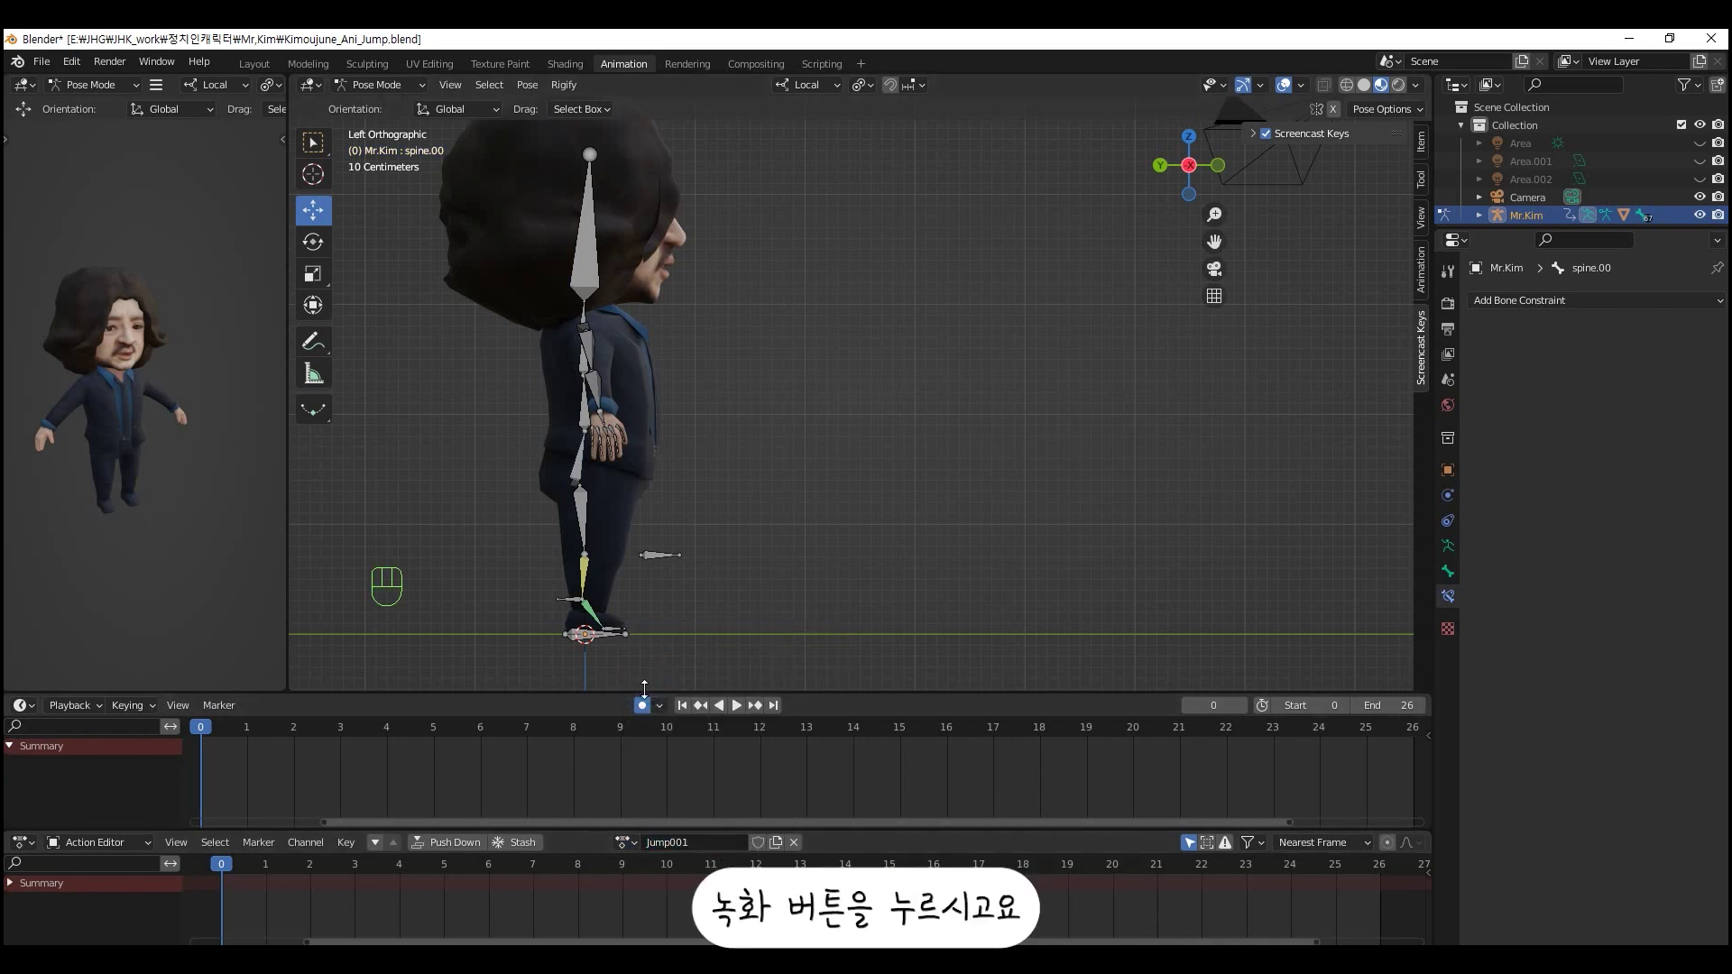
- Keyframe every bone of the rig at frame 0 and enlarge the timeline to show the channels
left_click(587, 554)
key("a")
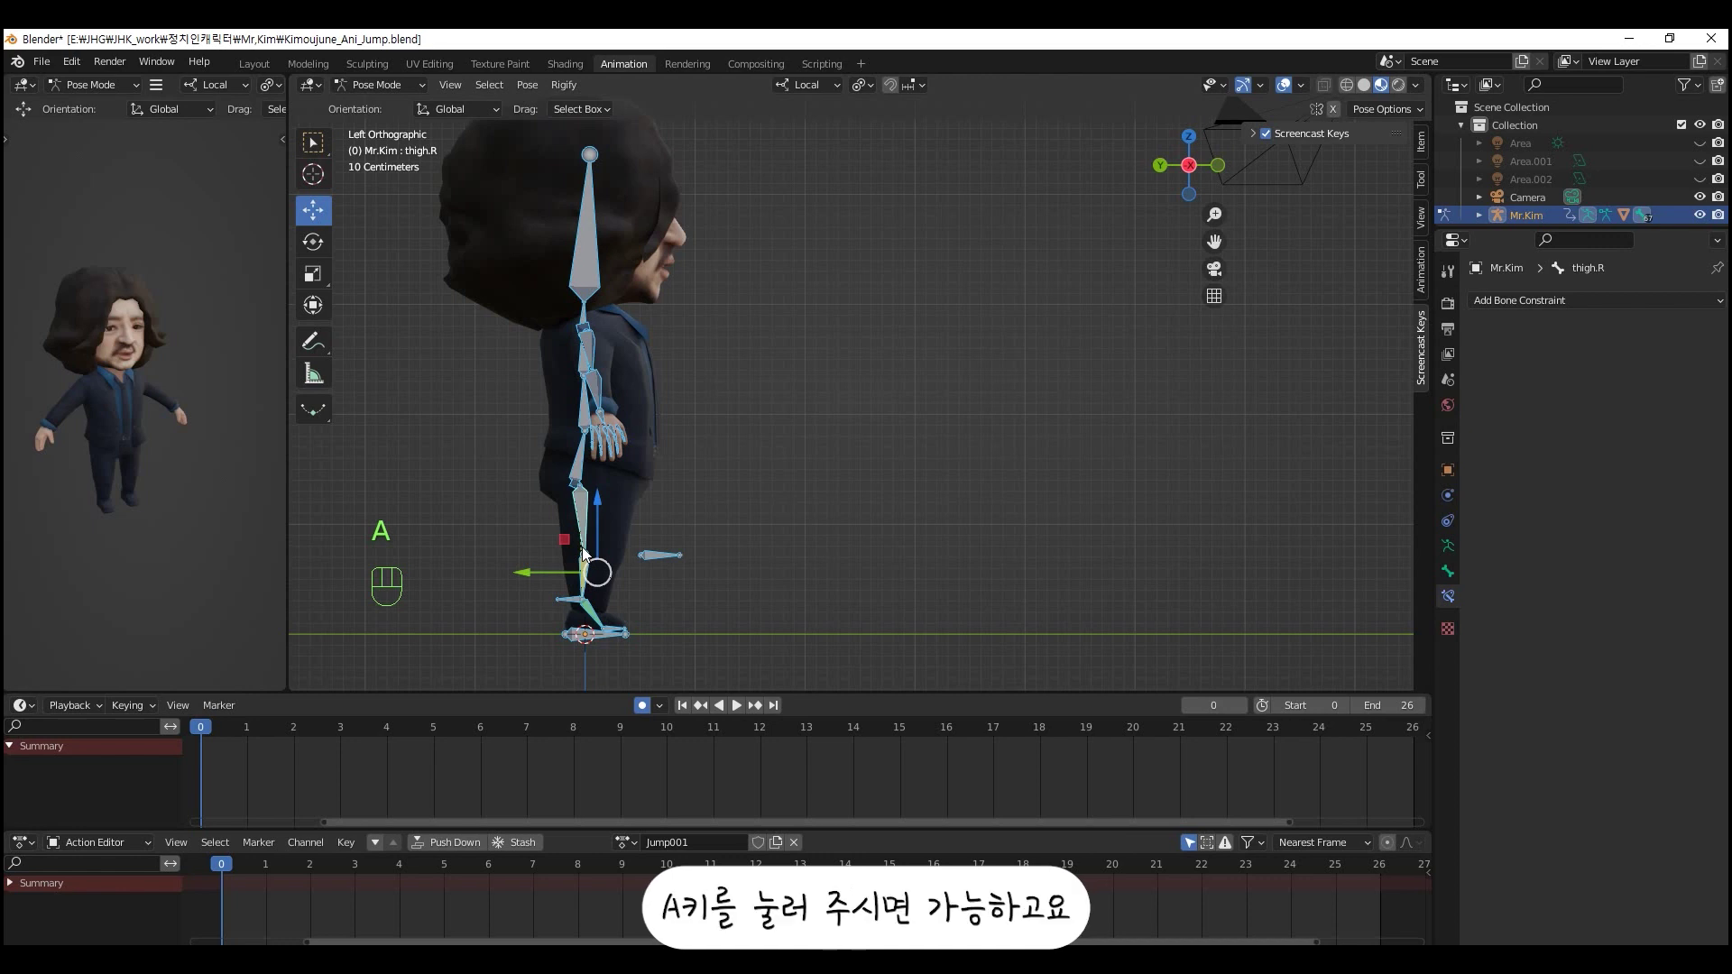
key("i")
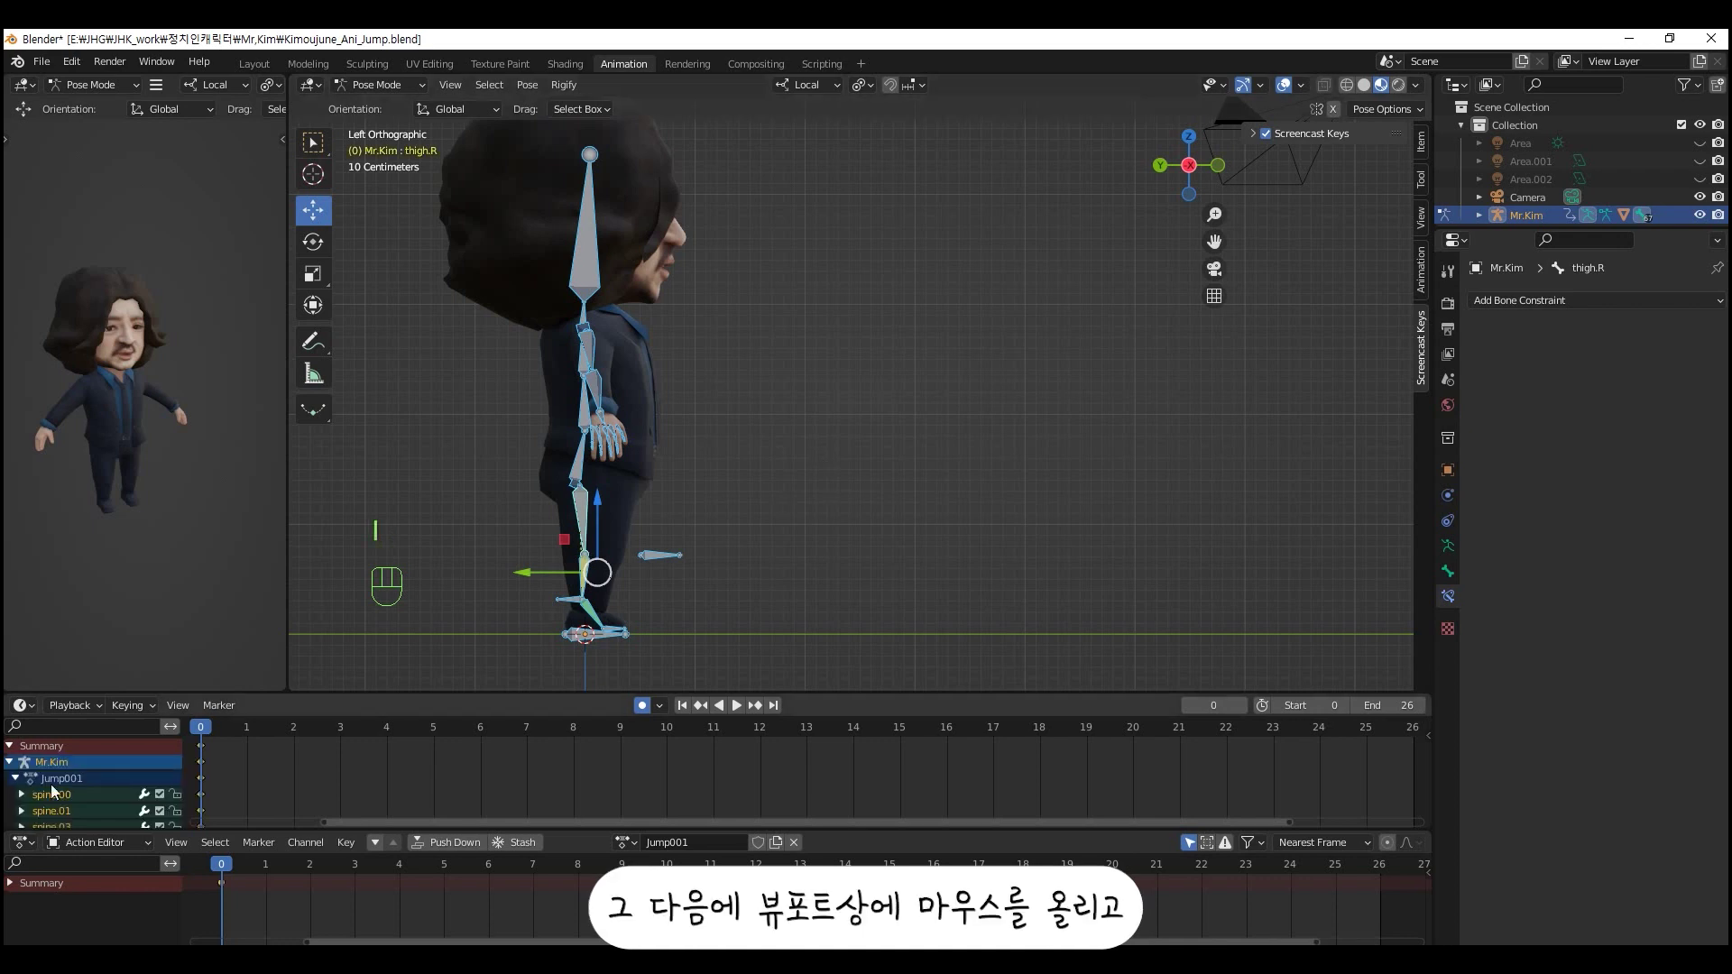
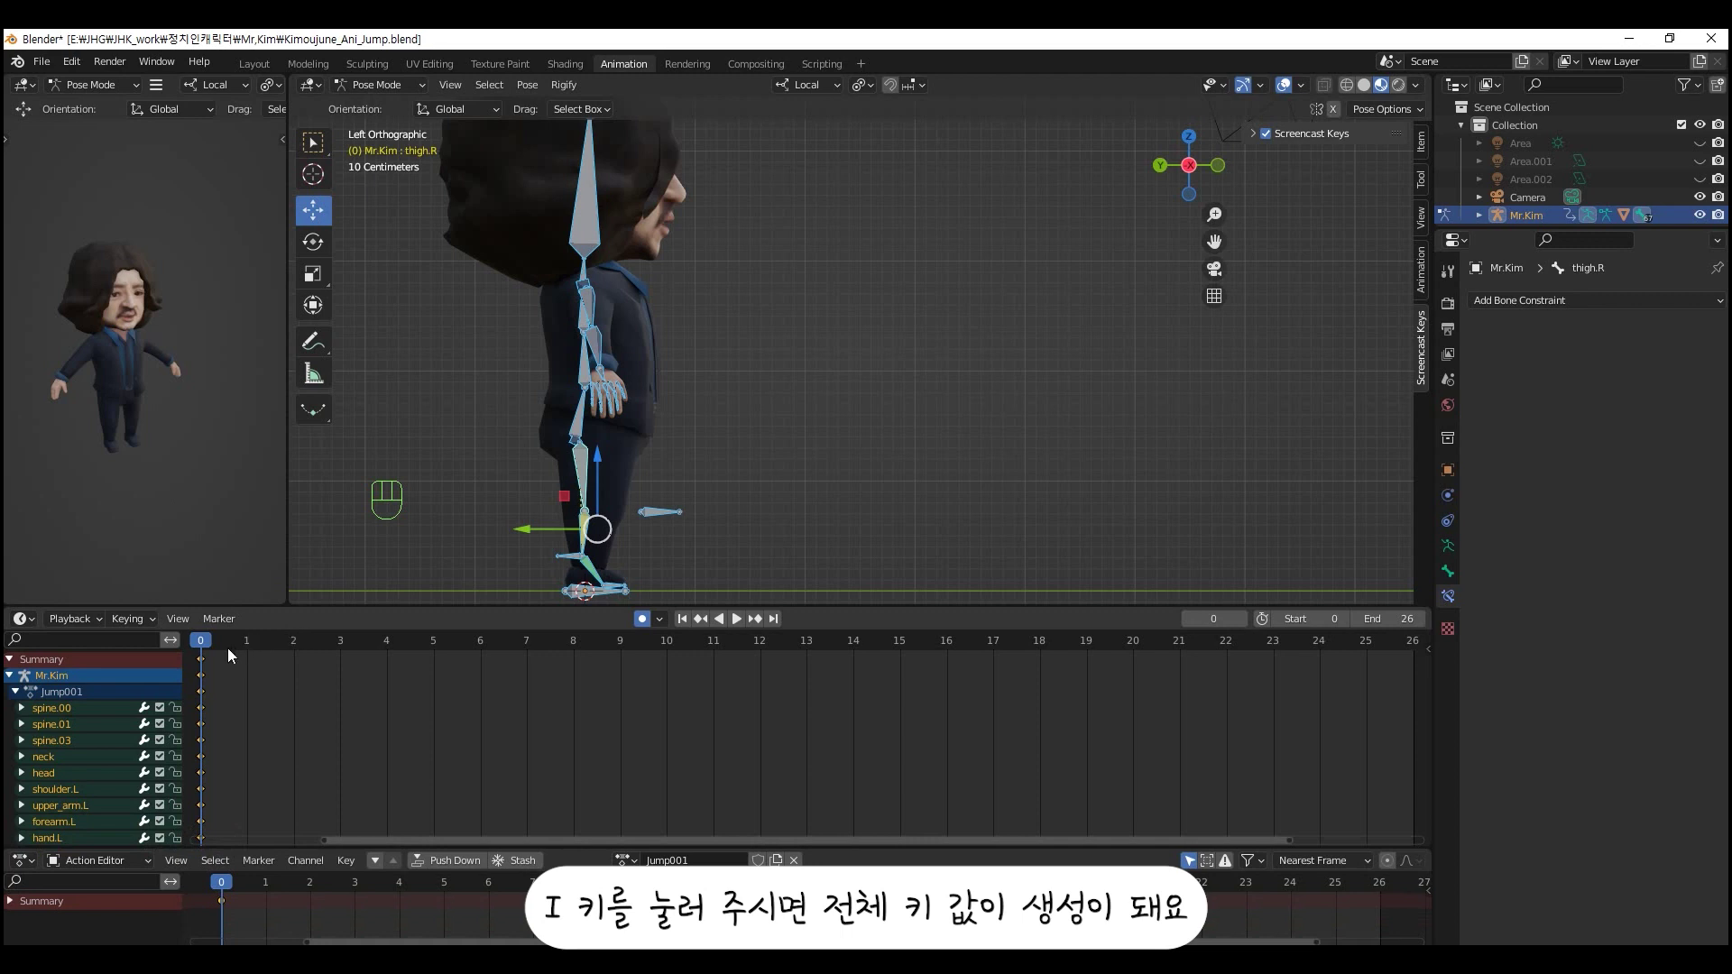
left_click_drag(218, 652, 311, 657)
- Move to frame 2 and select the spine.01 bone for the crouch pose
left_click(583, 384)
left_click(586, 335)
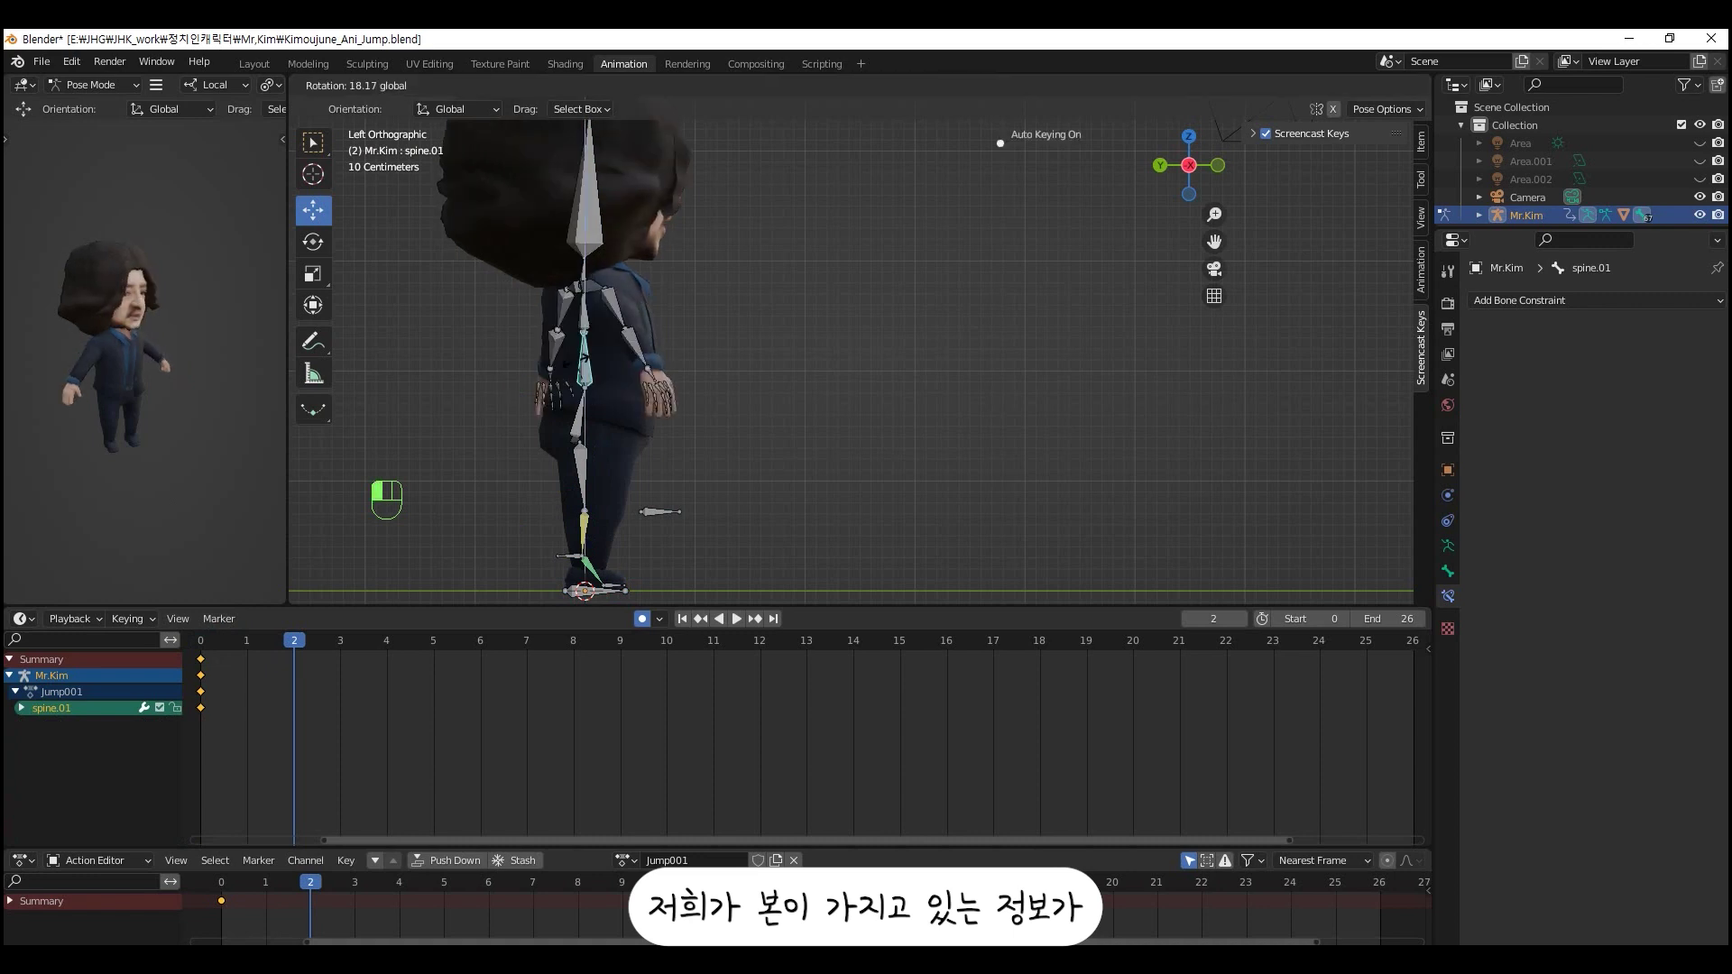
key("ctrl+z")
left_click(586, 325)
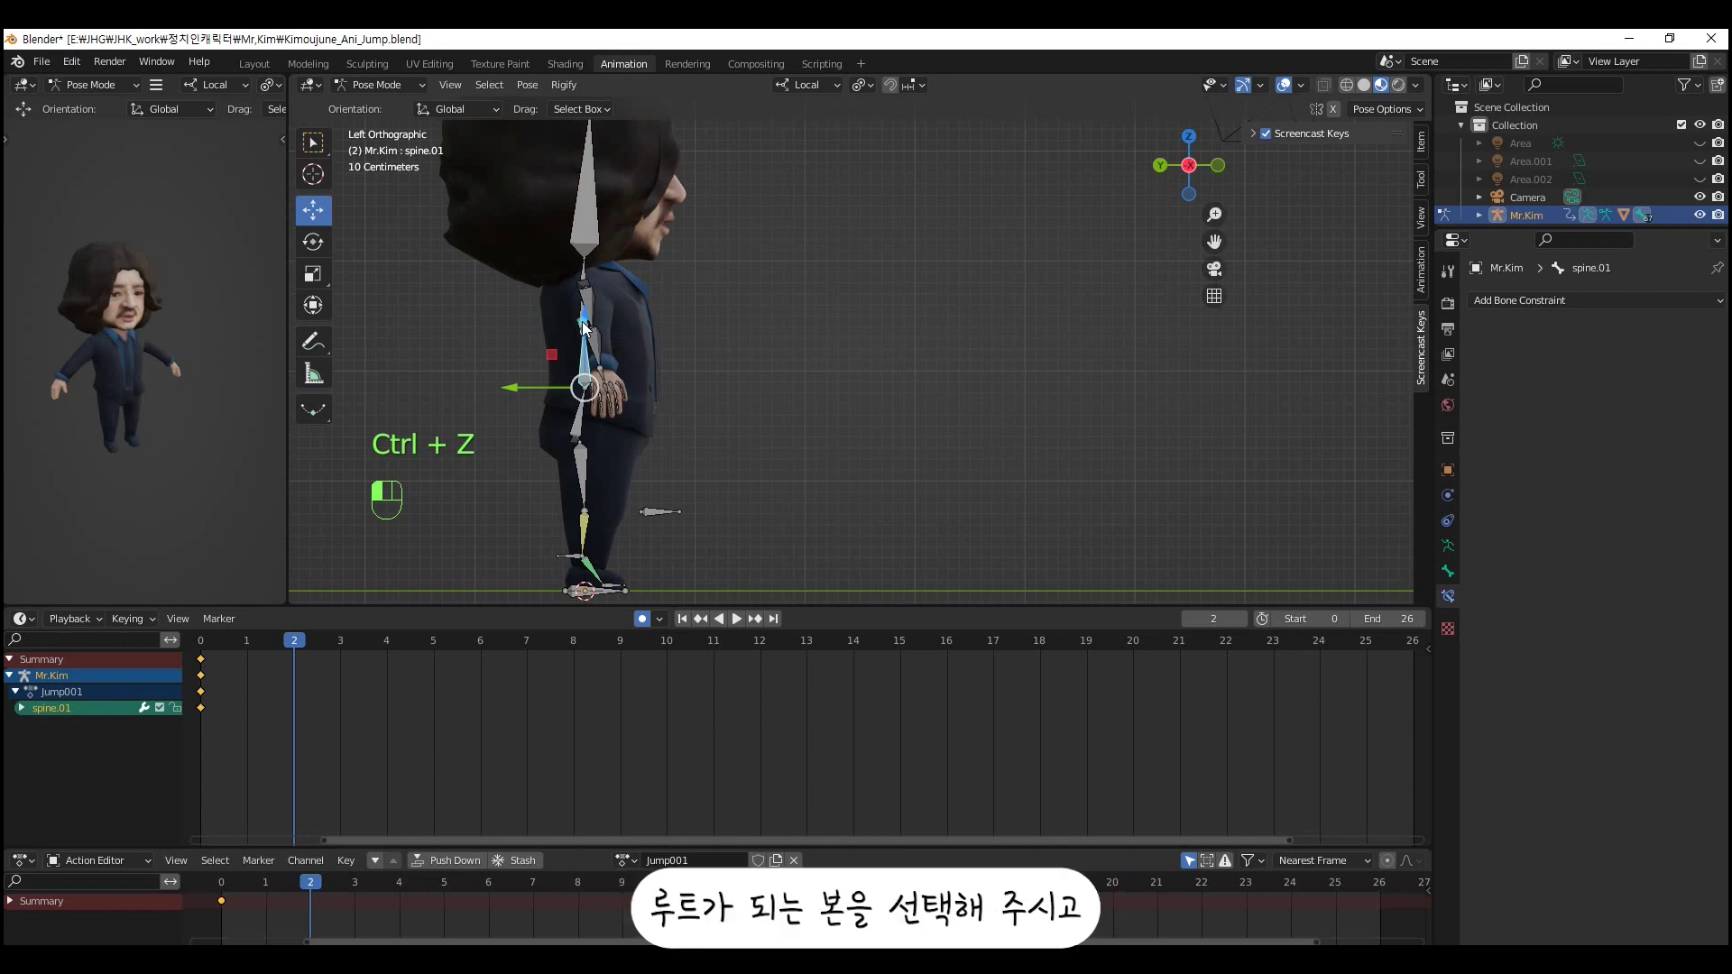
- Bend the spine forward into a crouch and tilt the head to lift the face
left_click(709, 477)
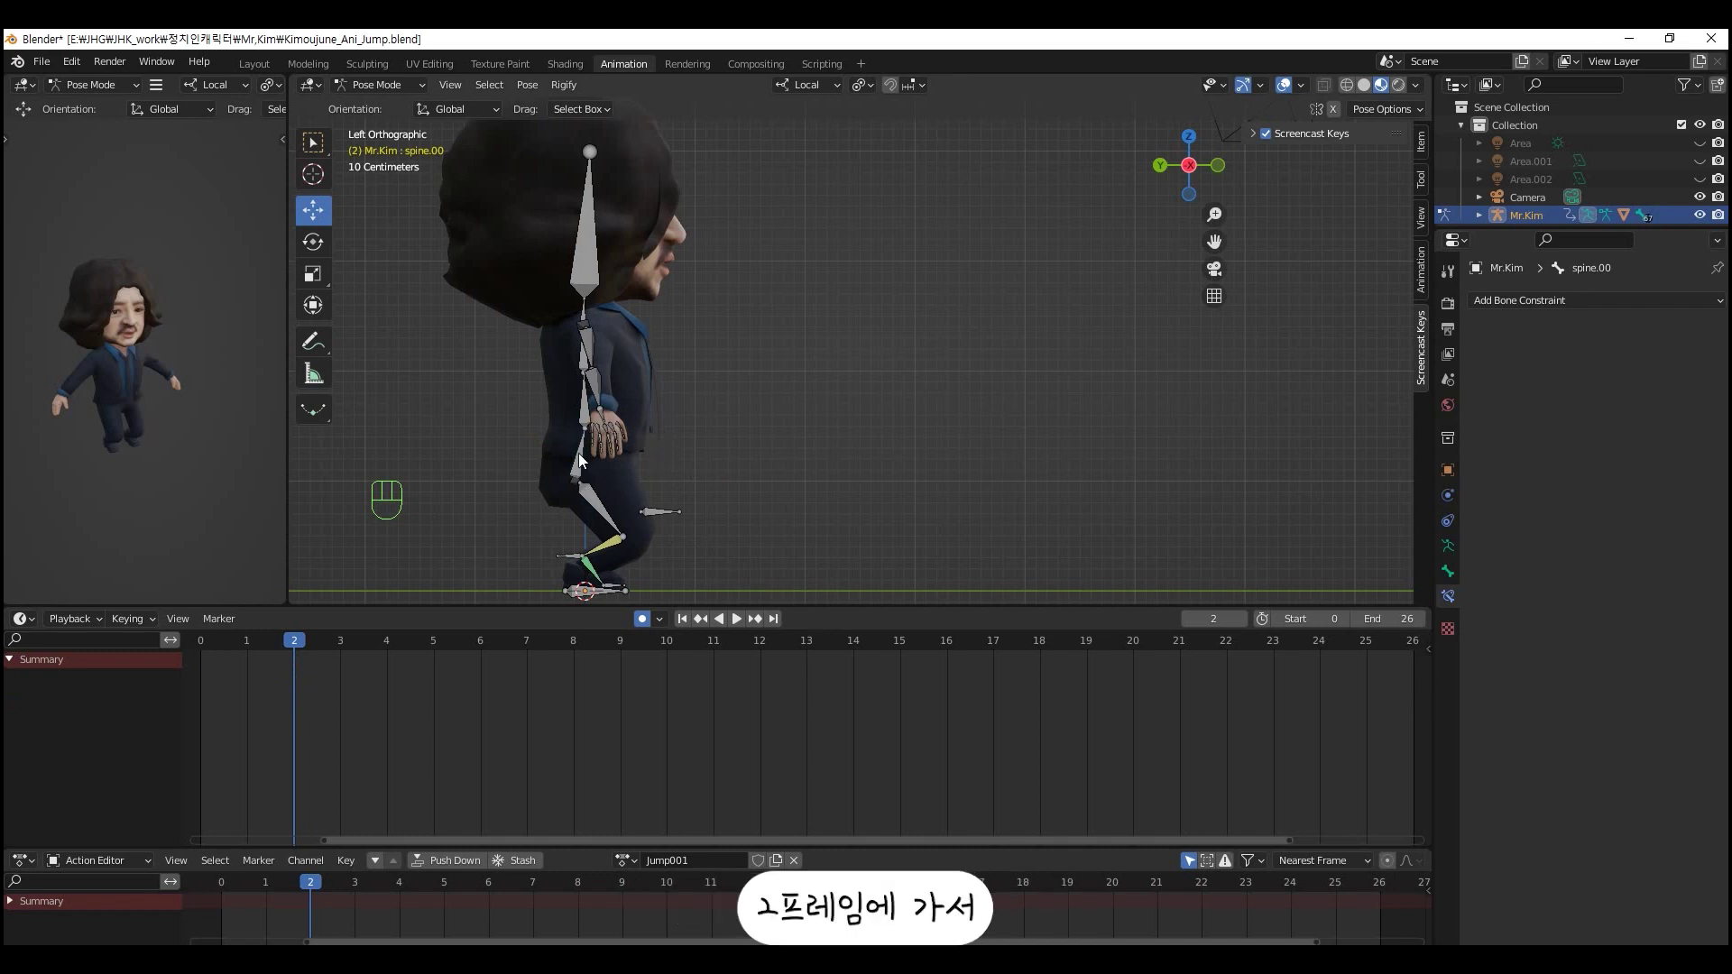
left_click(584, 464)
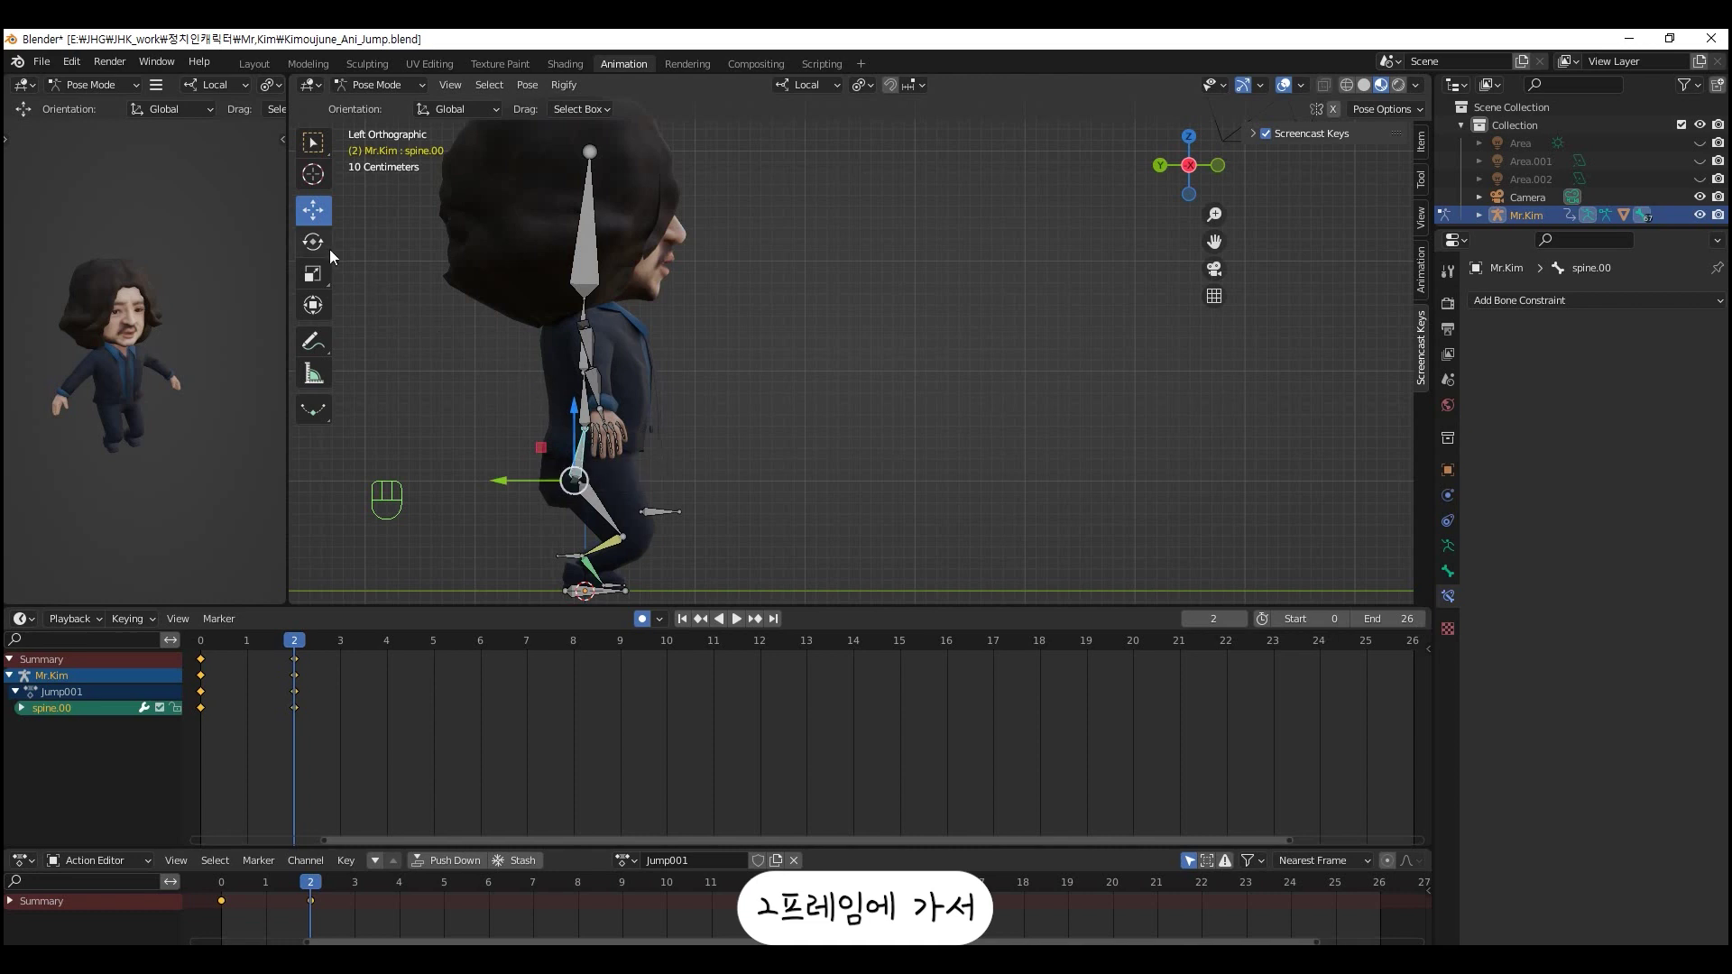
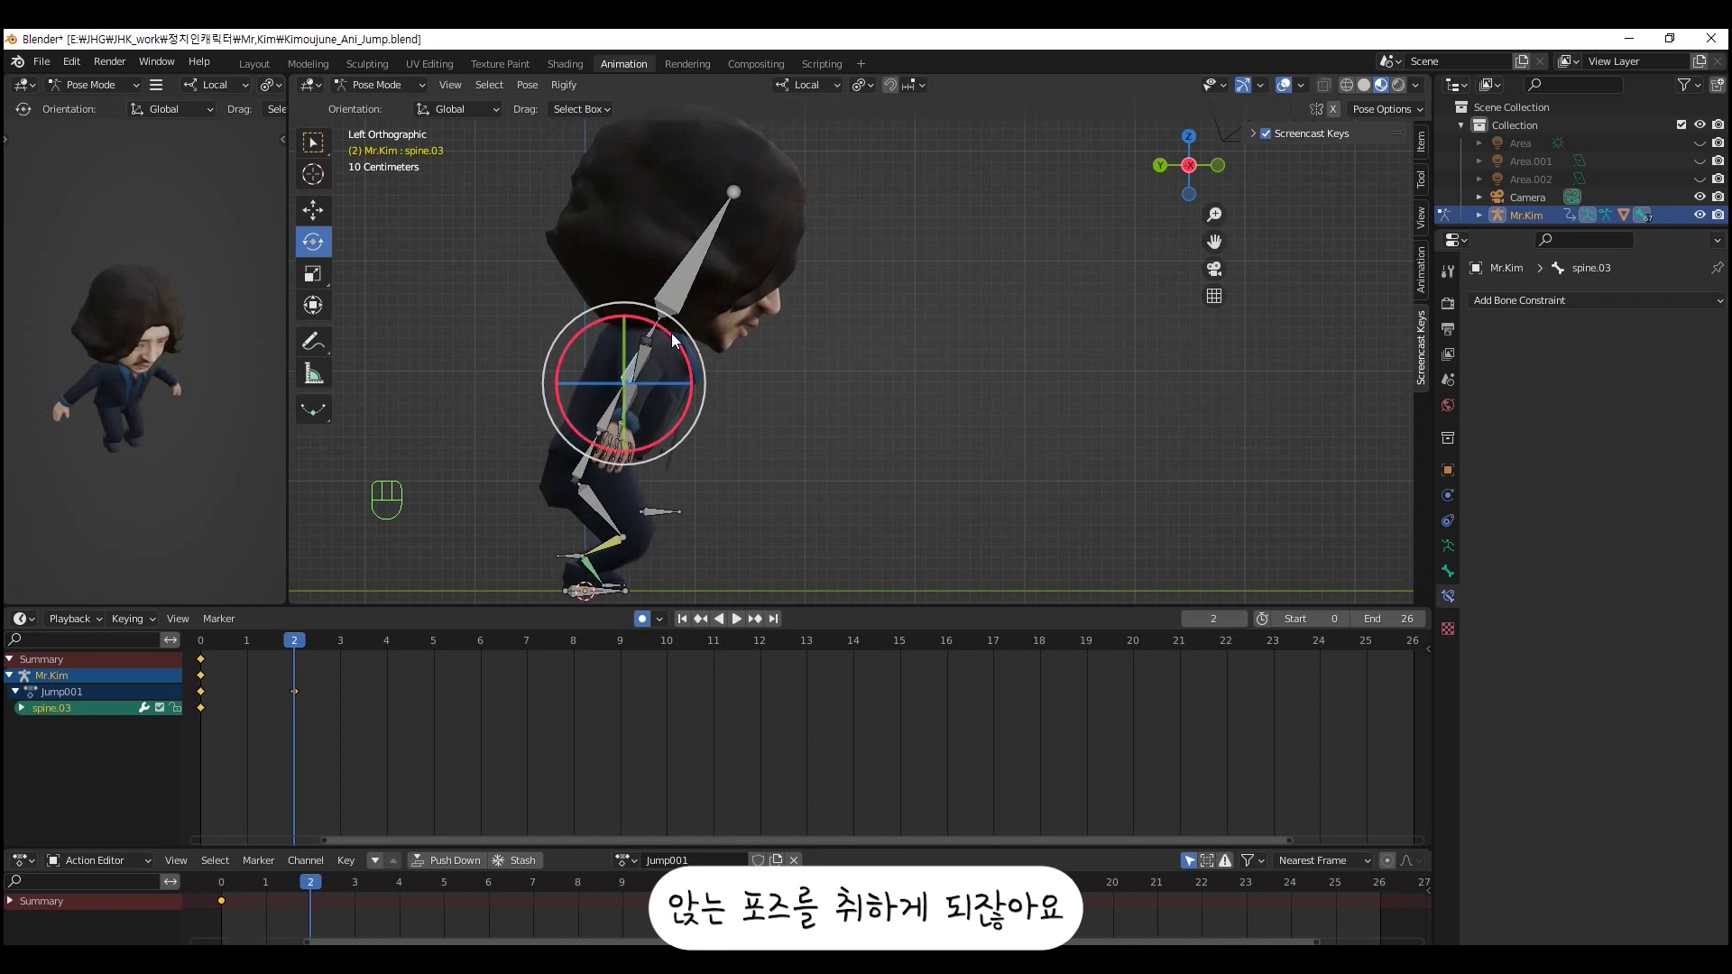
left_click_drag(675, 343, 681, 346)
left_click(695, 292)
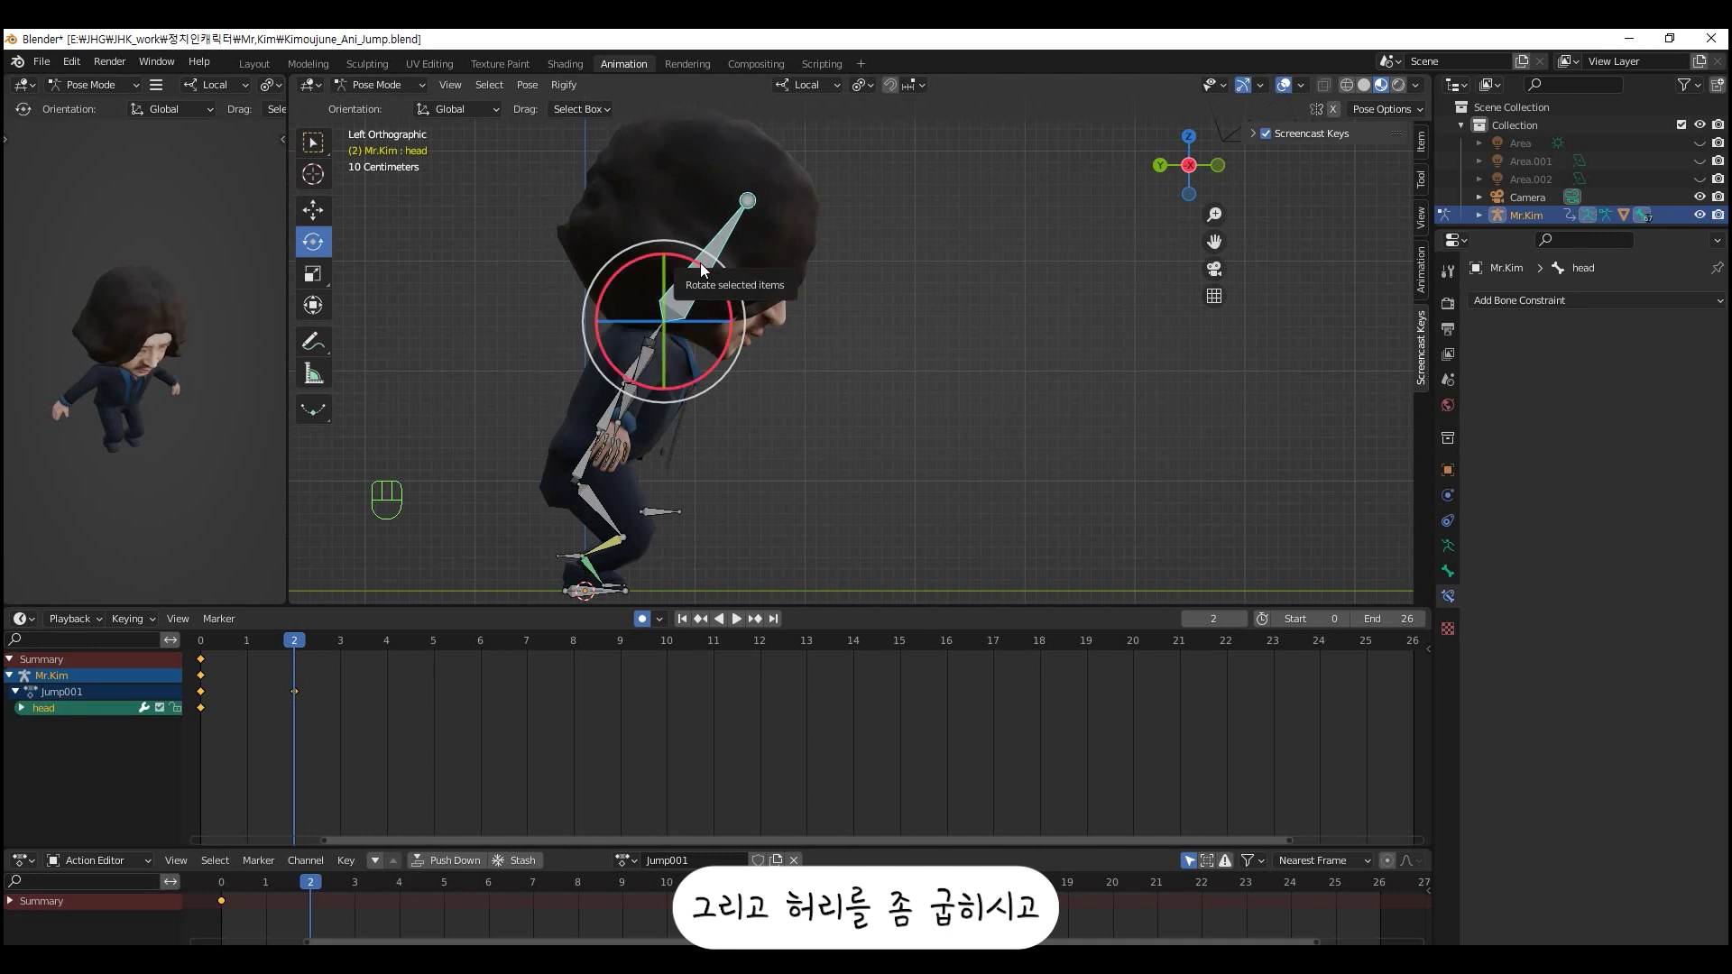
left_click_drag(705, 274, 682, 273)
- Swing the right upper arm backwards and move the PoleTarget.R knee guide
left_click(658, 427)
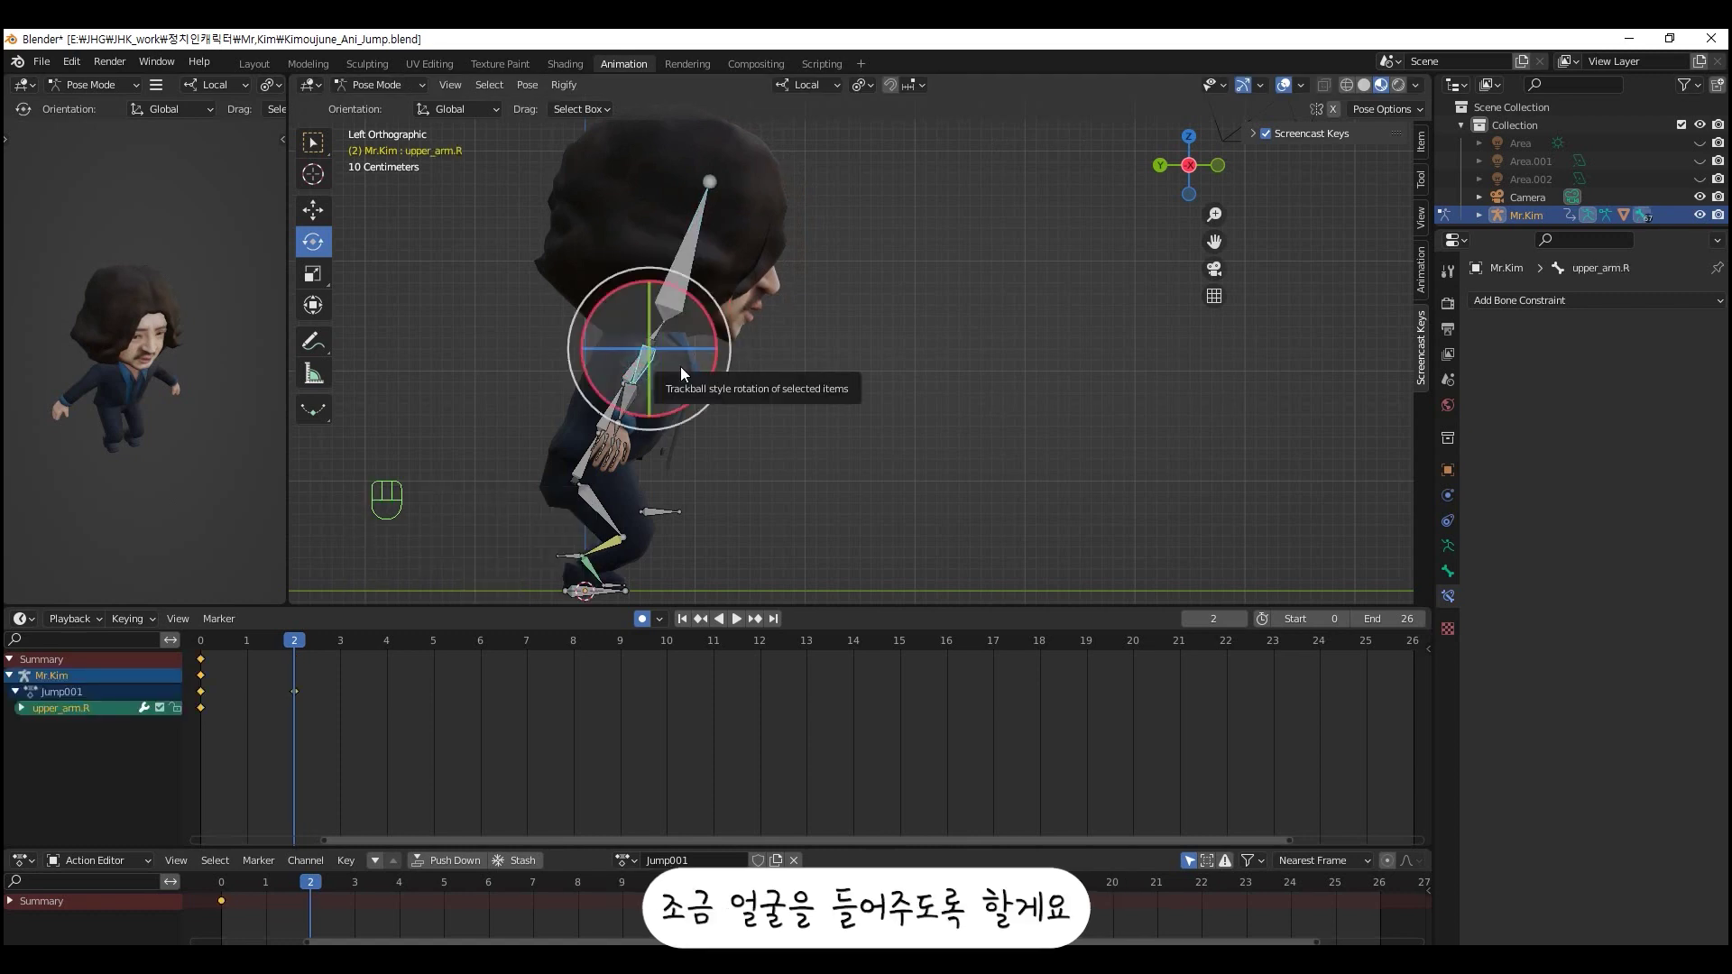
left_click(1335, 107)
left_click_drag(711, 319, 890, 454)
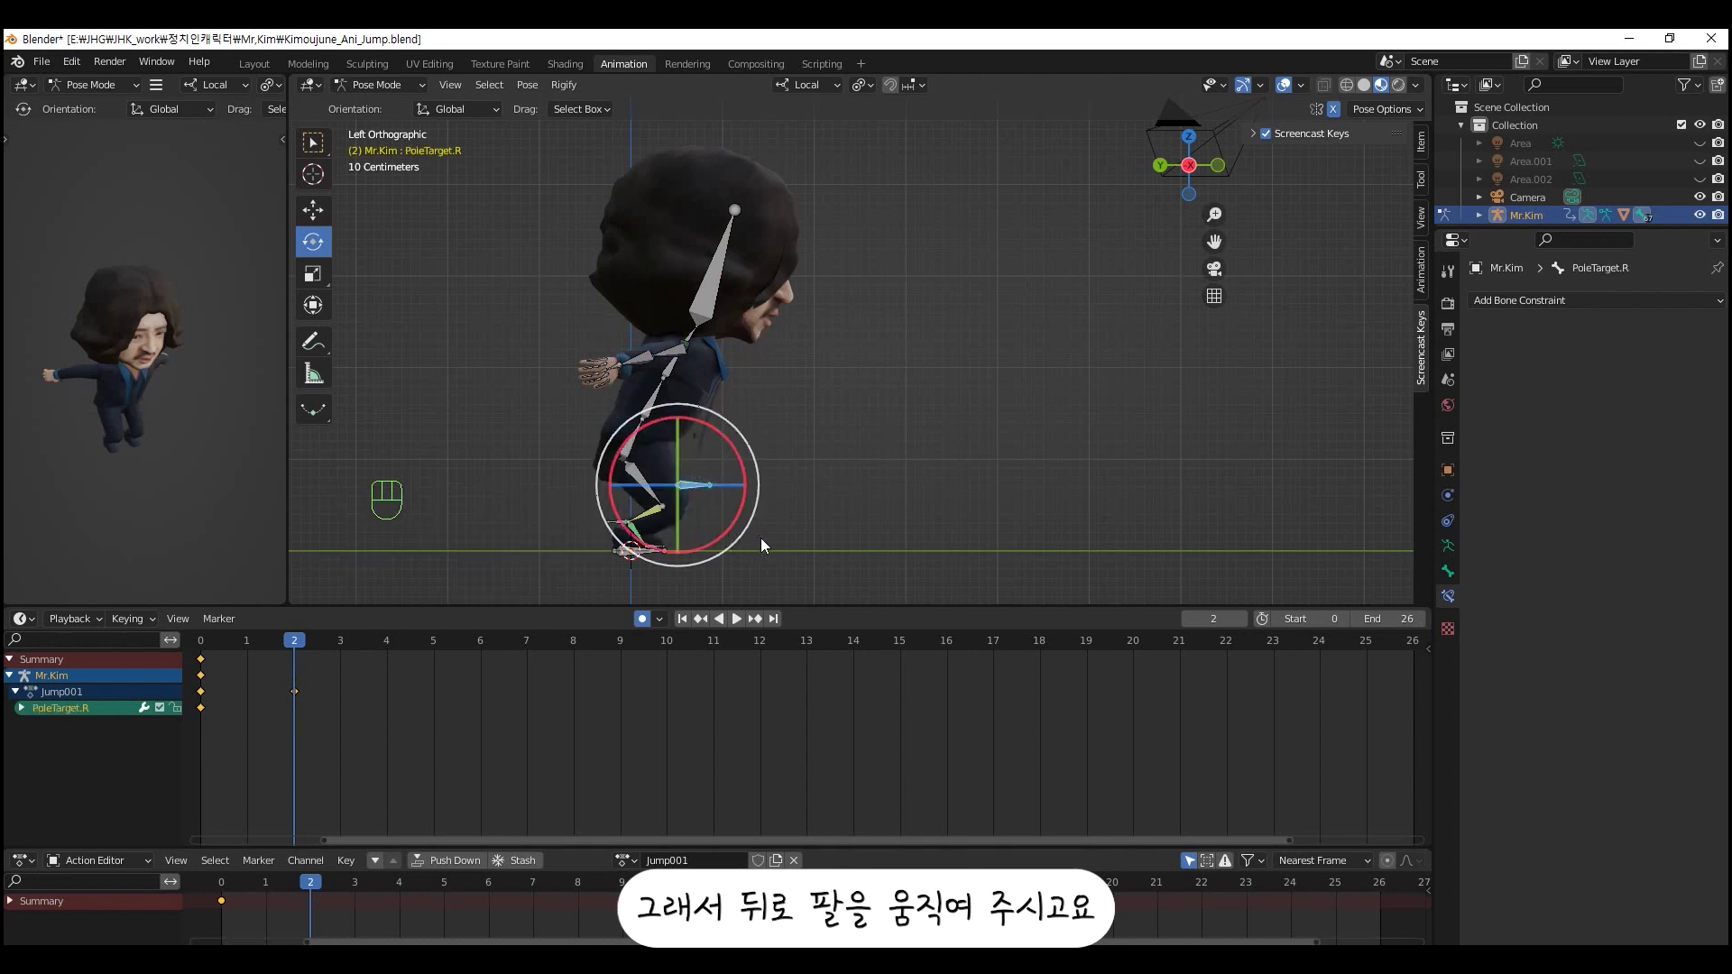
left_click_drag(315, 218, 592, 431)
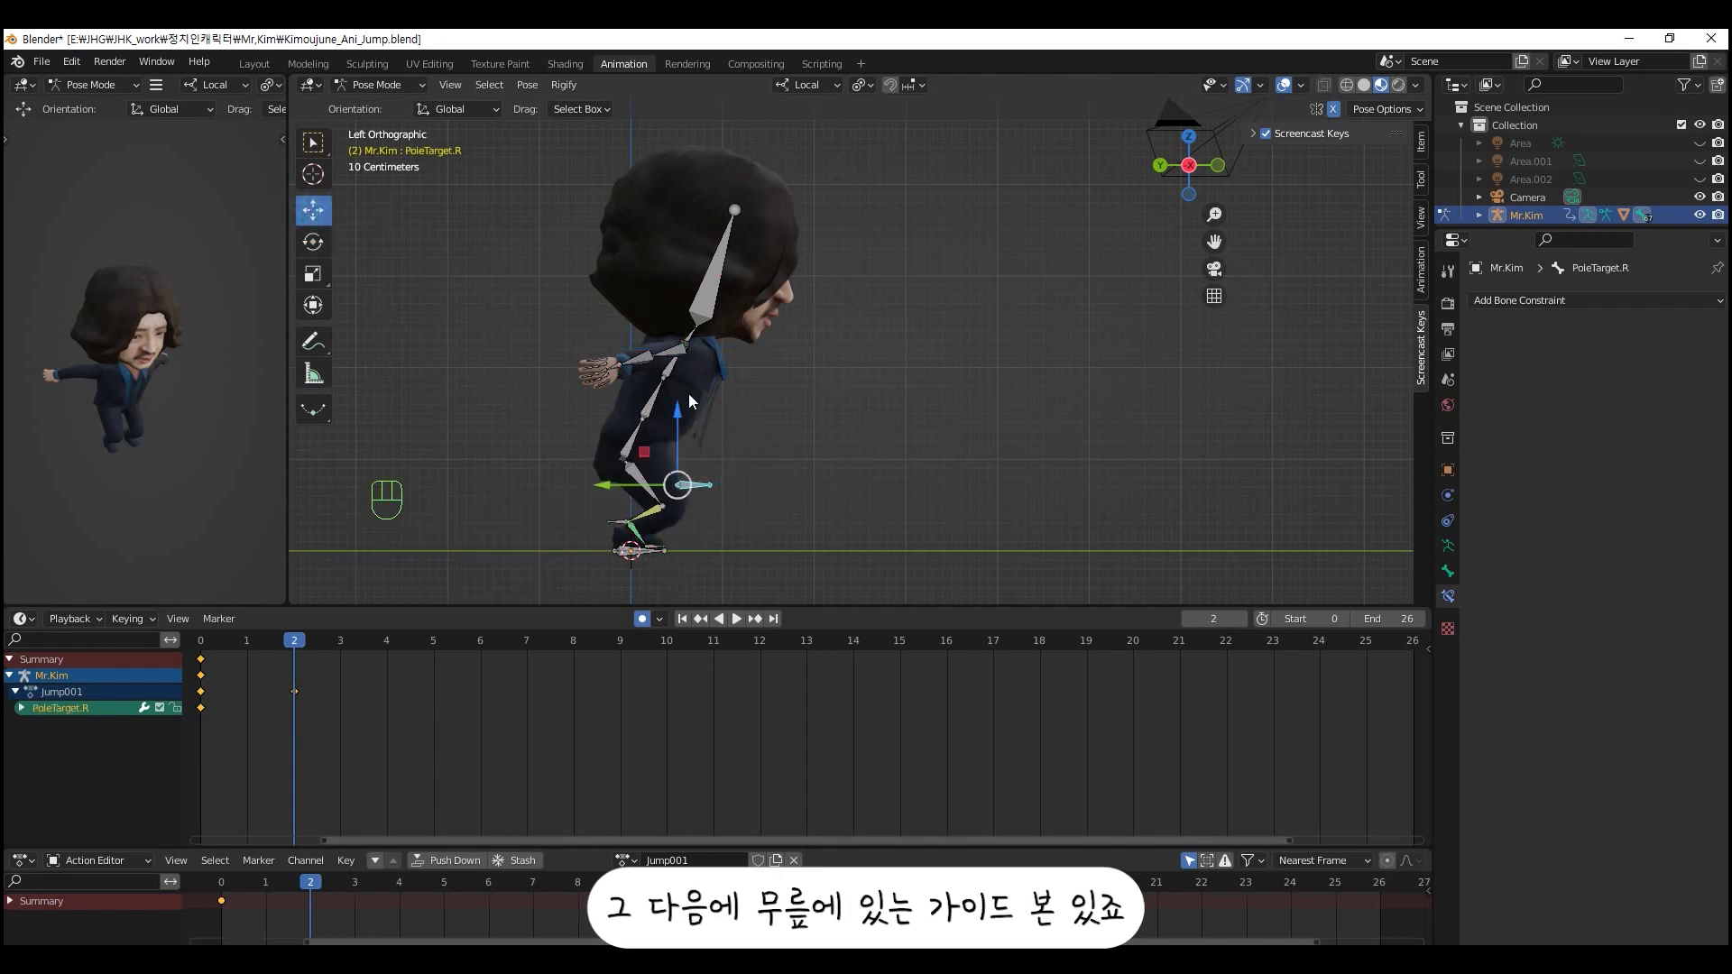
- Place the knee guide bone at the bent knee, checking it from front and side
left_click_drag(692, 480, 704, 502)
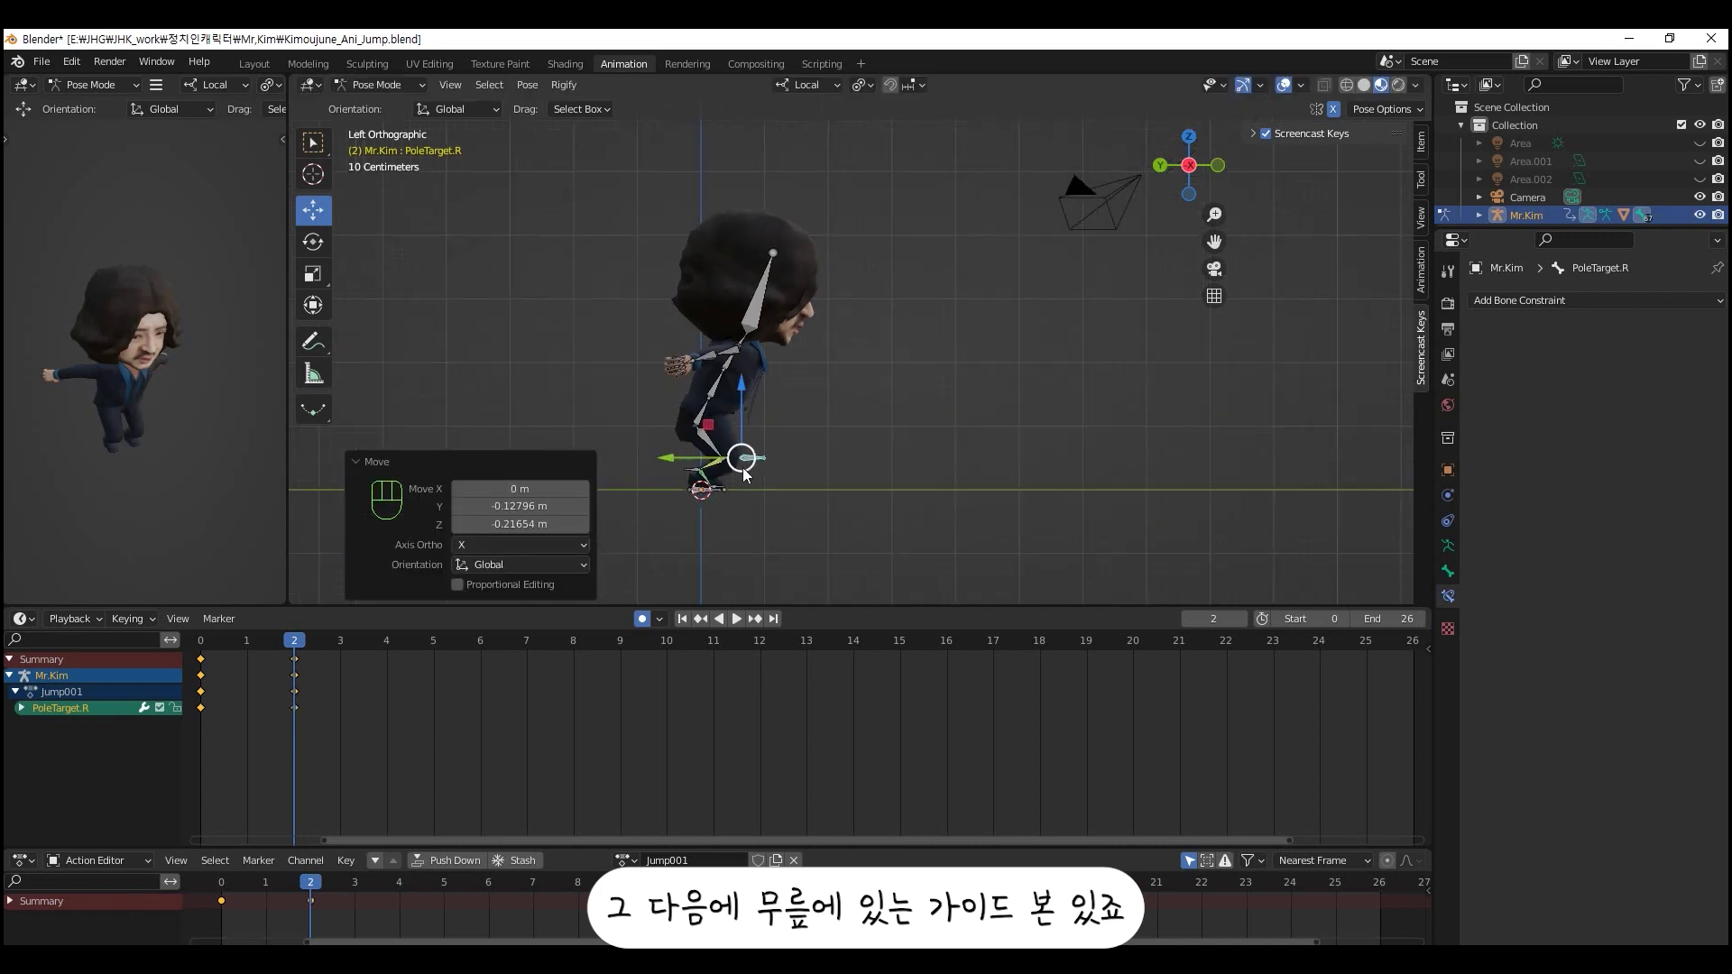
left_click_drag(772, 509, 679, 499)
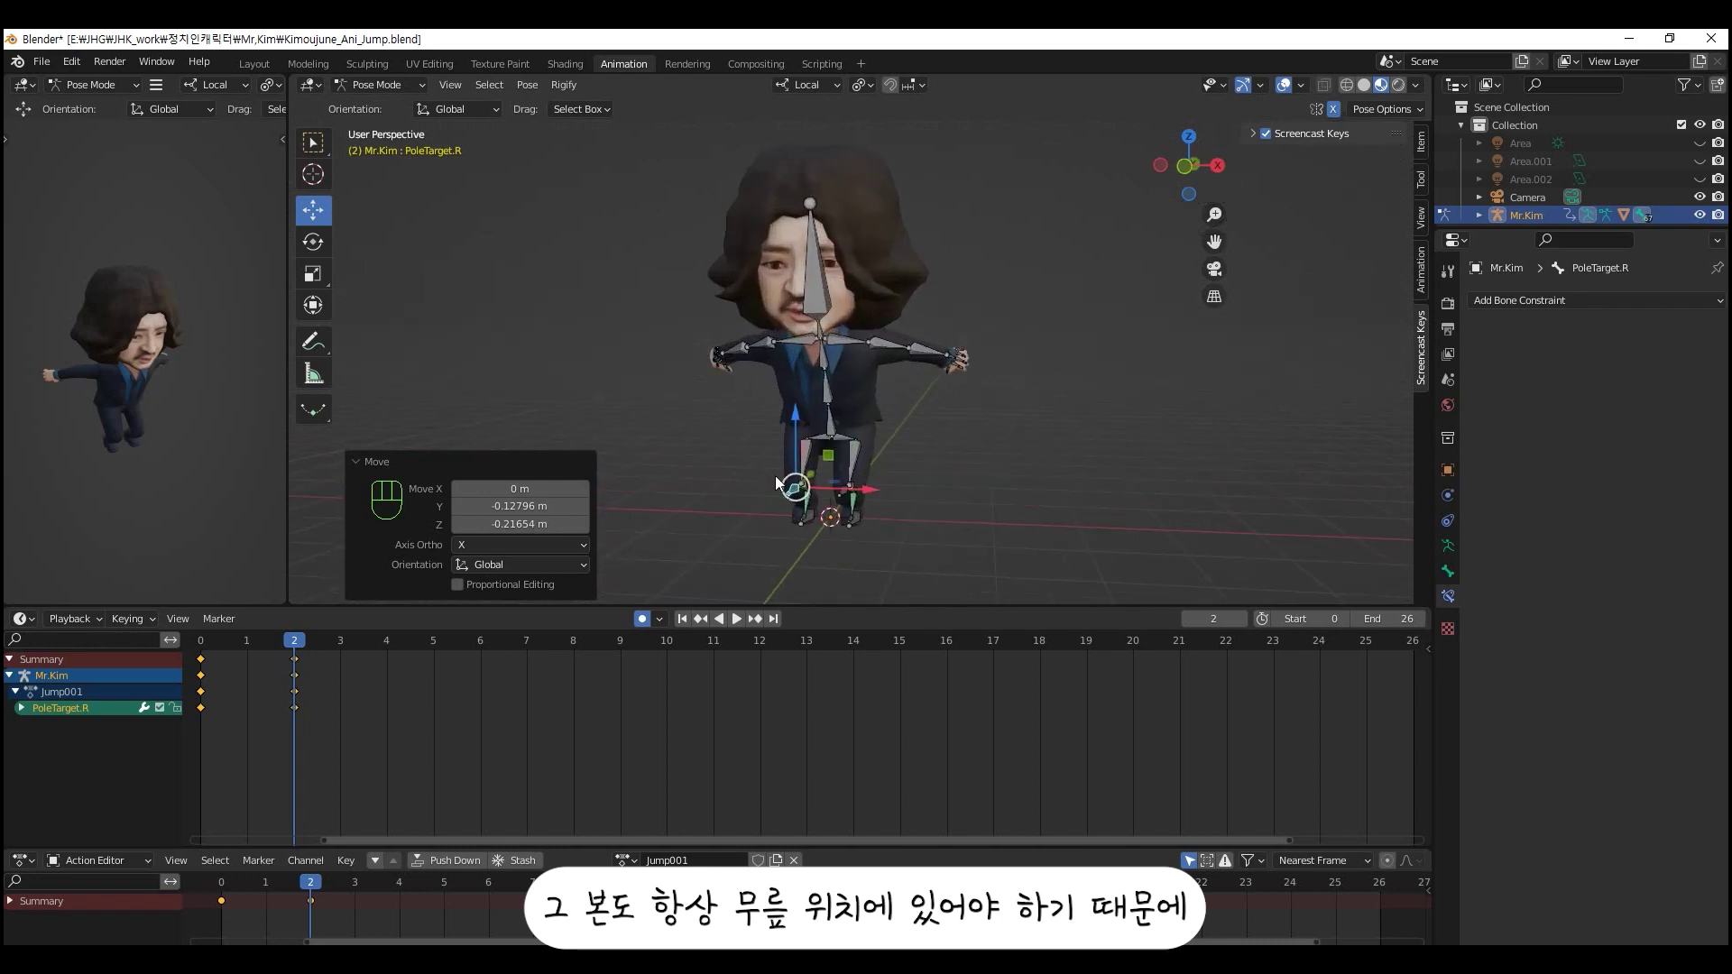
left_click(805, 430)
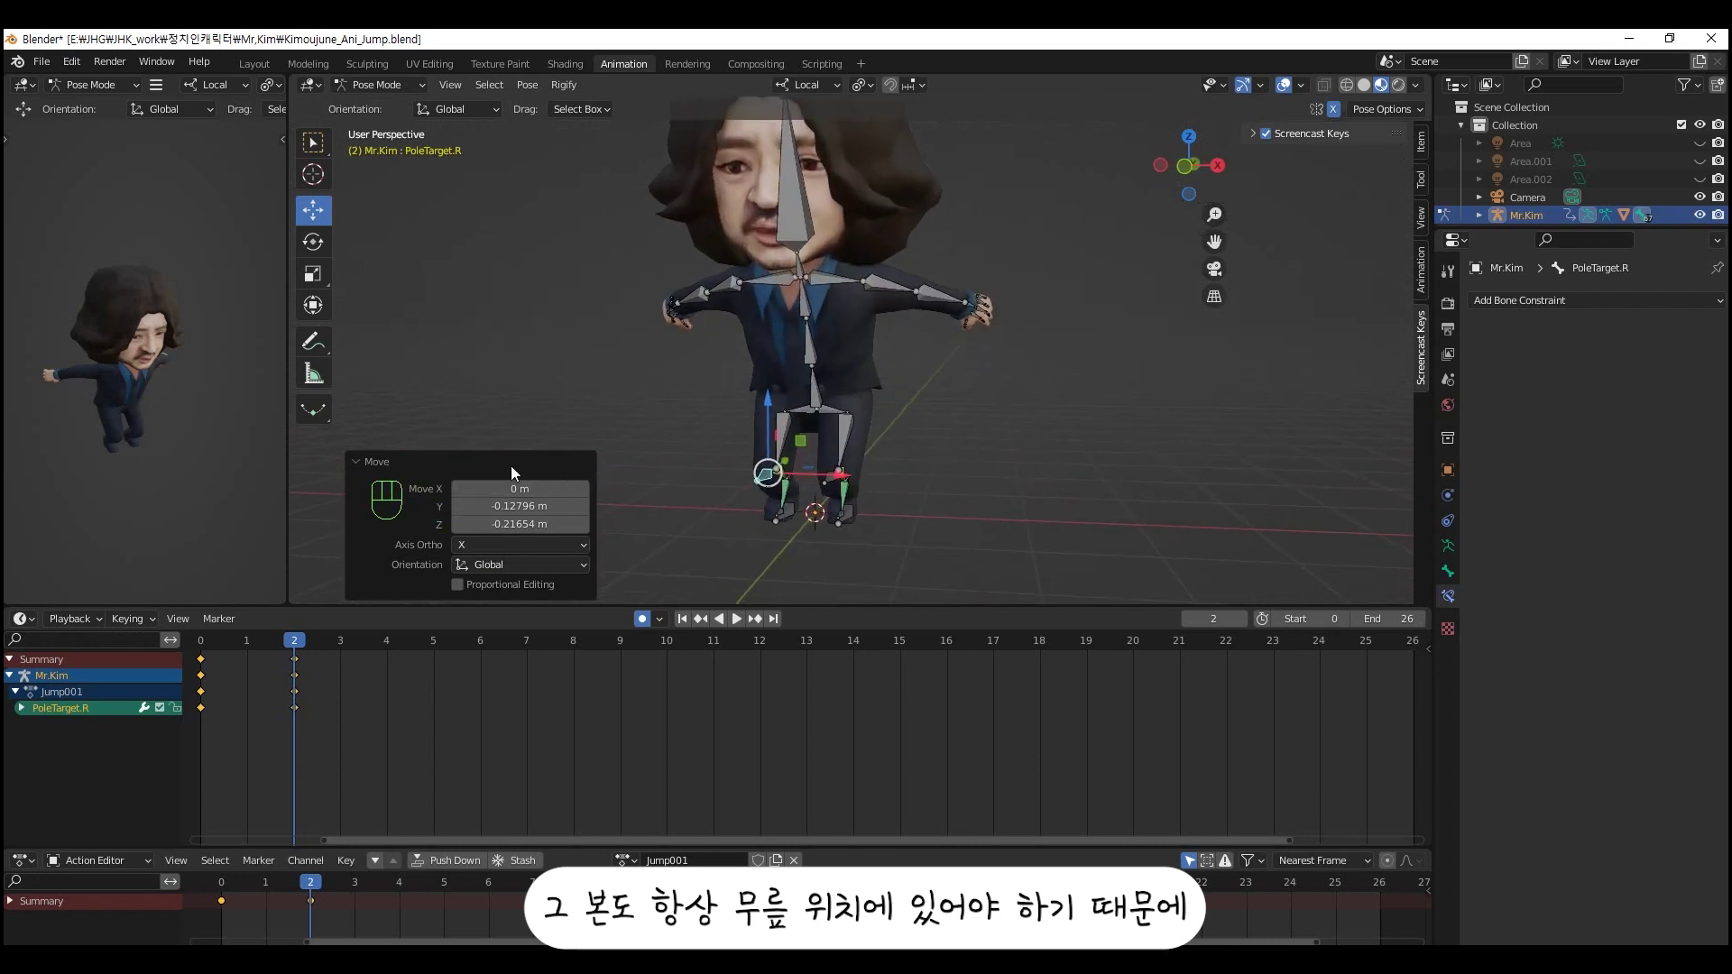
left_click(363, 474)
left_click_drag(870, 416, 889, 428)
key("KP_1")
left_click_drag(749, 382, 847, 409)
middle_click(847, 409)
left_click_drag(832, 405, 1024, 414)
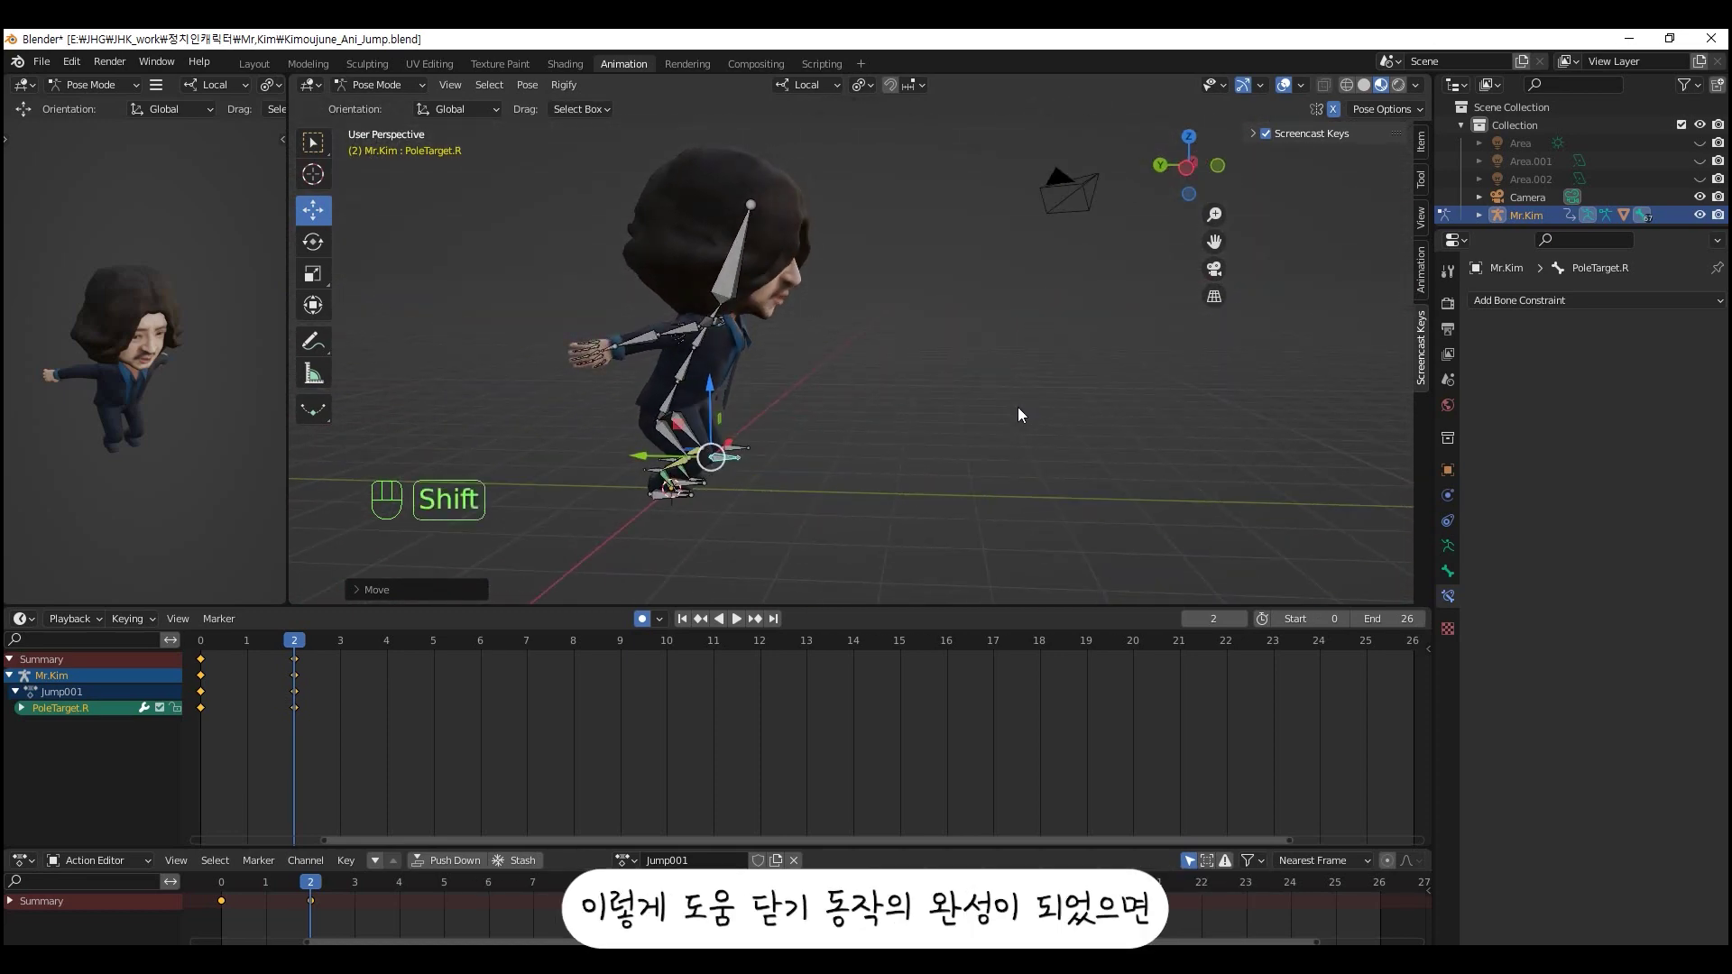
- Advance to frame 4 in orthographic side view and select the spine.00 root bone
key("shift+KP_3")
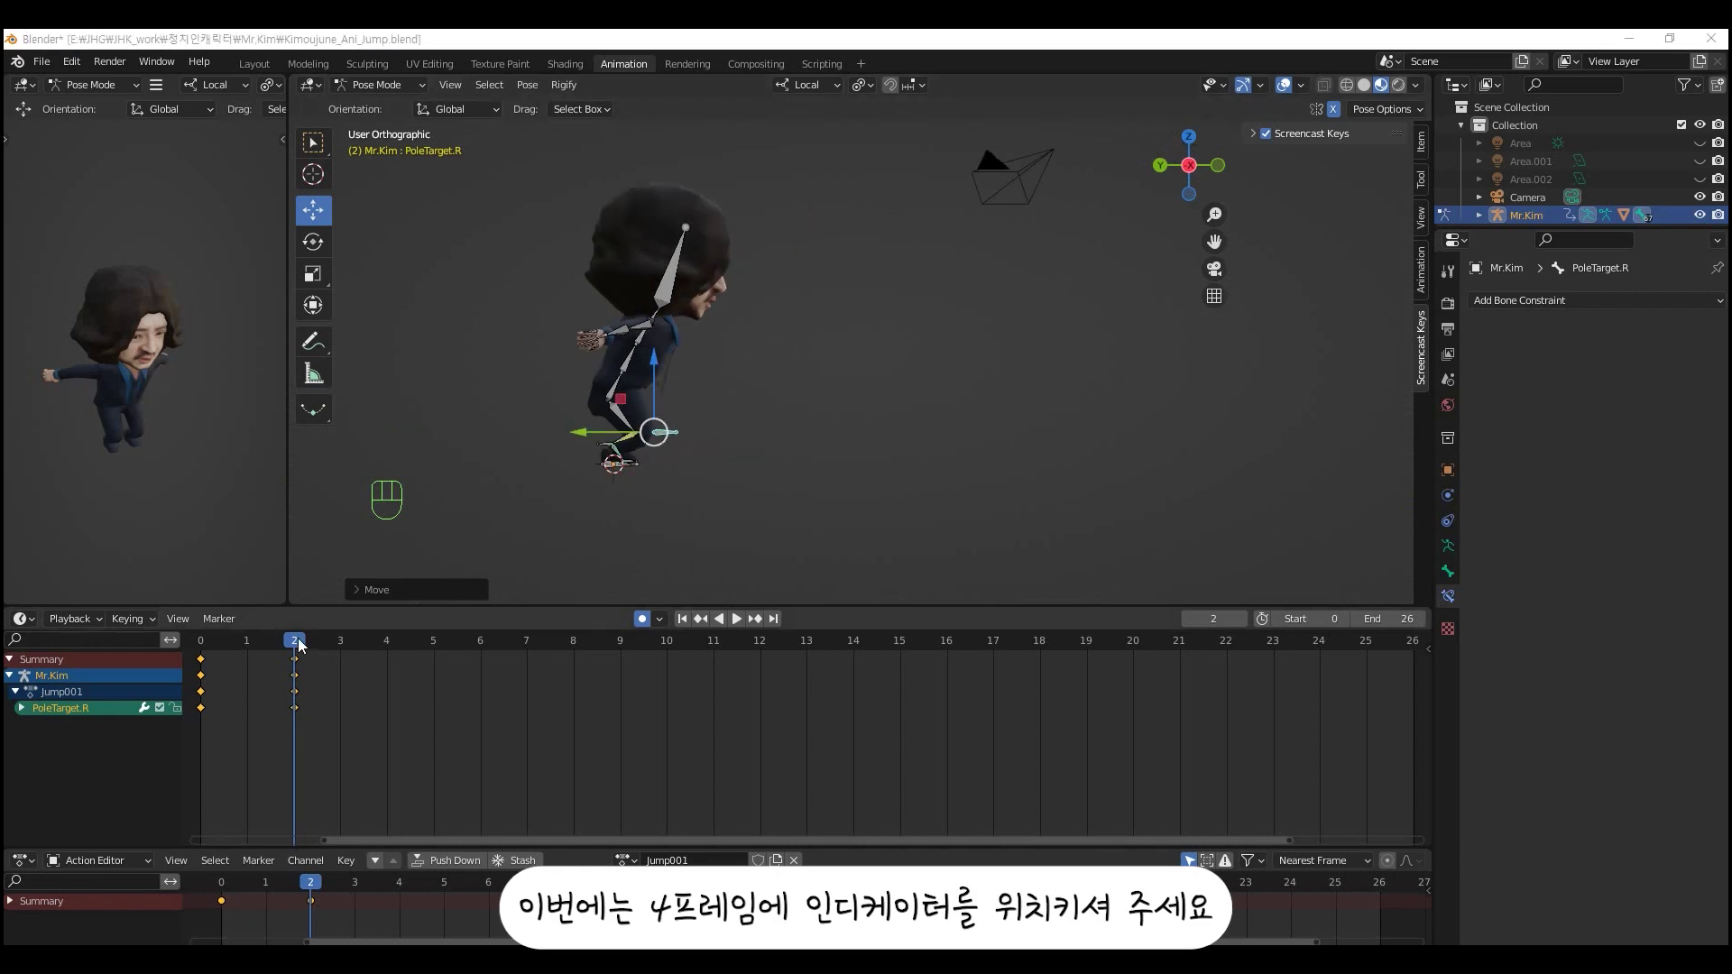
left_click_drag(290, 649, 401, 683)
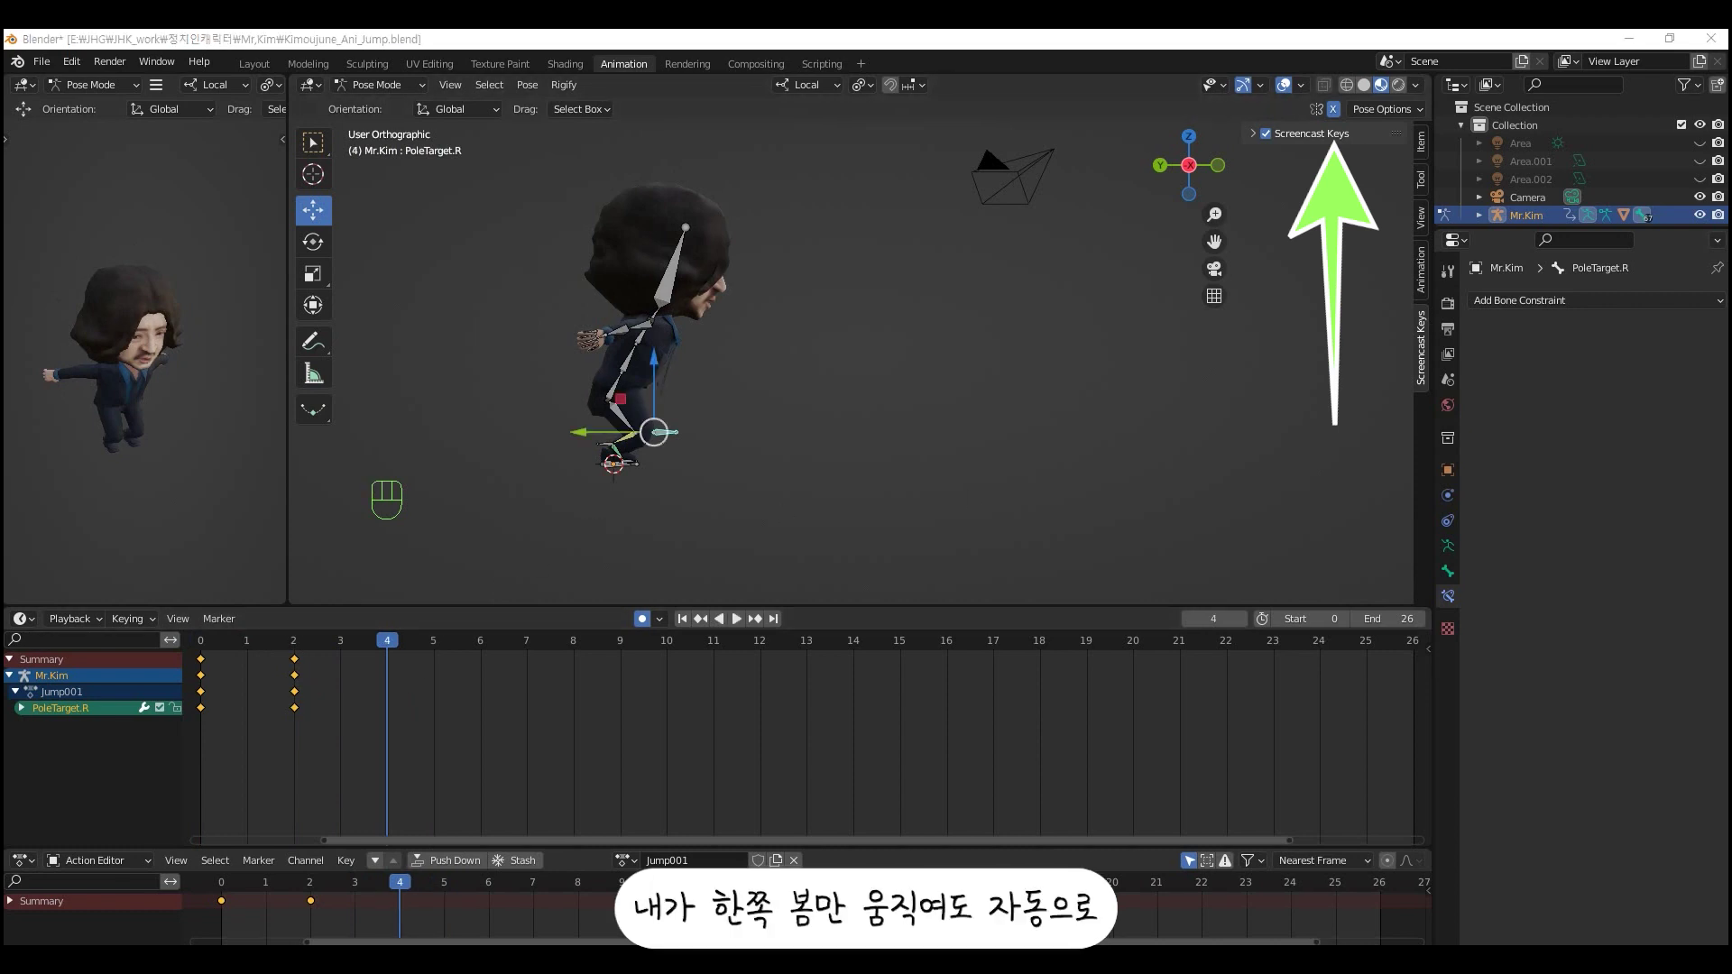
left_click_drag(518, 432, 382, 441)
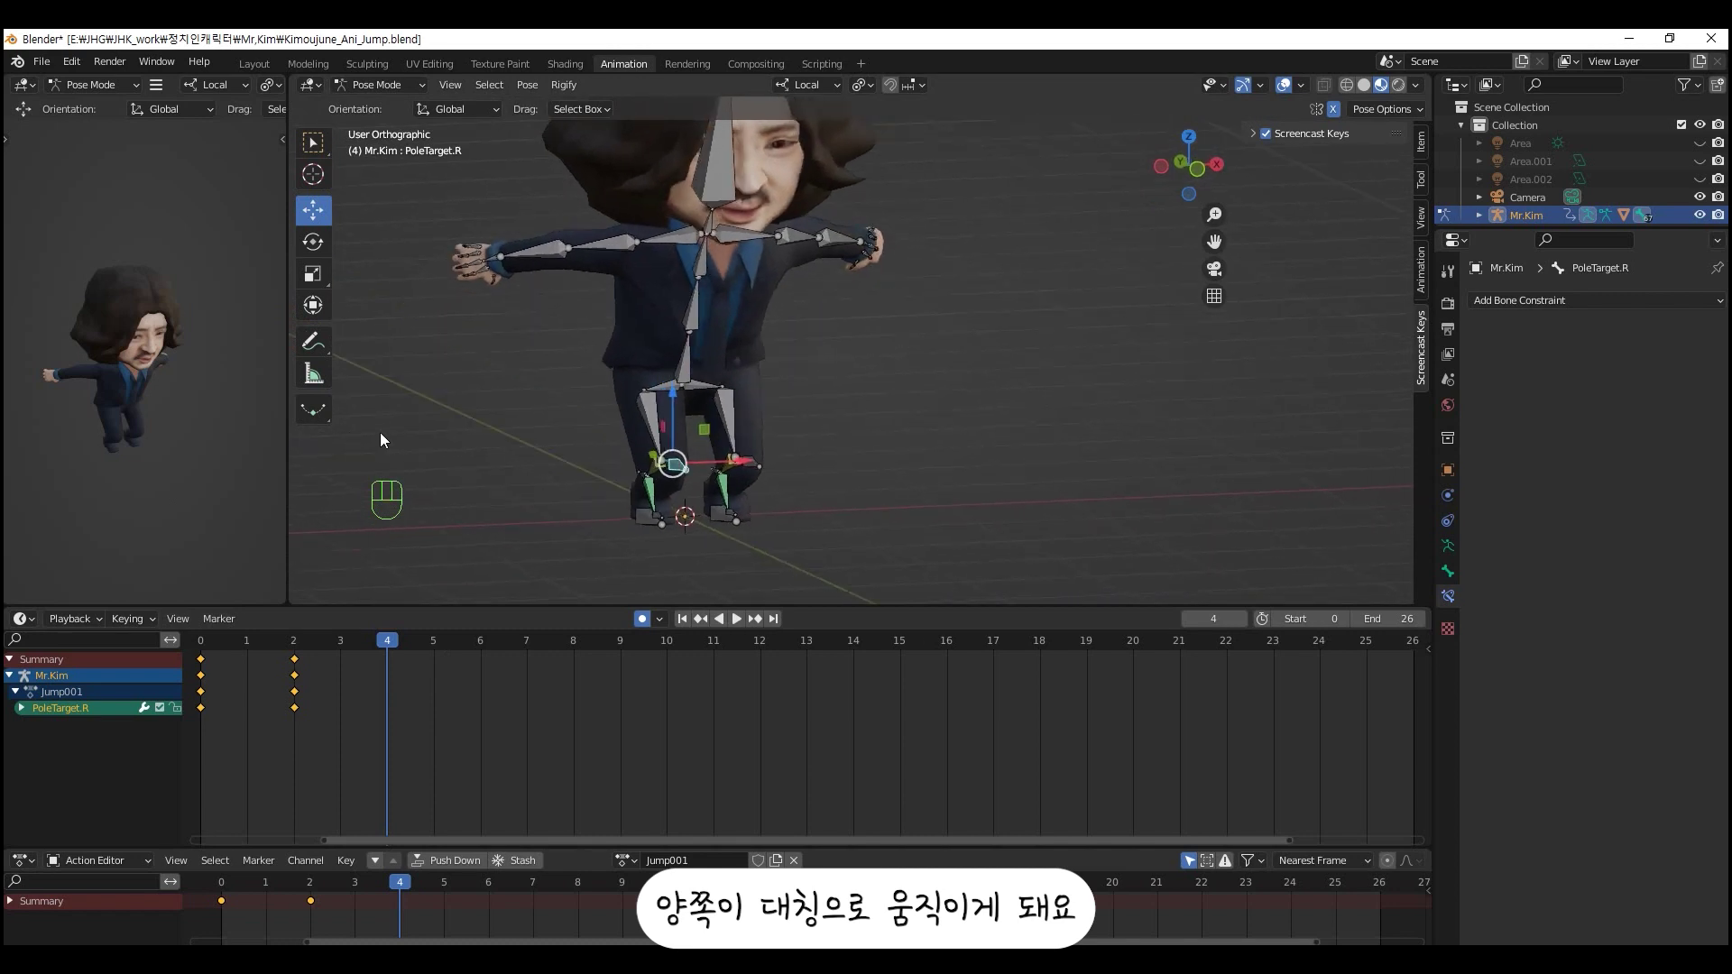
left_click(1340, 123)
left_click_drag(842, 391, 1003, 363)
left_click(1341, 115)
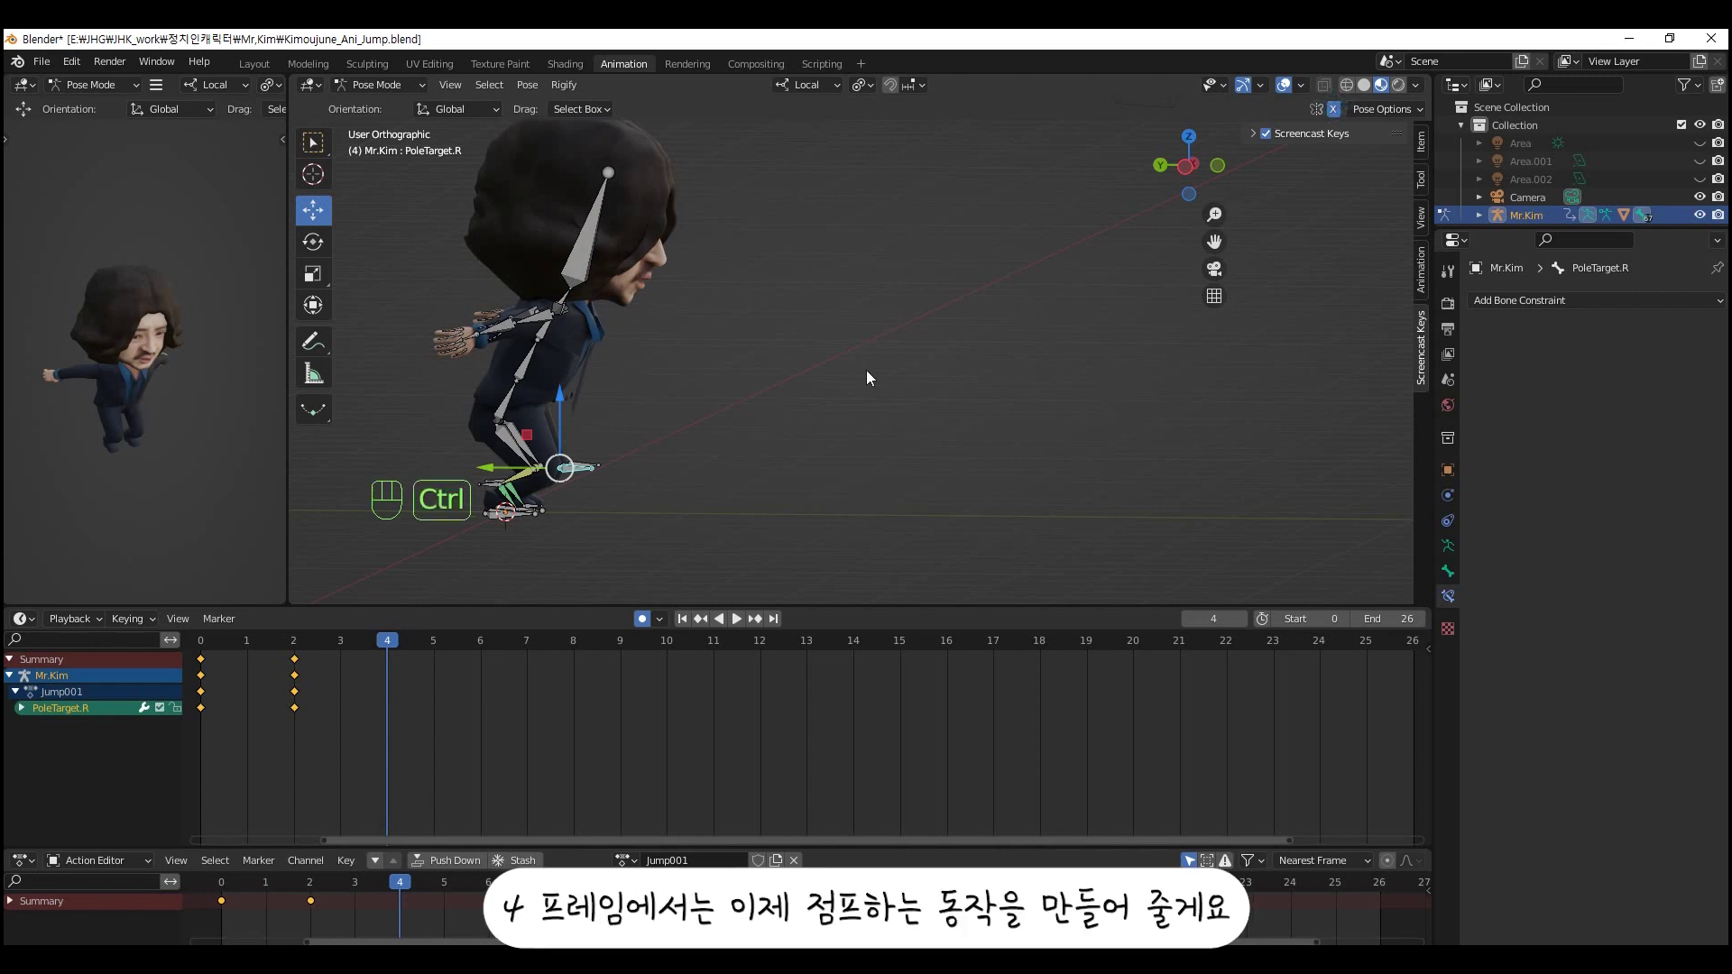
key("ctrl+KP_3")
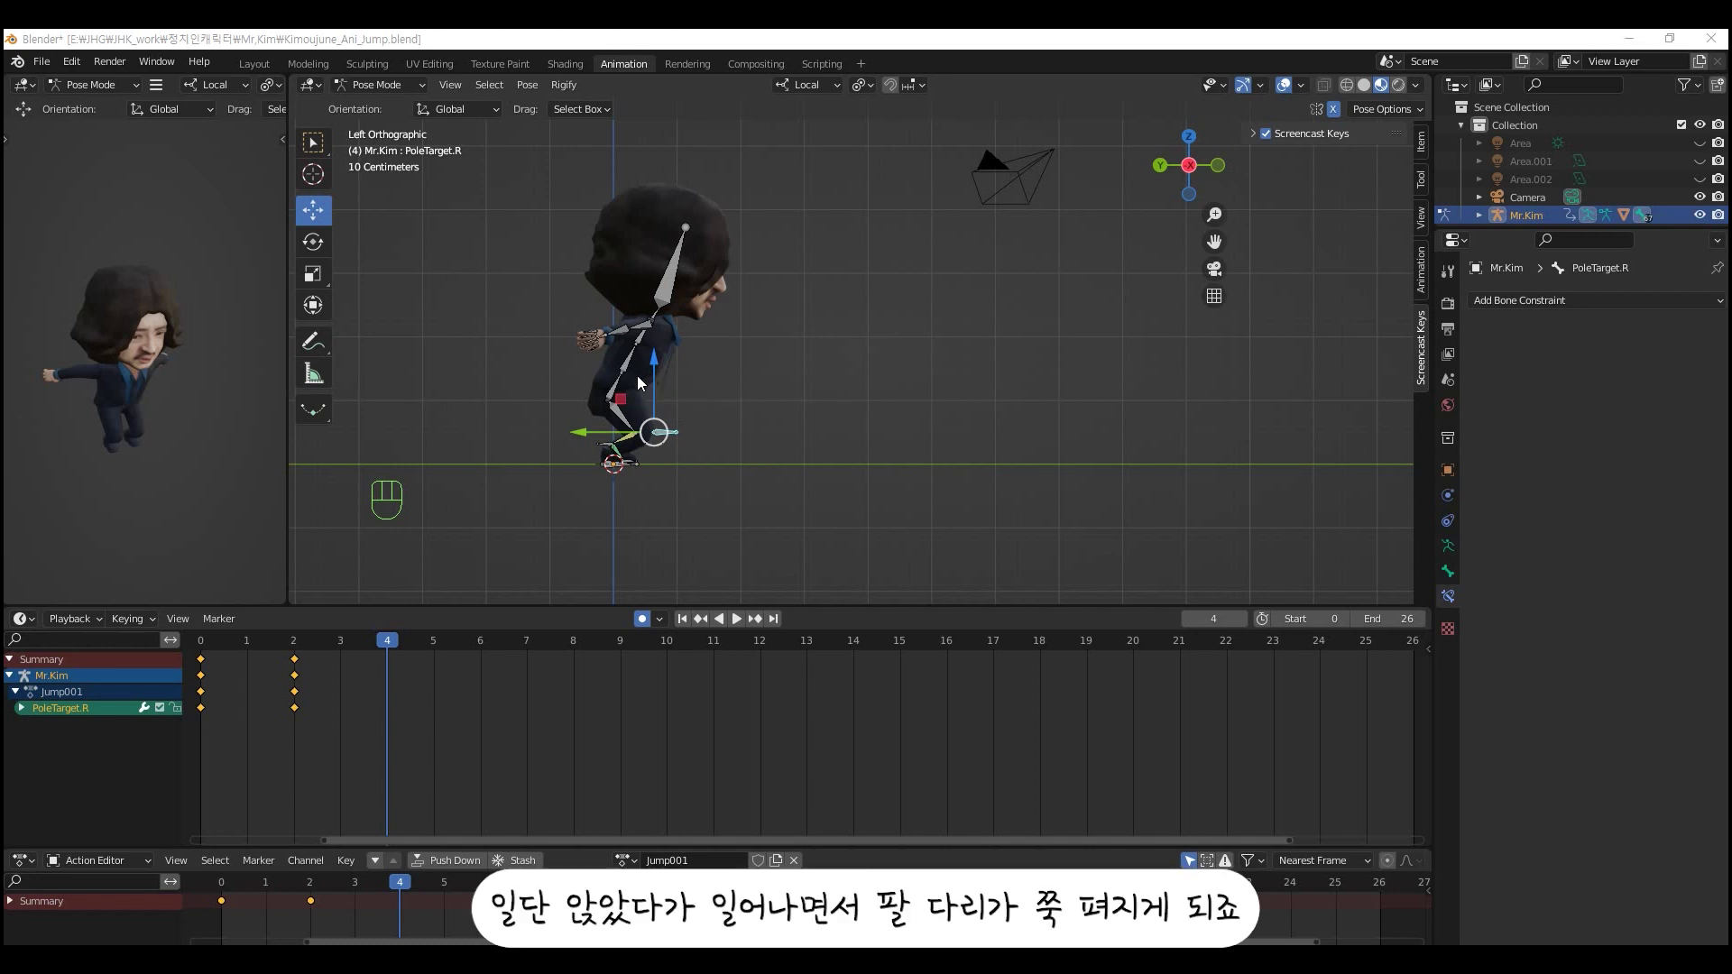
left_click(629, 372)
left_click(567, 399)
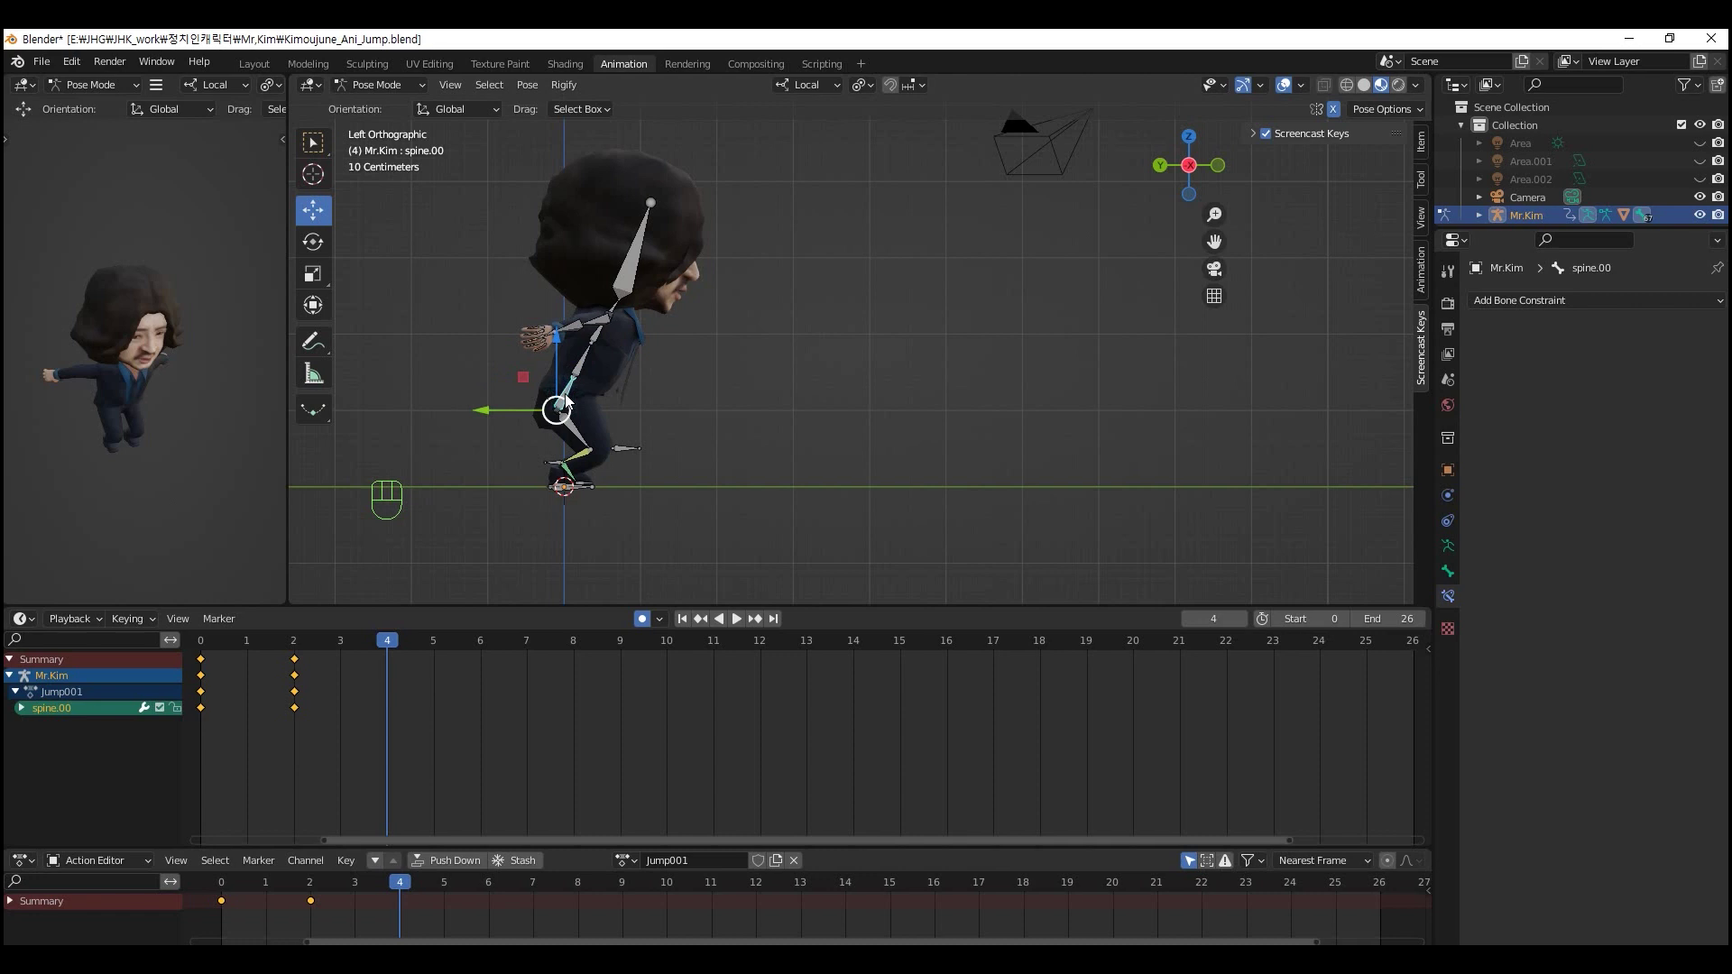
- Raise the body for take-off and rotate the right upper arm up above the head
left_click_drag(562, 351, 578, 318)
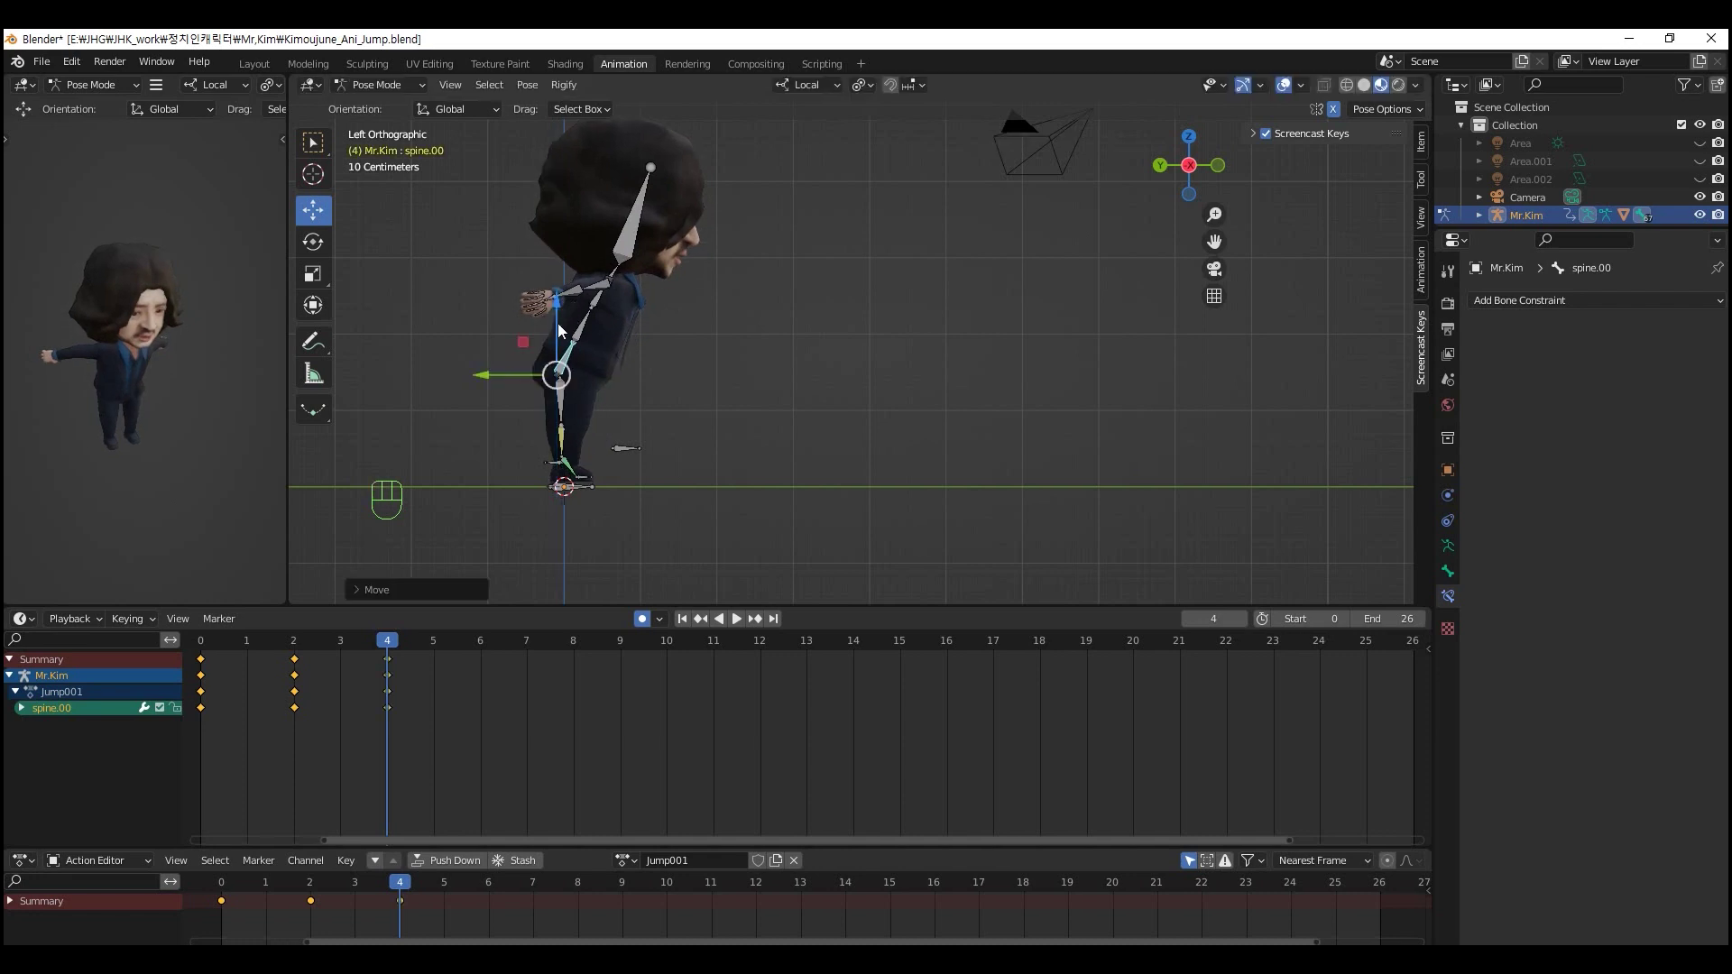
left_click_drag(495, 381, 525, 371)
left_click(603, 299)
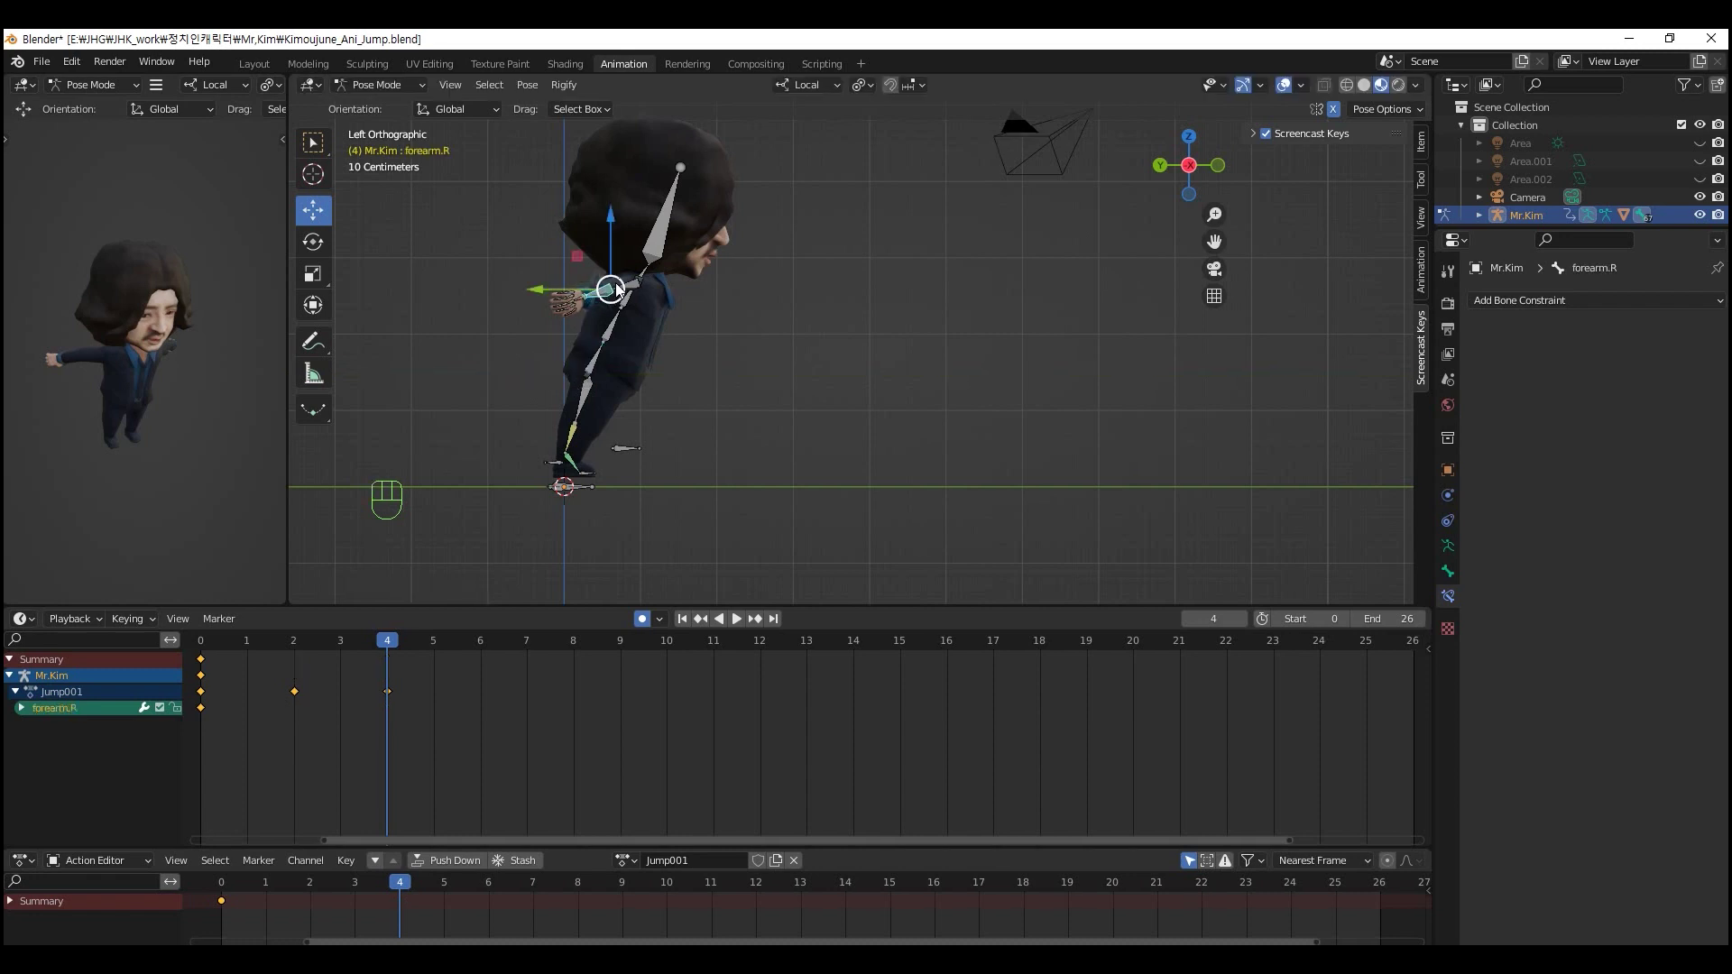
left_click(628, 291)
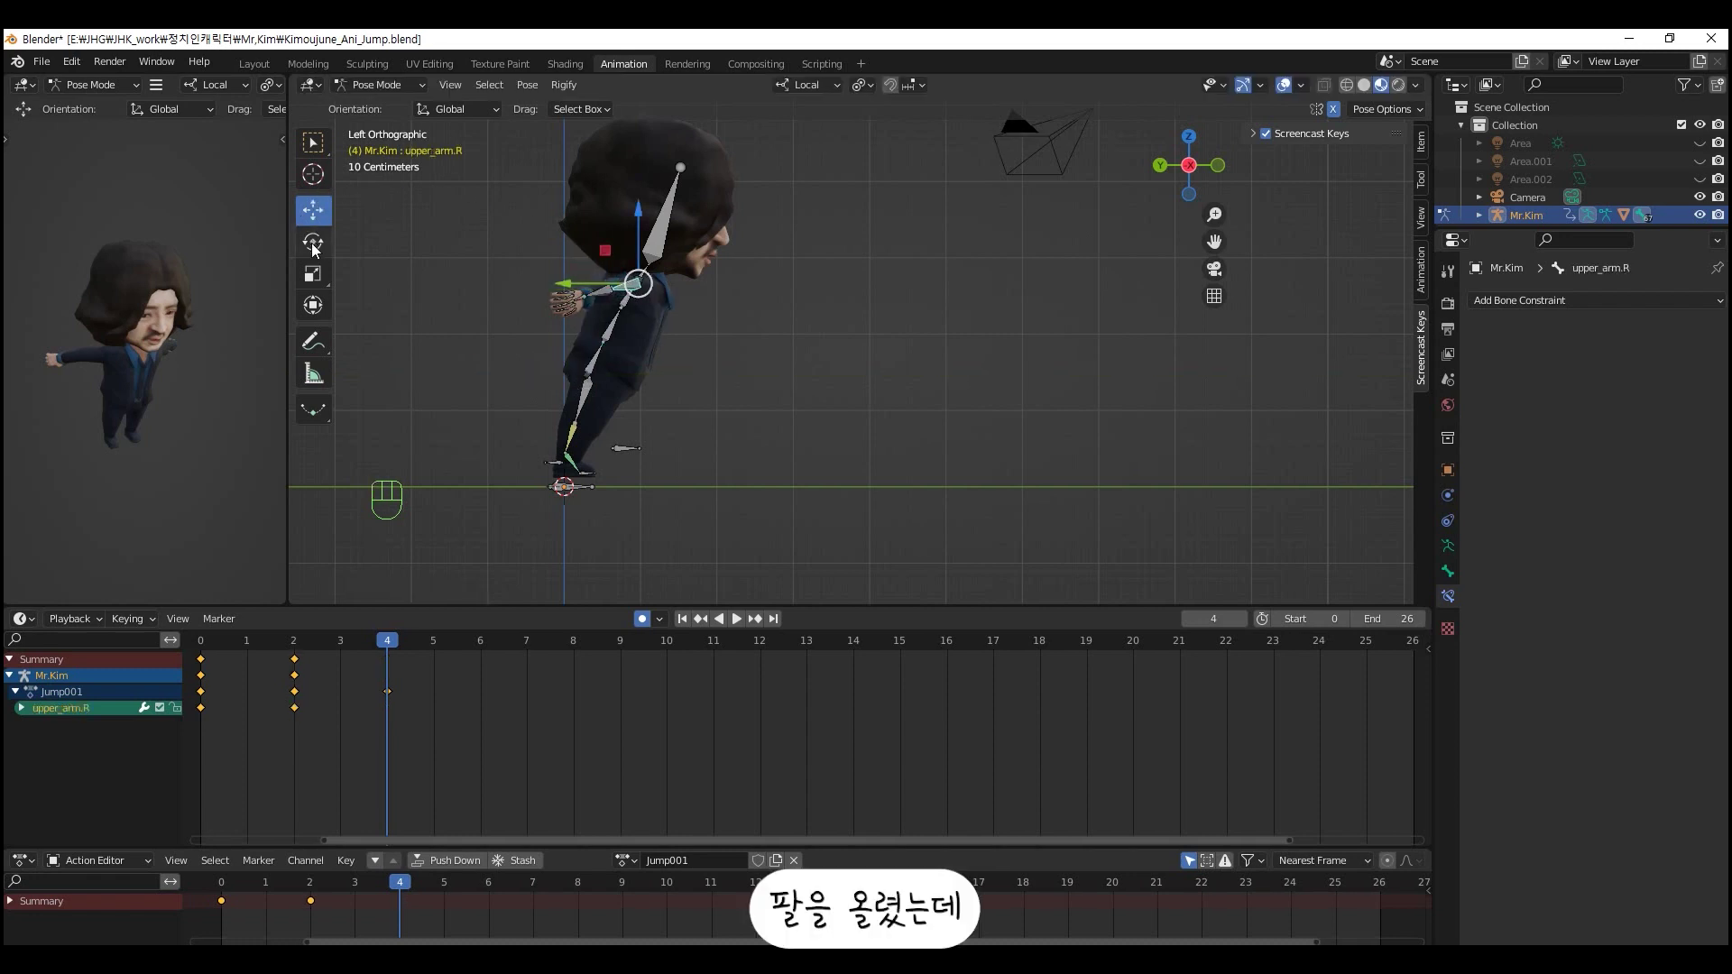
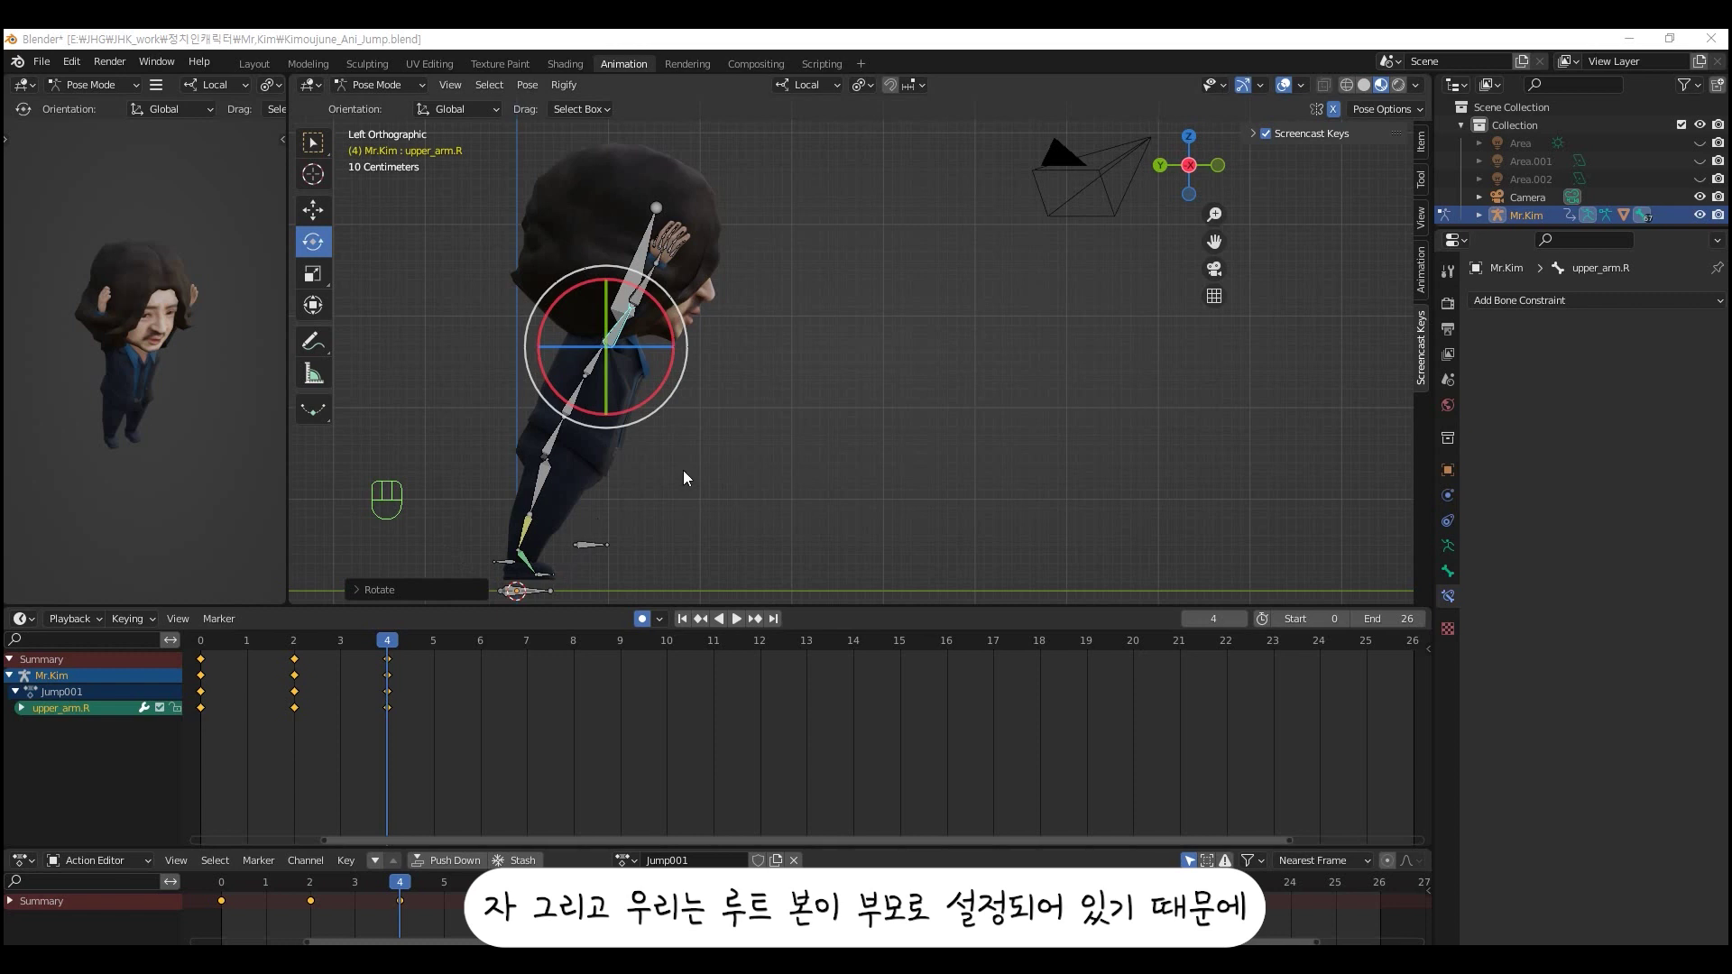
left_click(658, 303)
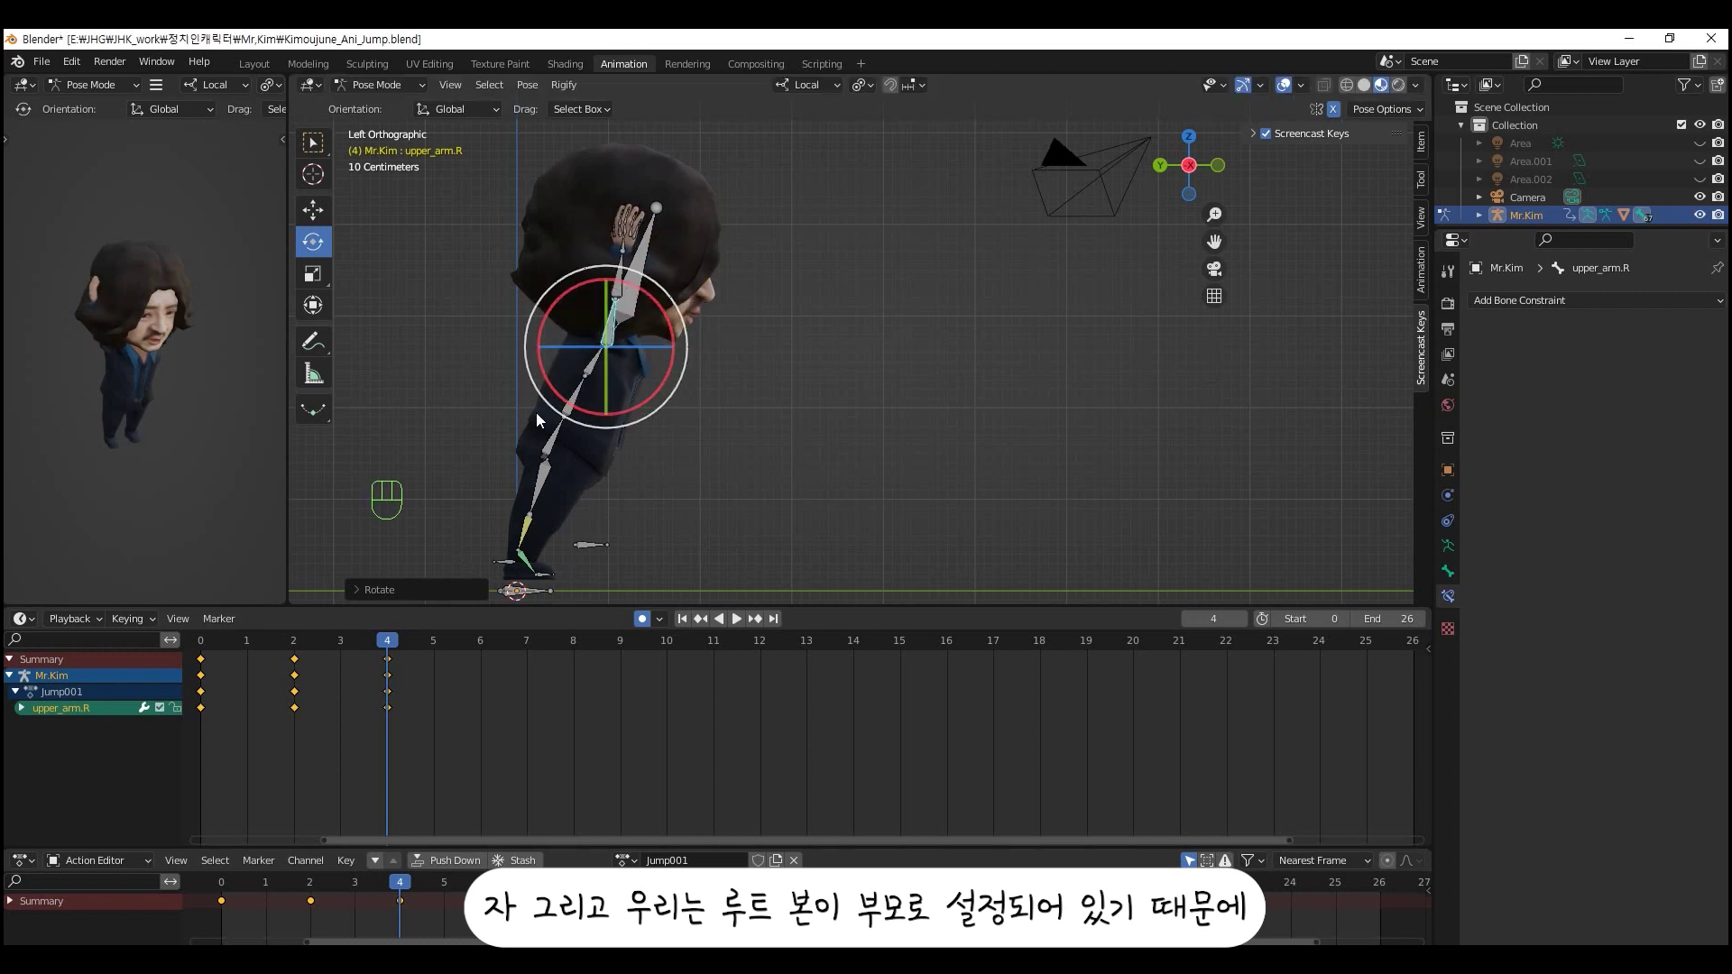
- Select the spine root again and tilt the whole body into a forward lean
left_click(571, 414)
left_click_drag(610, 367, 593, 365)
left_click_drag(697, 469, 842, 458)
left_click_drag(690, 539, 683, 440)
middle_click(683, 440)
left_click(530, 505)
left_click(512, 552)
left_click_drag(548, 539, 527, 586)
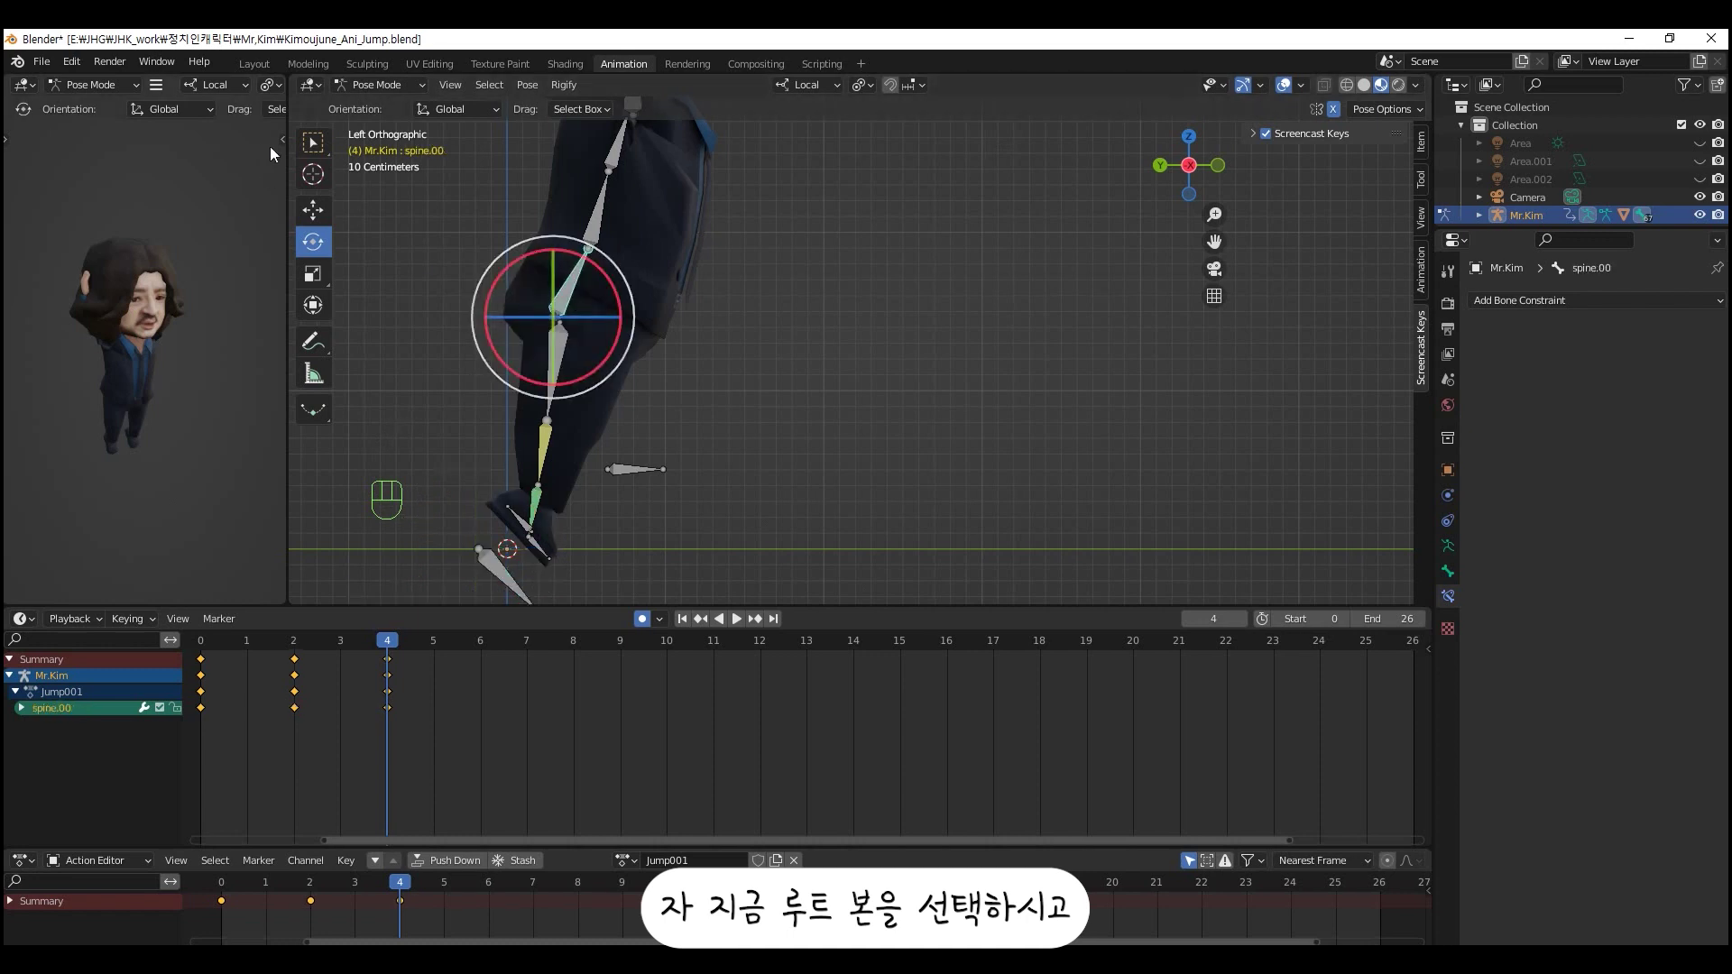
- Rotate the right foot root into a take-off angle
left_click(317, 219)
left_click_drag(496, 322, 532, 317)
left_click(506, 576)
left_click(316, 248)
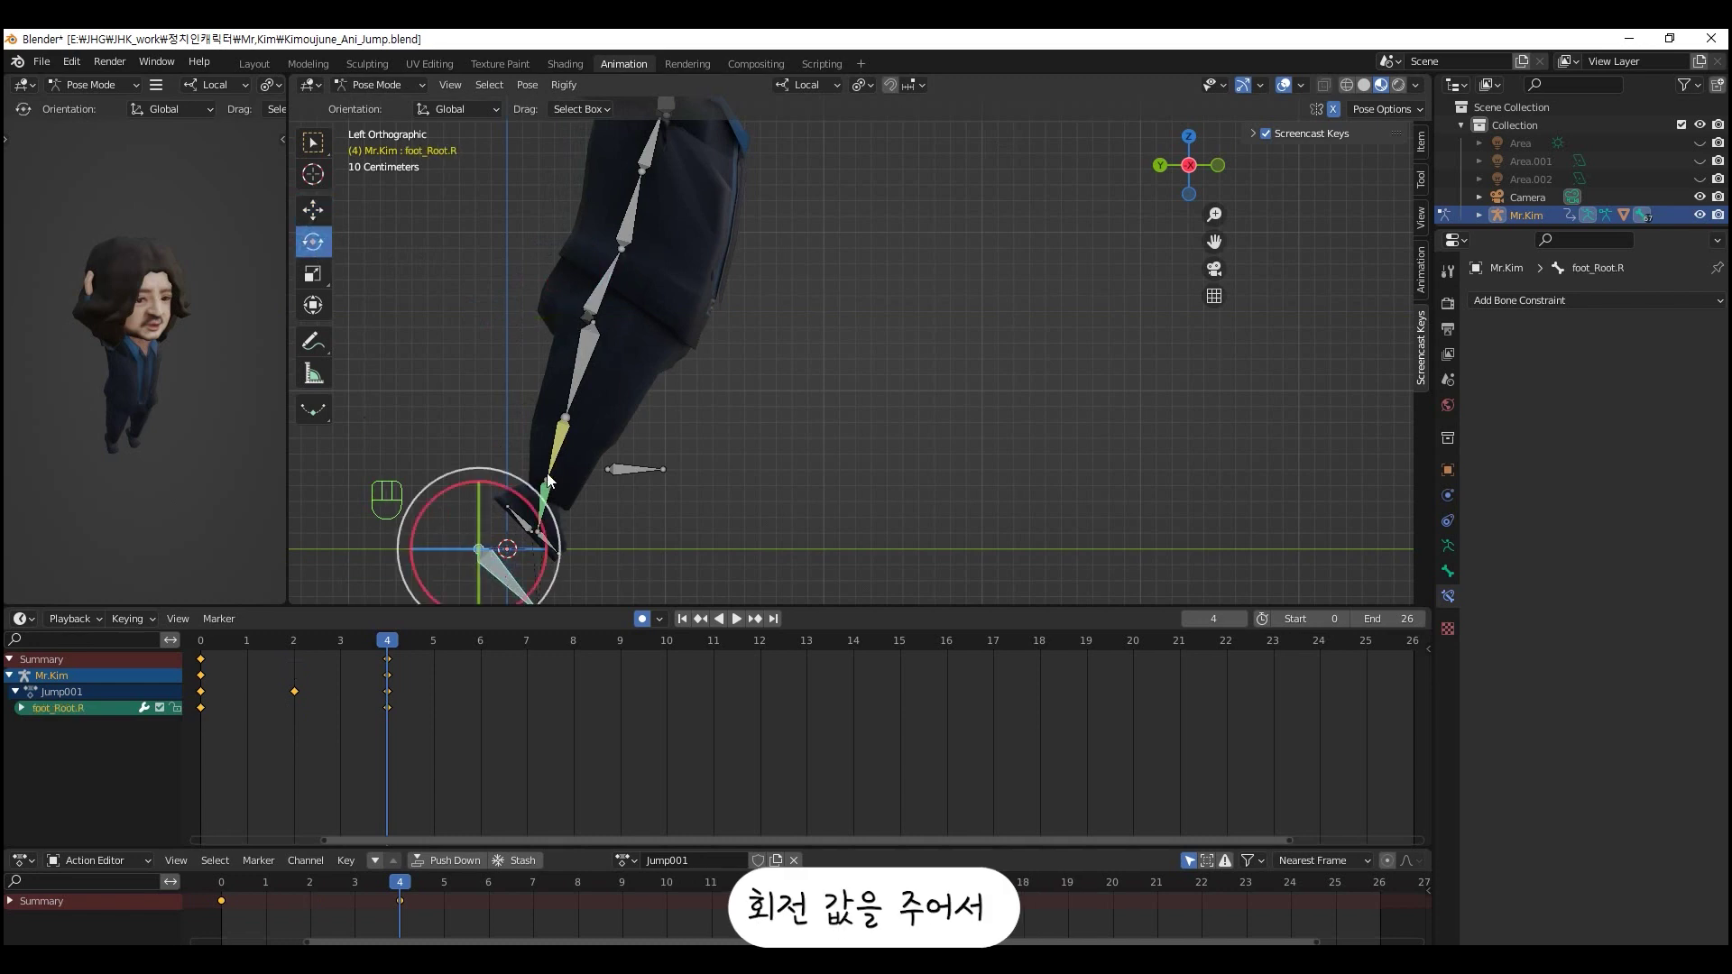
left_click_drag(544, 522, 539, 543)
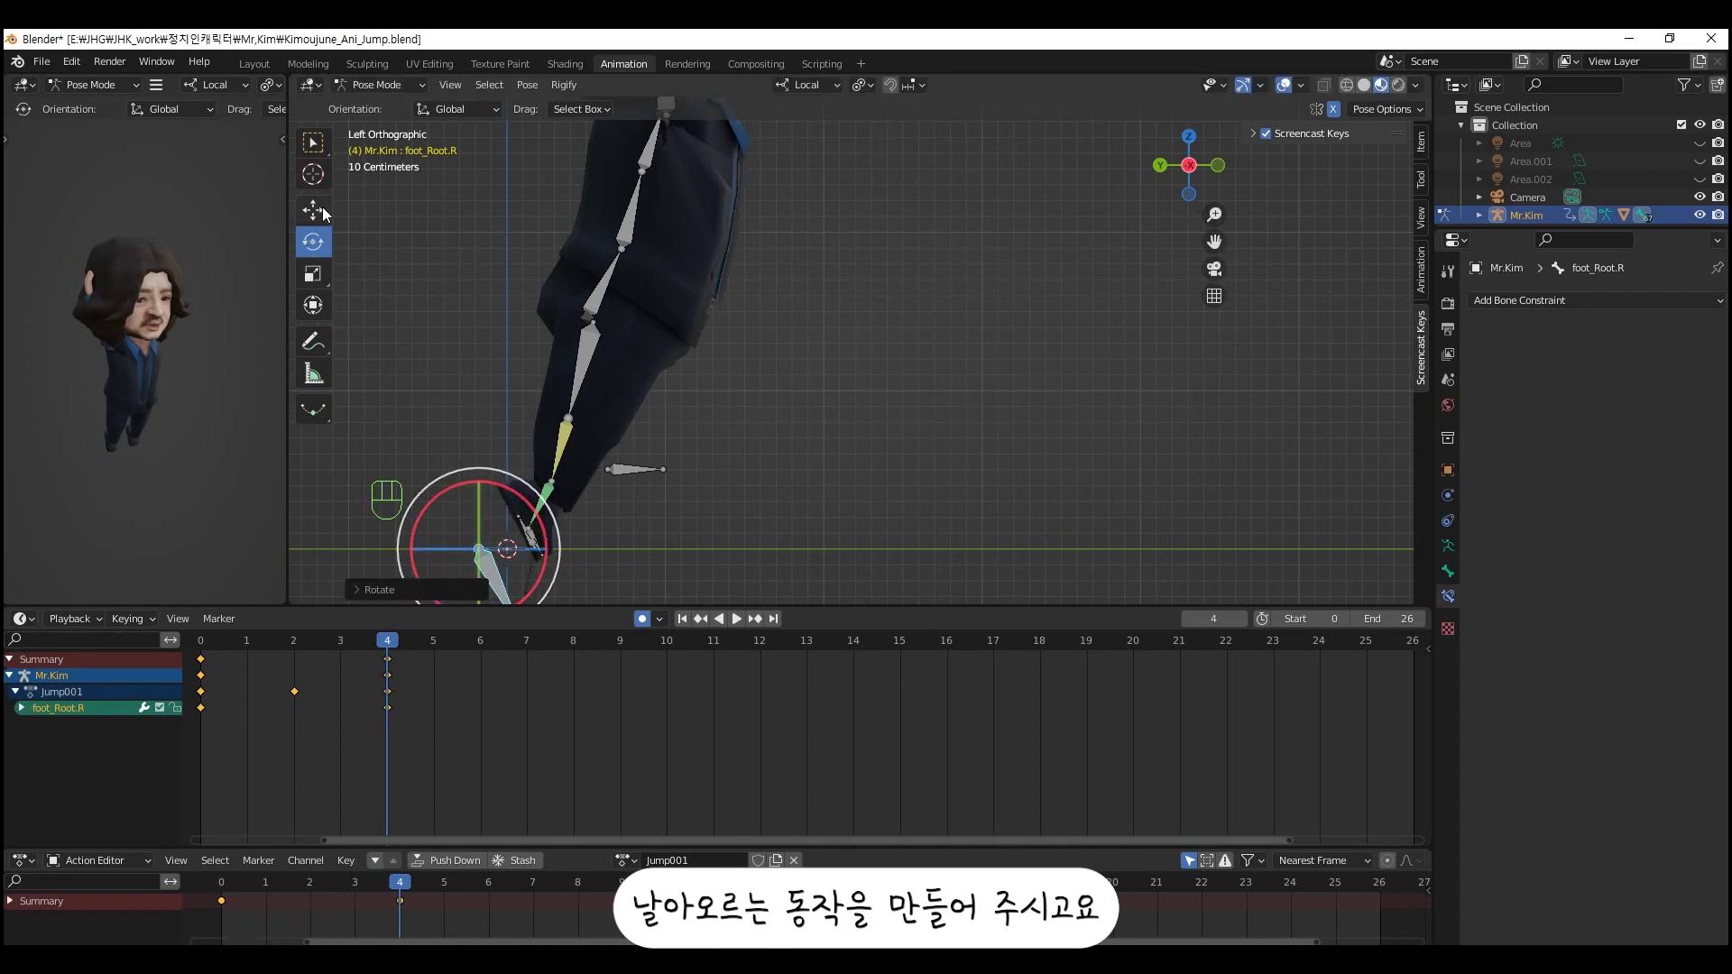
- Shift the body, reposition the right foot and keep the right knee target at the knee
left_click(324, 212)
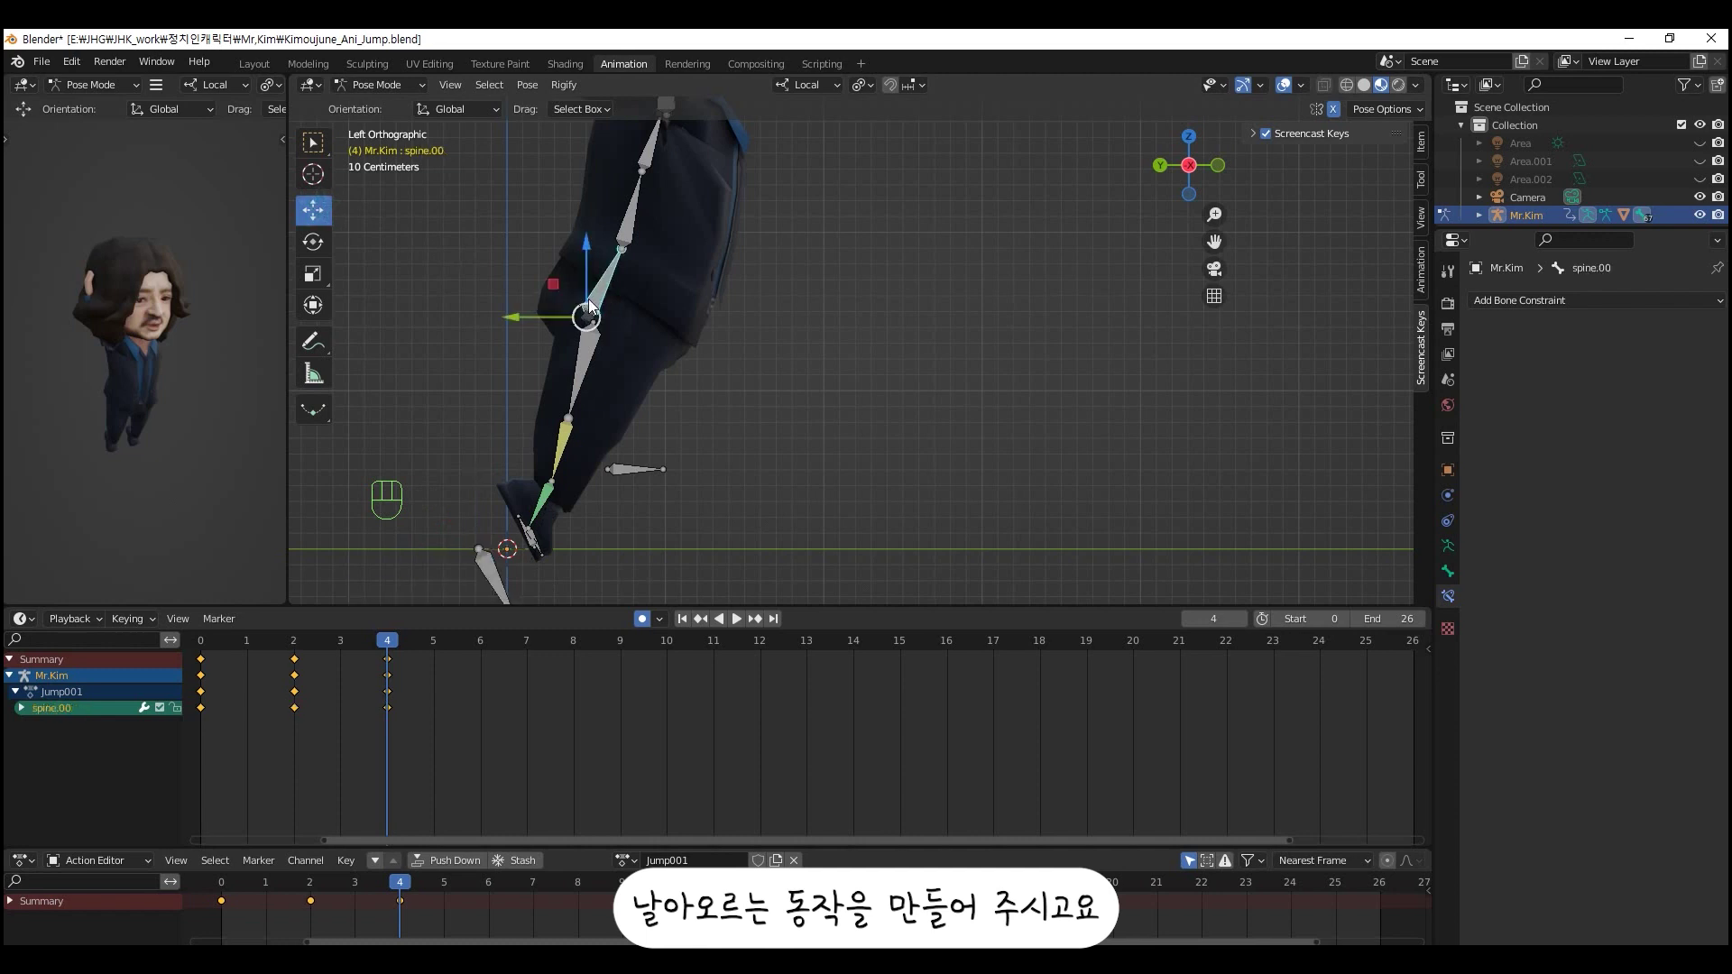
left_click_drag(584, 309, 585, 297)
left_click(487, 570)
left_click_drag(488, 548, 505, 477)
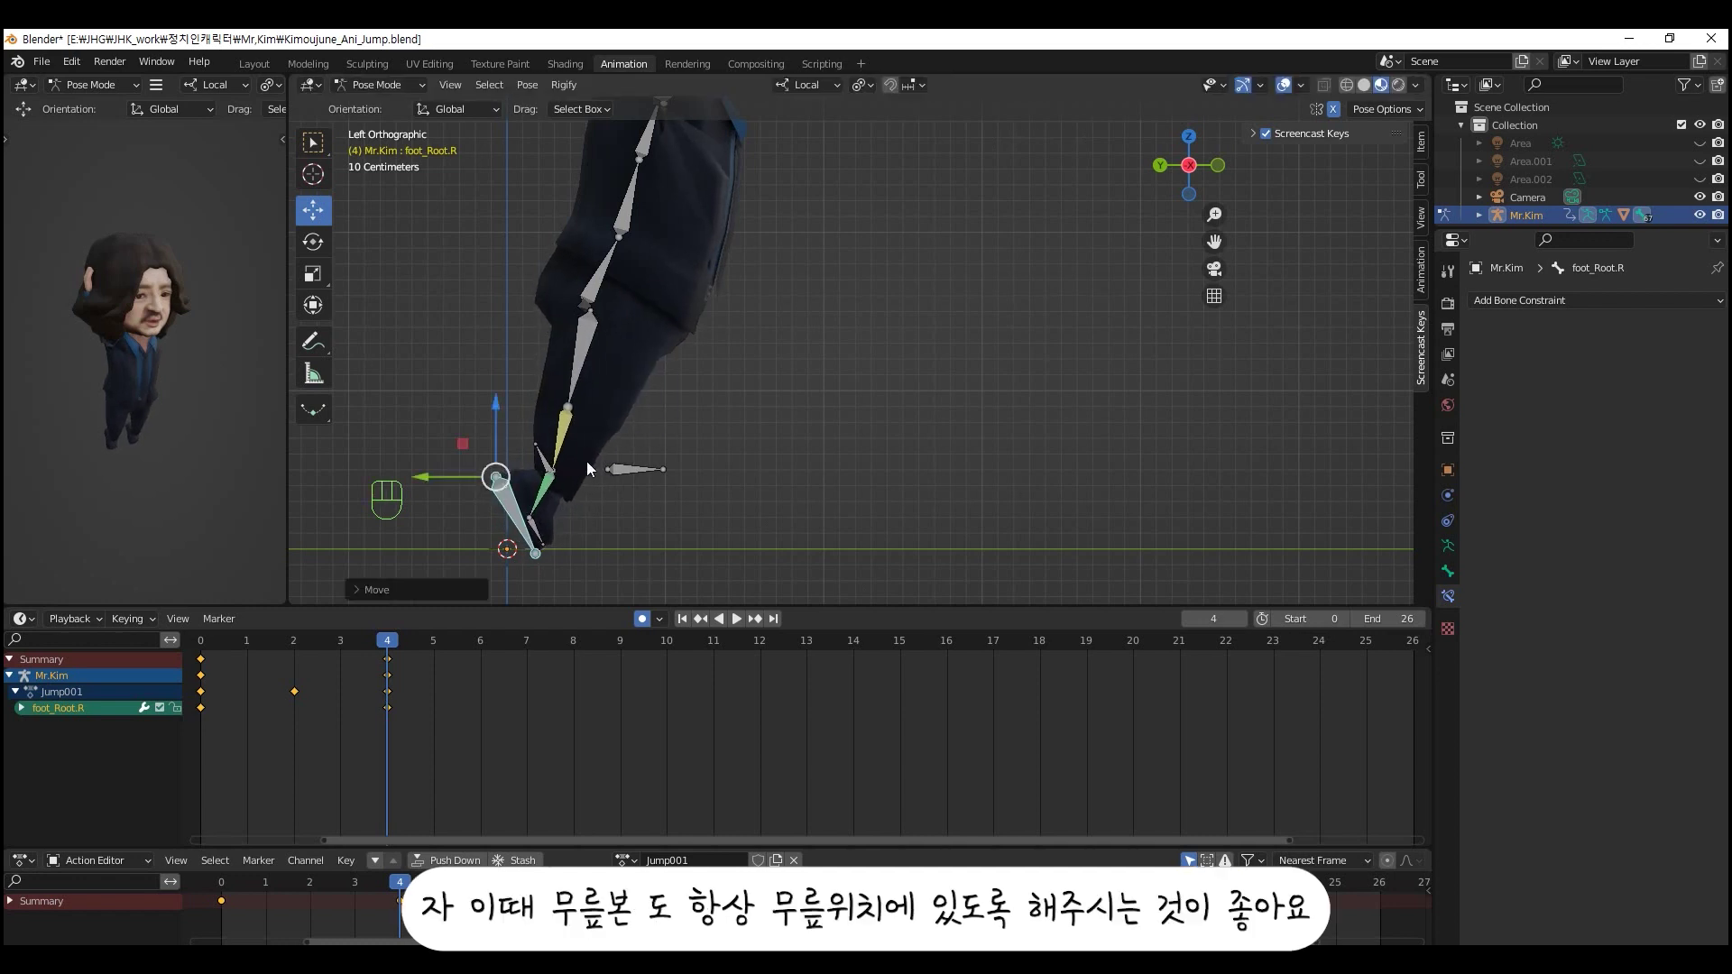
left_click(630, 479)
left_click_drag(615, 471, 642, 423)
left_click_drag(872, 452, 718, 423)
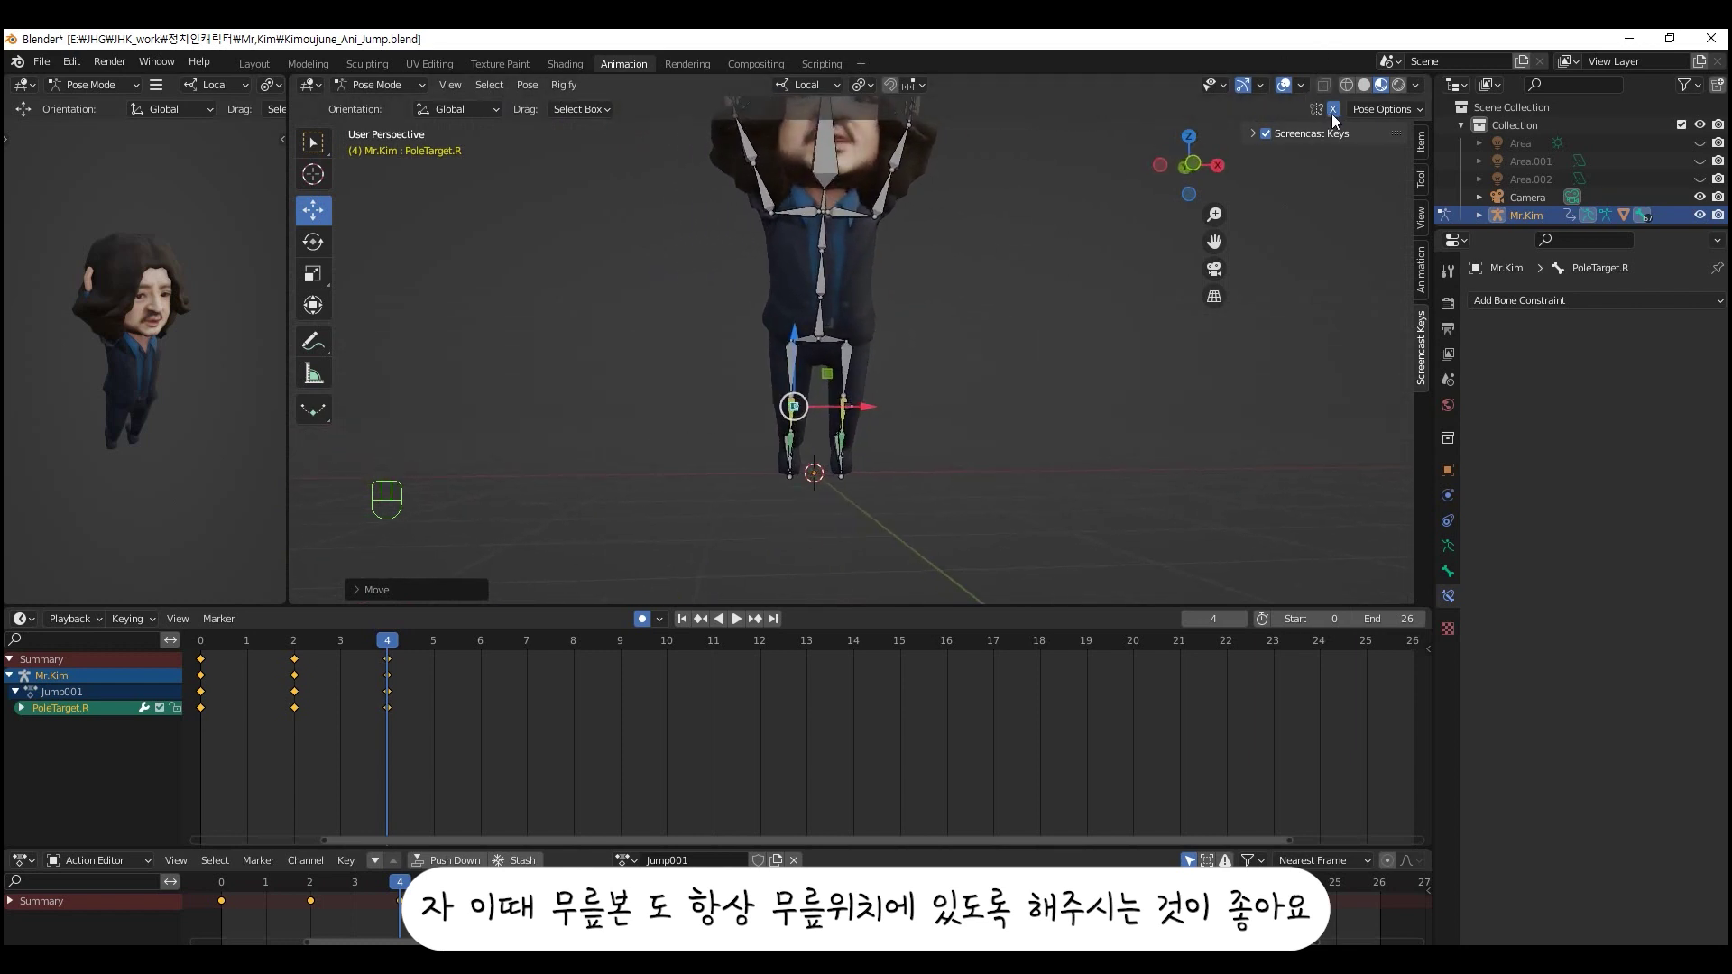
- Lift the right shoulder bone upward with the Rotate tool
left_click(1339, 119)
left_click_drag(869, 227, 798, 343)
left_click(1341, 117)
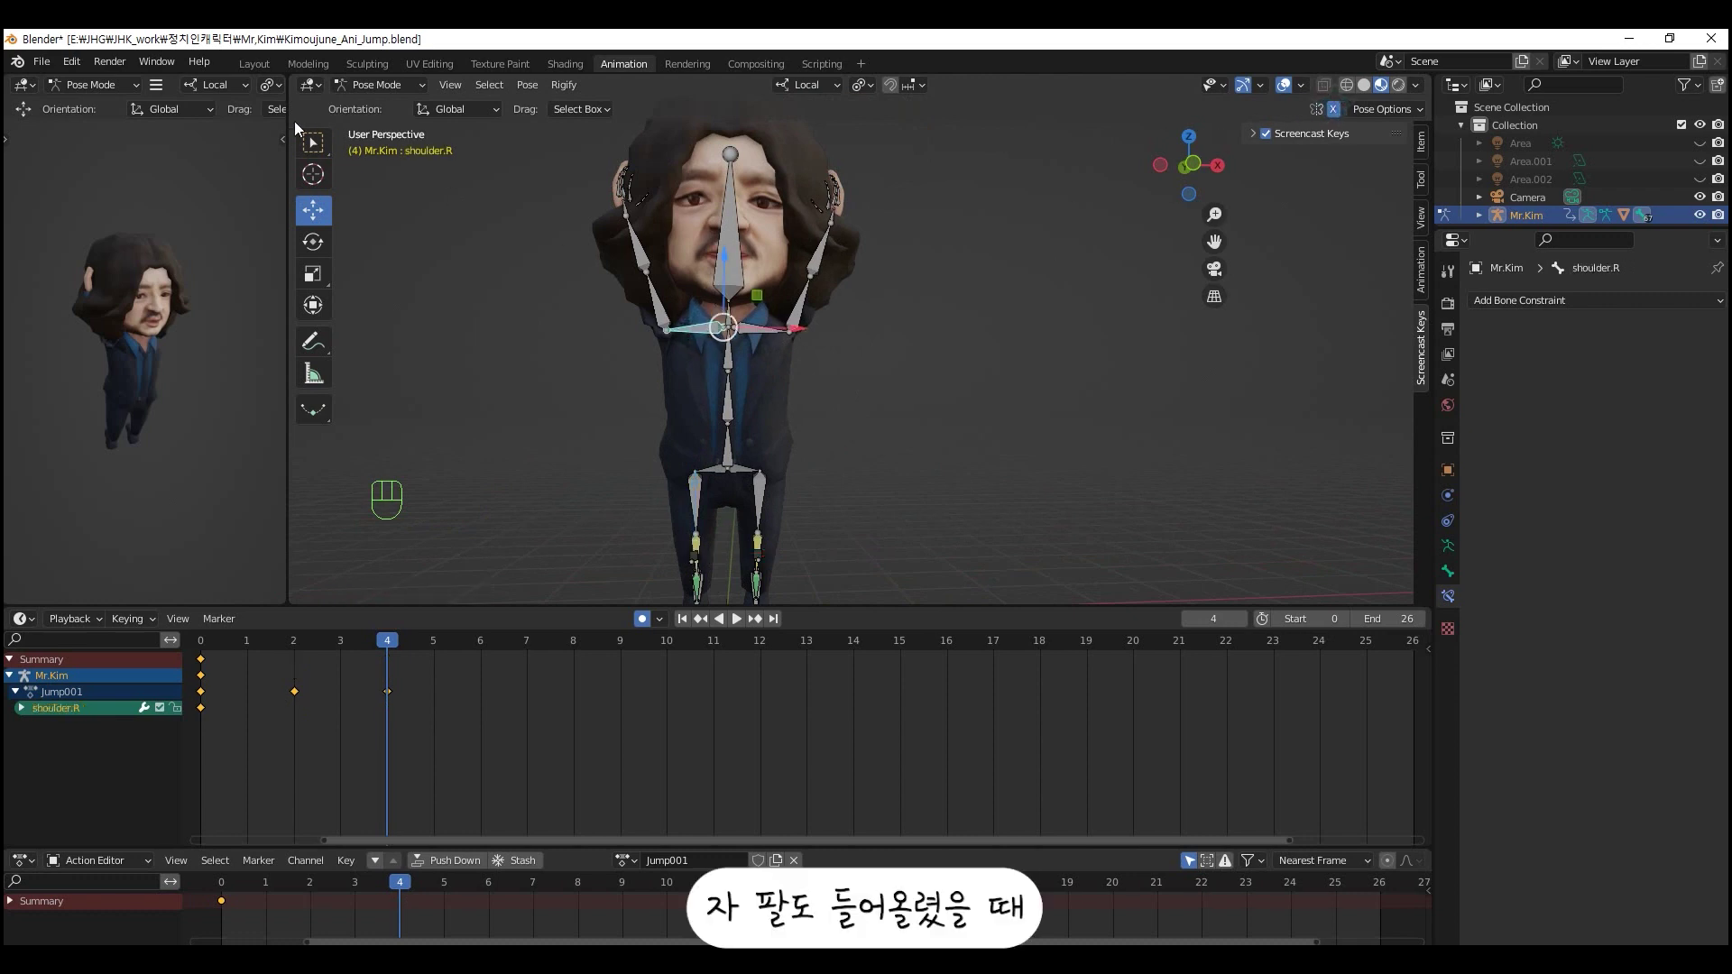
left_click(319, 238)
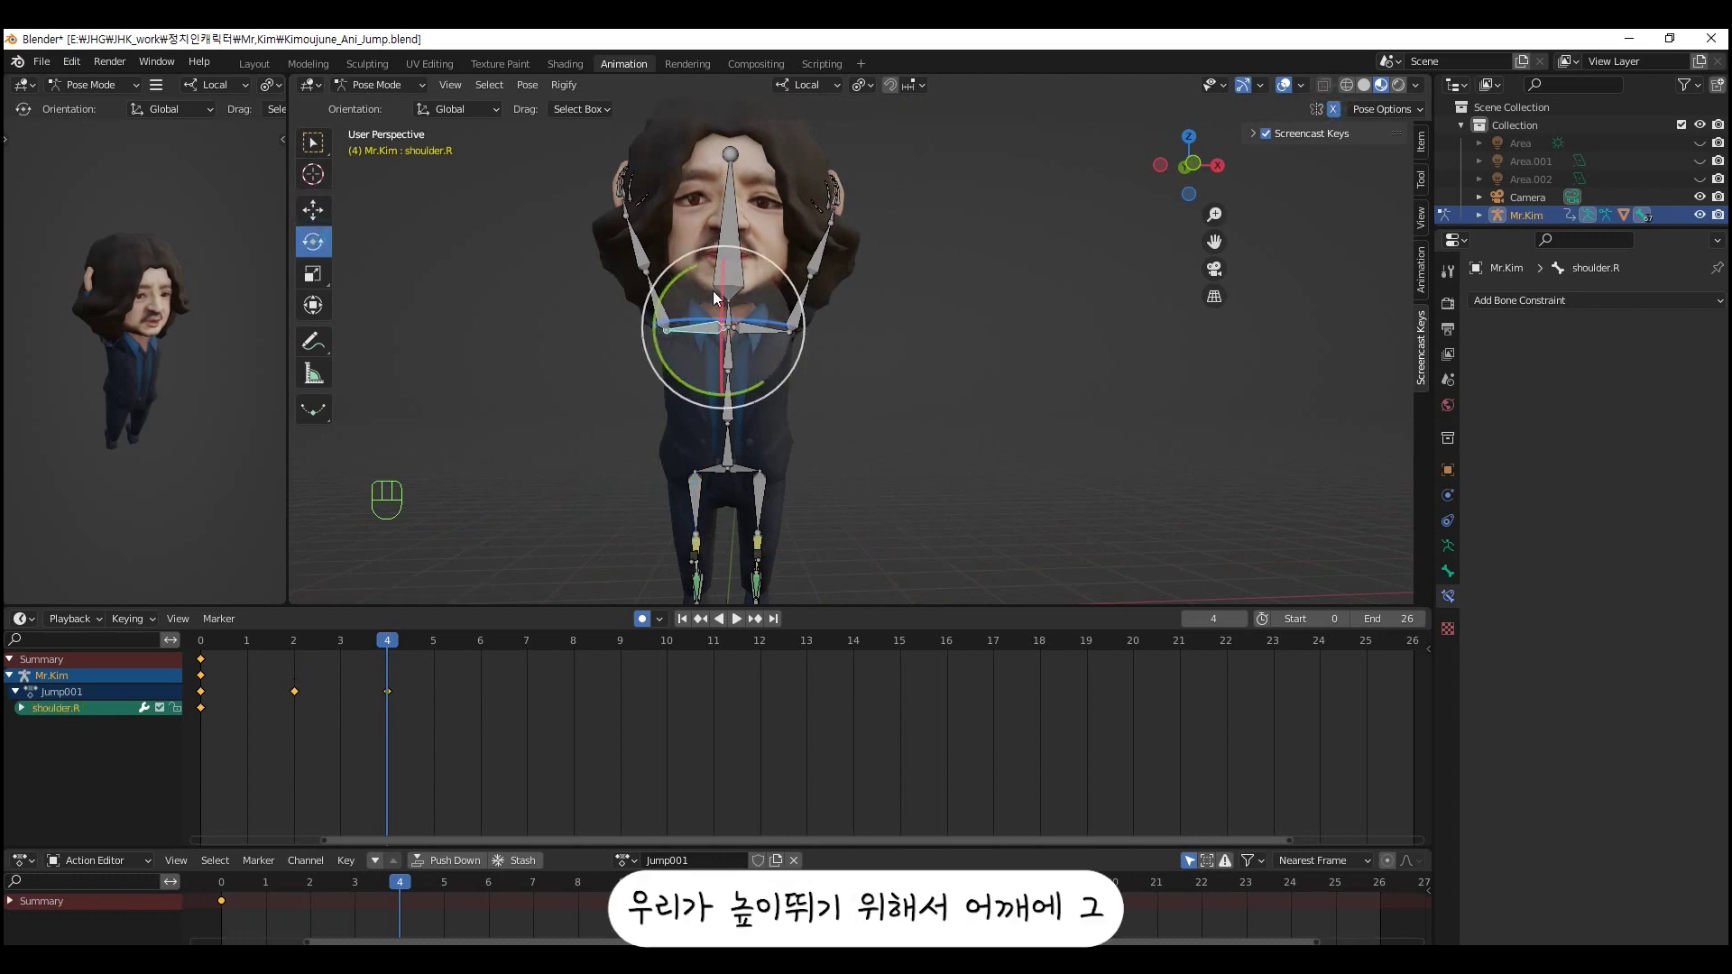
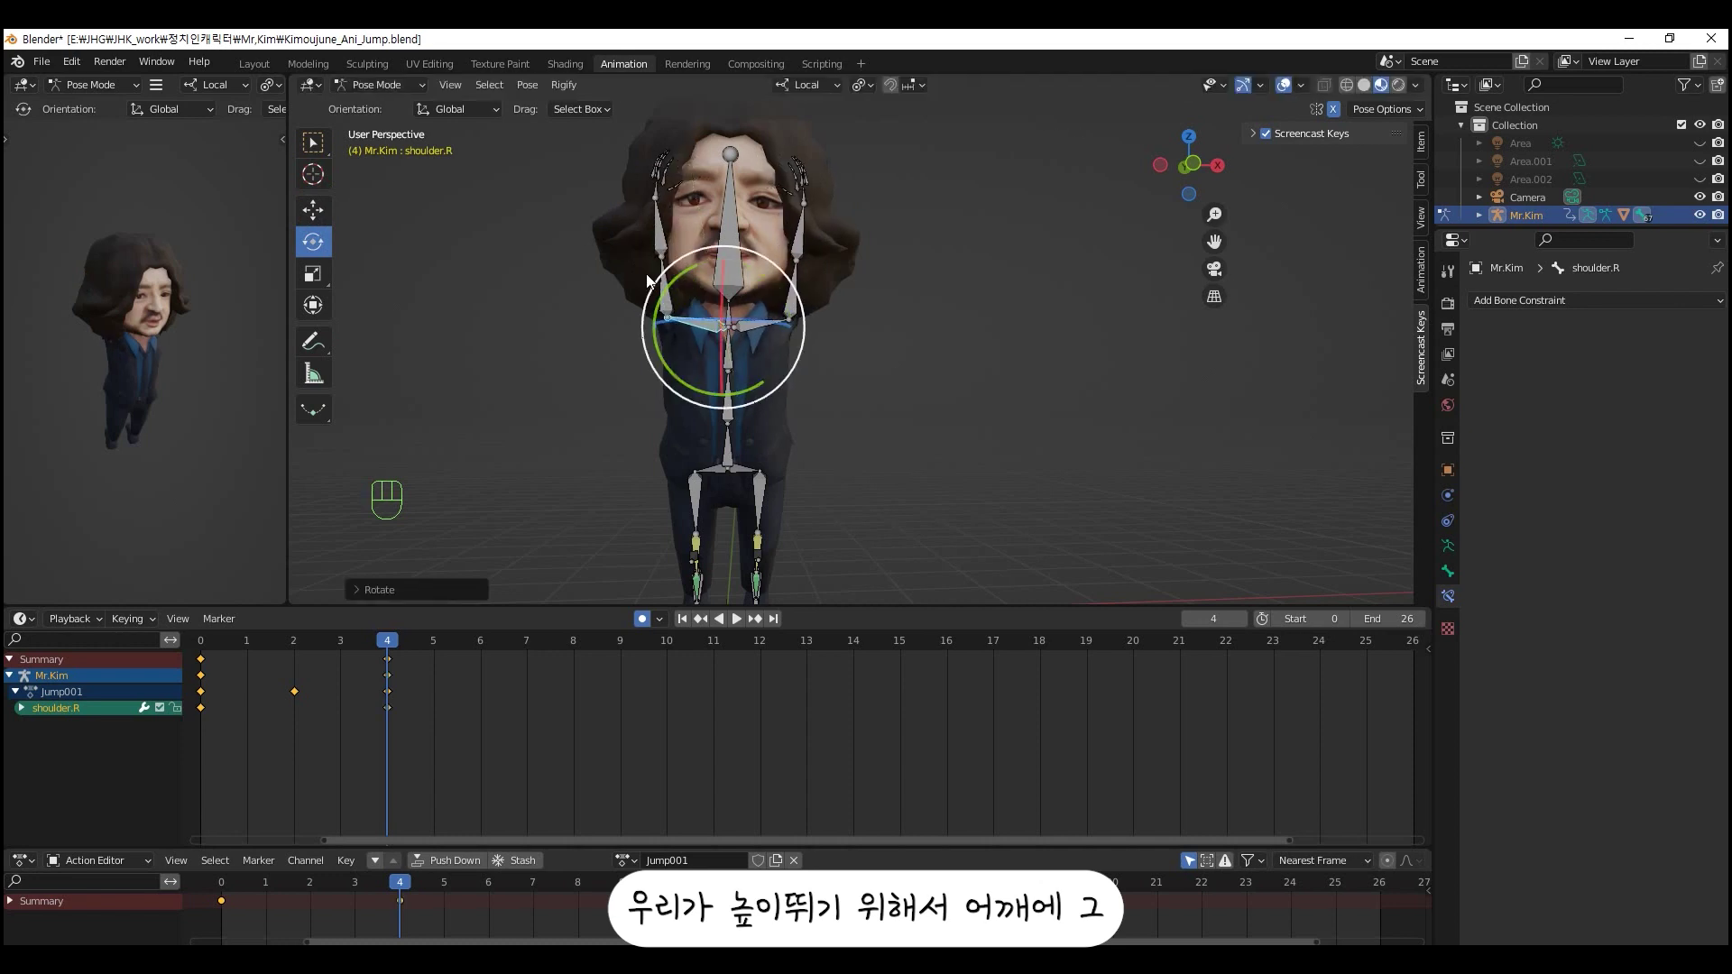
left_click_drag(629, 275, 572, 293)
left_click_drag(567, 341, 825, 365)
middle_click(795, 359)
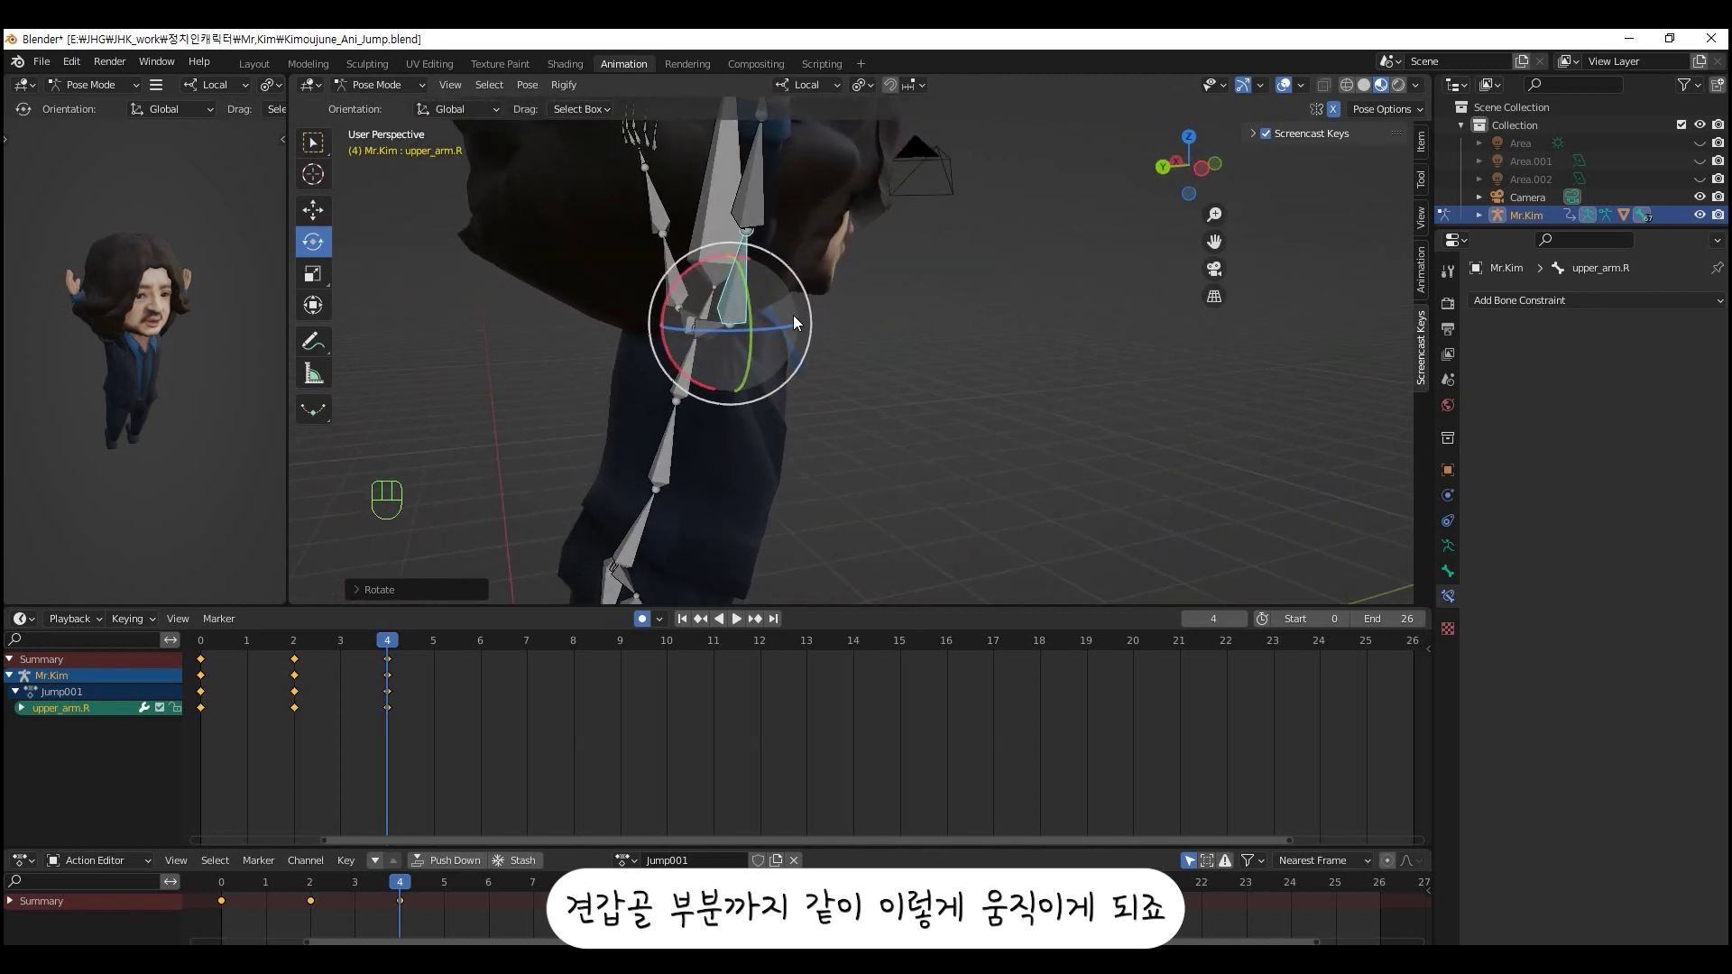
- Rotate the right upper arm so it reaches up overhead
left_click_drag(753, 286, 760, 298)
left_click_drag(708, 273, 744, 270)
left_click_drag(802, 341, 647, 302)
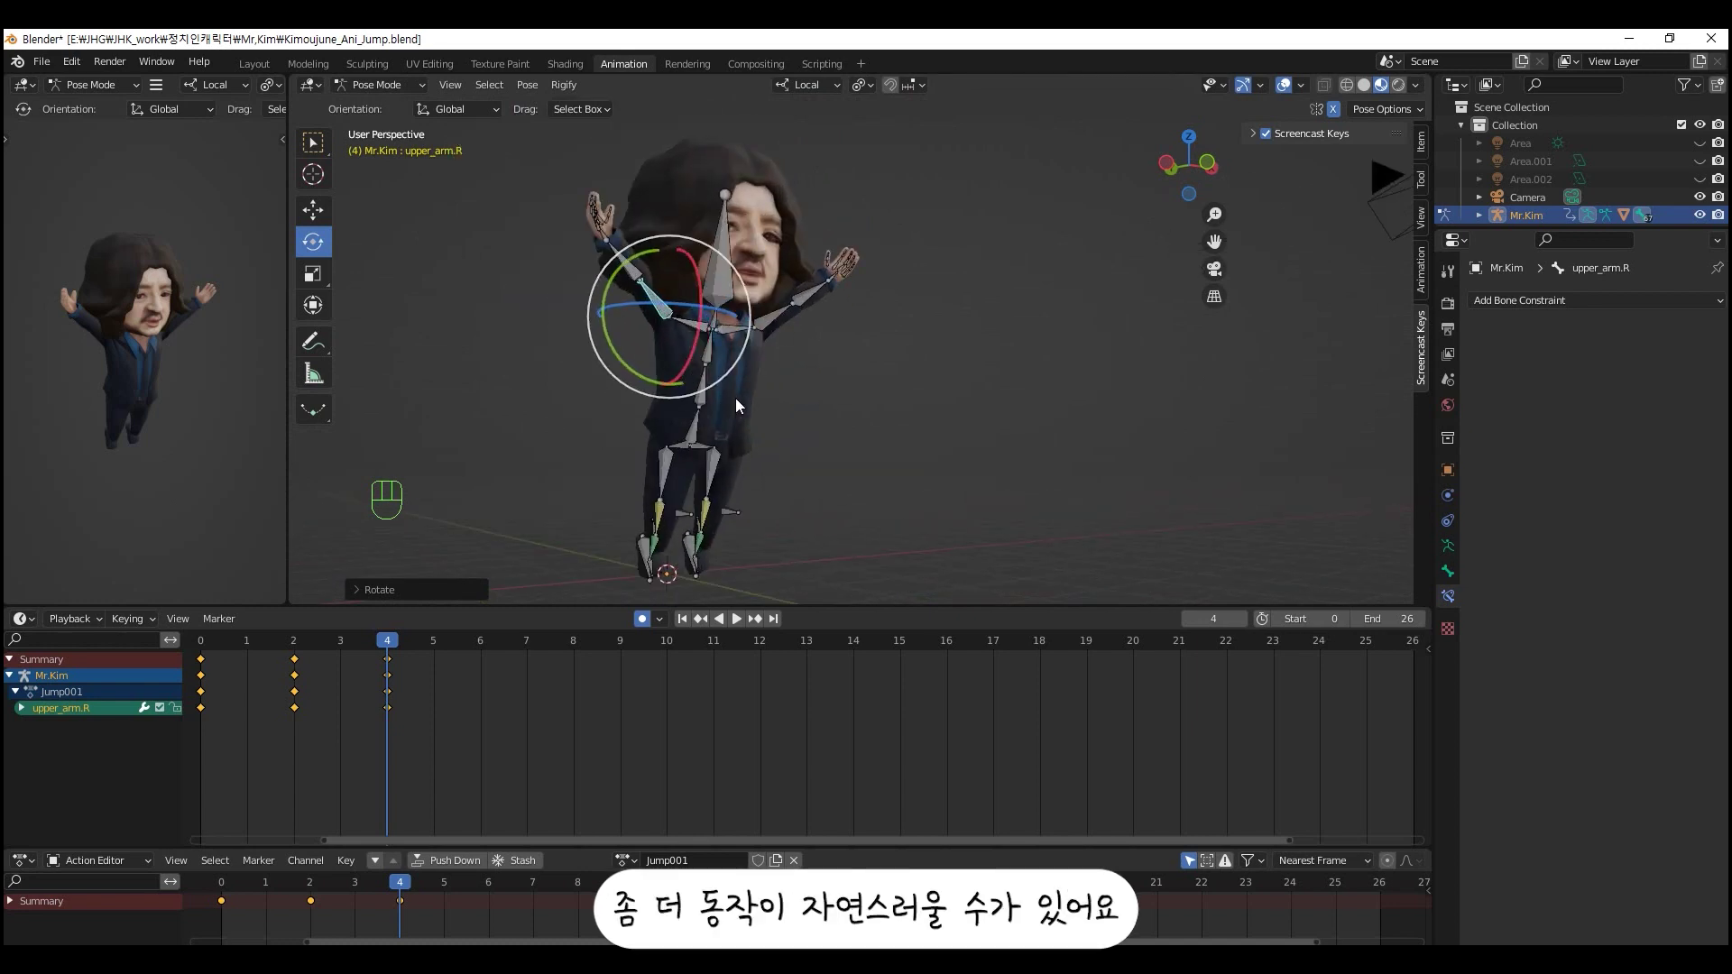
left_click_drag(790, 469, 820, 489)
left_click_drag(766, 414, 785, 355)
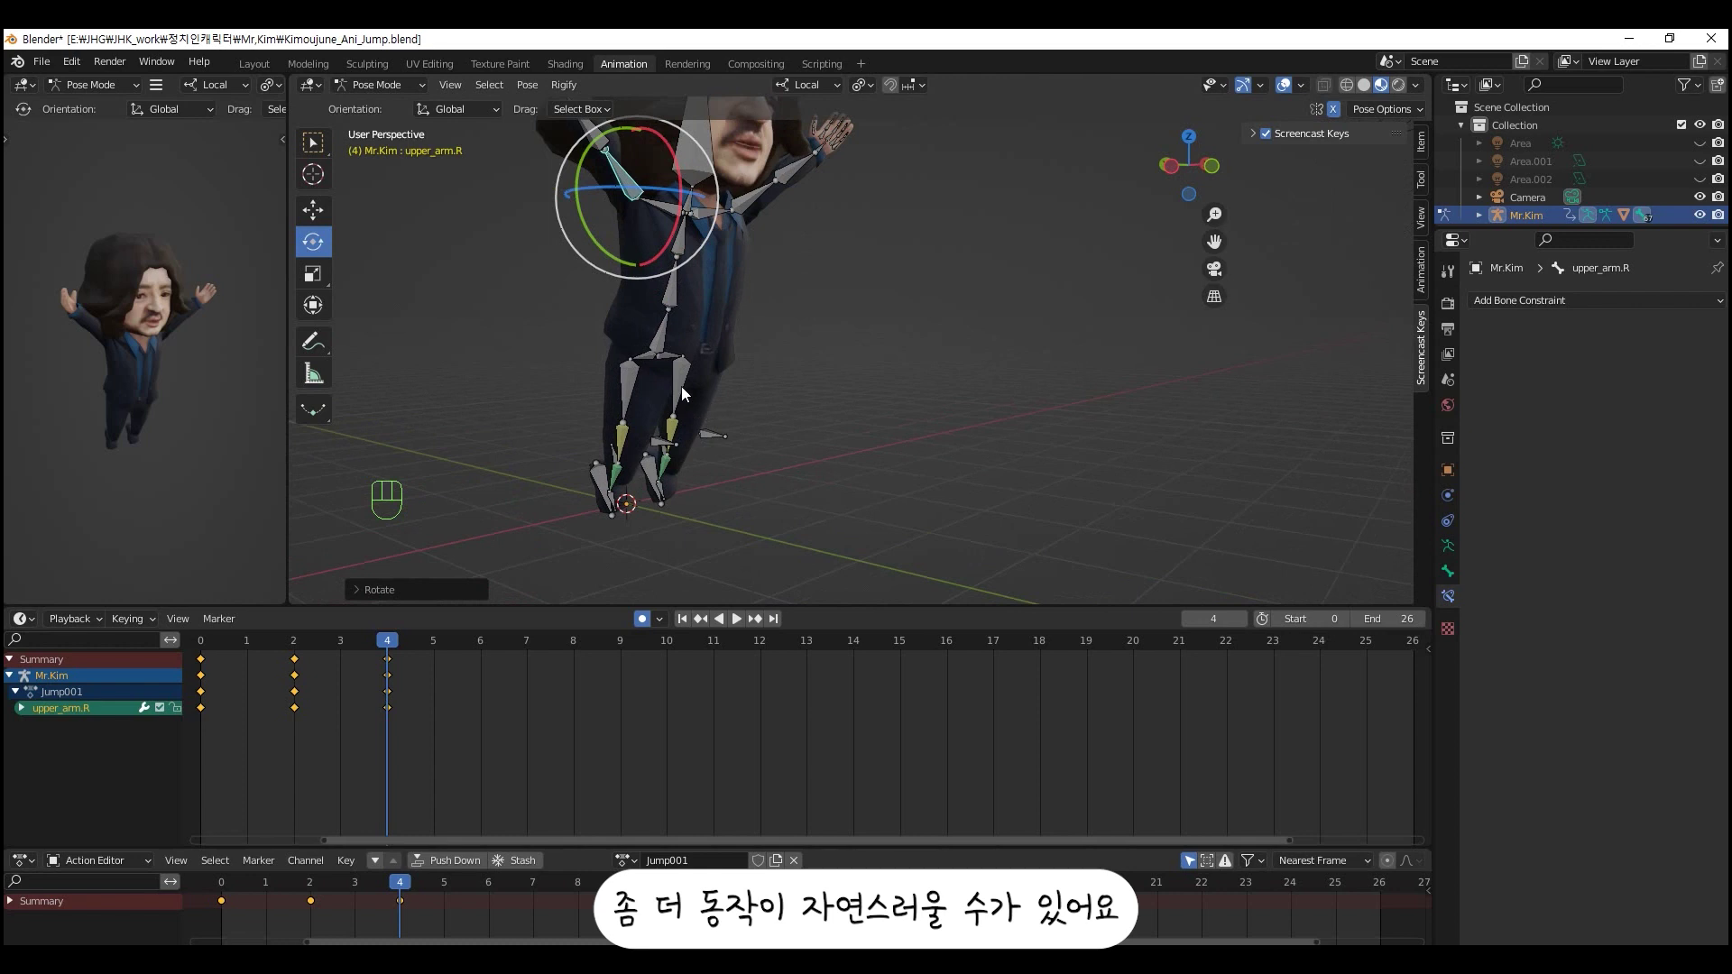
- Select the left foot root and try moving it, then undo
left_click(1334, 114)
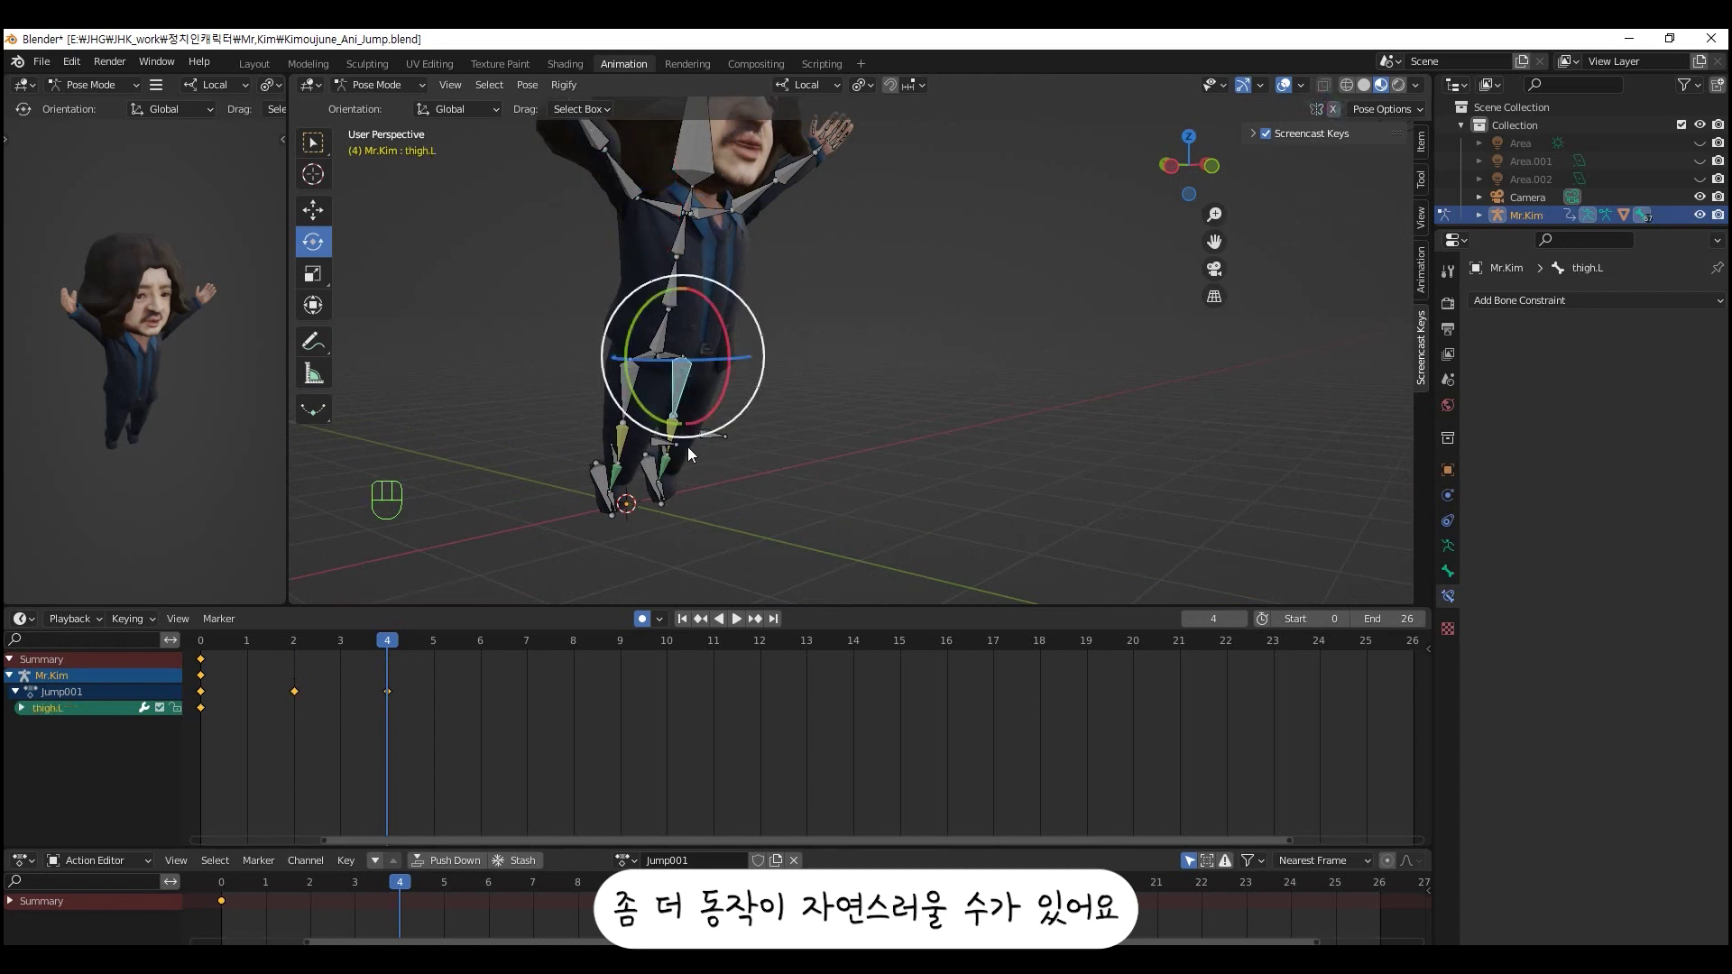
left_click(720, 317)
left_click(658, 488)
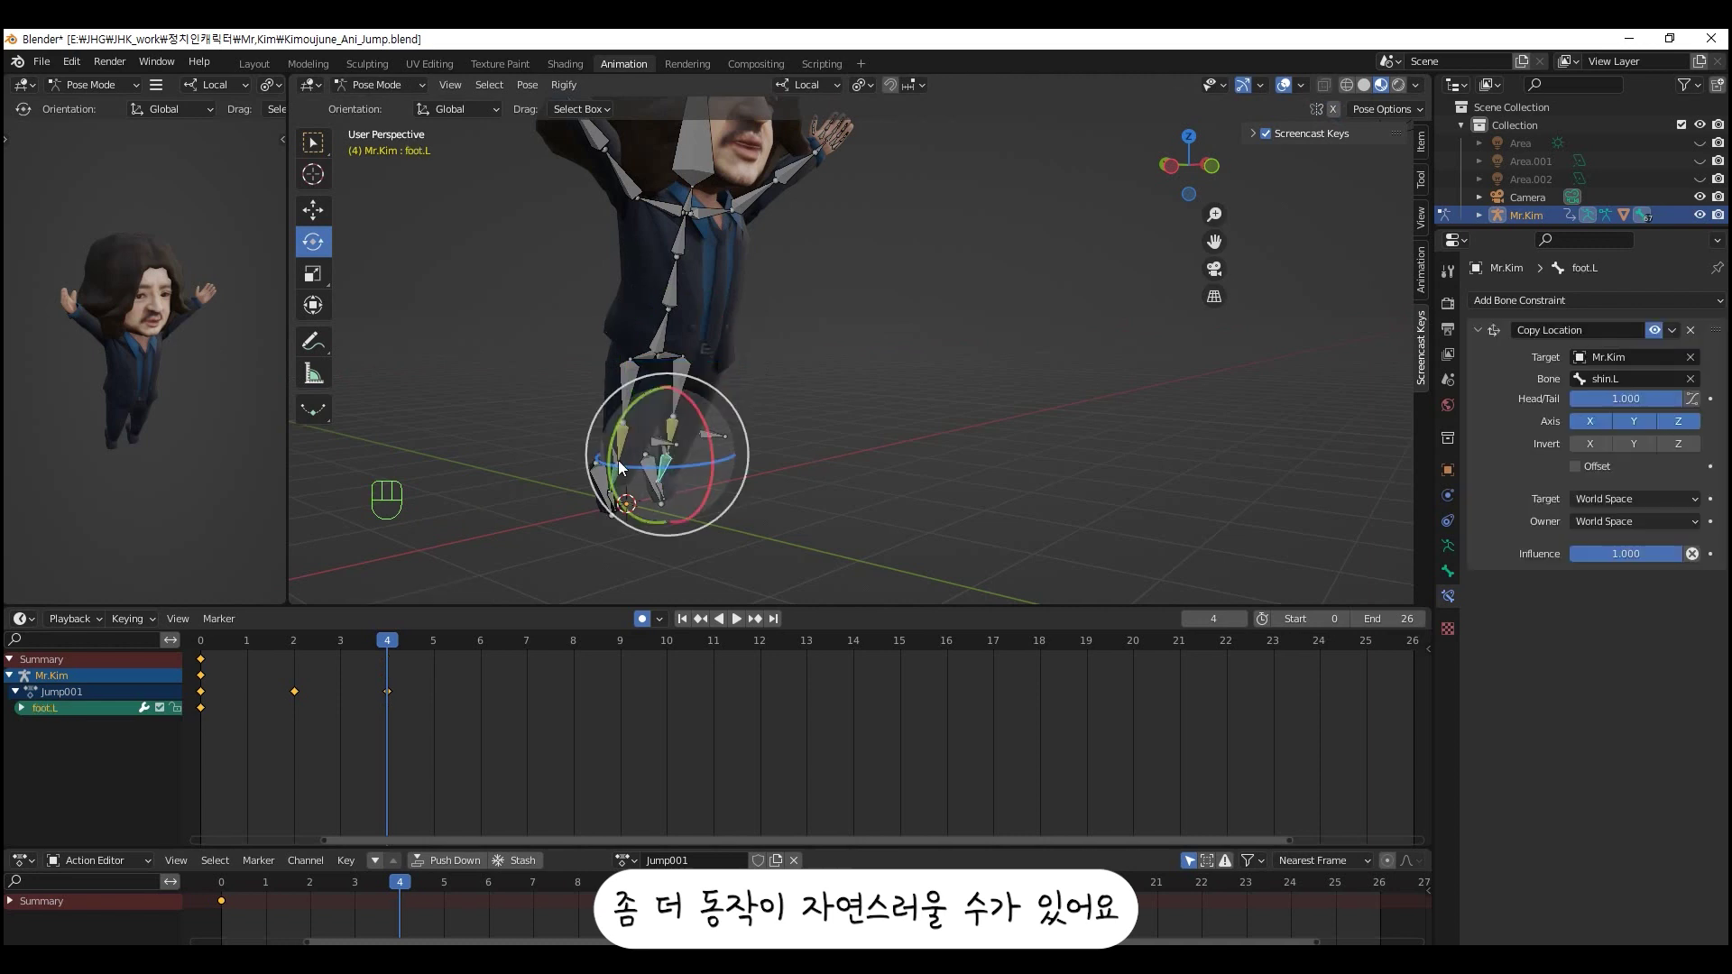
left_click(655, 478)
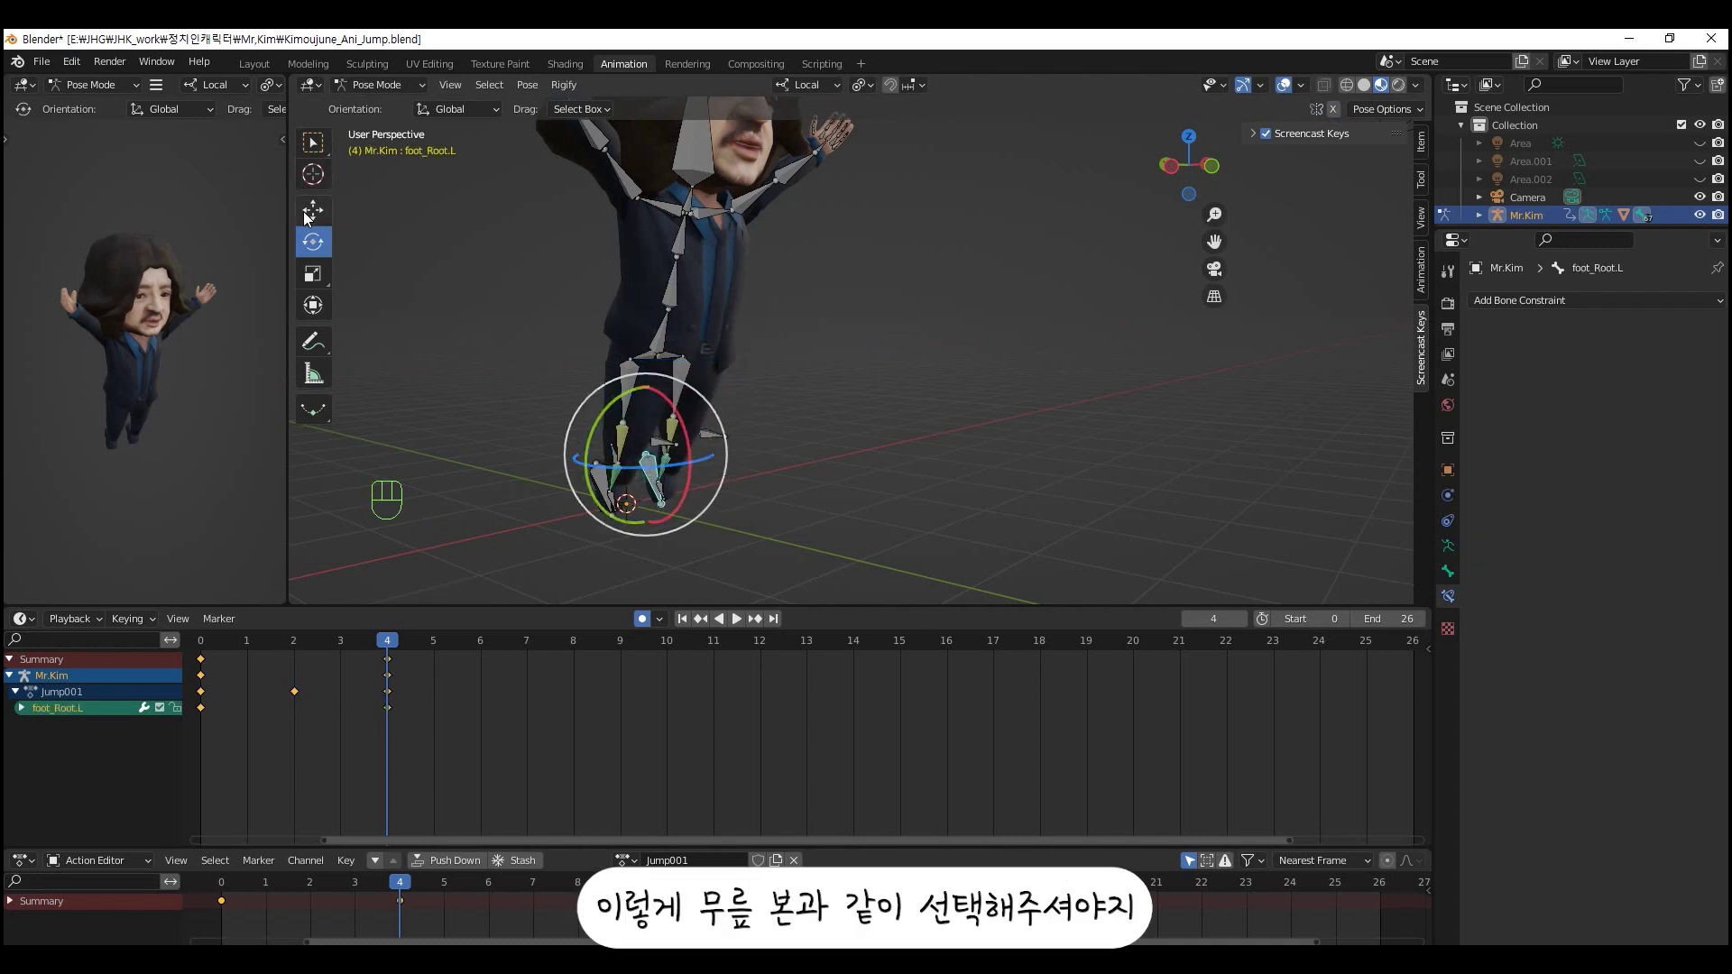
left_click(309, 224)
left_click_drag(520, 378, 580, 382)
left_click(596, 484)
key("ctrl+z")
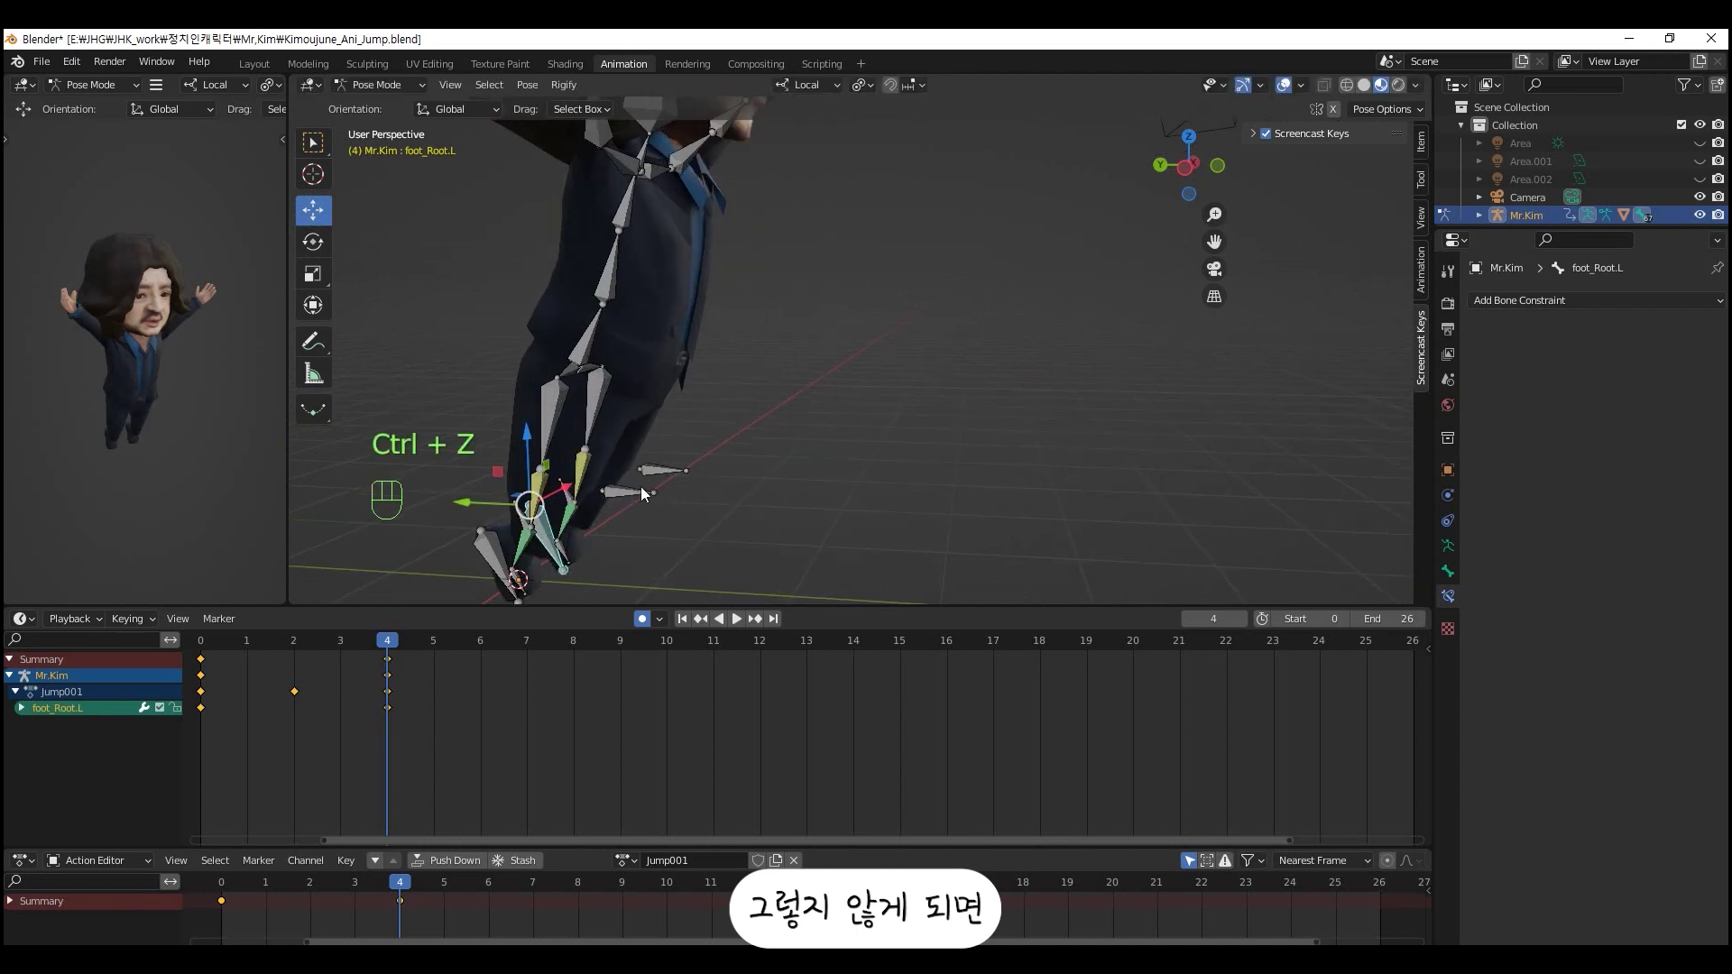
left_click_drag(585, 491, 644, 423)
- From the side view rotate and move the foot root bones for the take-off
key("ctrl+KP_3")
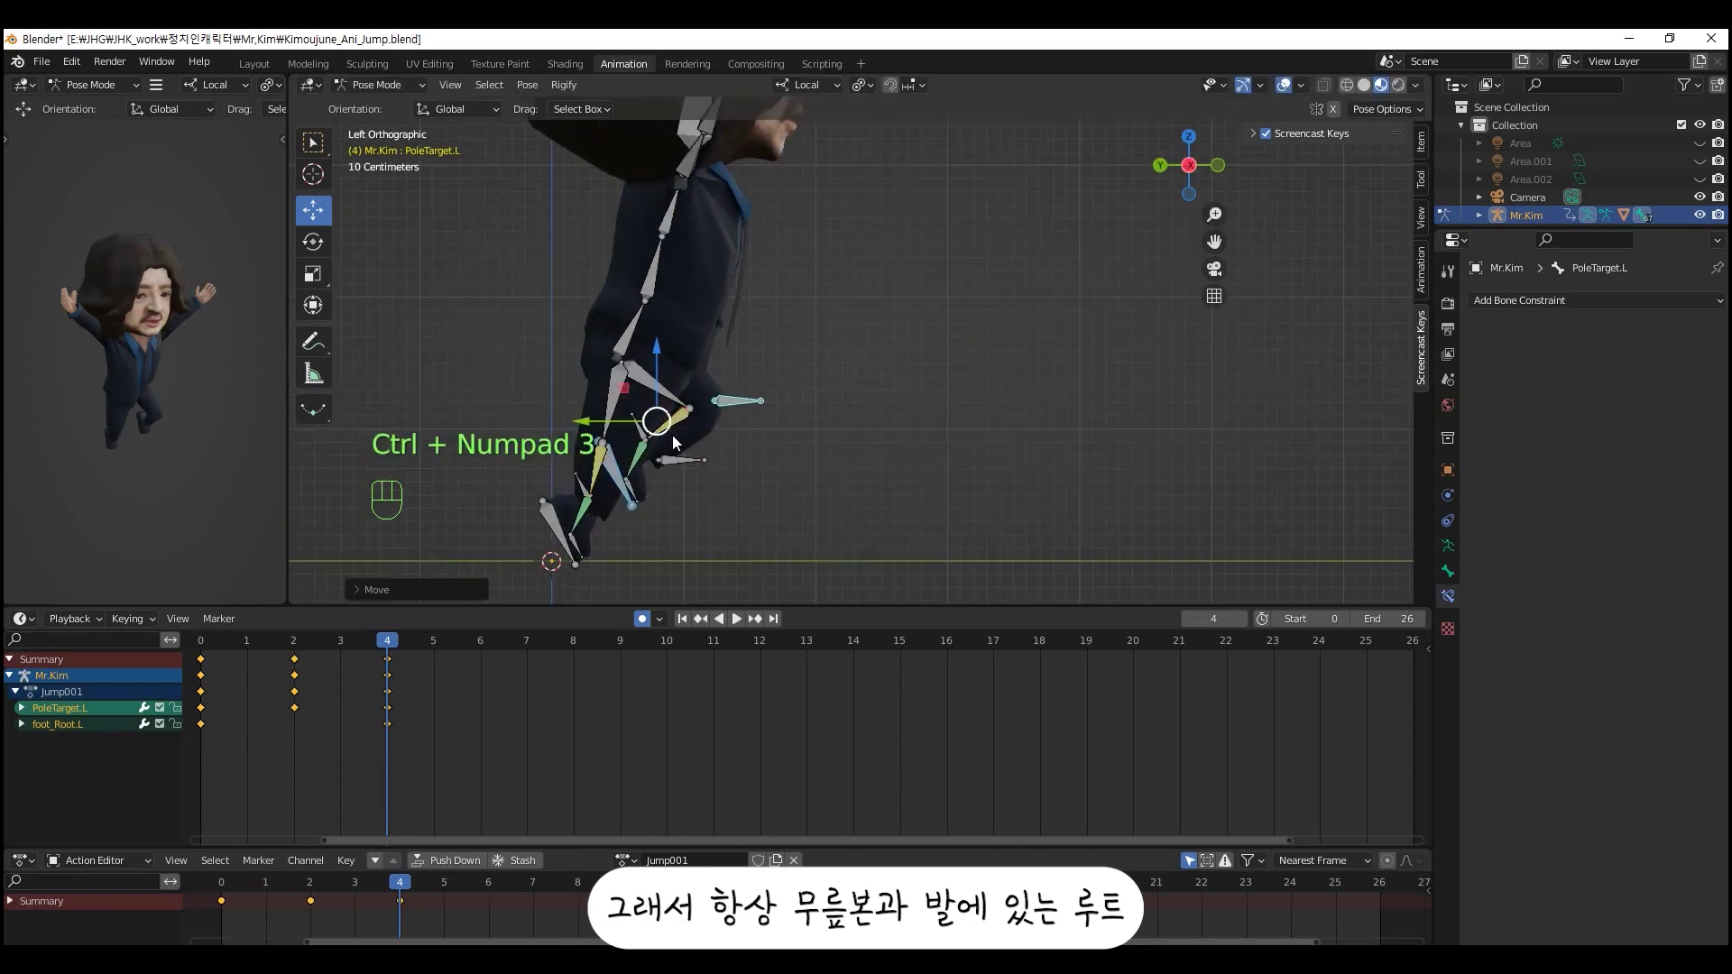
left_click_drag(670, 422, 675, 423)
left_click(634, 492)
left_click(615, 468)
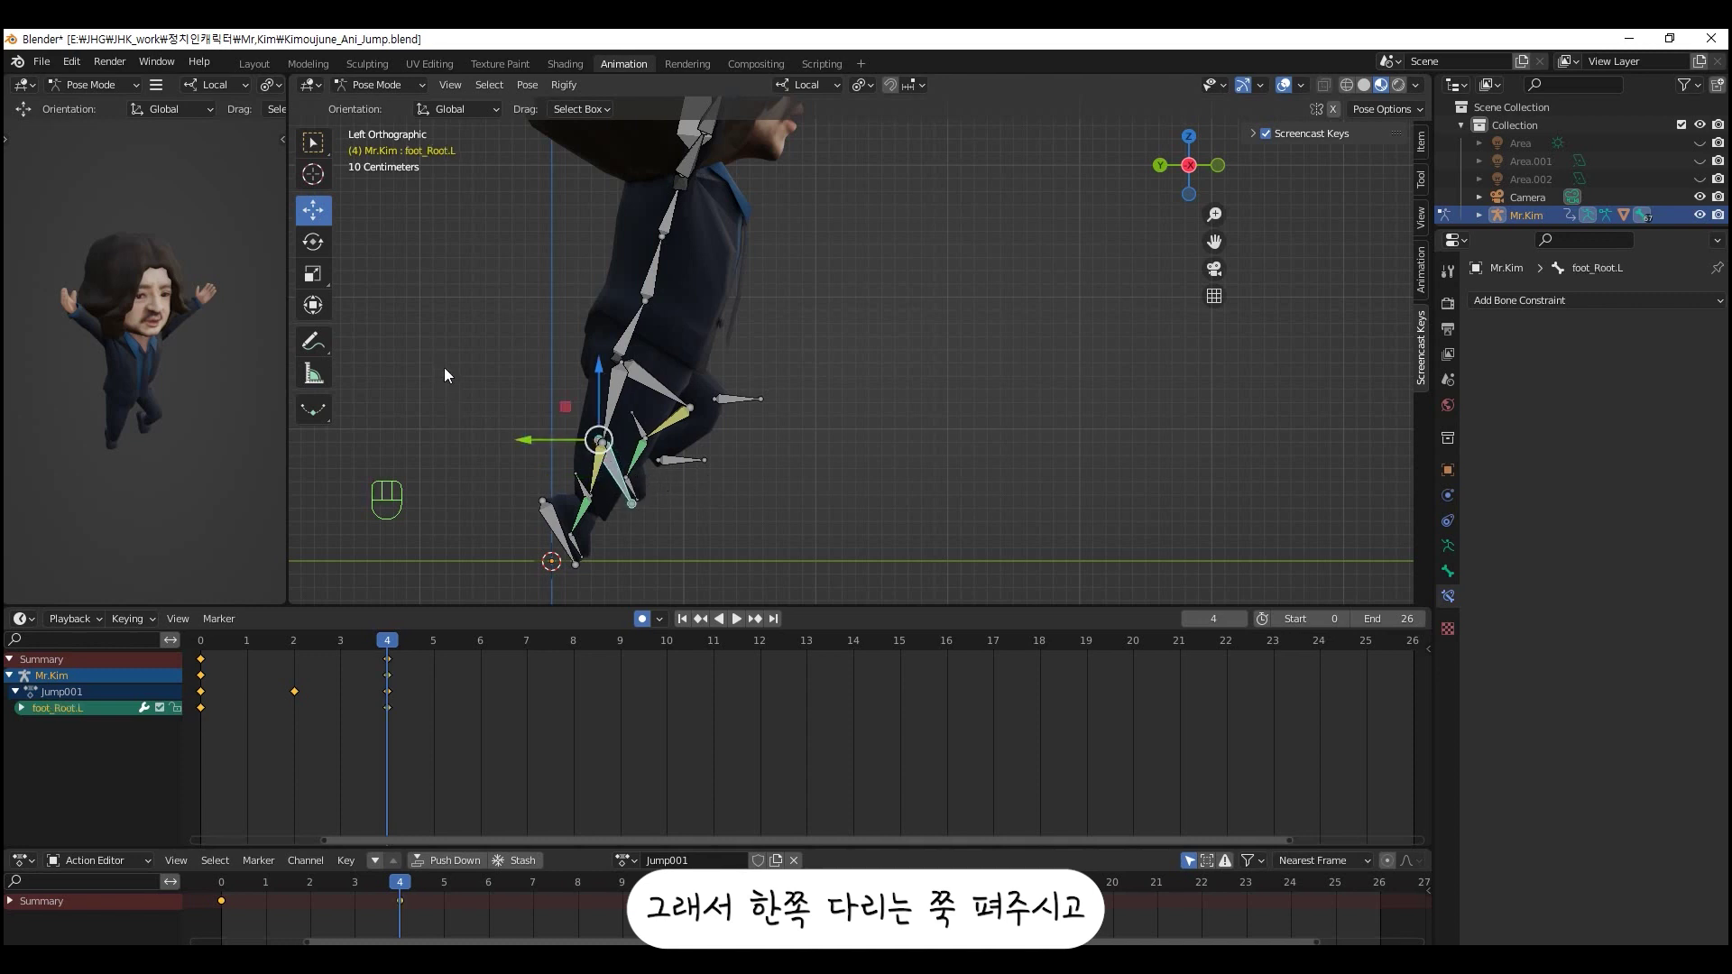
left_click(558, 528)
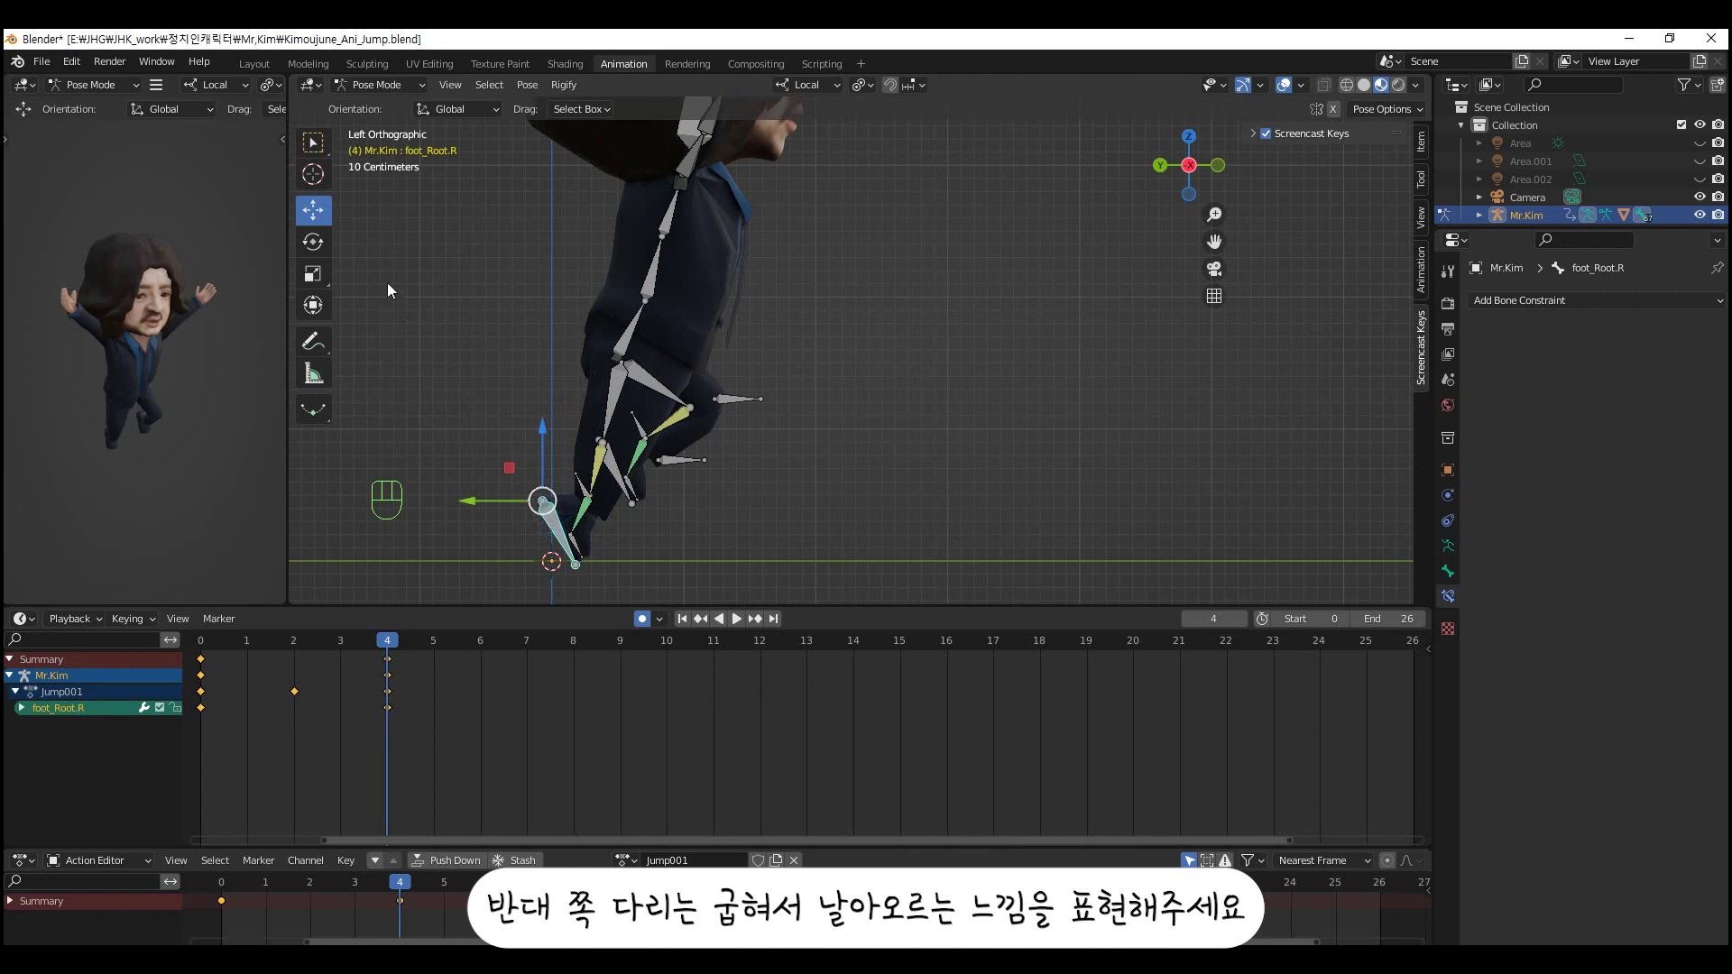
left_click(320, 255)
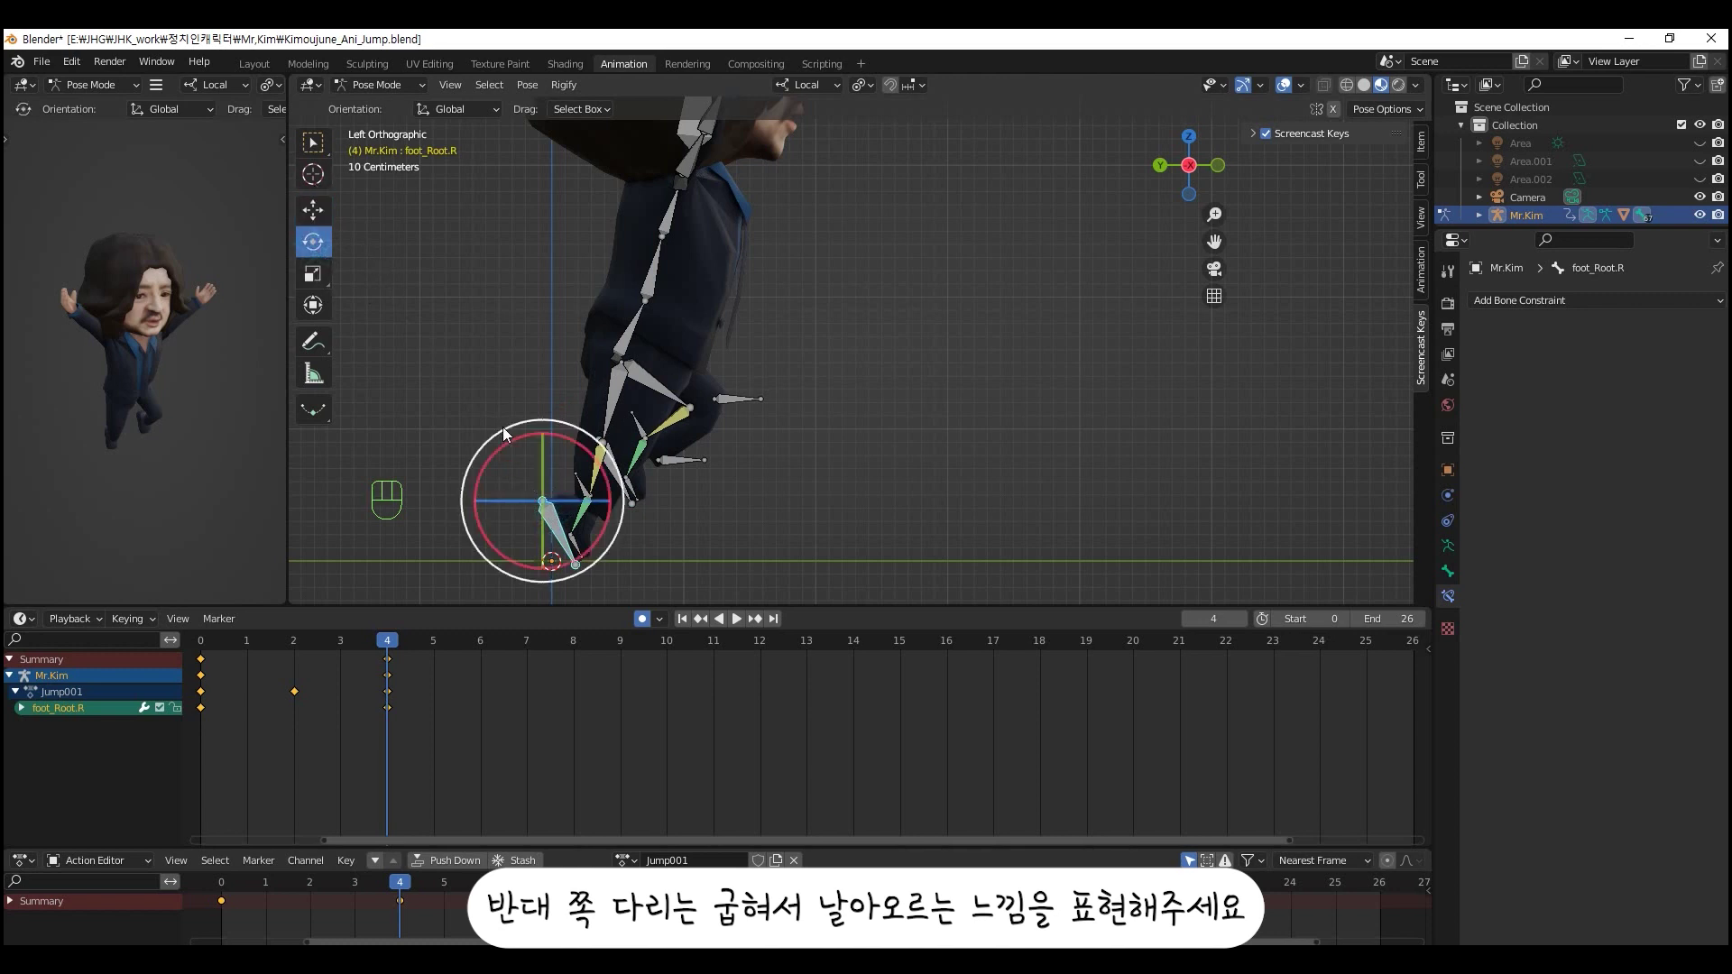
left_click_drag(573, 449, 550, 445)
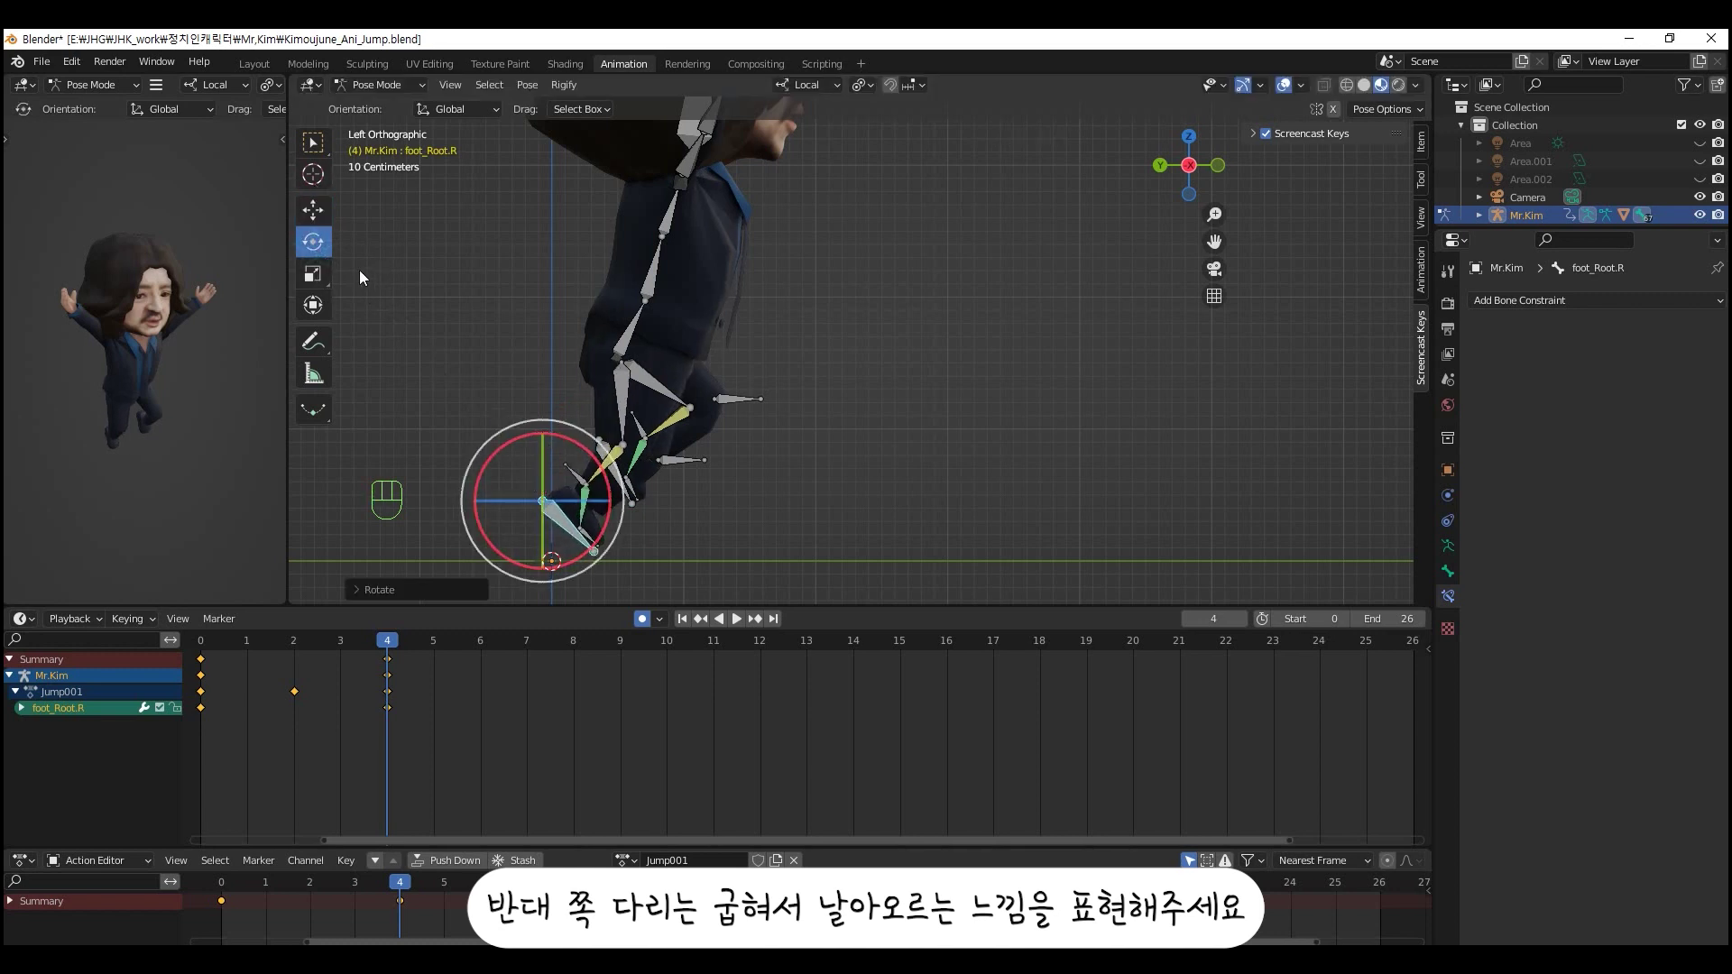
left_click(317, 213)
left_click_drag(552, 505, 514, 510)
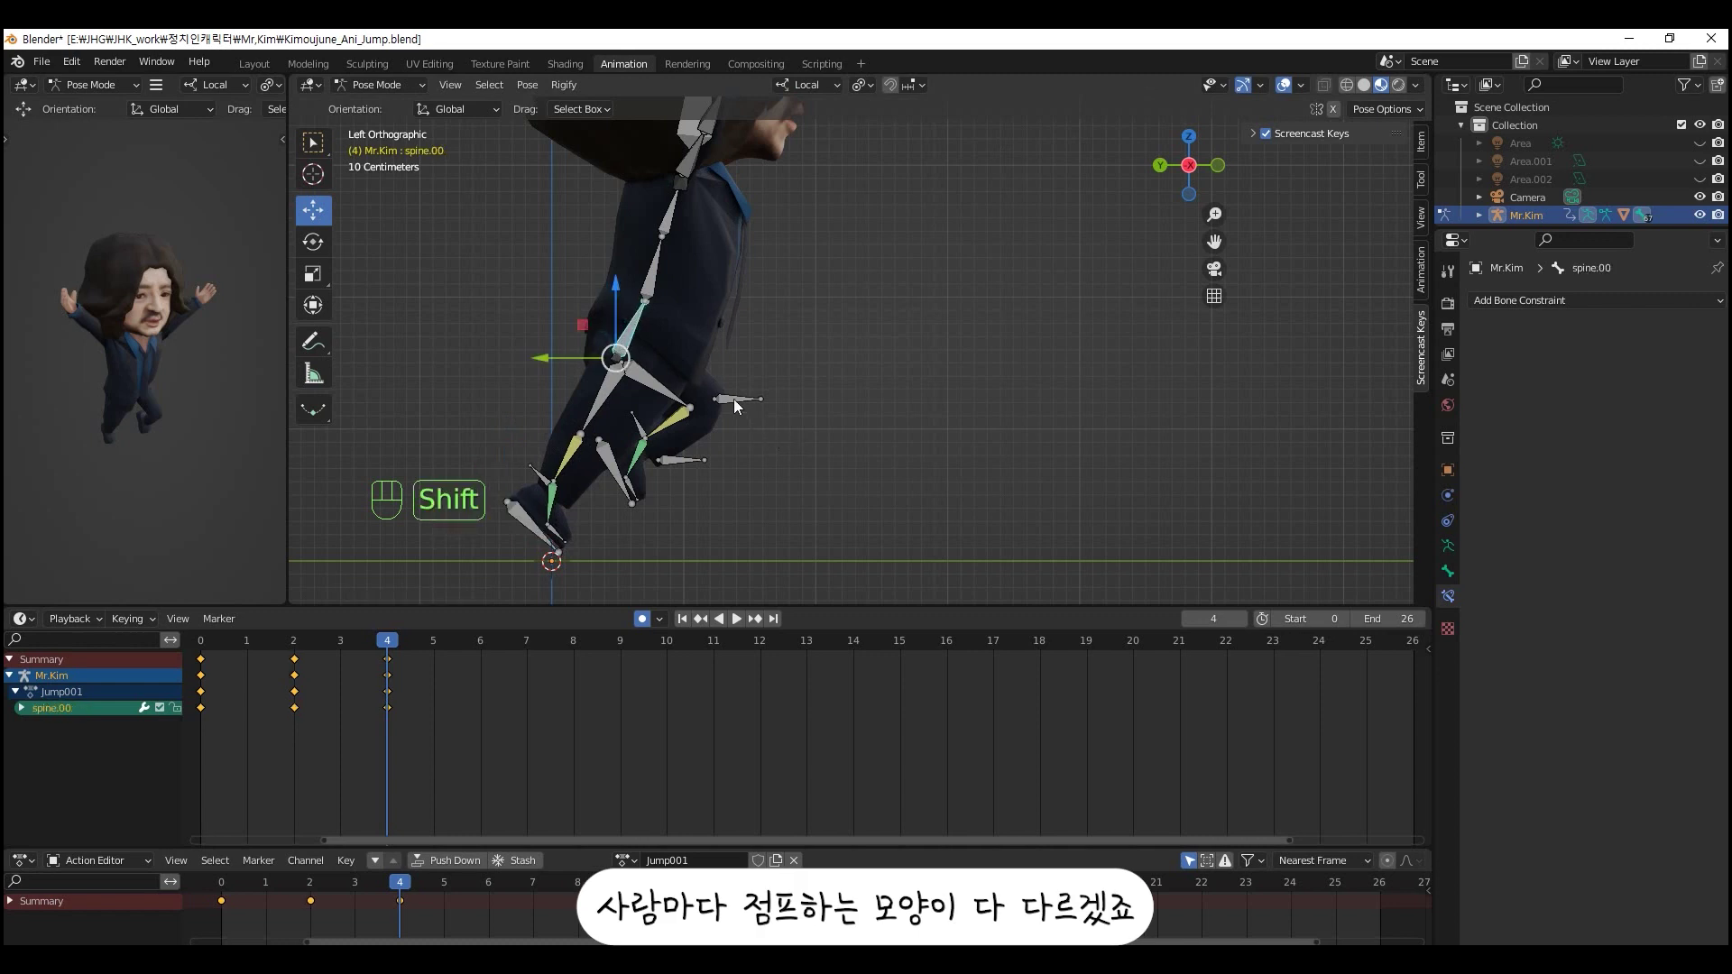
- Scrub the keys at frames 0, 2 and 4, then drag the playhead to frame 9
left_click(739, 405)
left_click(681, 470)
left_click_drag(676, 408, 693, 406)
left_click_drag(689, 410, 682, 421)
left_click_drag(785, 332, 760, 379)
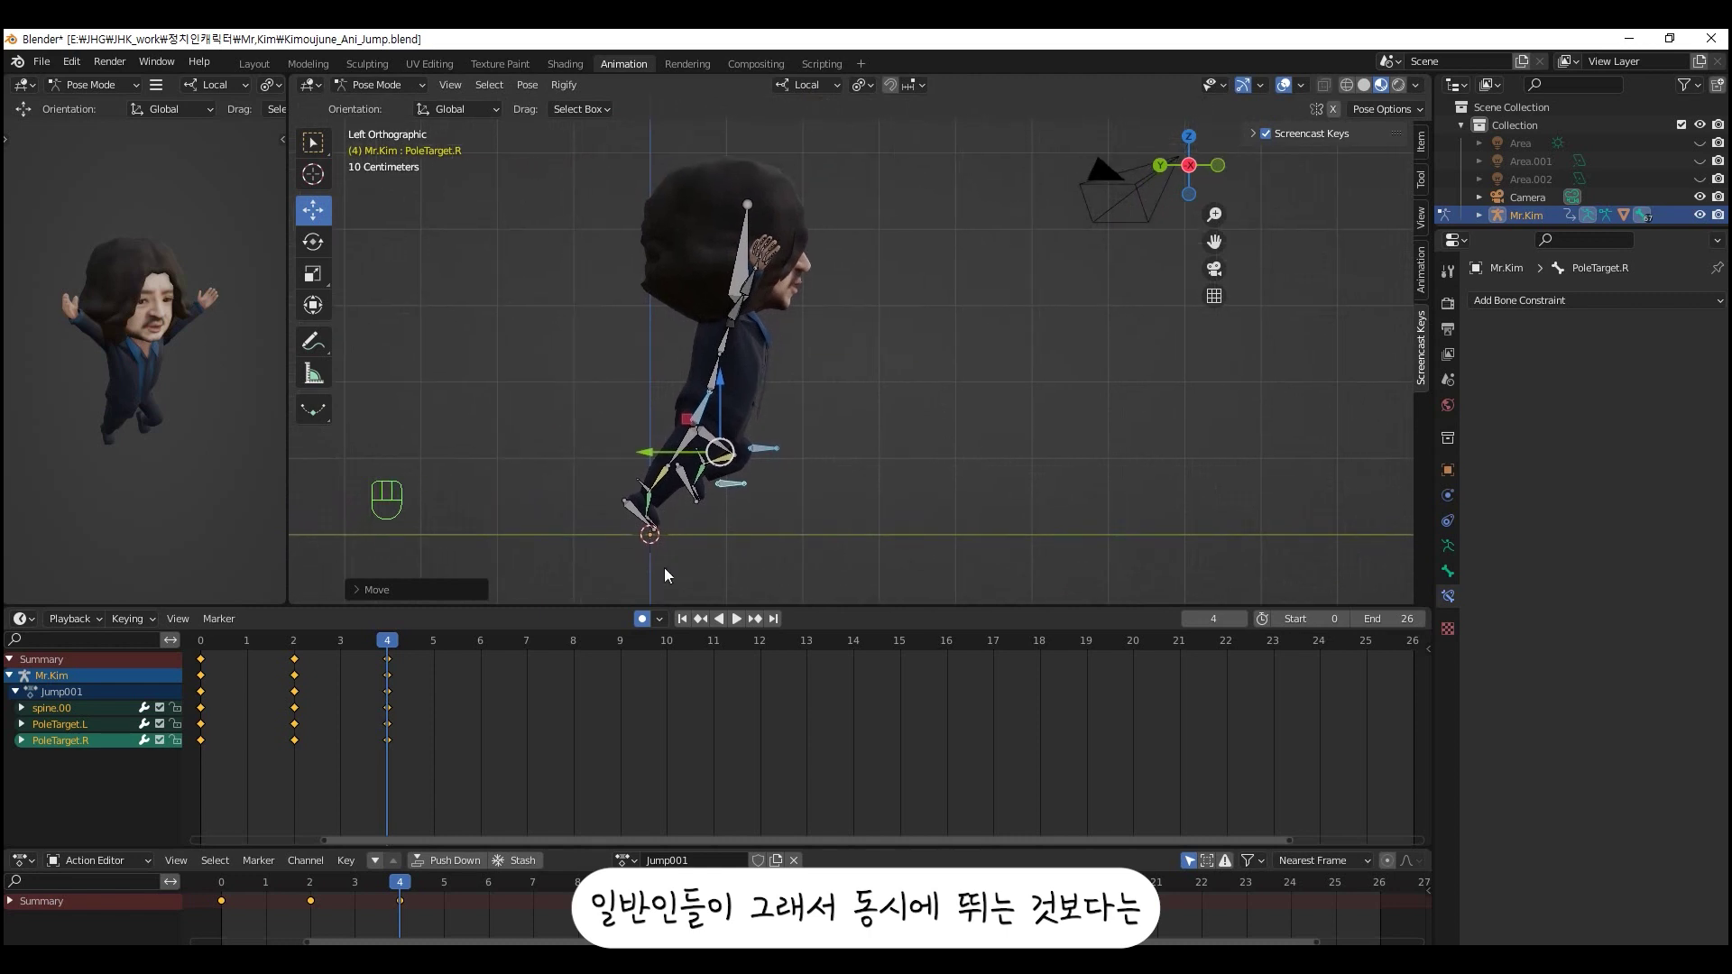
left_click_drag(391, 643, 243, 645)
left_click(232, 642)
left_click_drag(254, 647, 404, 649)
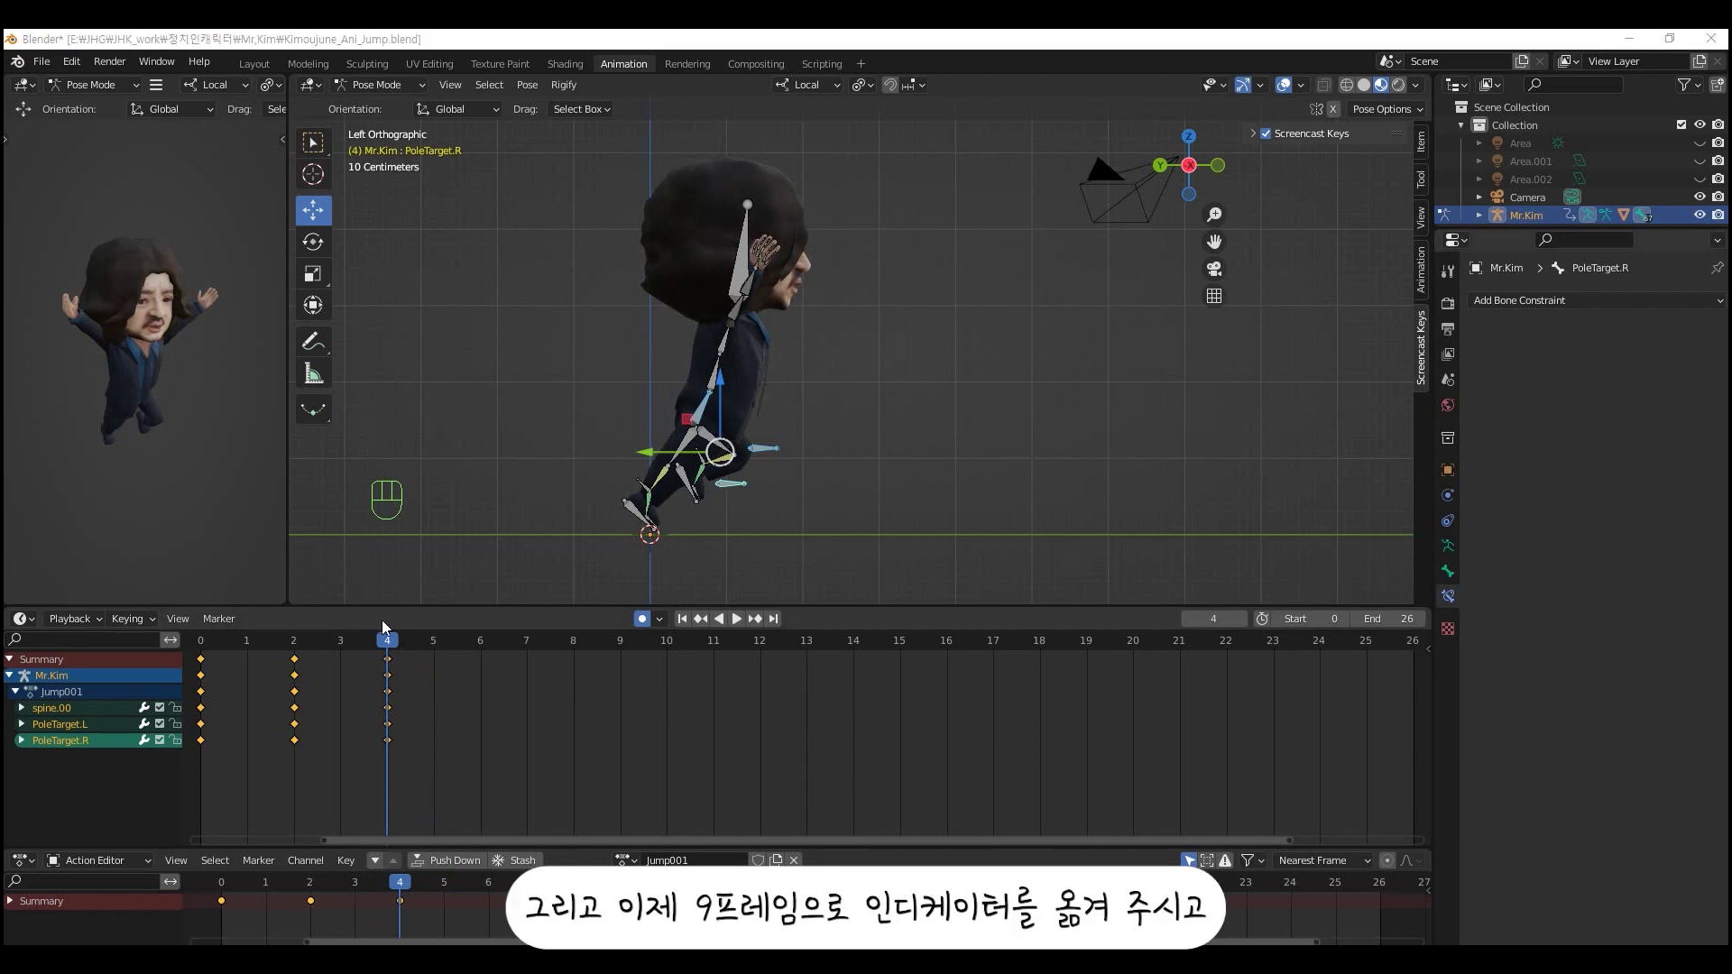
left_click_drag(393, 645, 641, 645)
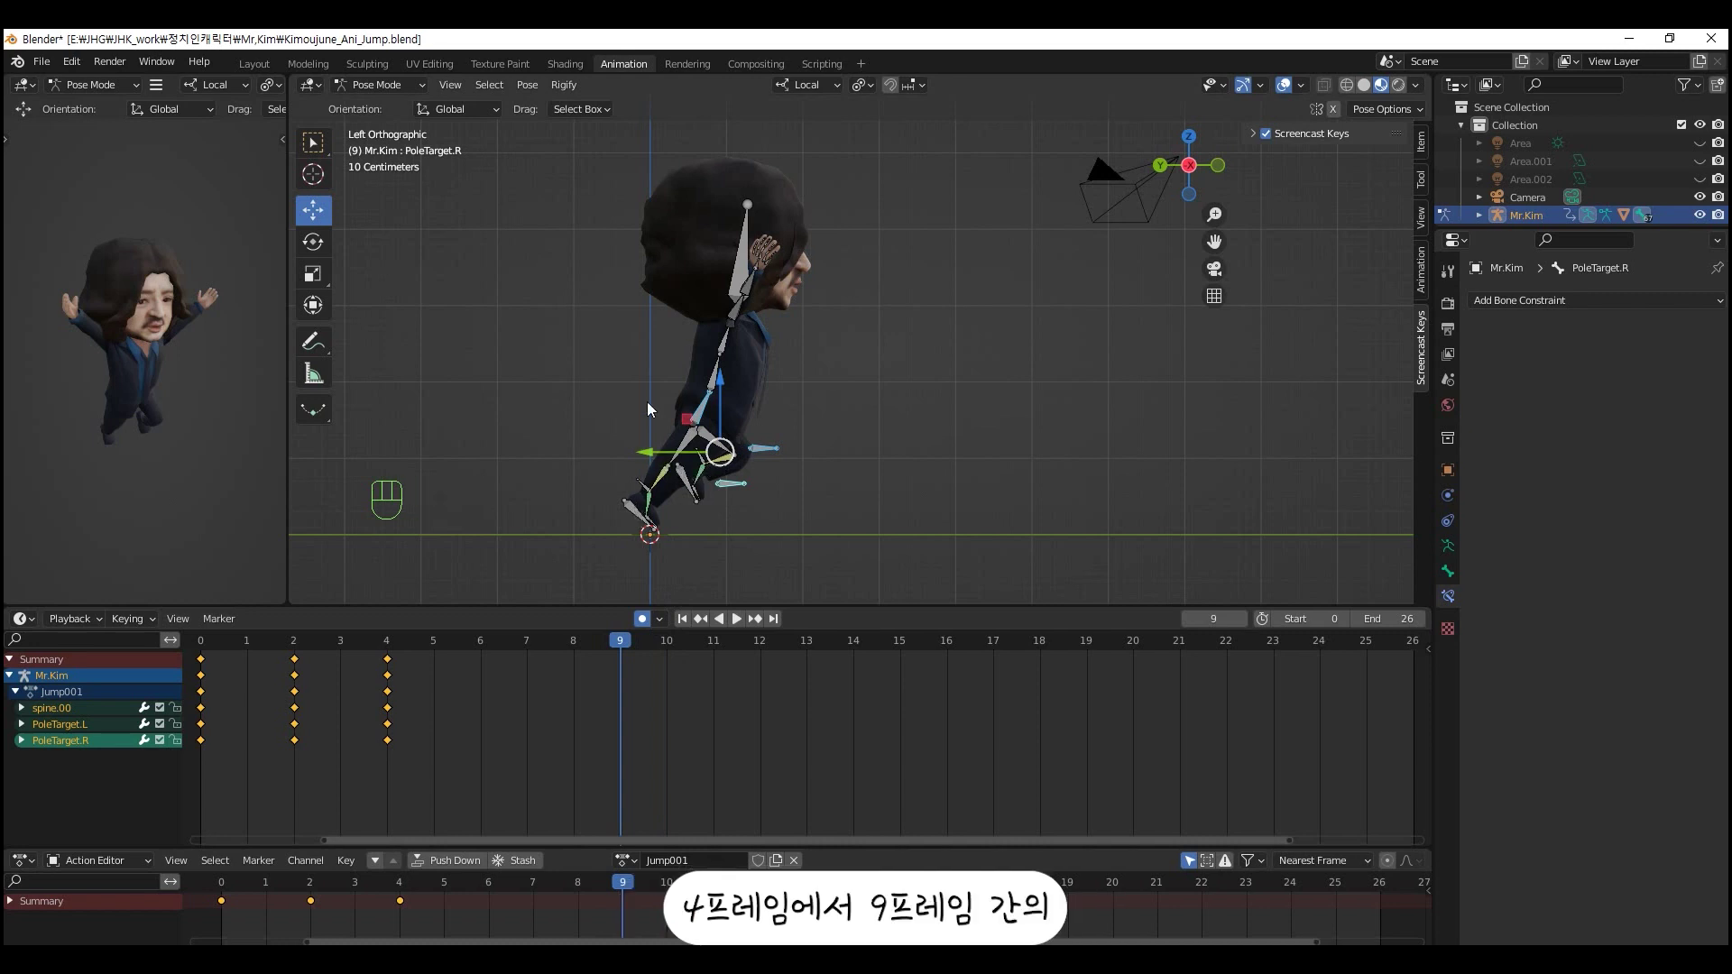
left_click_drag(791, 480, 861, 561)
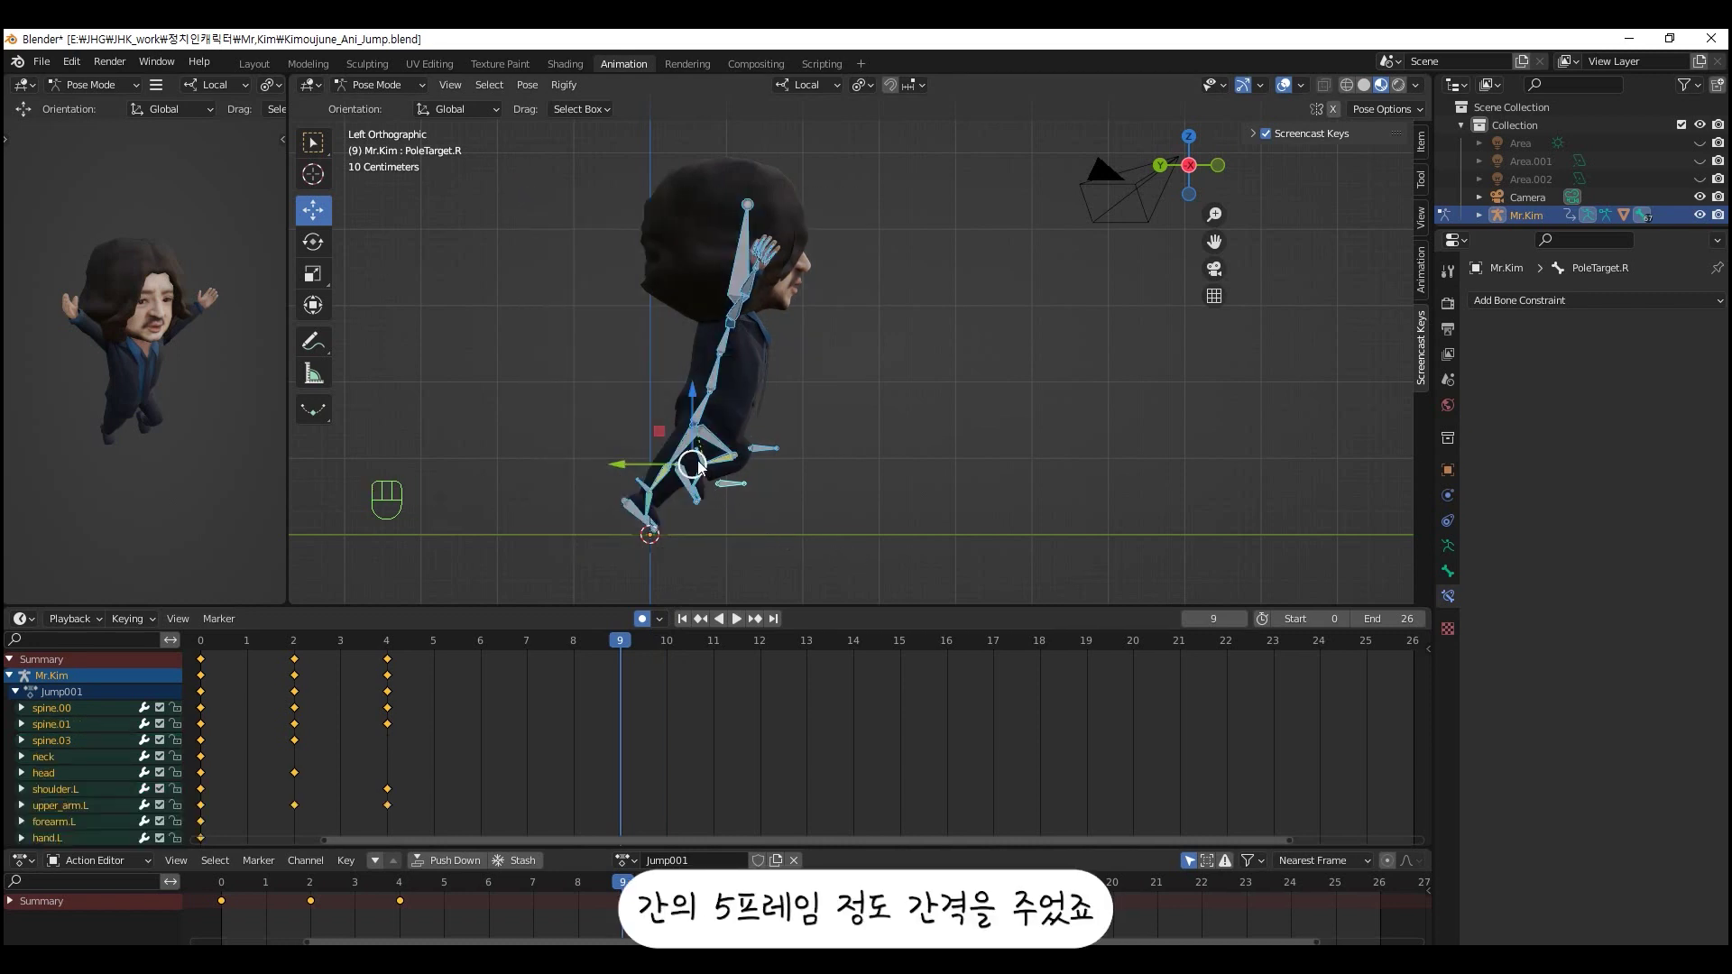
left_click_drag(708, 473, 874, 377)
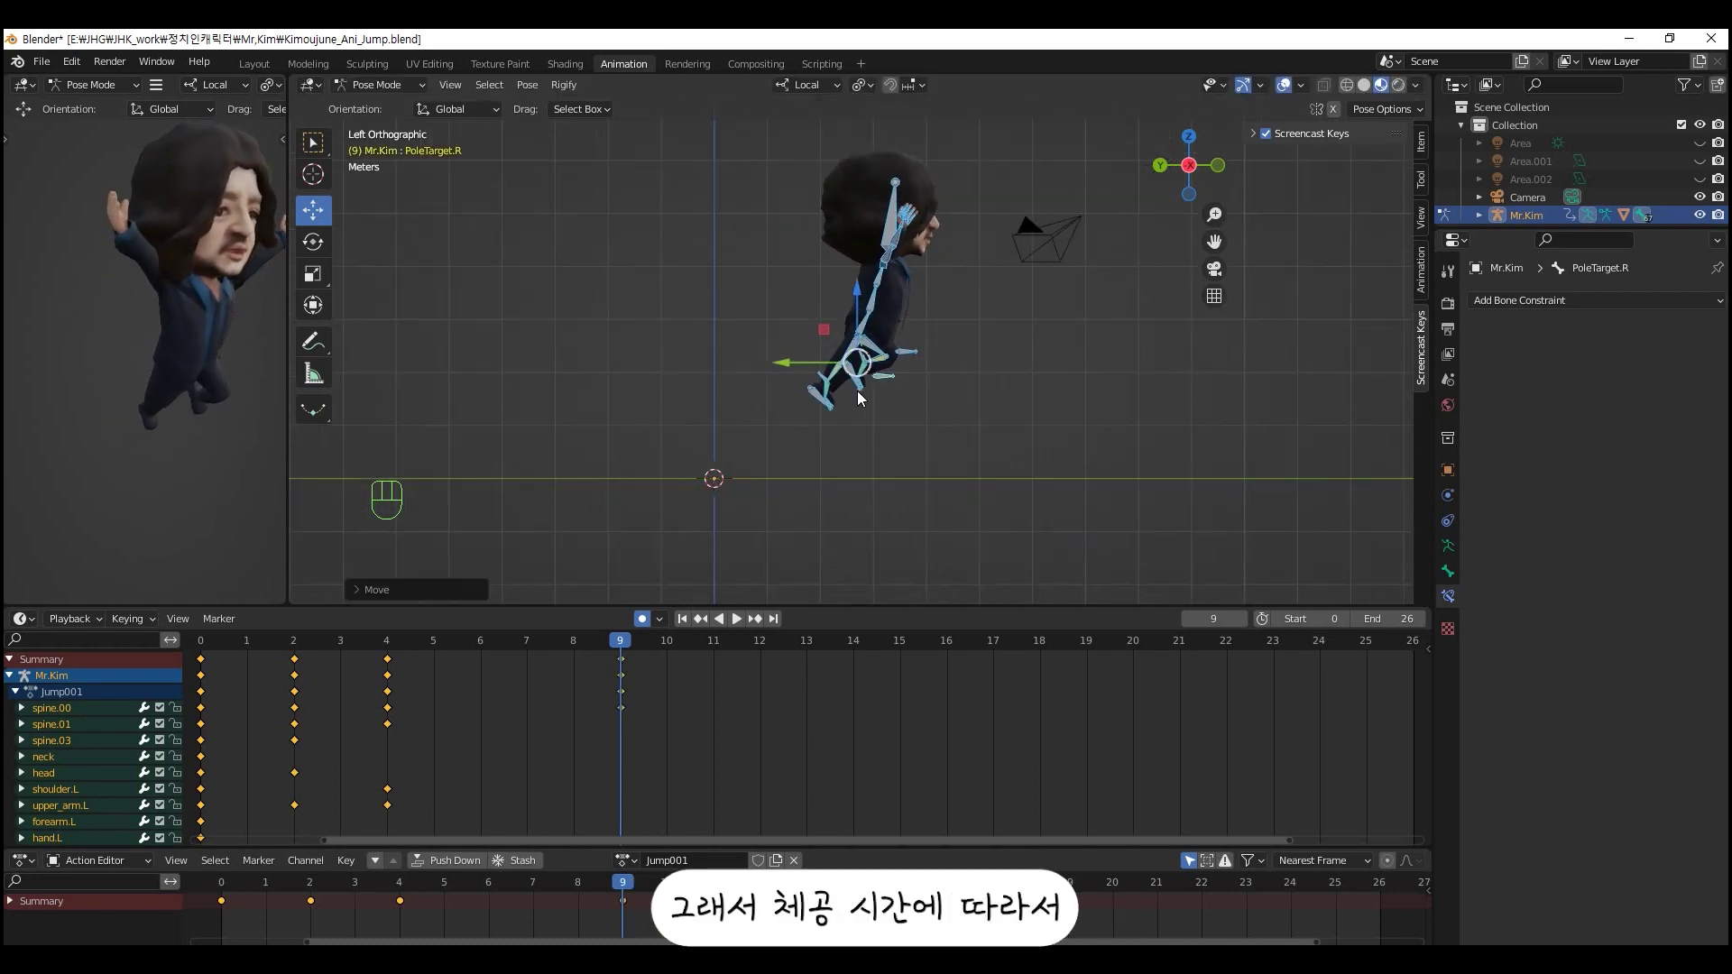
left_click_drag(825, 411, 697, 481)
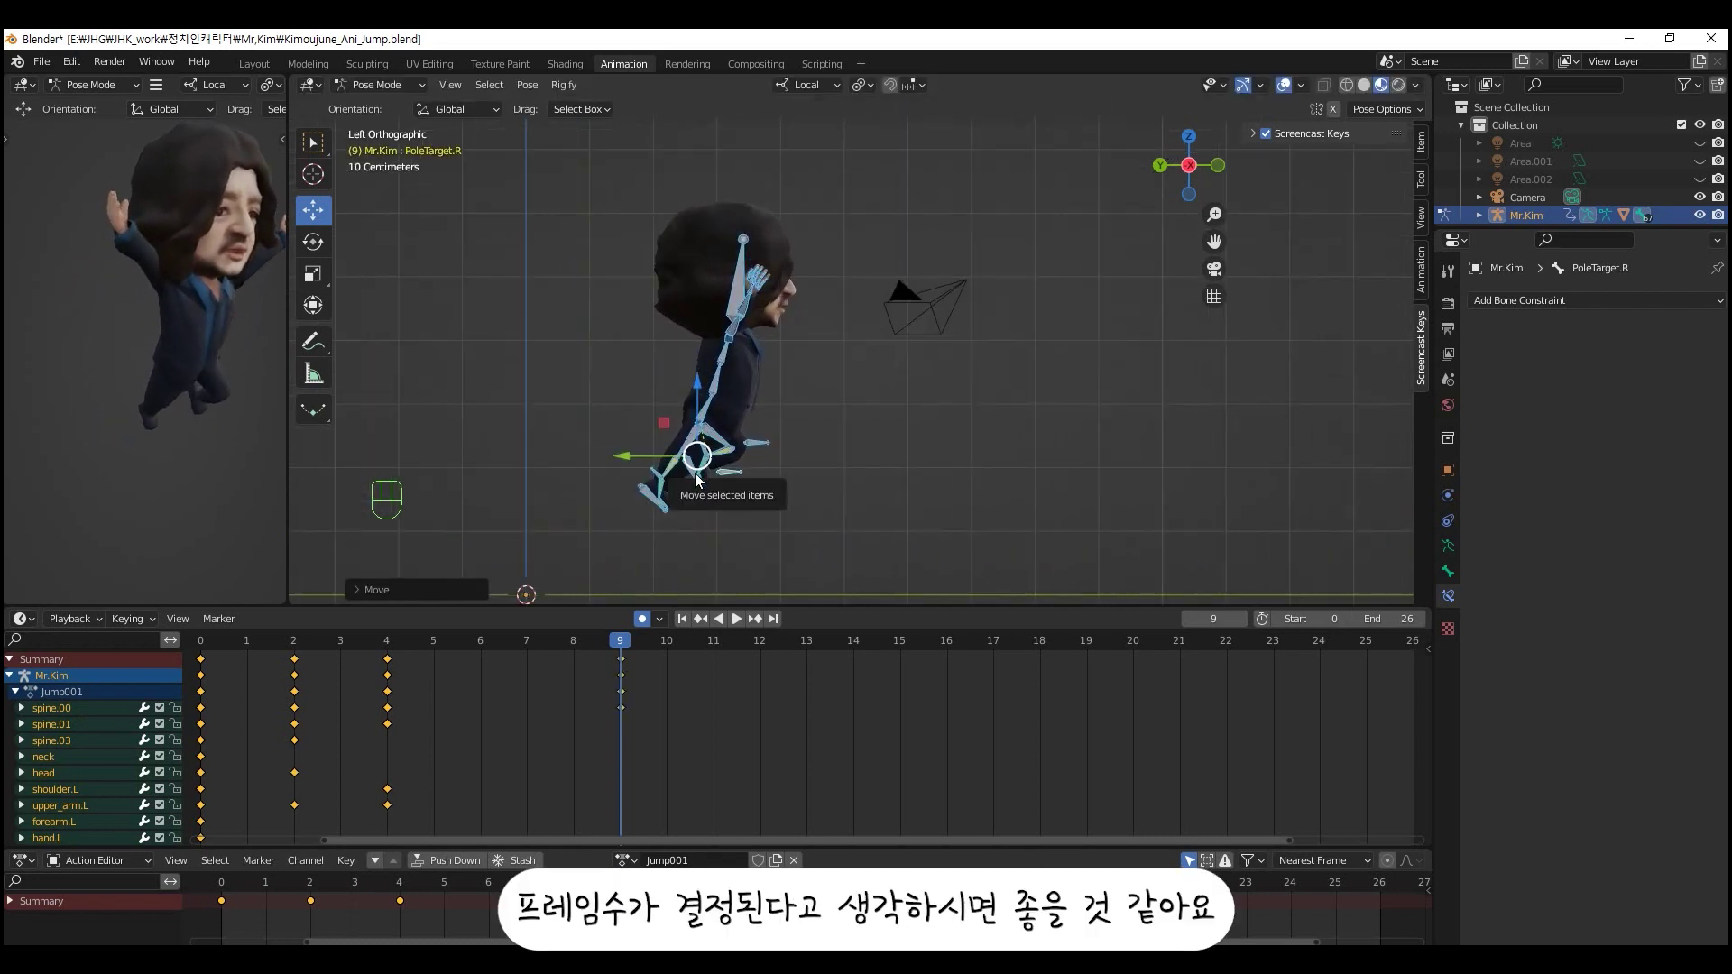
left_click_drag(709, 463, 731, 456)
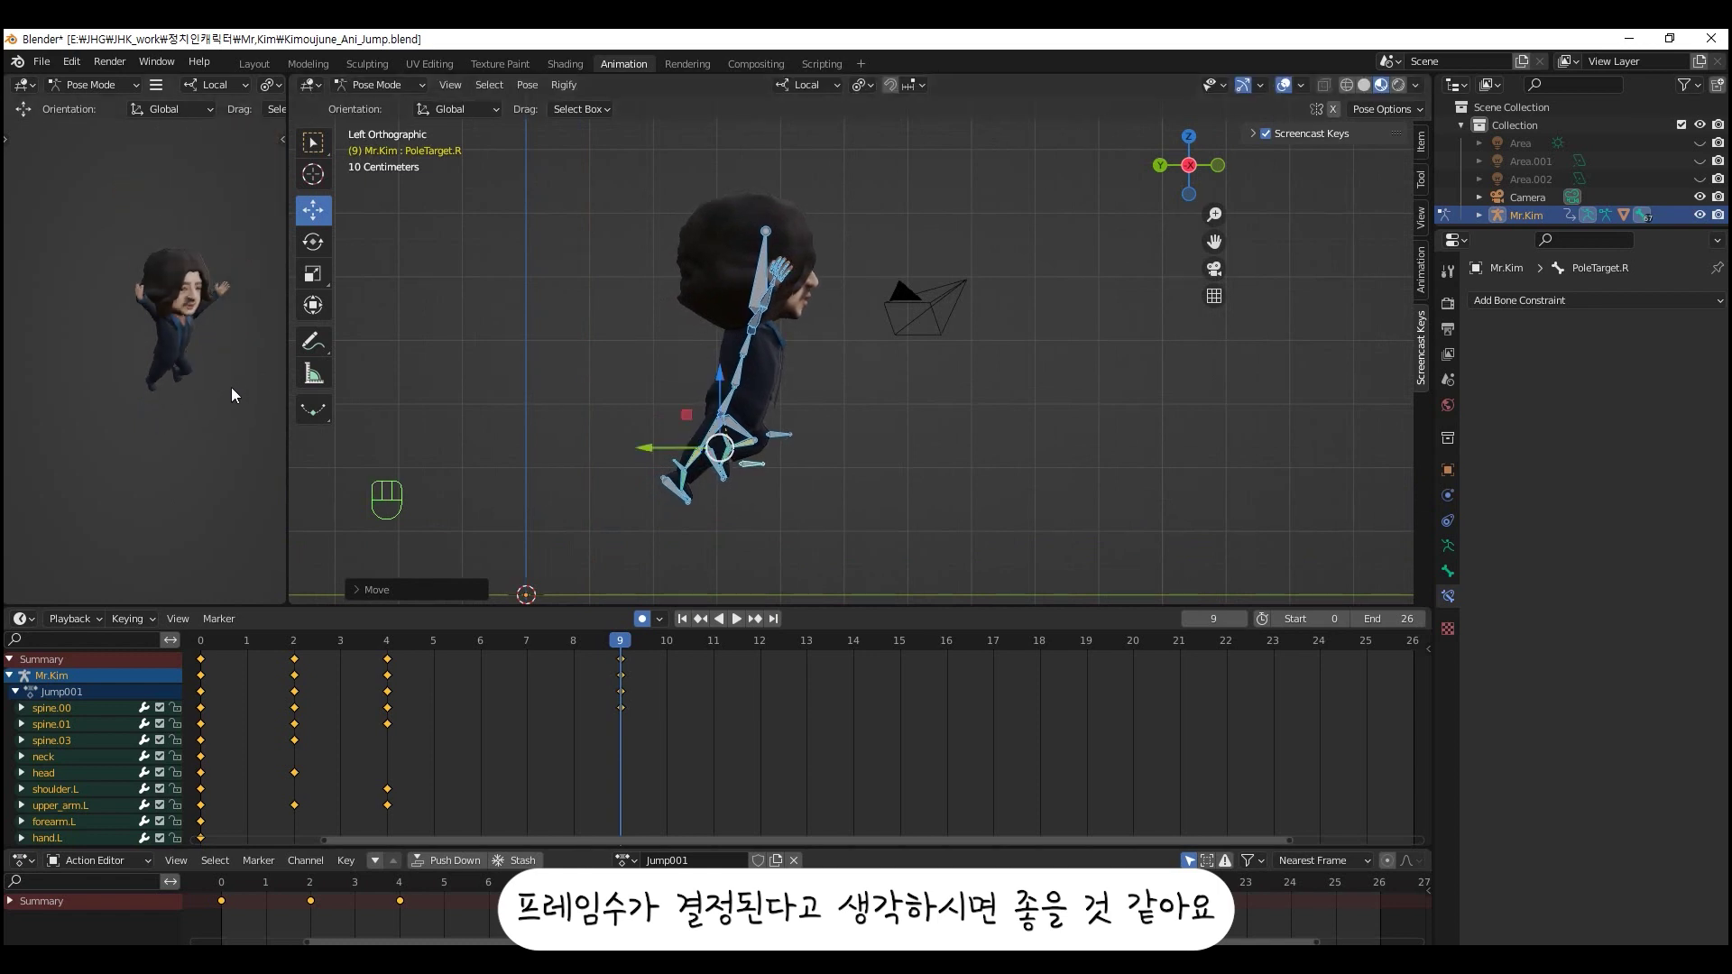
left_click_drag(199, 462, 203, 474)
left_click_drag(209, 408, 221, 406)
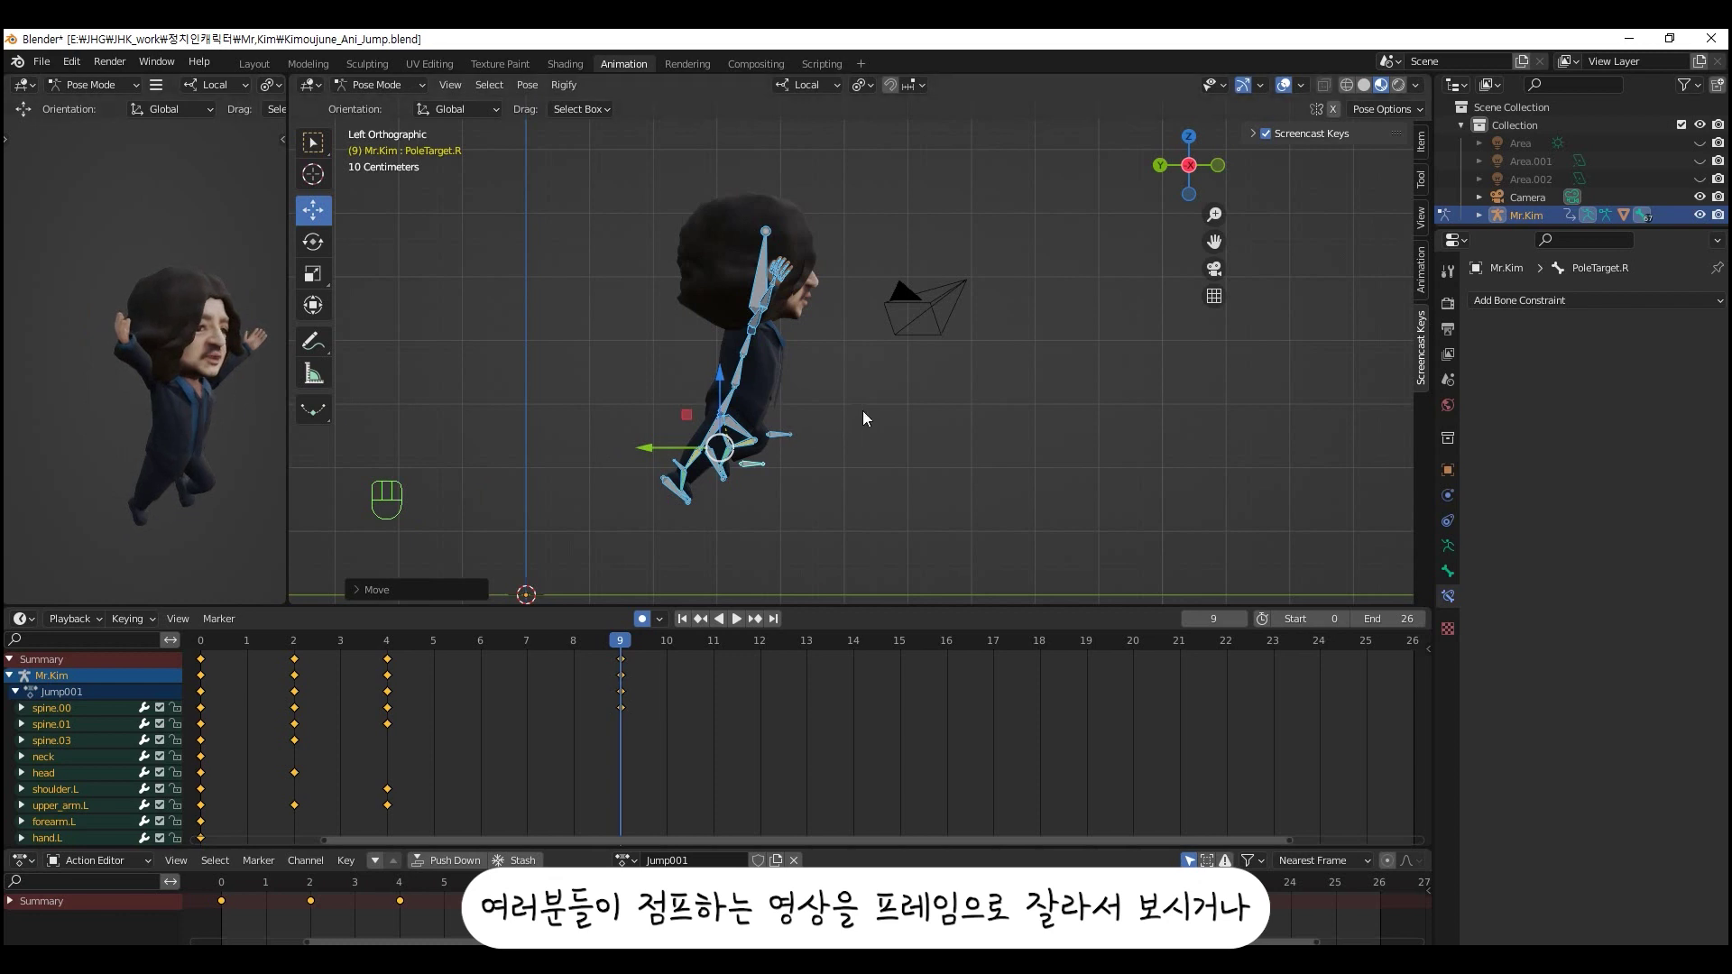
left_click(871, 418)
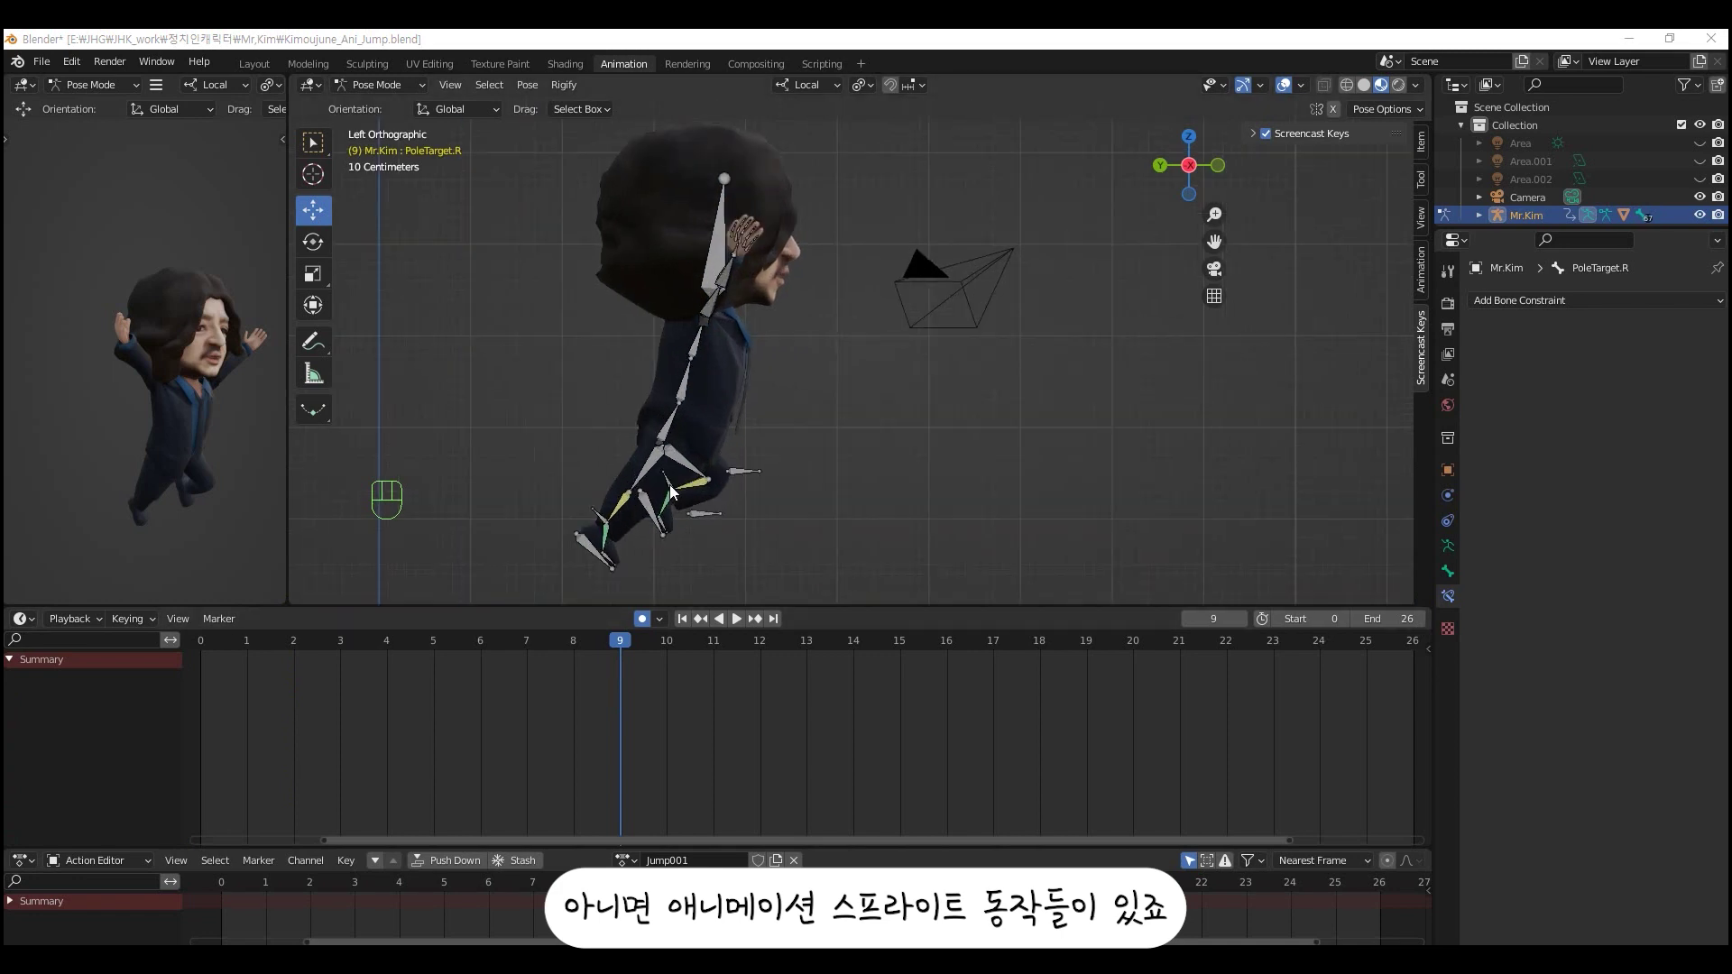
left_click_drag(728, 475, 847, 412)
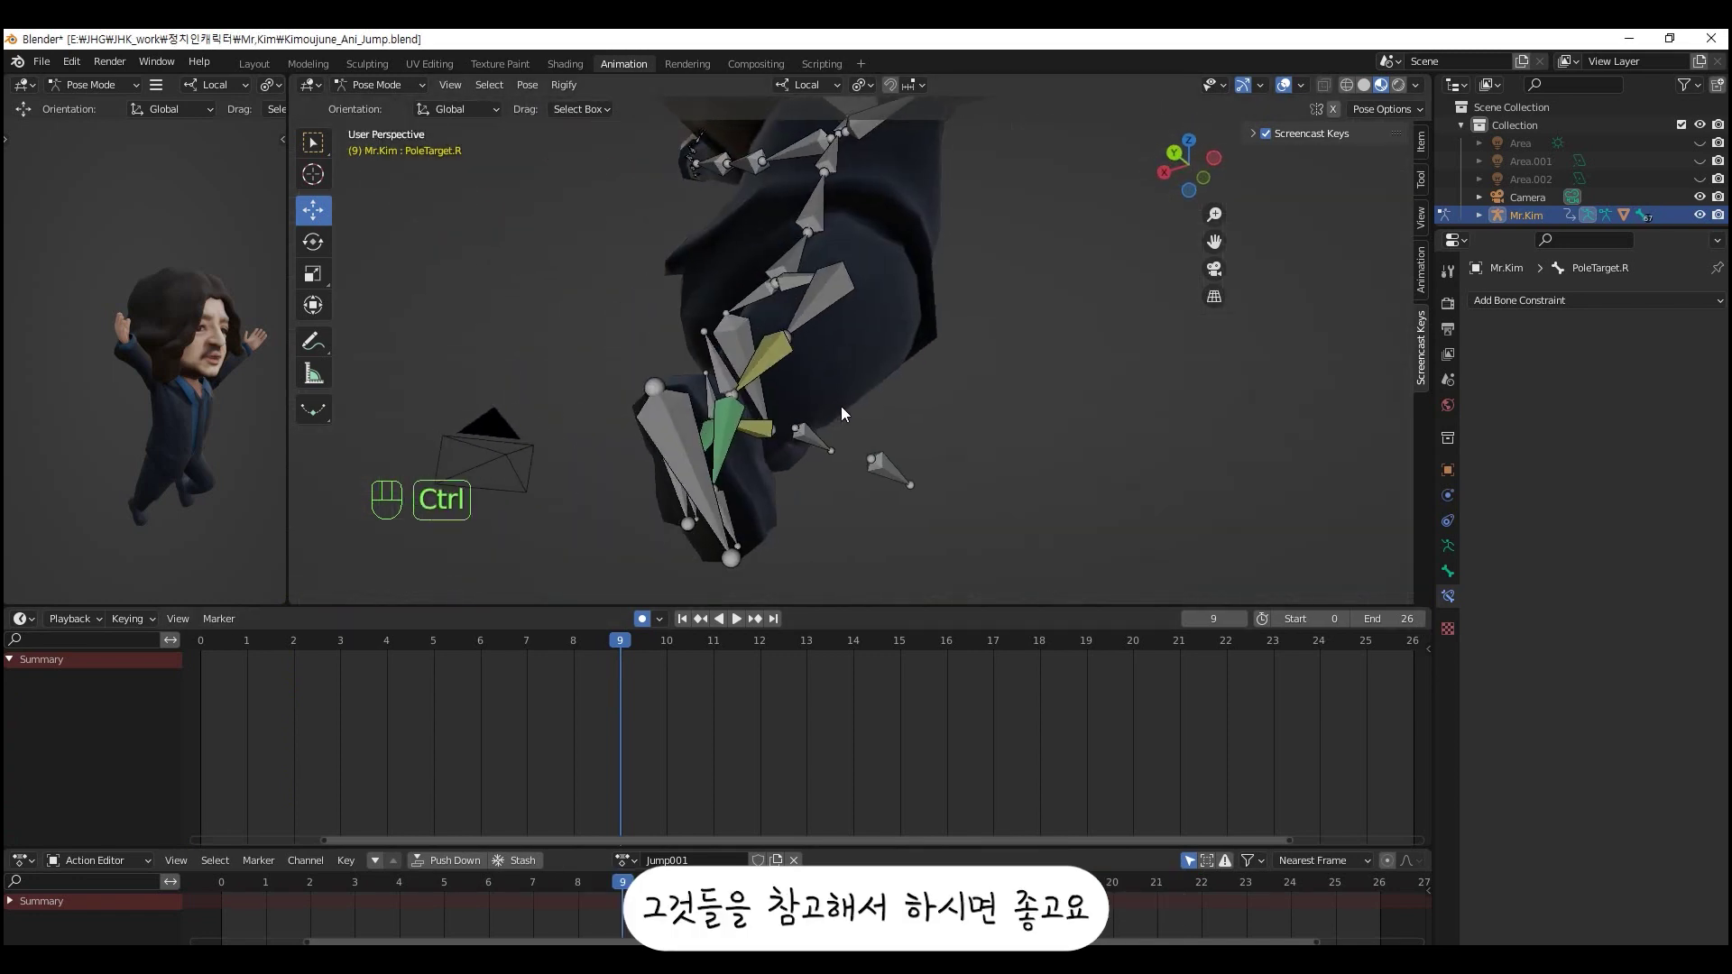
key("ctrl+KP_3")
left_click_drag(671, 450, 830, 385)
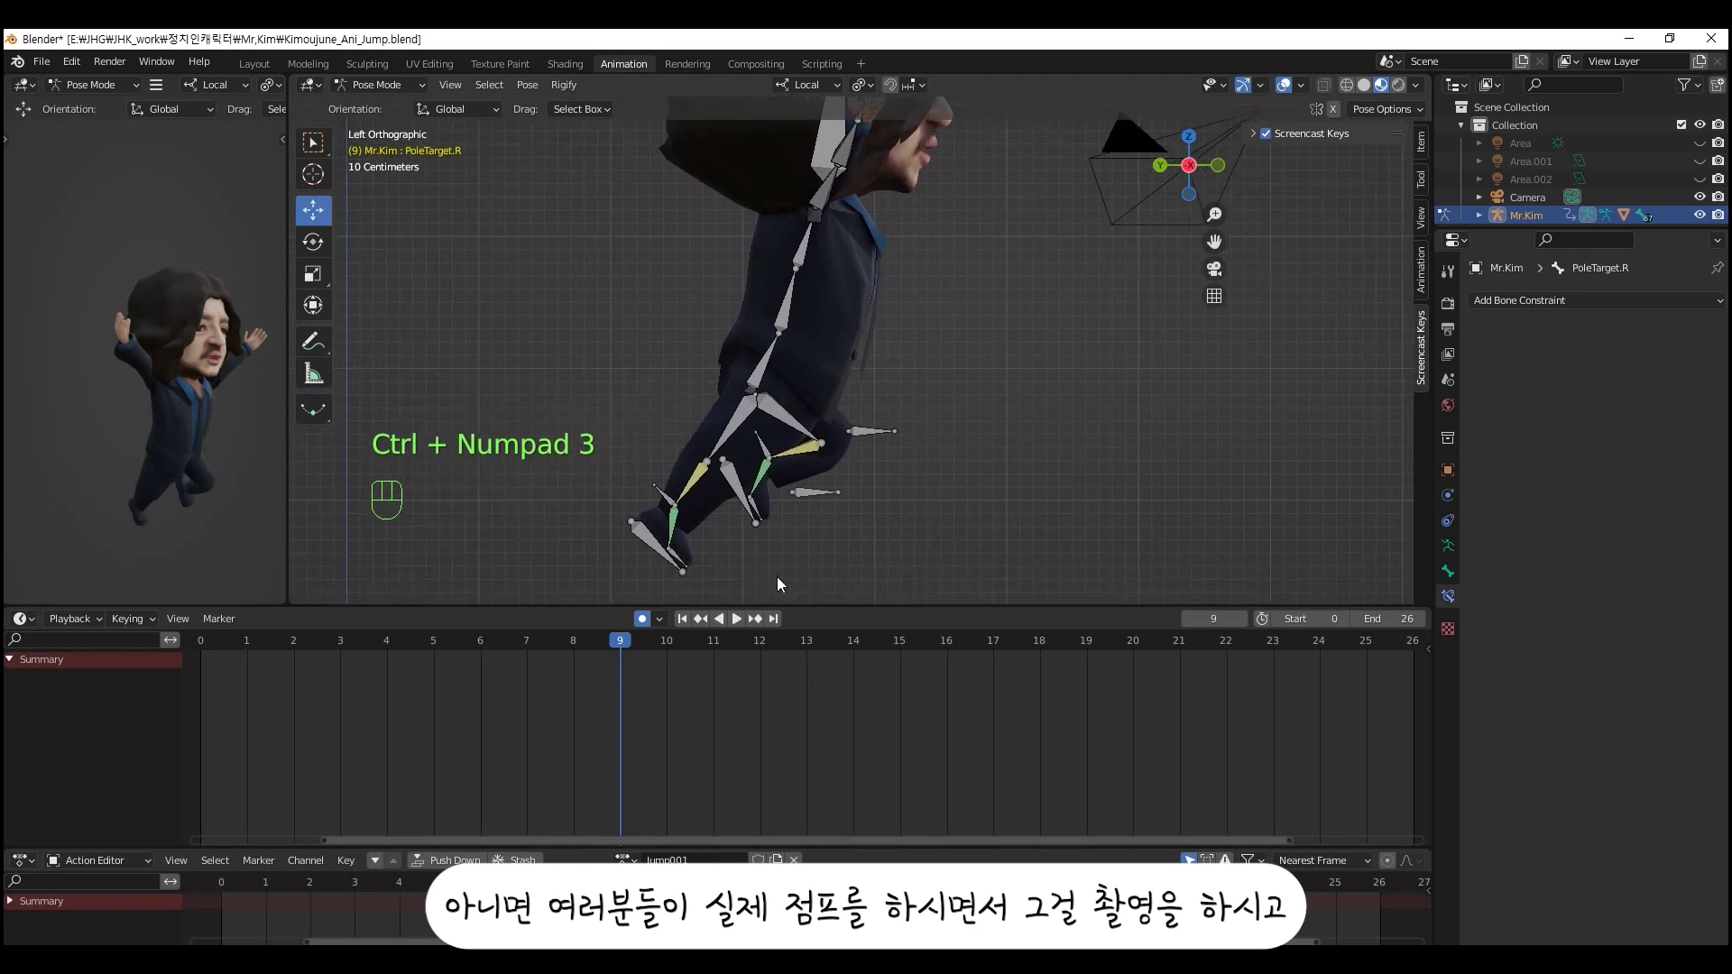
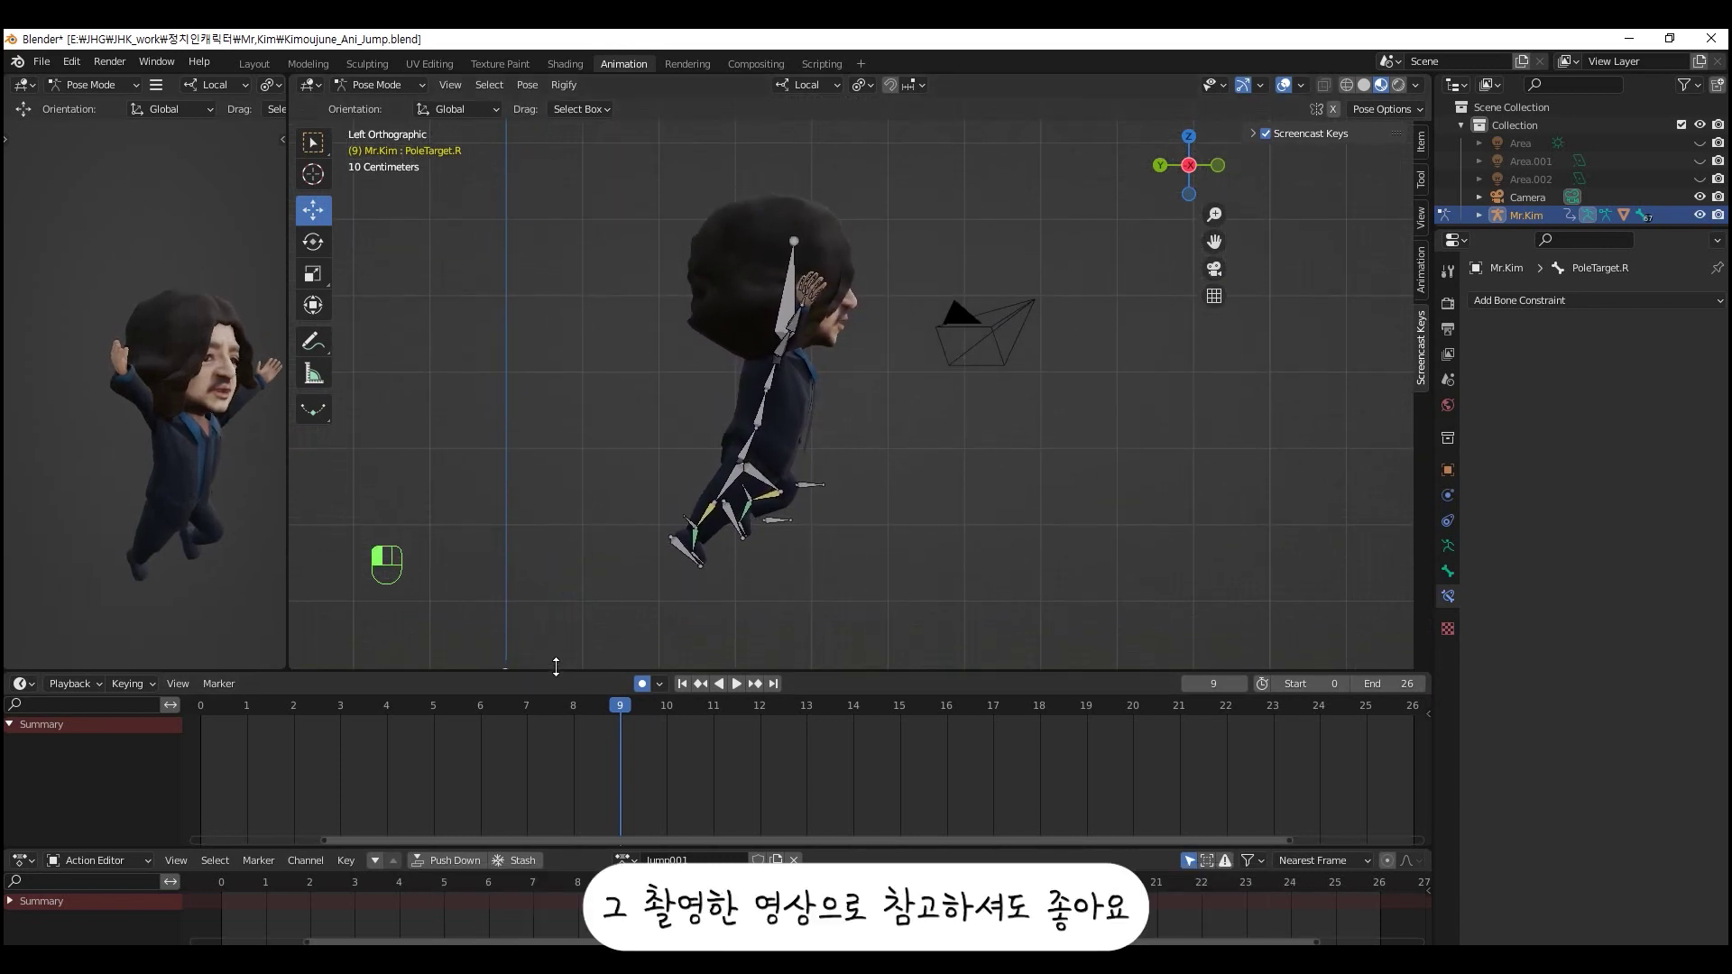
- Reposition and key the right foot controls at frame 9 for the airborne pose
left_click_drag(754, 520, 830, 608)
left_click(833, 609)
left_click_drag(789, 598, 767, 590)
key("ctrl+KP_3")
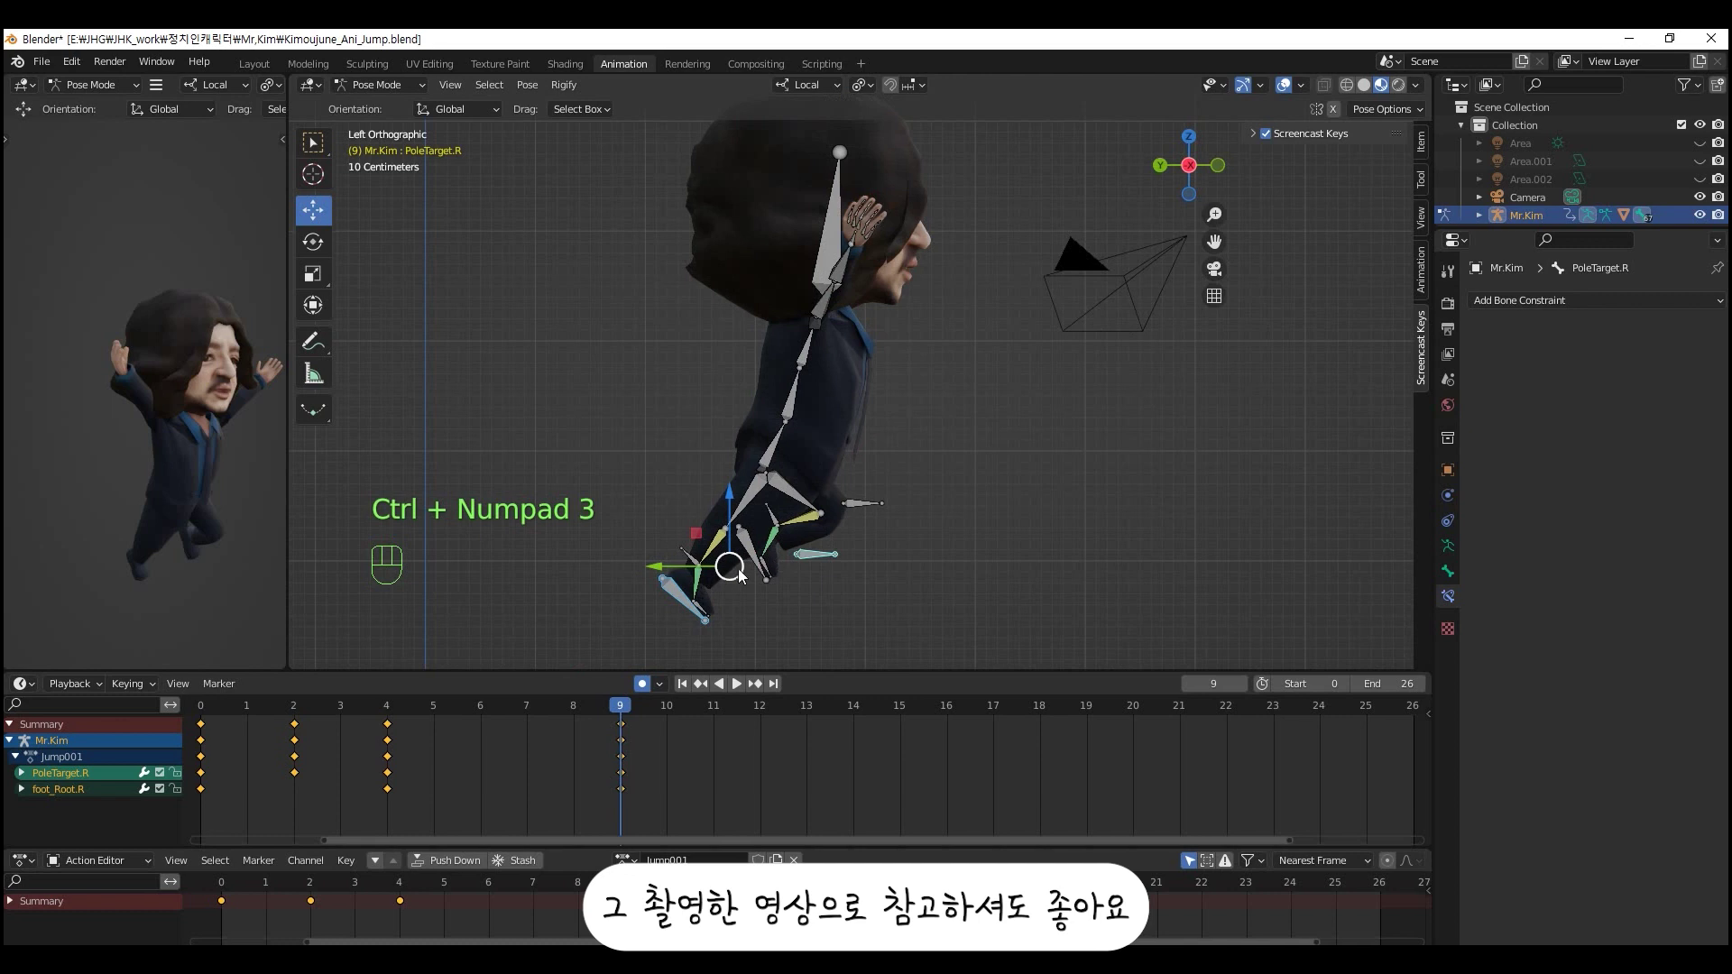
left_click_drag(747, 574, 749, 530)
left_click_drag(608, 492, 666, 562)
left_click(687, 568)
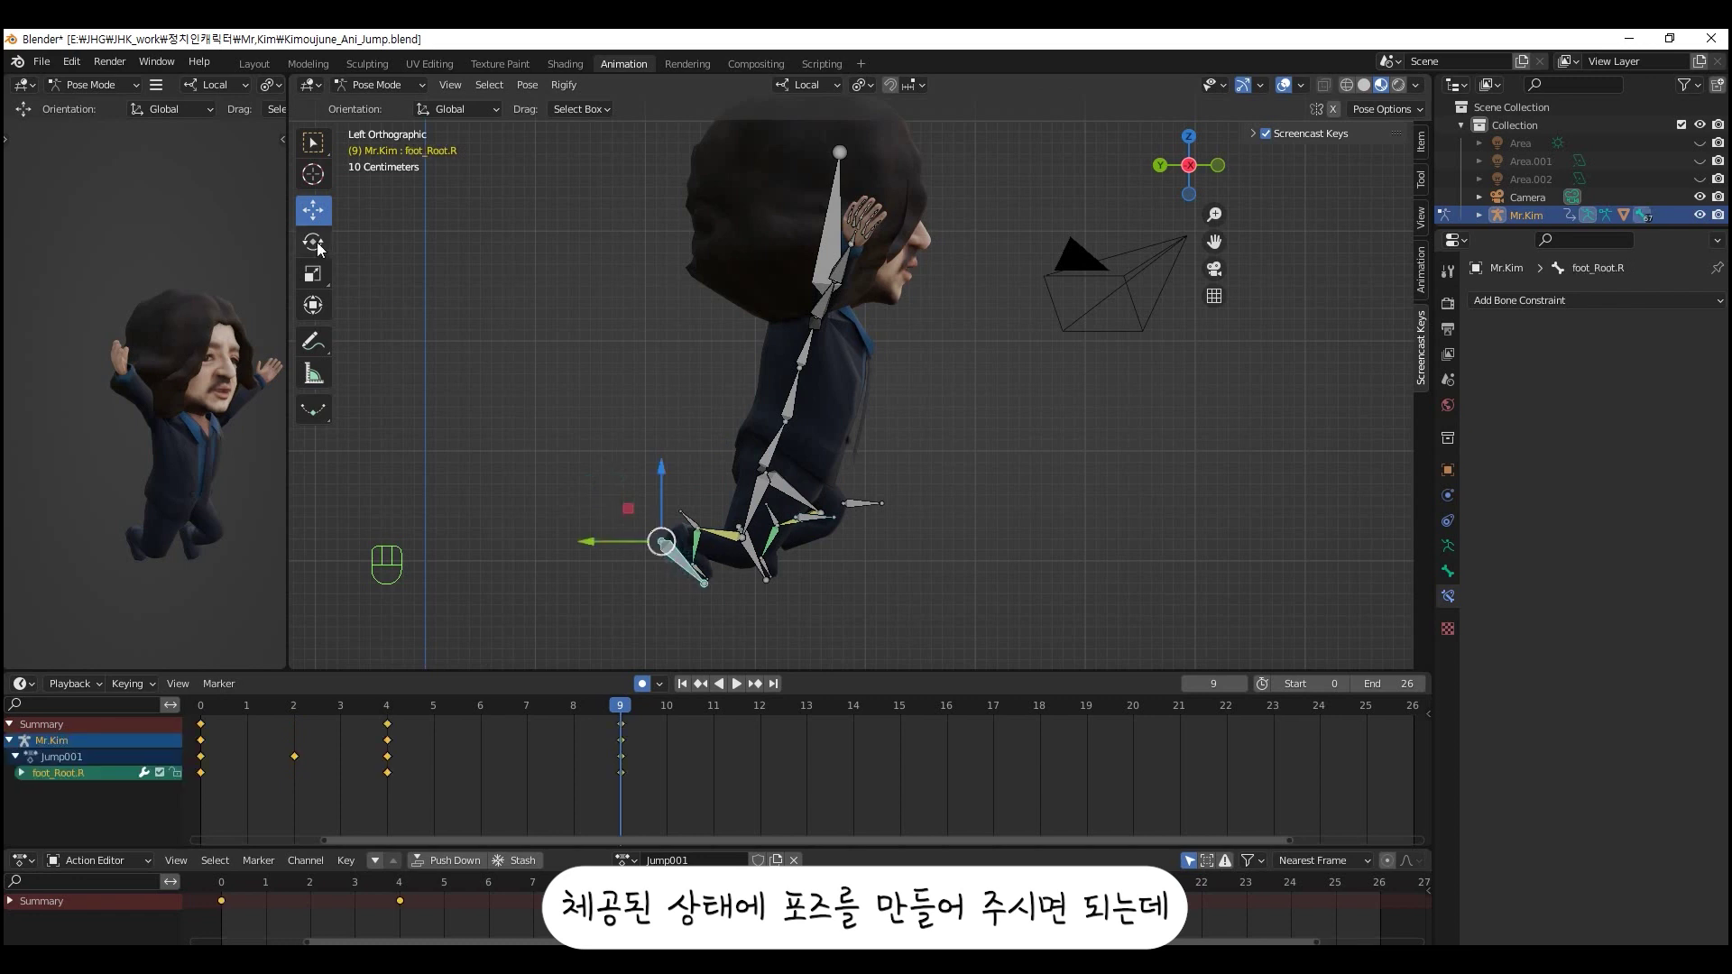
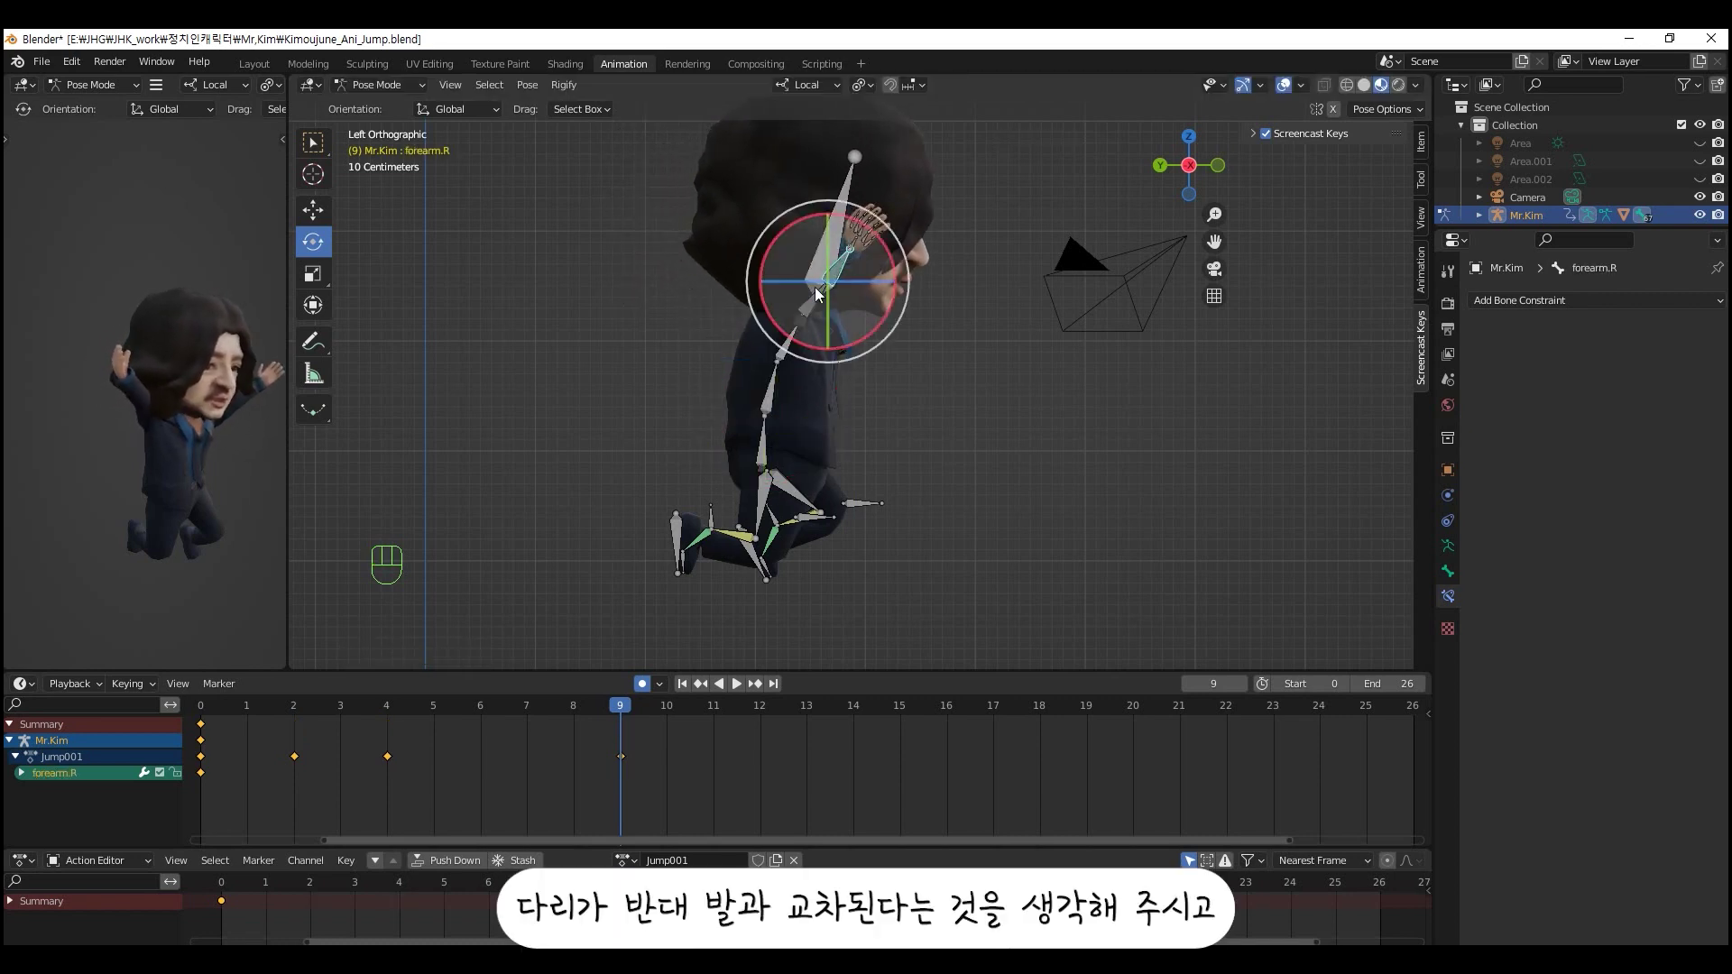
- Select spine.03, PoleTarget.L and foot_Root.L and move them into the mid-air pose
left_click(795, 348)
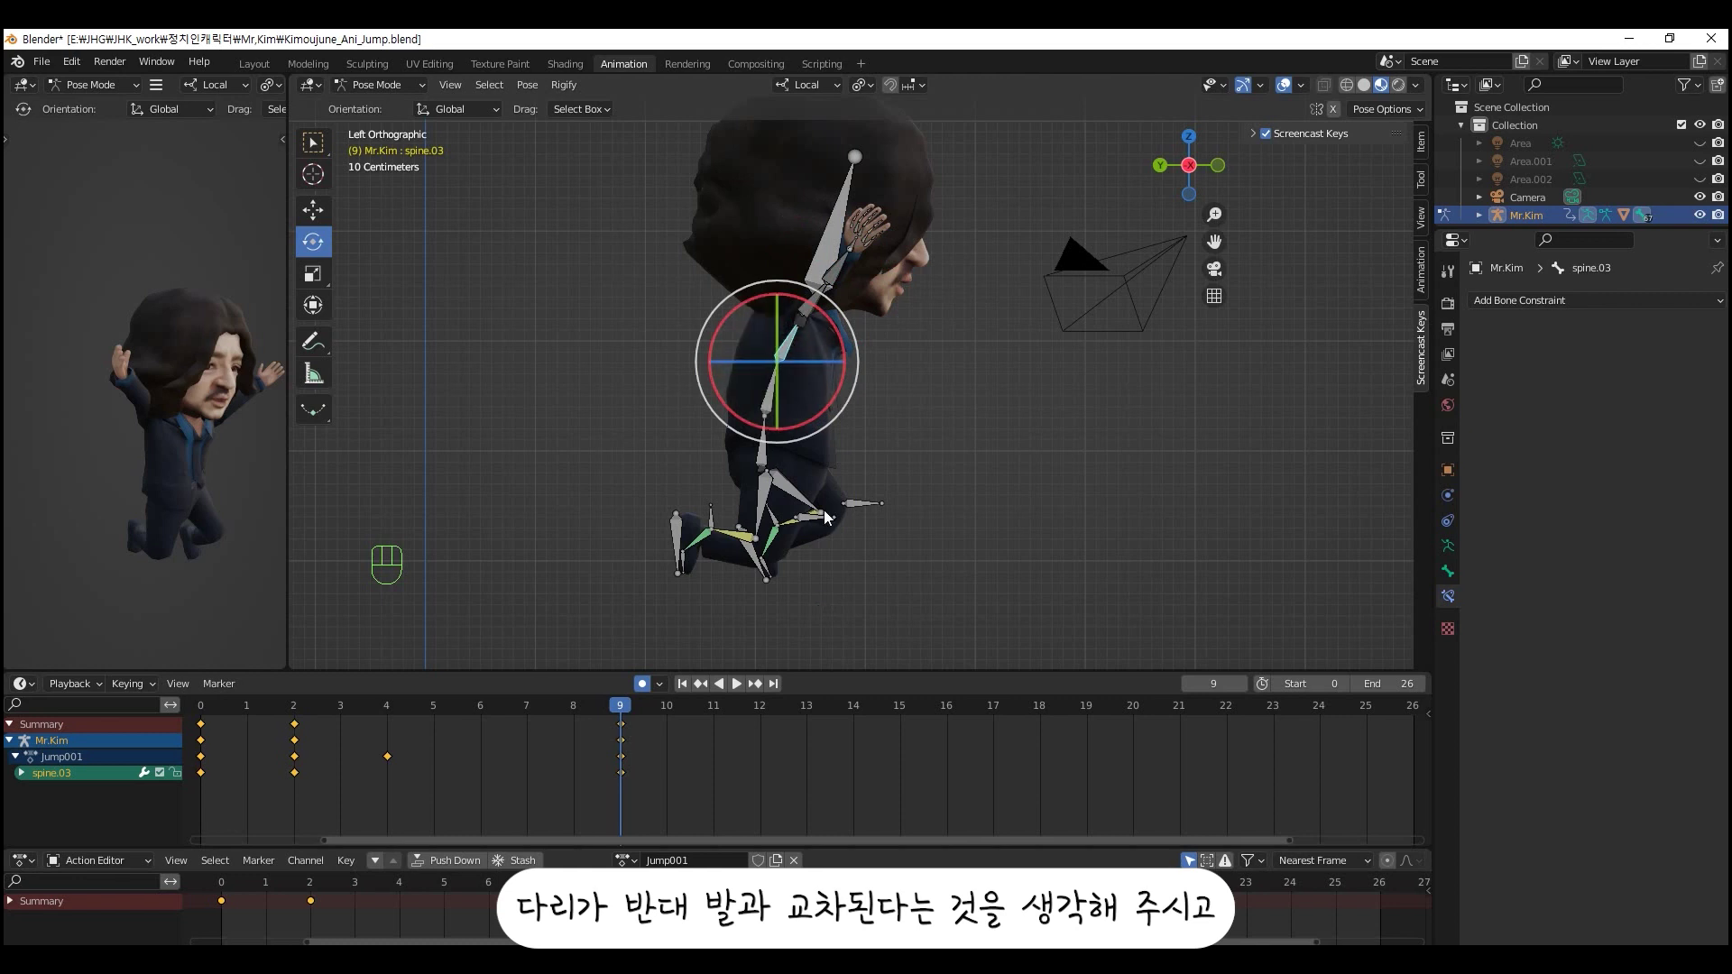
left_click(758, 568)
left_click(866, 513)
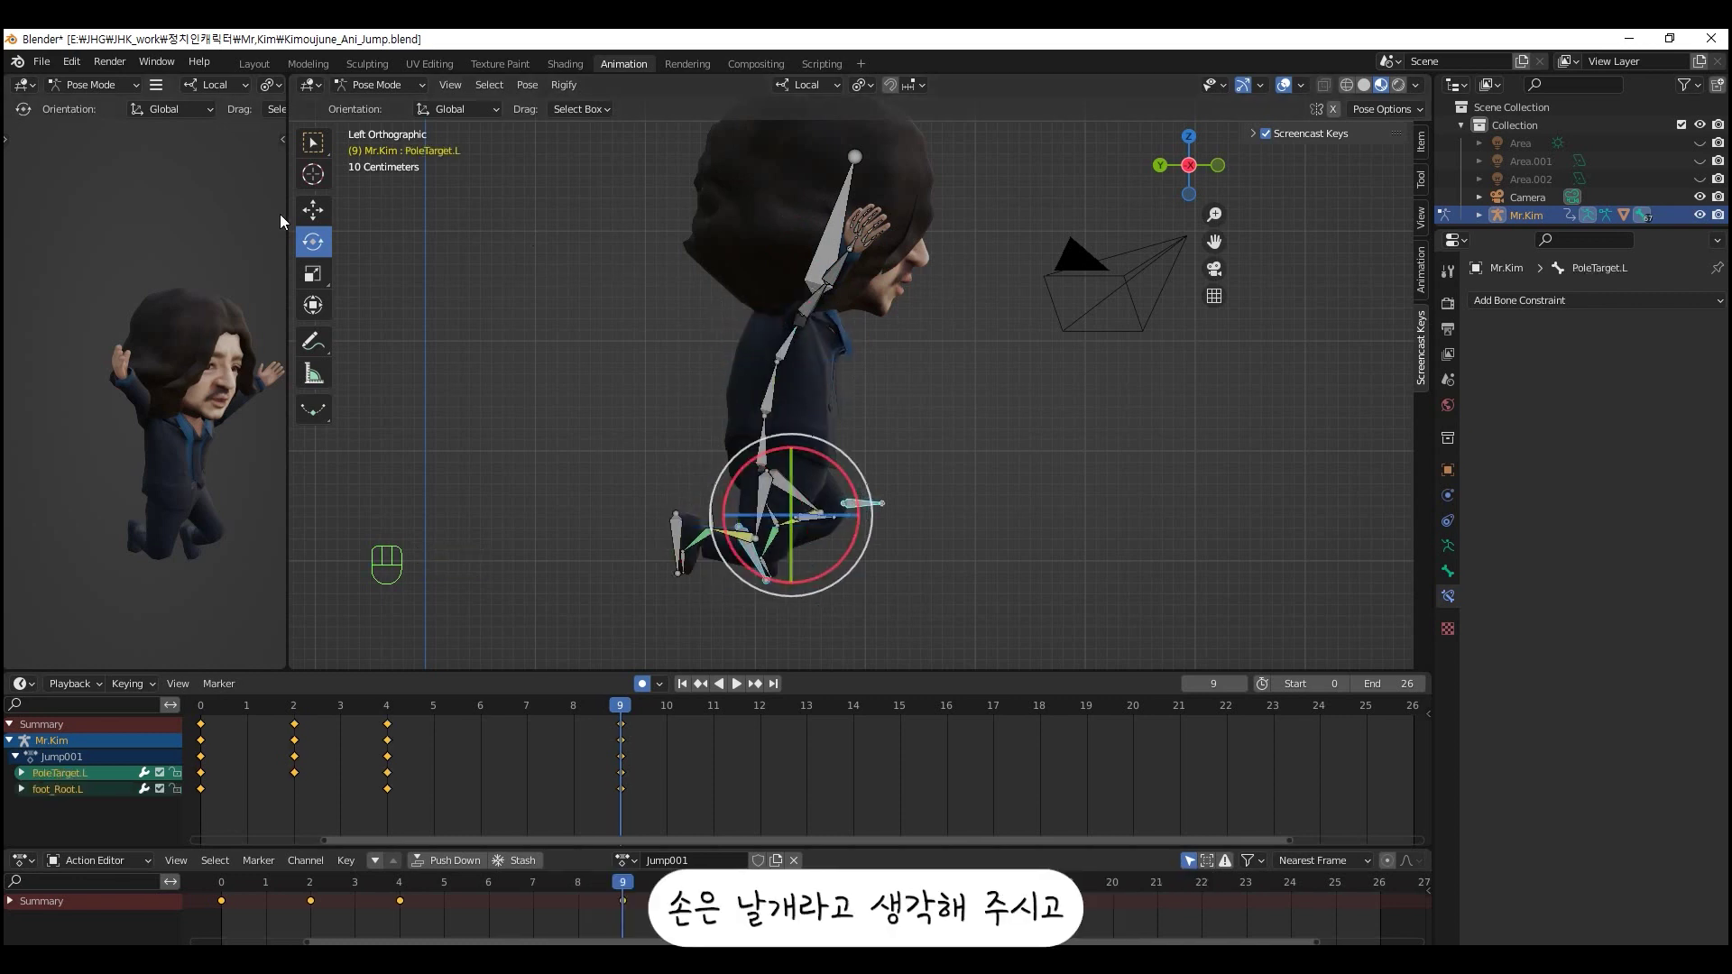
left_click(804, 530)
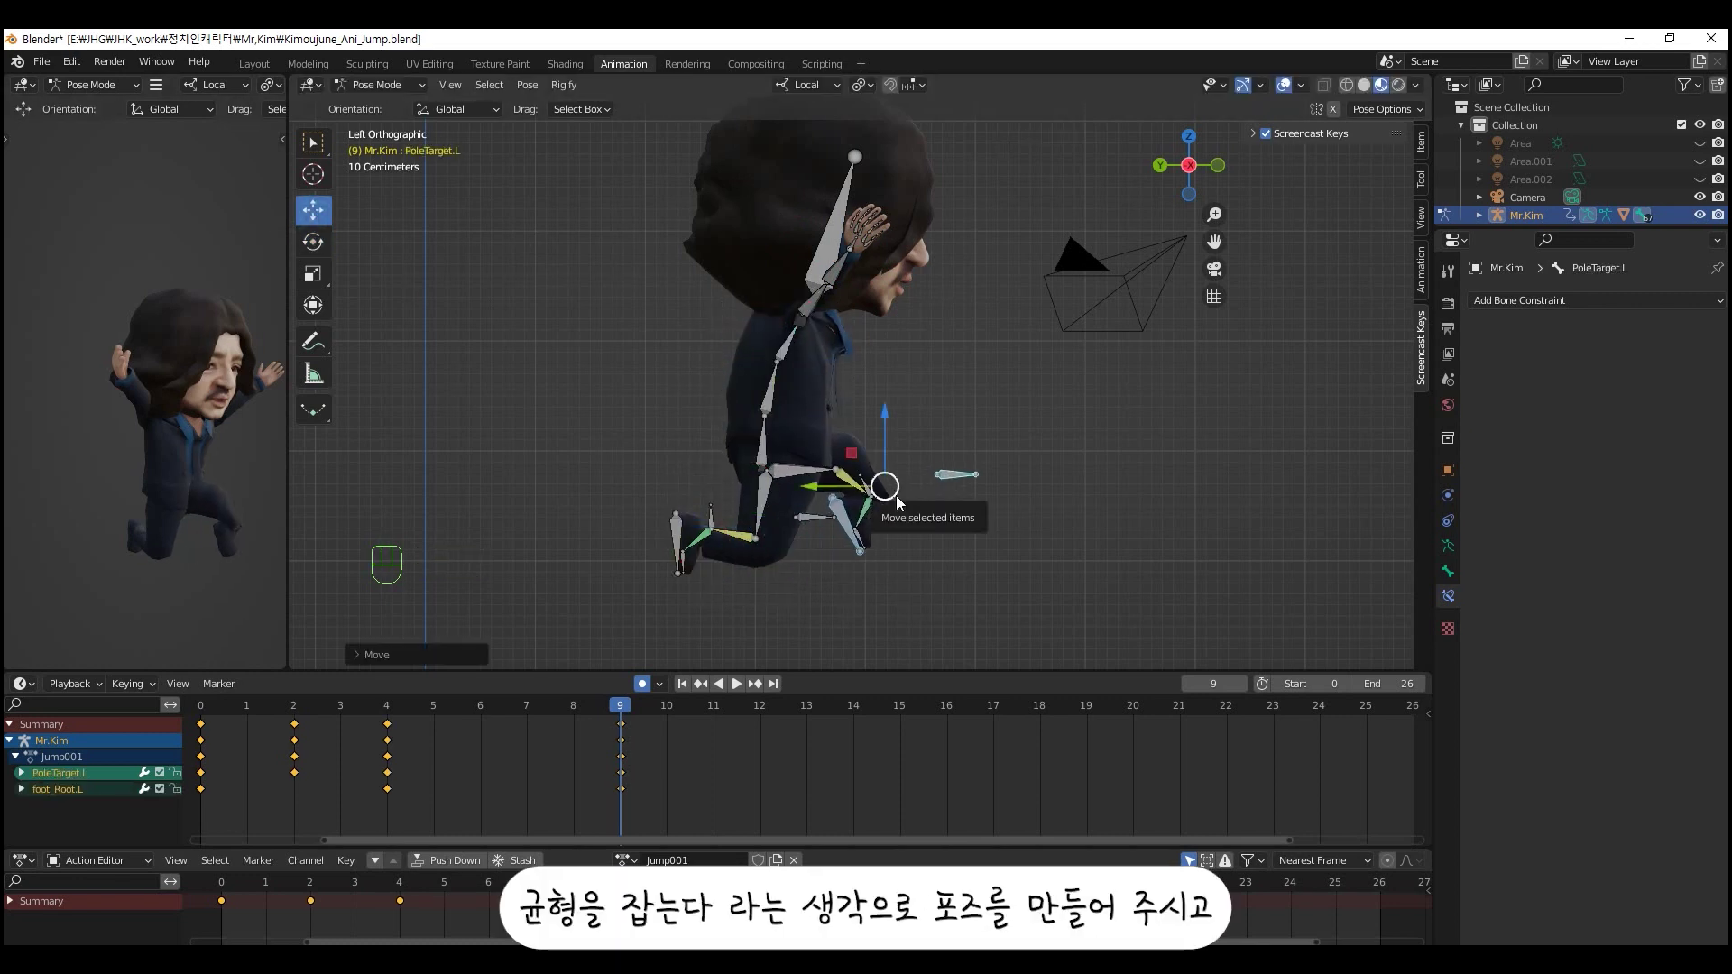
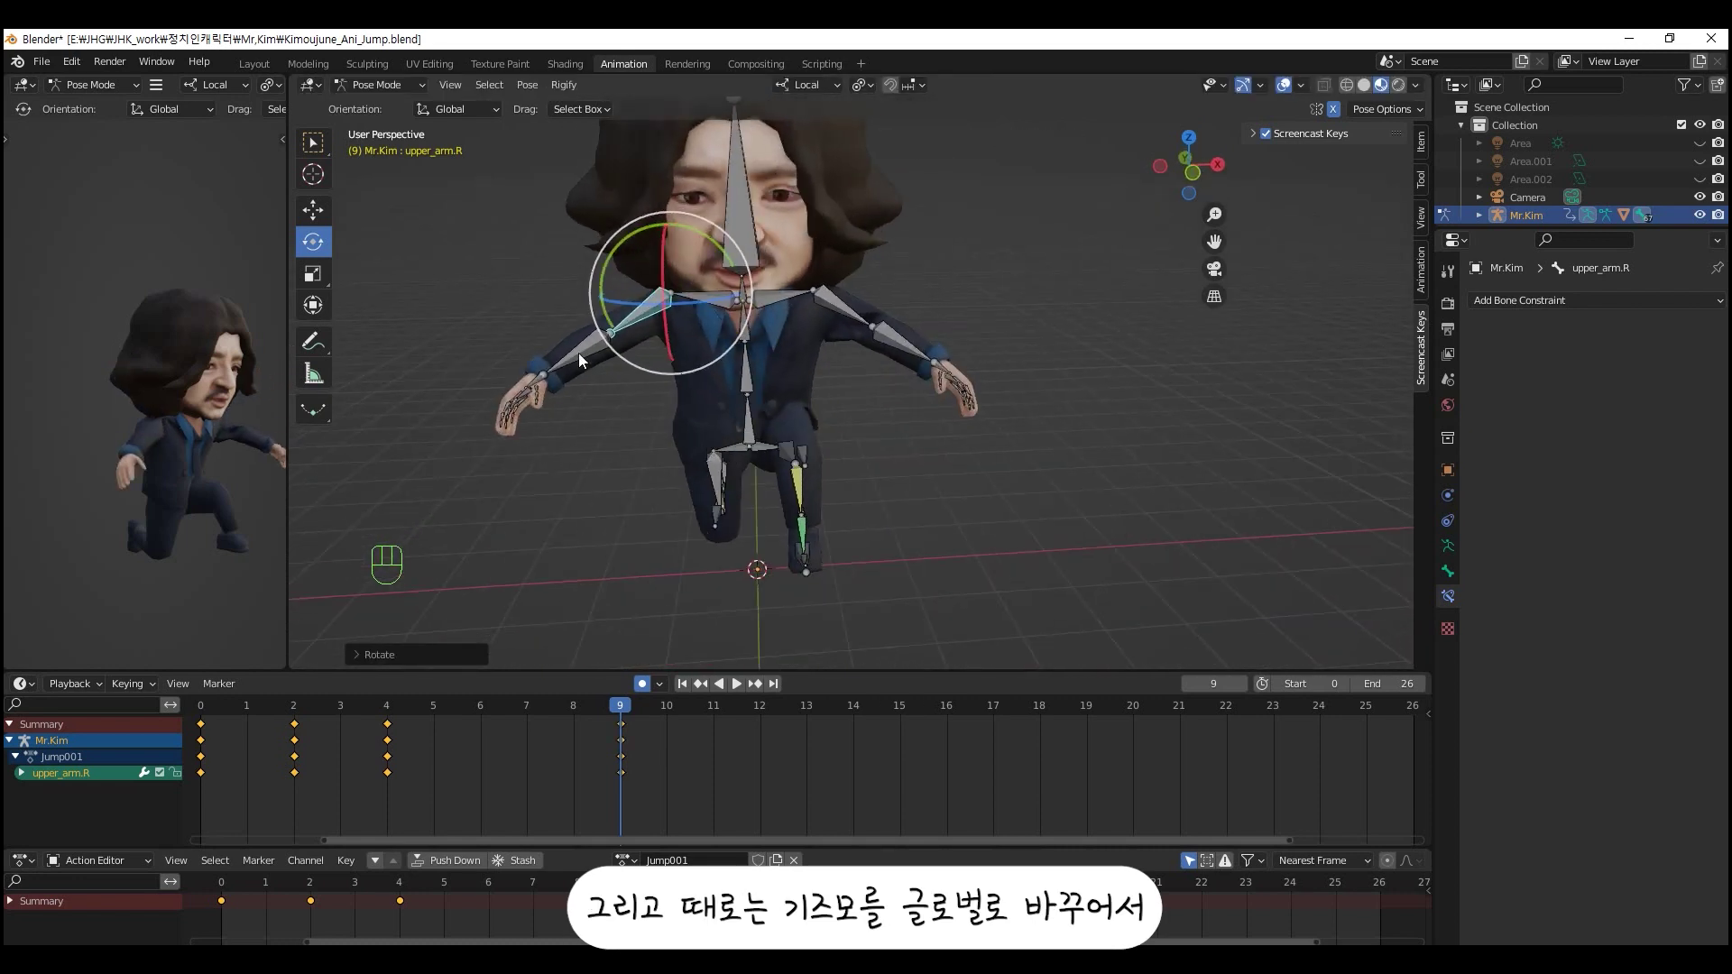
- Lower the right upper arm from the front view for the frame 9 pose
left_click(710, 254)
key("ctrl+z")
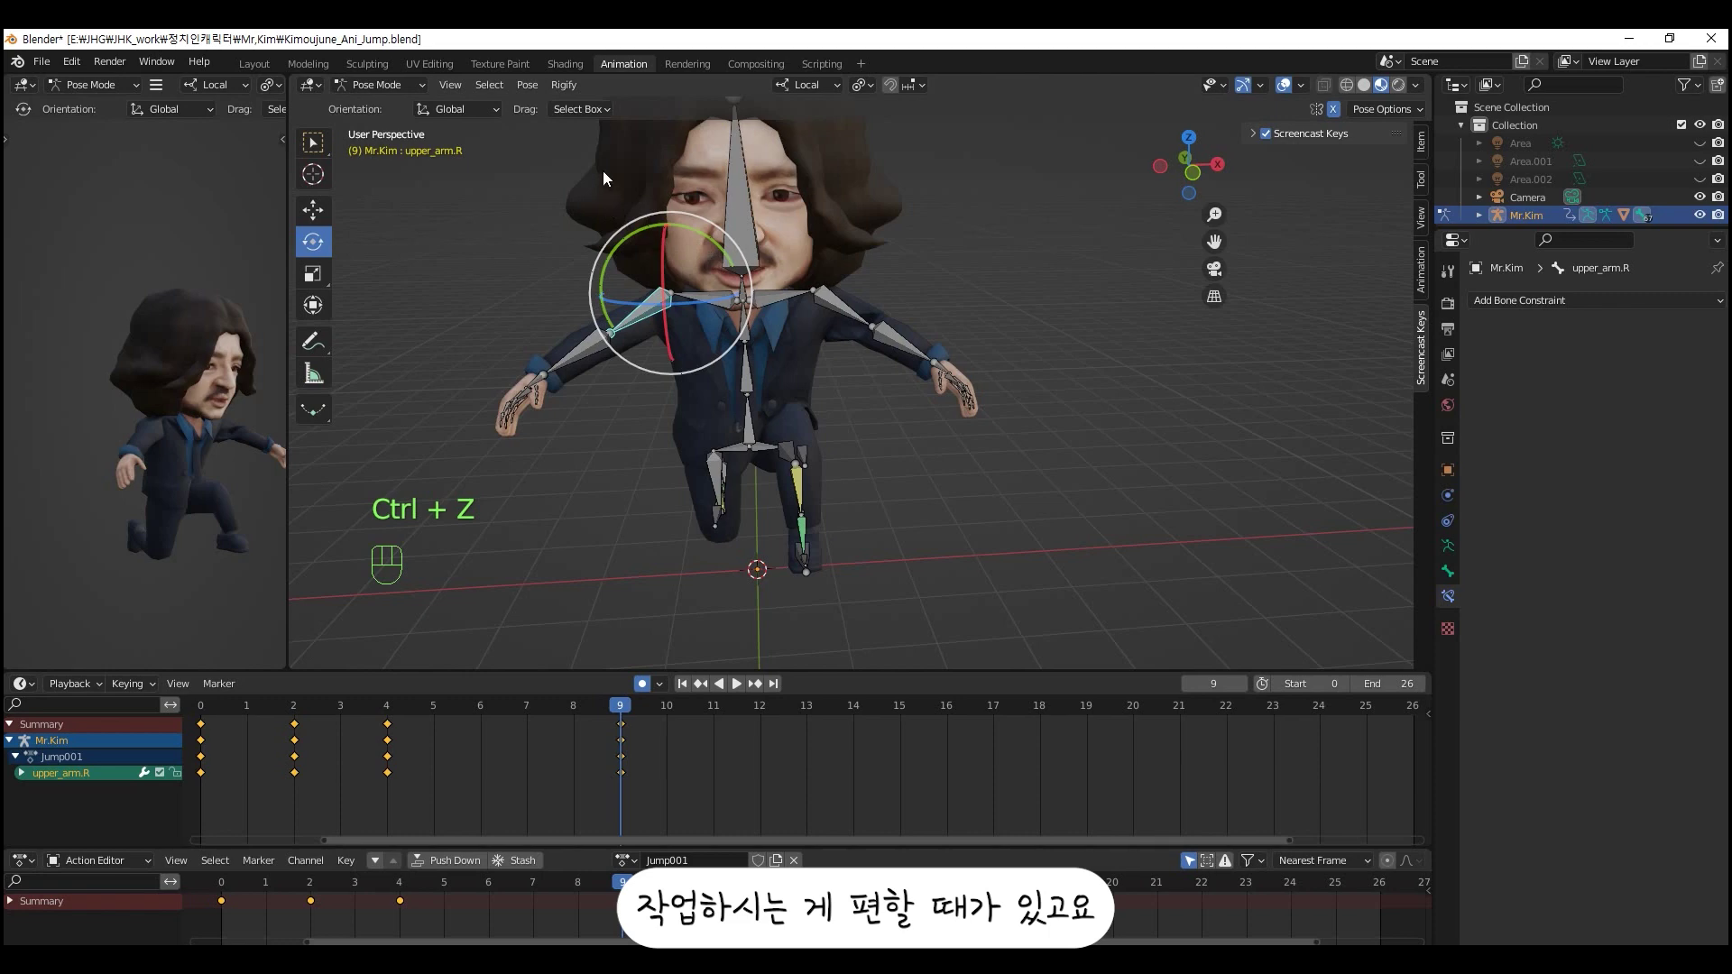
left_click_drag(471, 118, 455, 193)
left_click_drag(657, 351, 737, 363)
left_click_drag(766, 392, 943, 366)
left_click_drag(759, 294, 635, 300)
- Switch orientation to Local and bend forearm.R forward
left_click(691, 299)
left_click(712, 240)
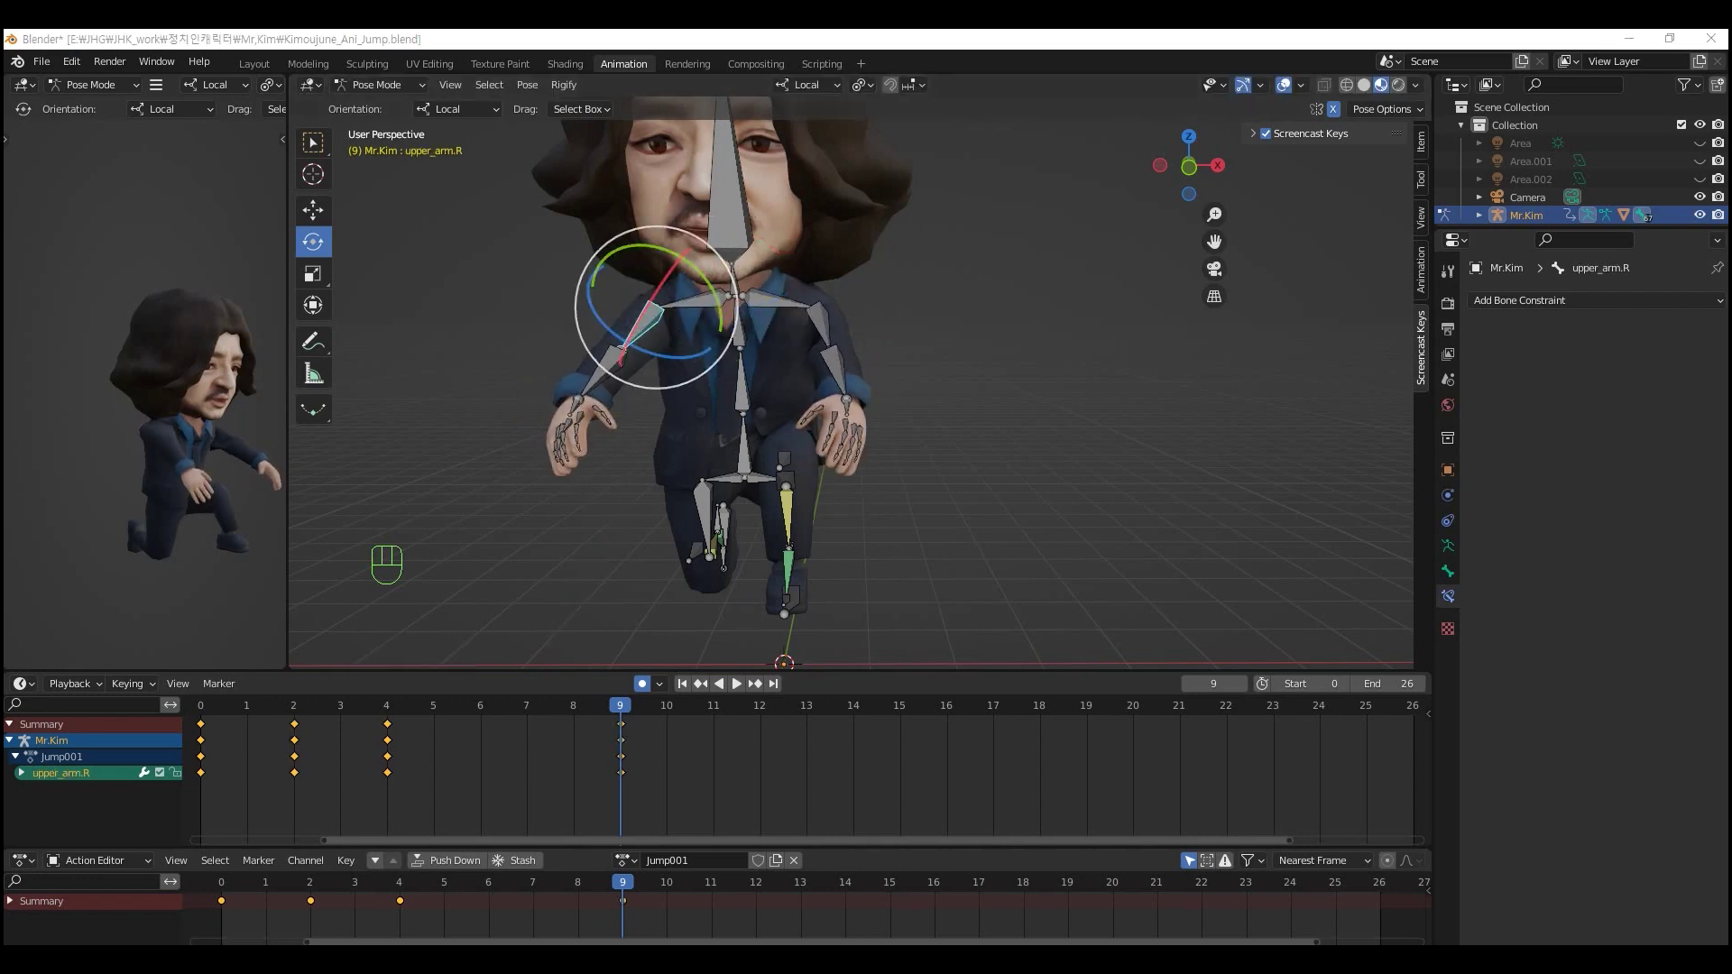
middle_click(763, 433)
left_click(662, 258)
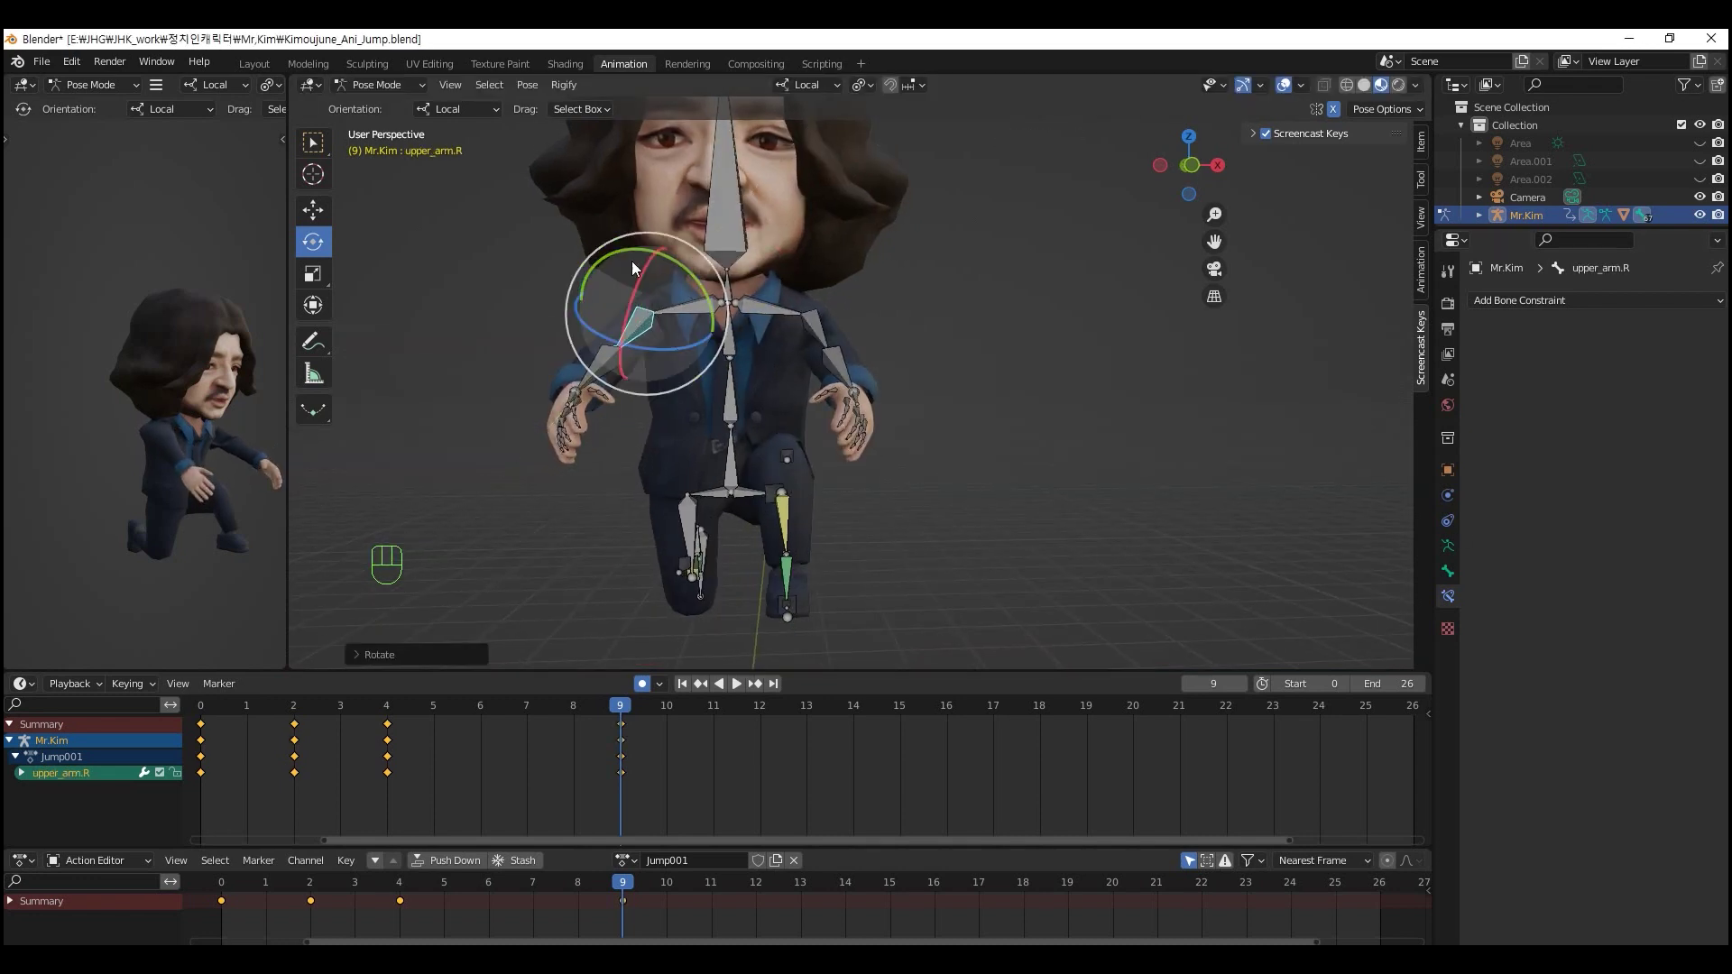
left_click(599, 367)
left_click_drag(790, 474, 963, 477)
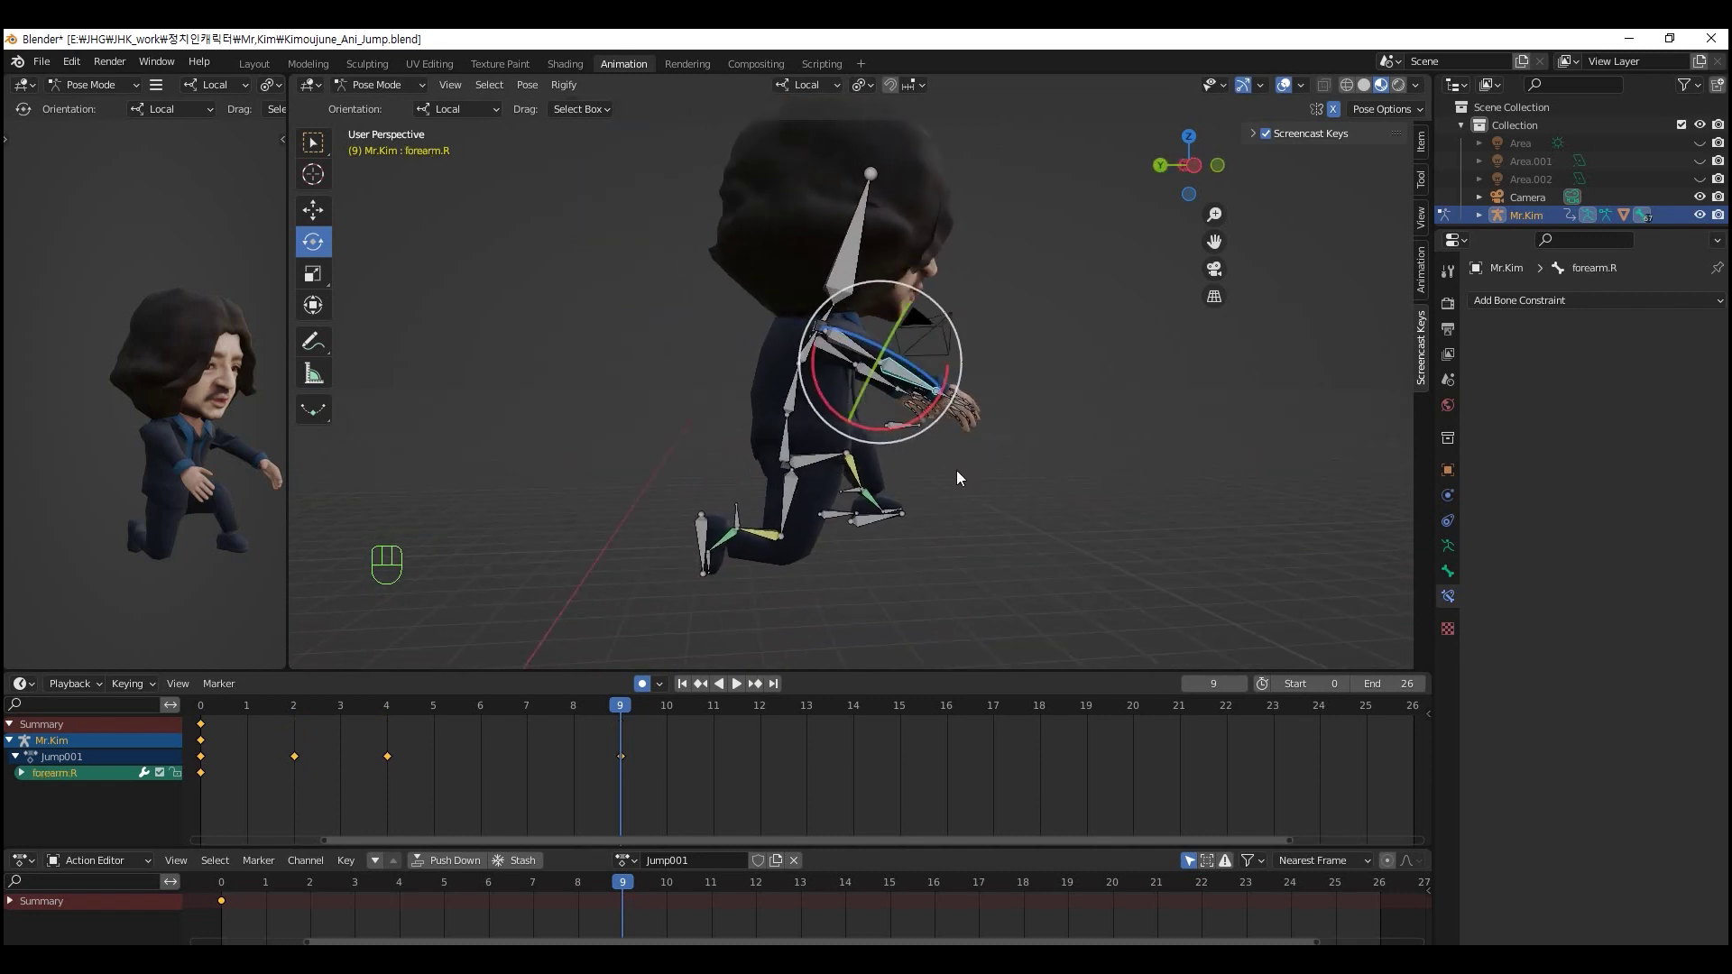
- At frame 11, lower the foot roots and bend the knees into a descending pose with auto-keyed keys
key("ctrl+KP_3")
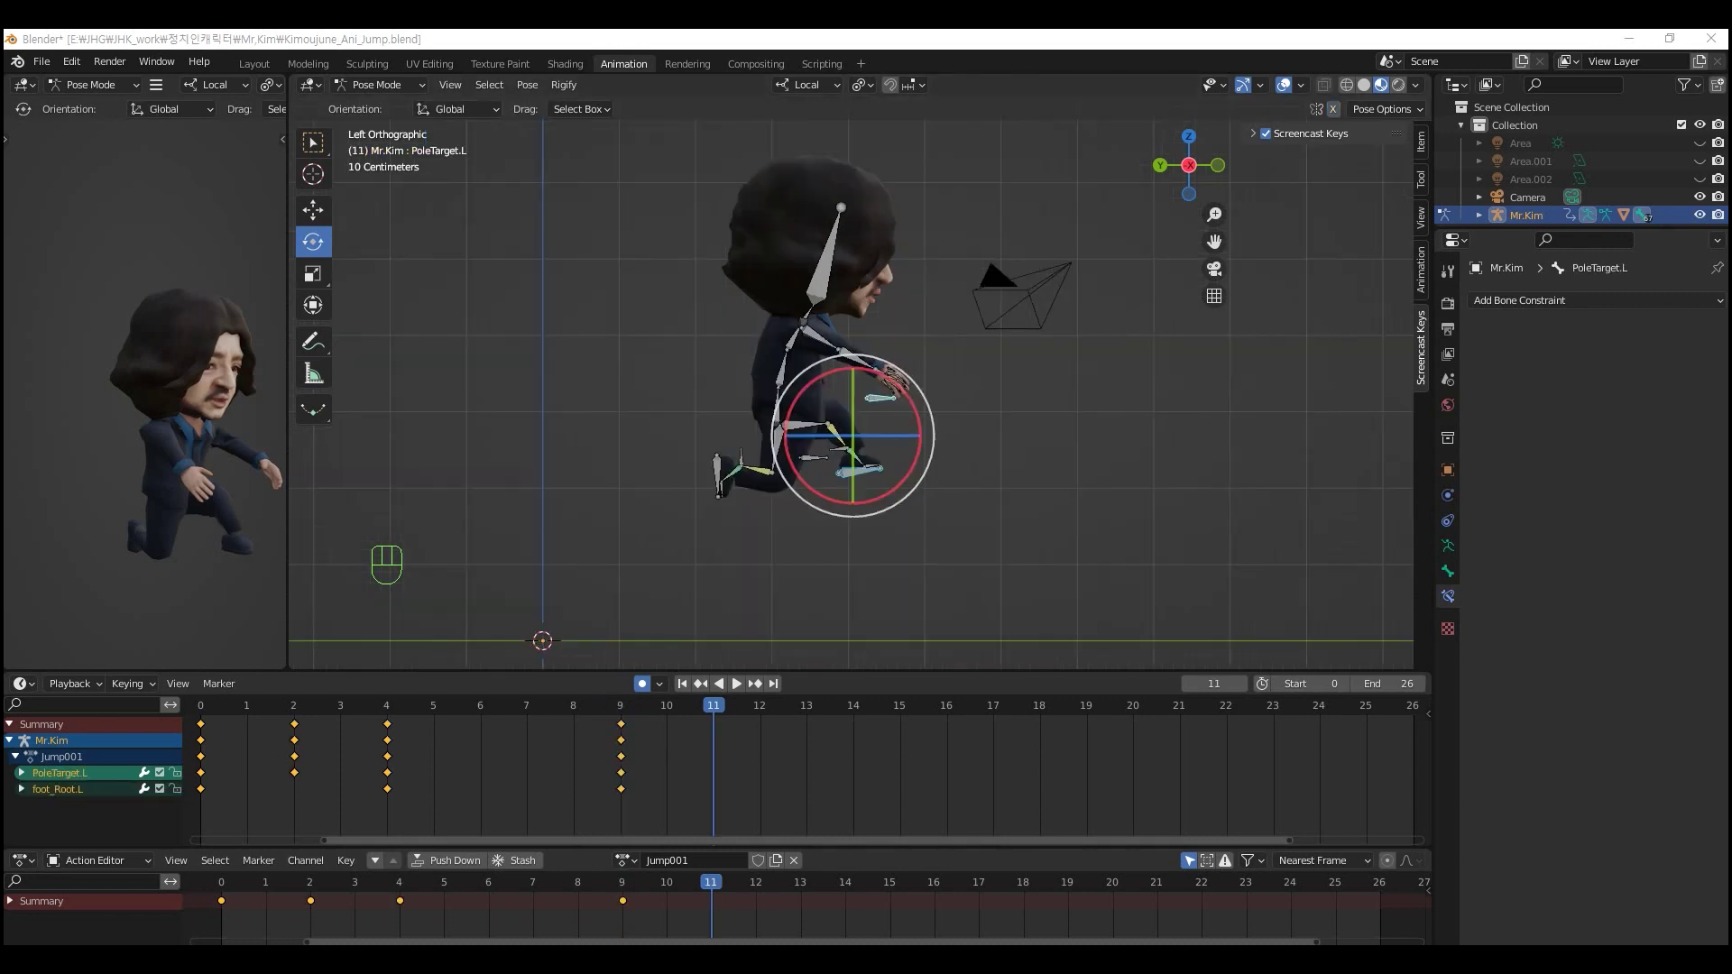
left_click_drag(891, 472, 962, 561)
left_click(992, 332)
left_click(1028, 314)
left_click_drag(865, 457, 944, 573)
left_click(324, 219)
left_click_drag(747, 448, 806, 448)
left_click_drag(137, 465, 166, 473)
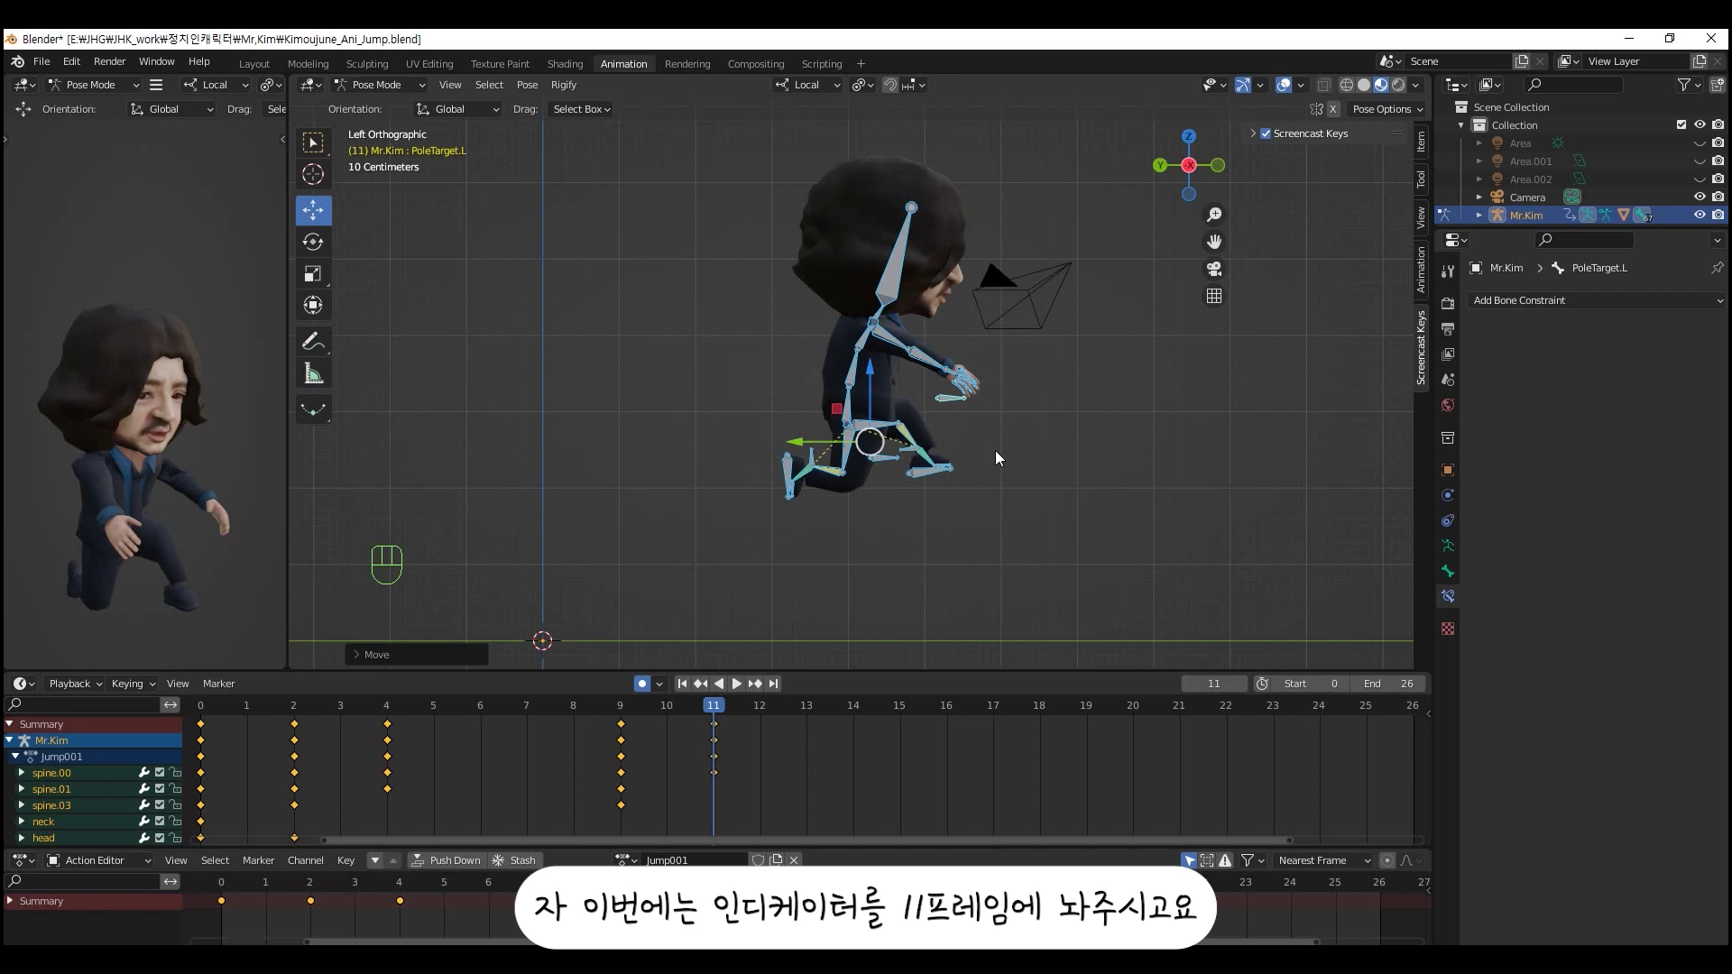
- Reselect foot_Root.R and PoleTarget.L to refine the lowered leg position at frame 11
left_click(1045, 463)
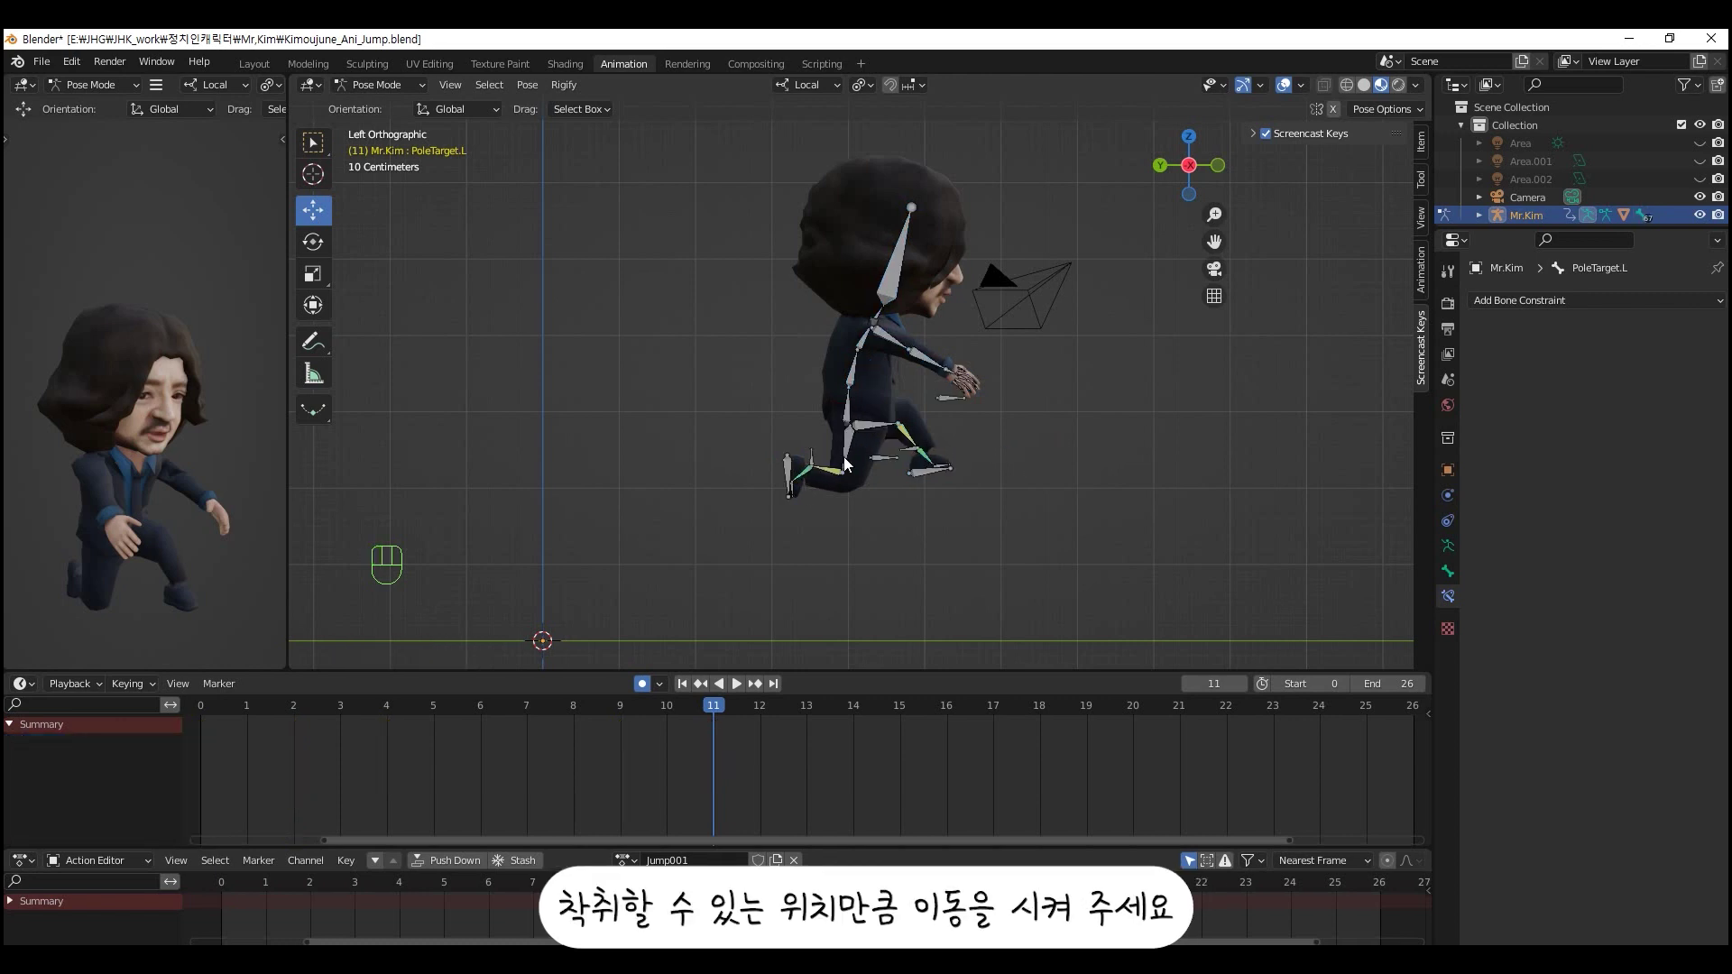
left_click(792, 485)
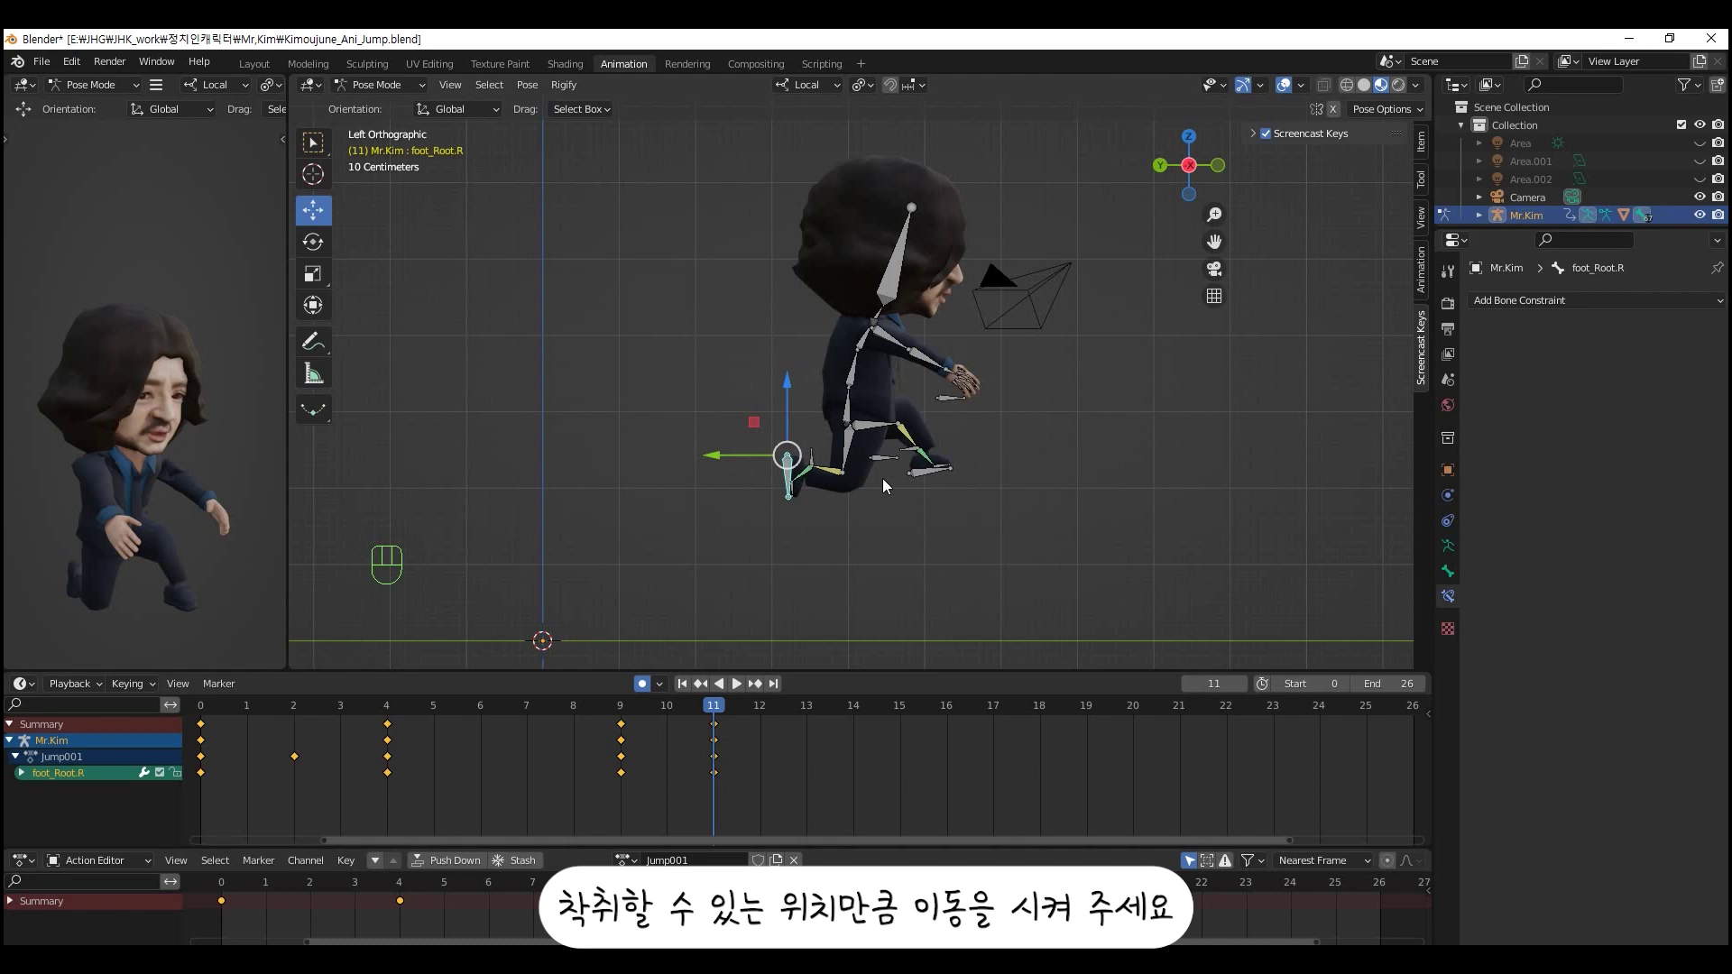
left_click(1046, 459)
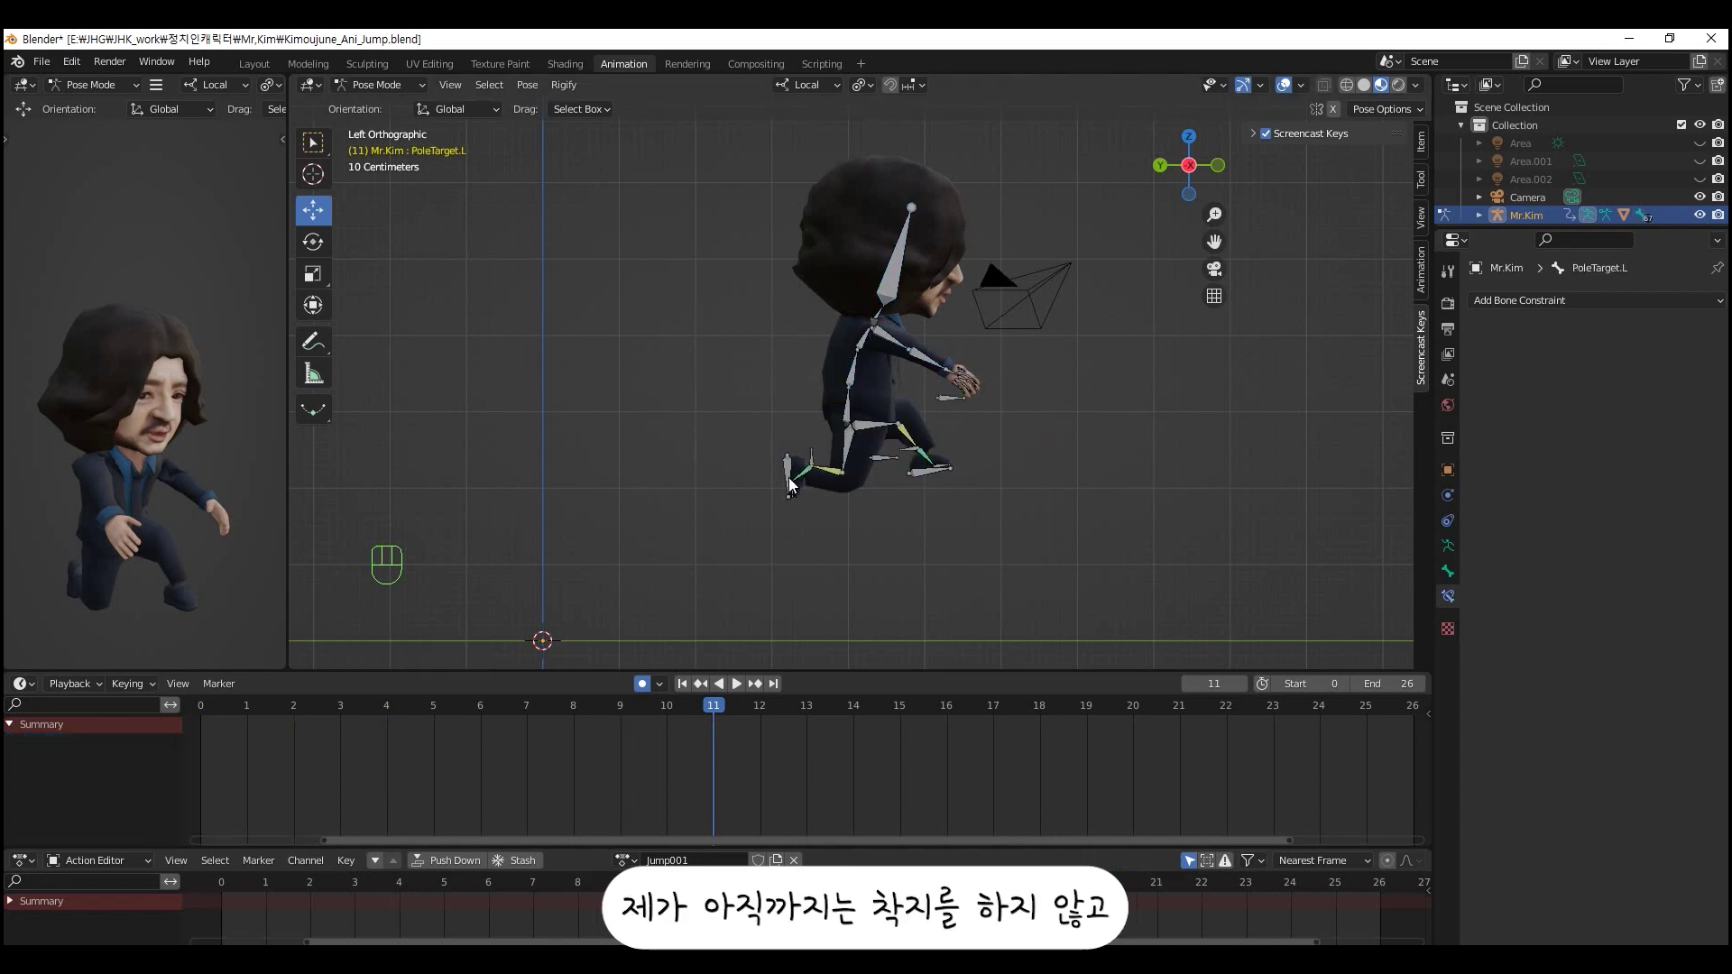
left_click(793, 485)
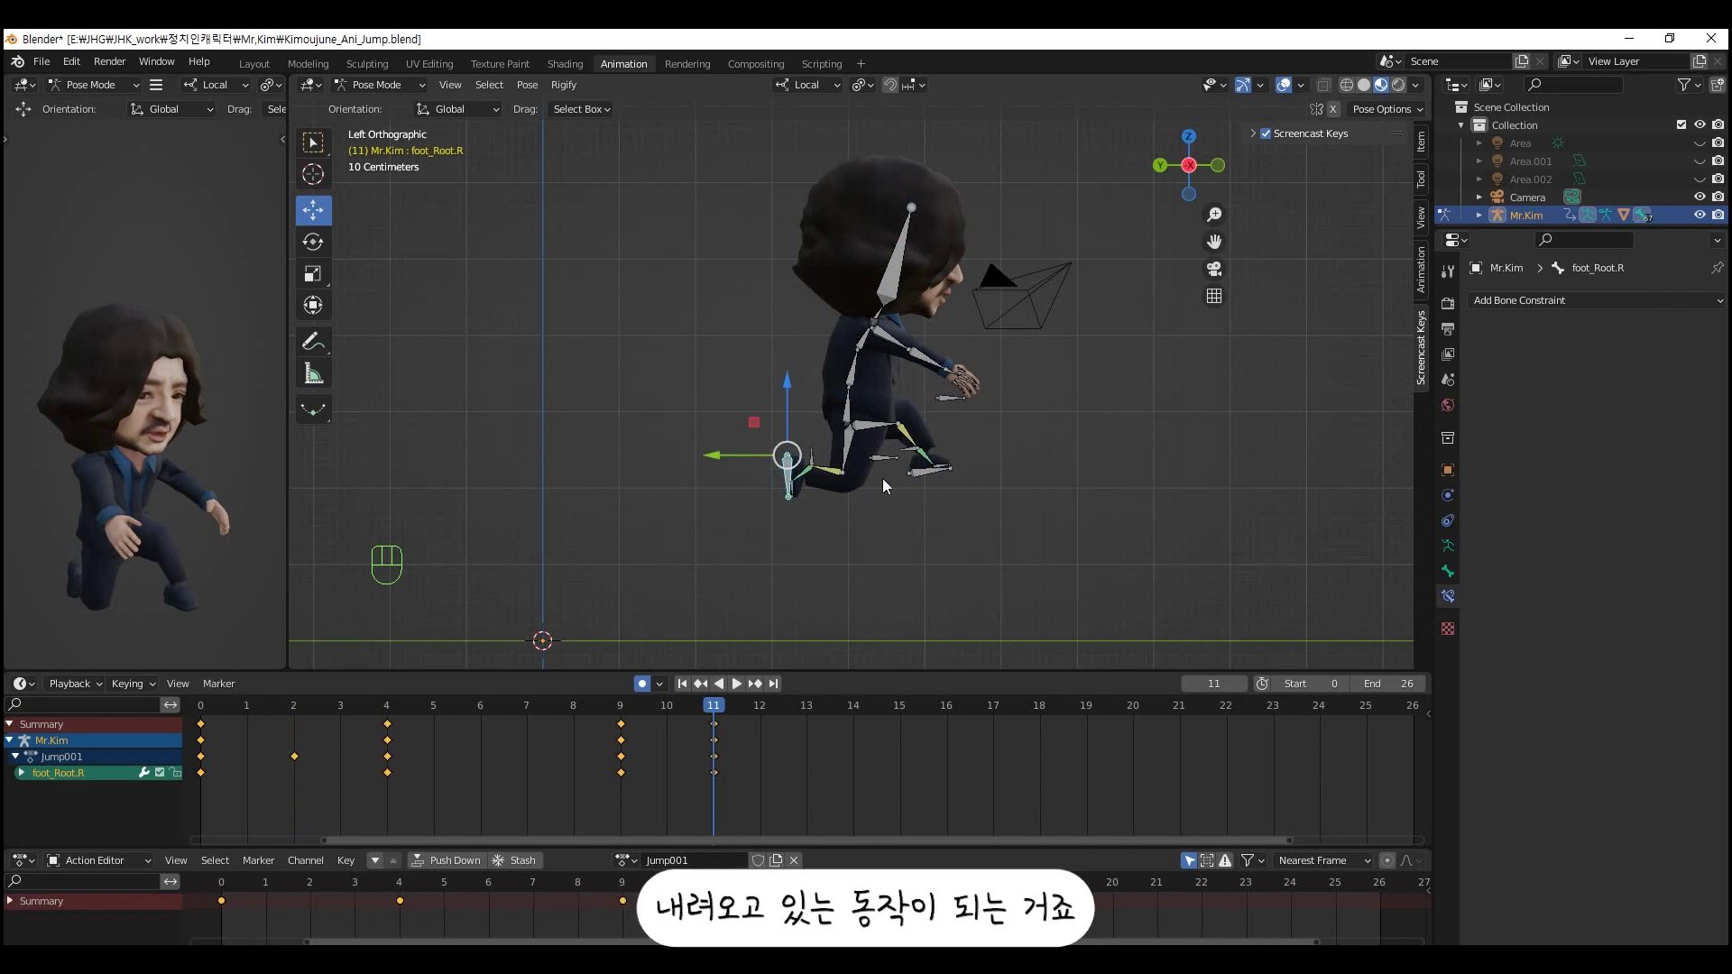
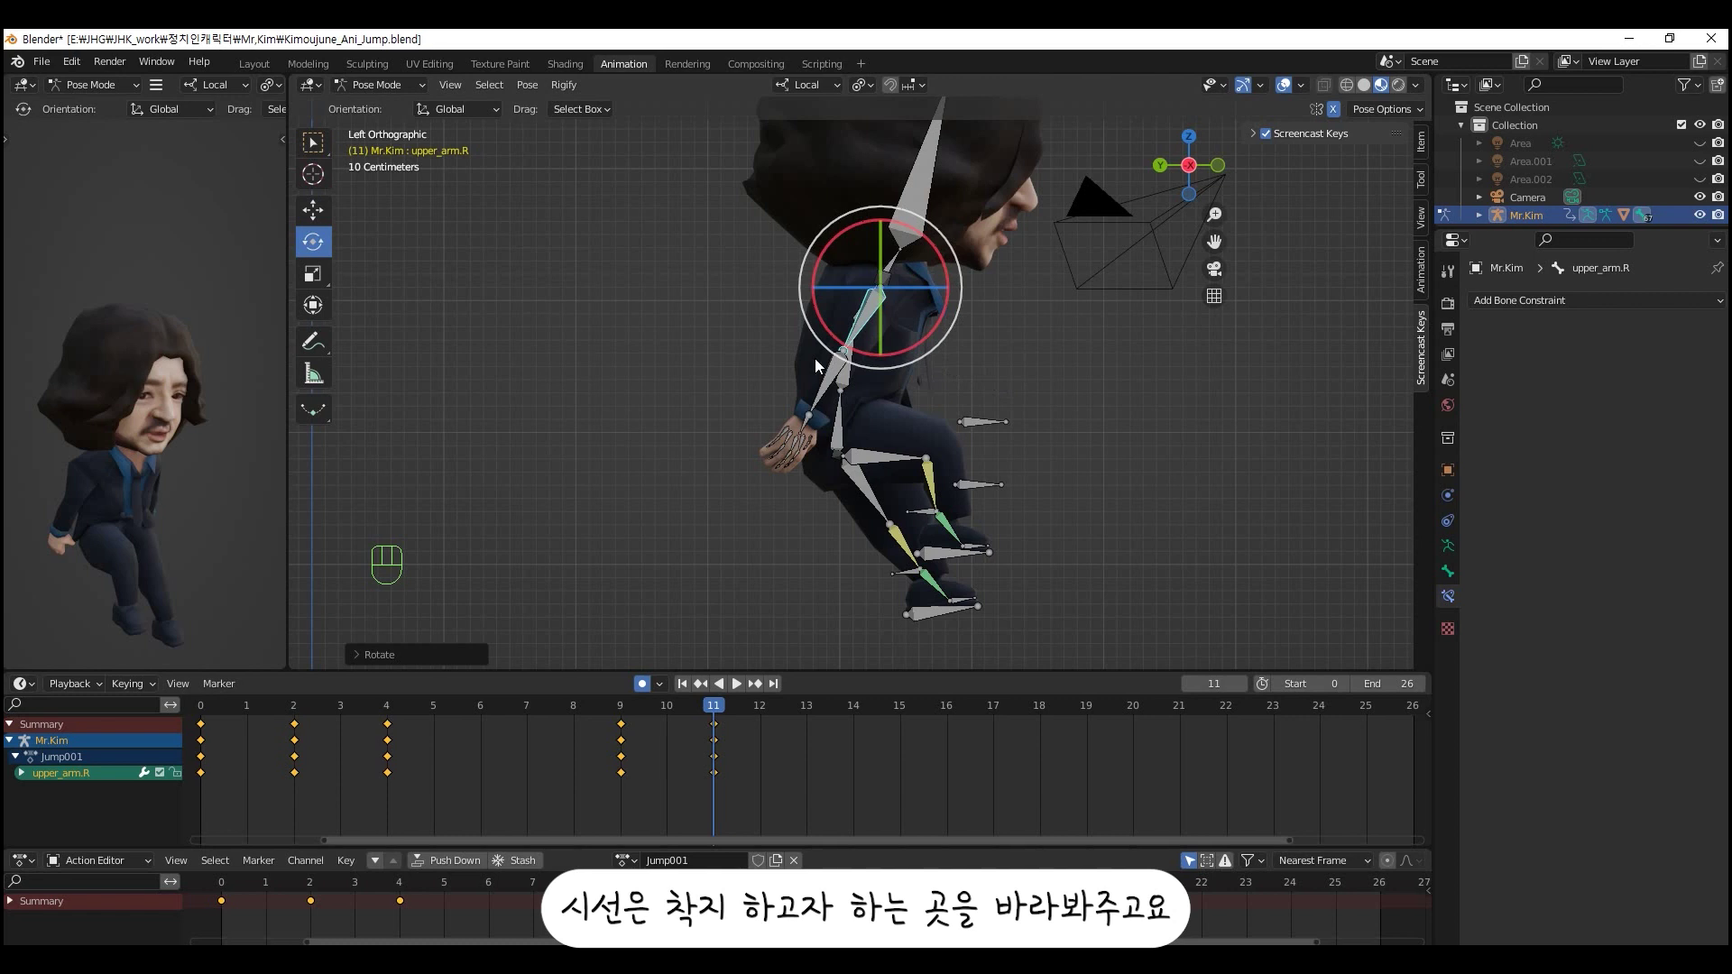
- Rotate forearm.R, spine.01, spine.03 and upper_arm.R forward into the airborne pose and key them at frame 11
left_click(854, 365)
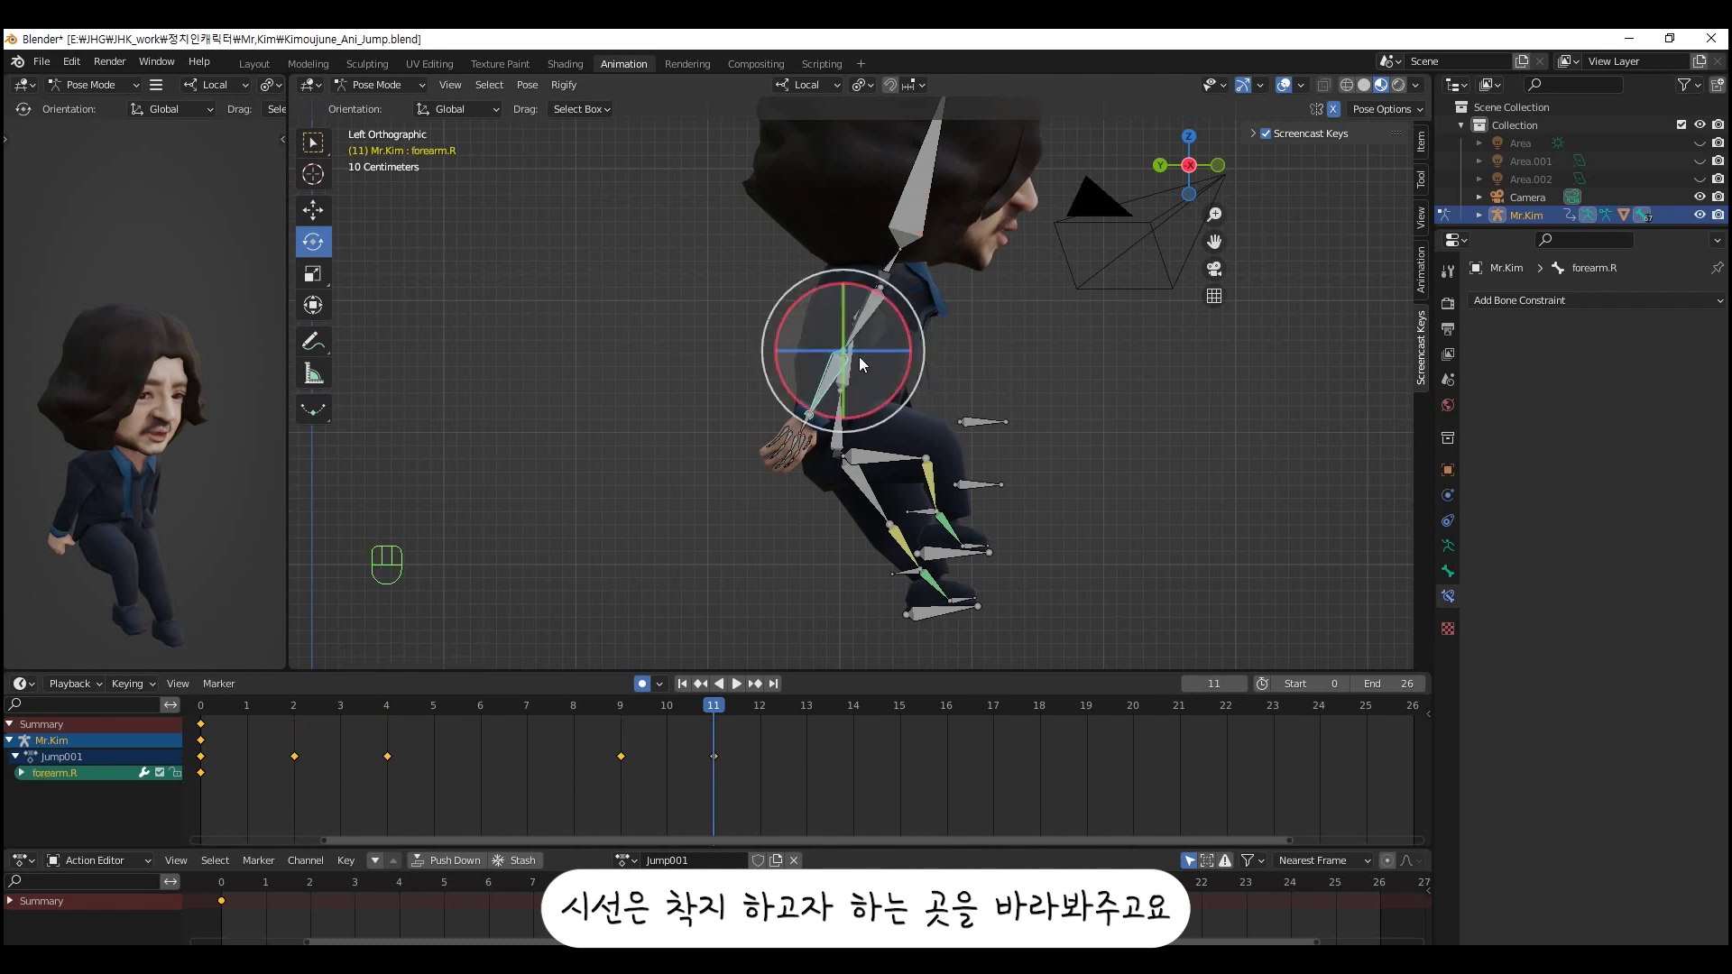
left_click(857, 373)
left_click_drag(890, 344, 907, 353)
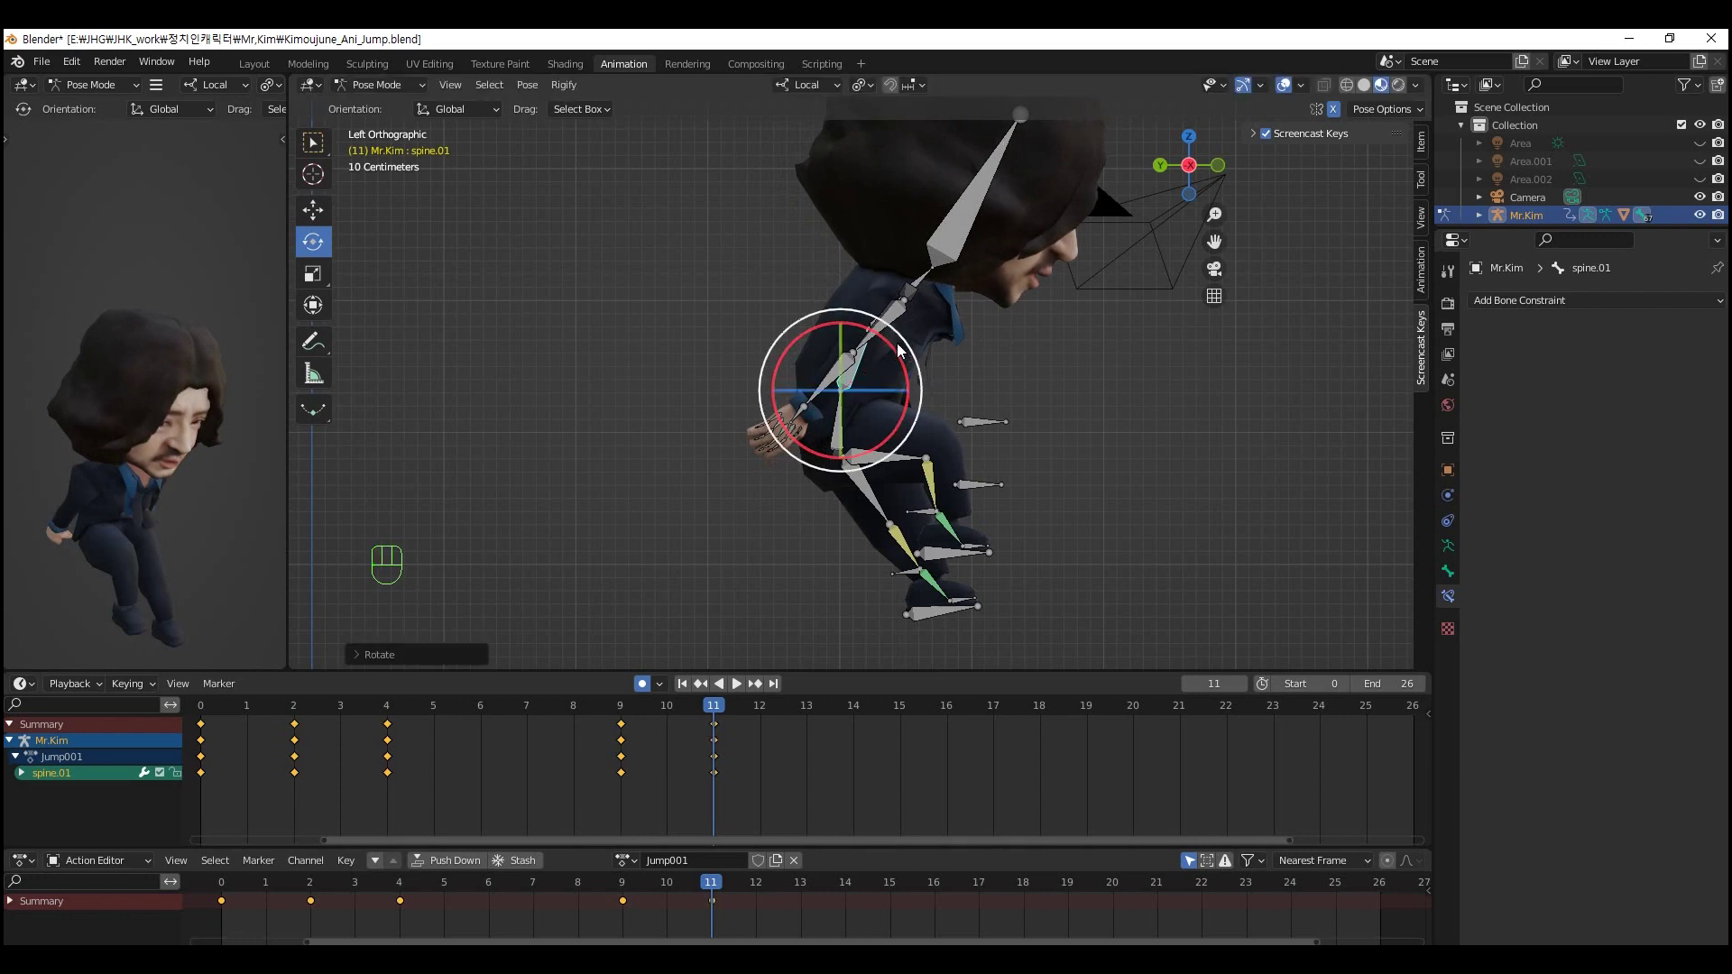
left_click(878, 321)
left_click(931, 244)
key("ctrl+z")
left_click(877, 332)
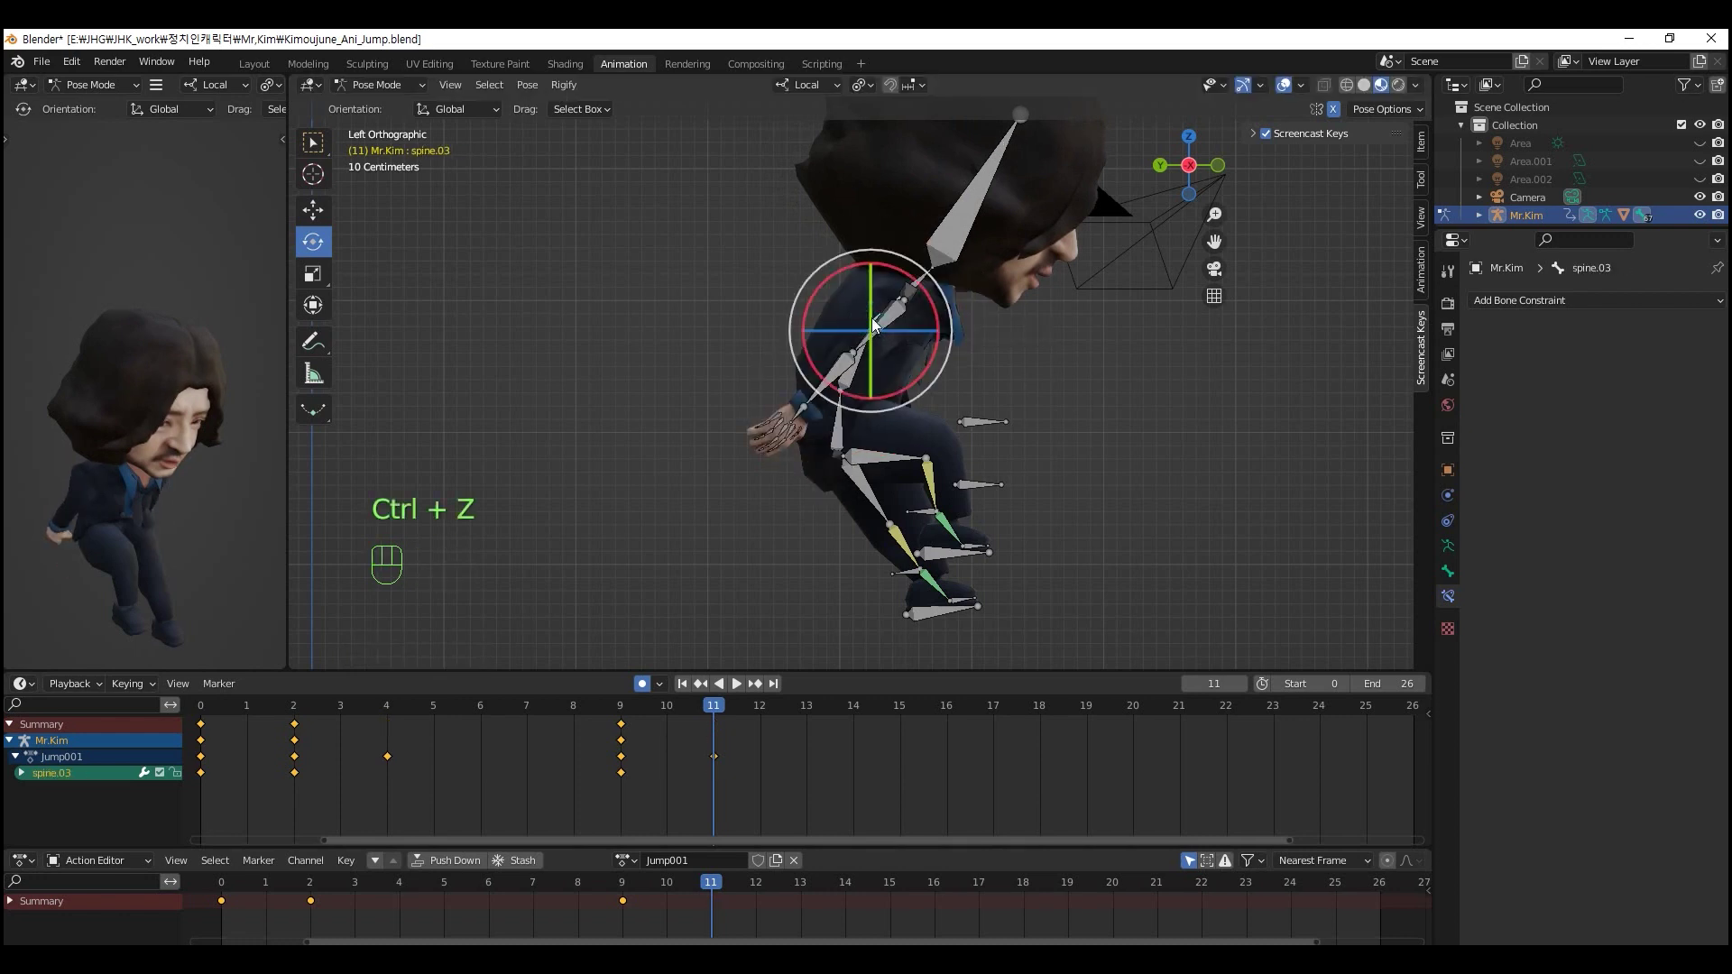
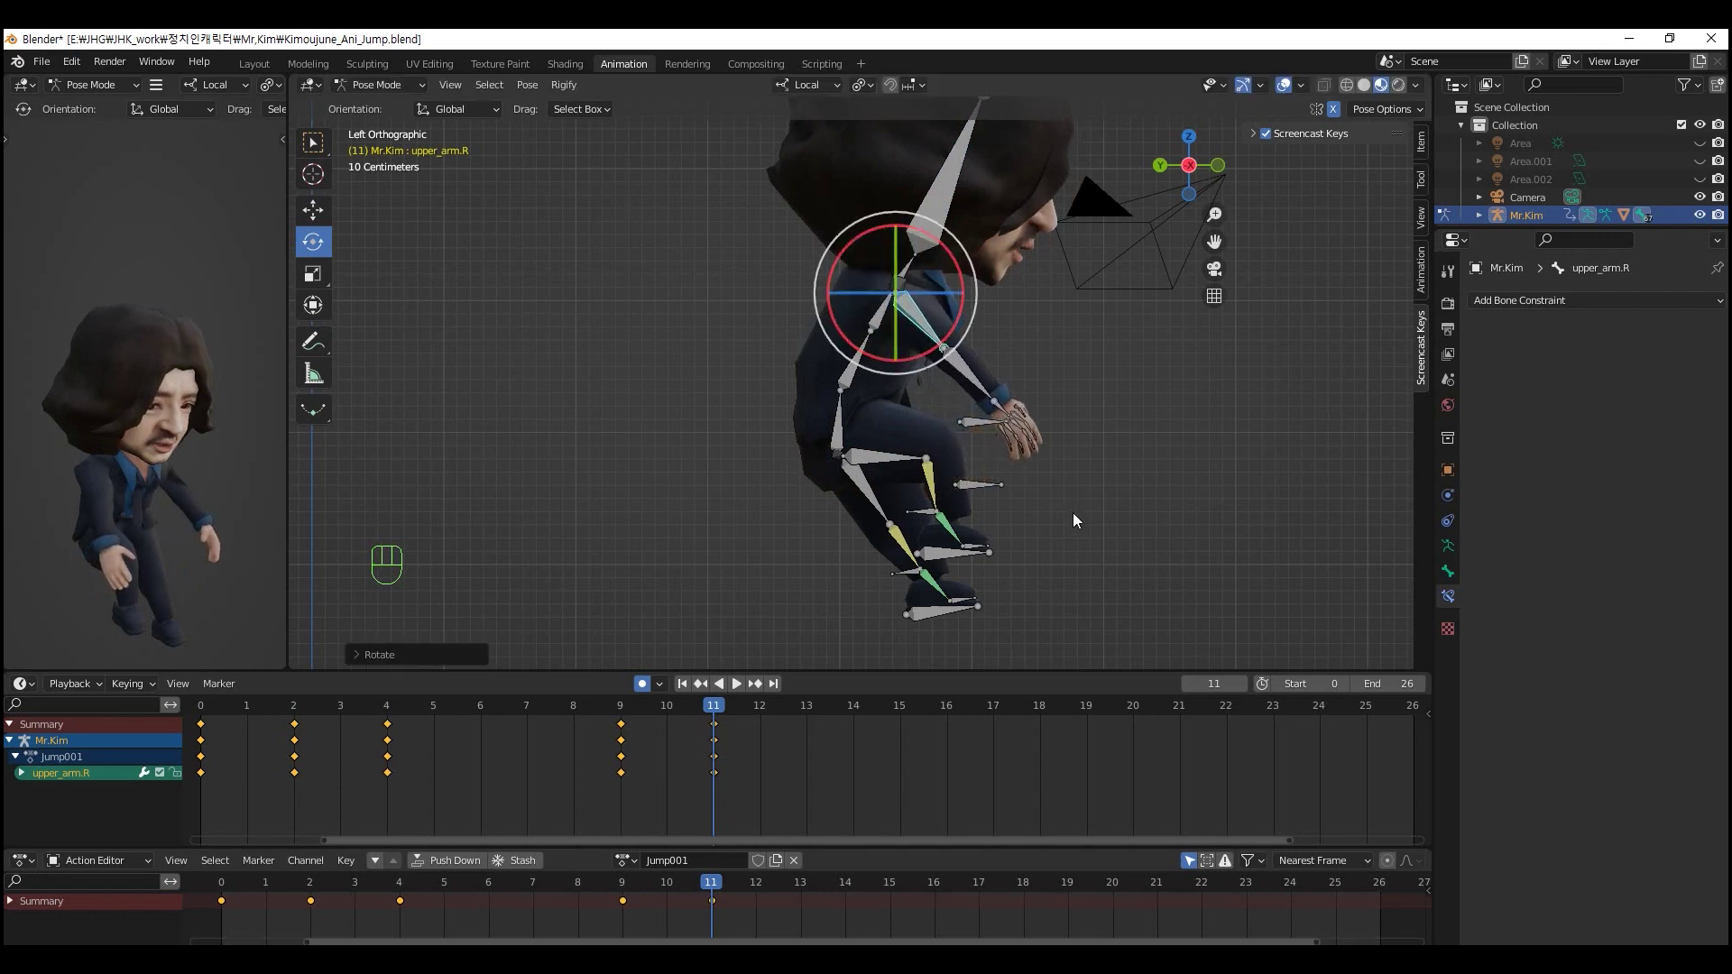
left_click_drag(1017, 480, 838, 489)
- In front view, move PoleTarget.L and foot_Root.L inward to narrow the stance, keyed at frame 11
key("KP_1")
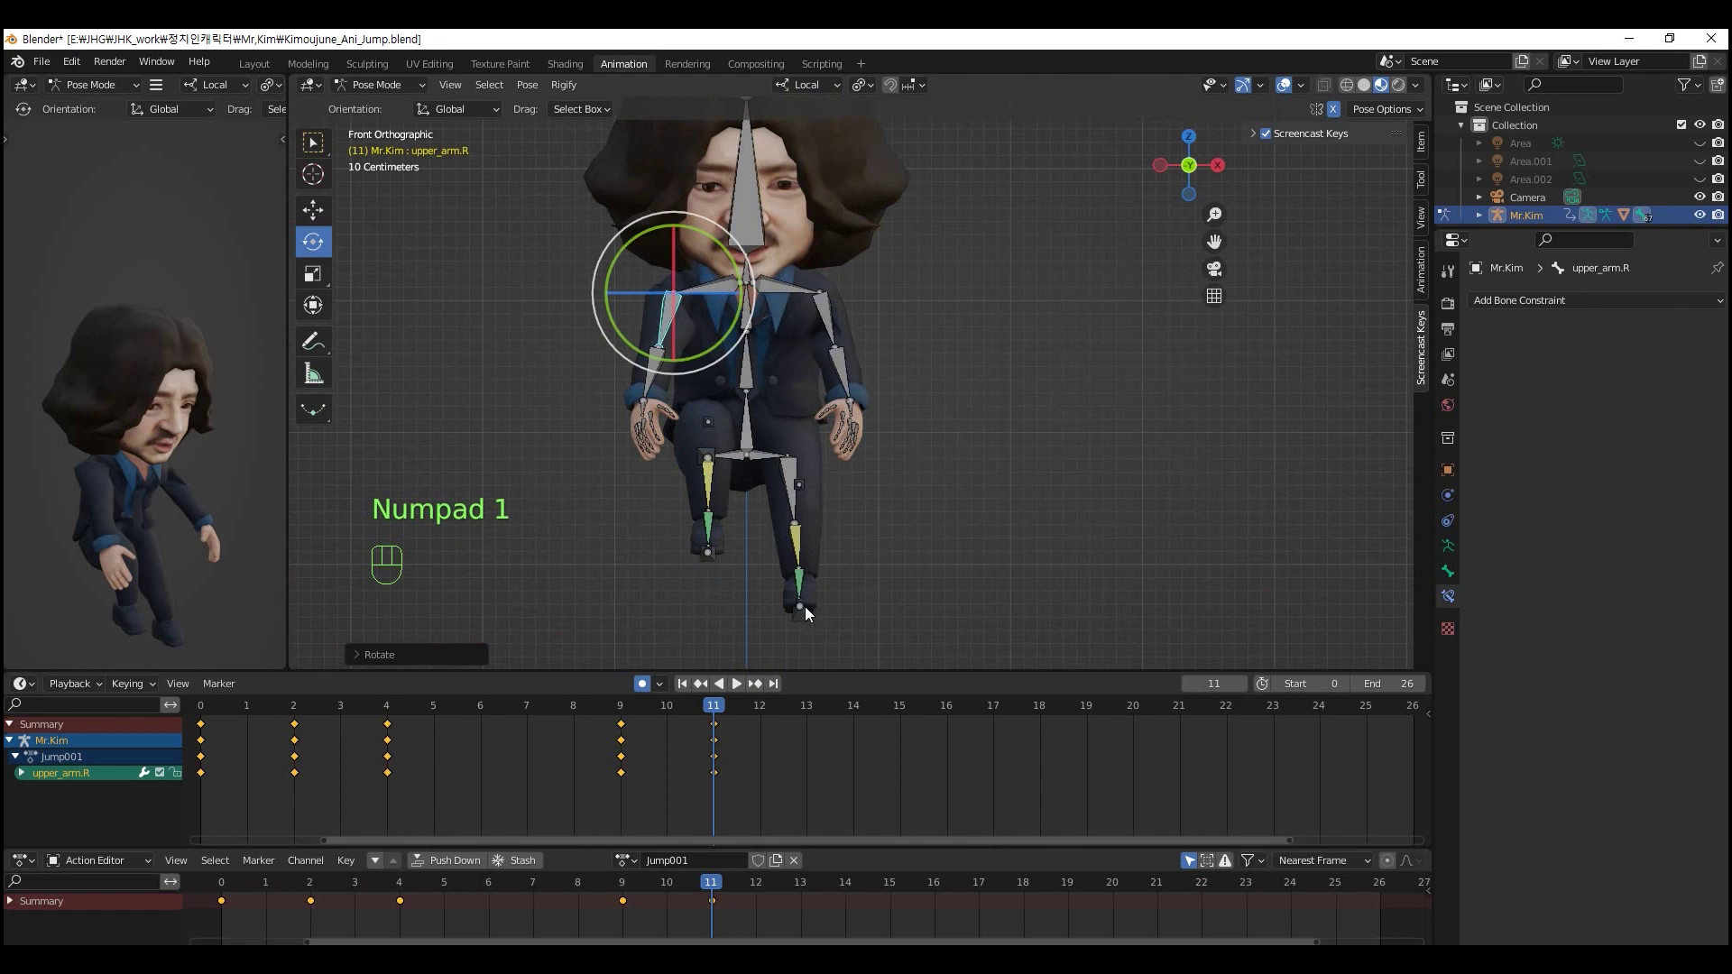
left_click(804, 622)
left_click(812, 489)
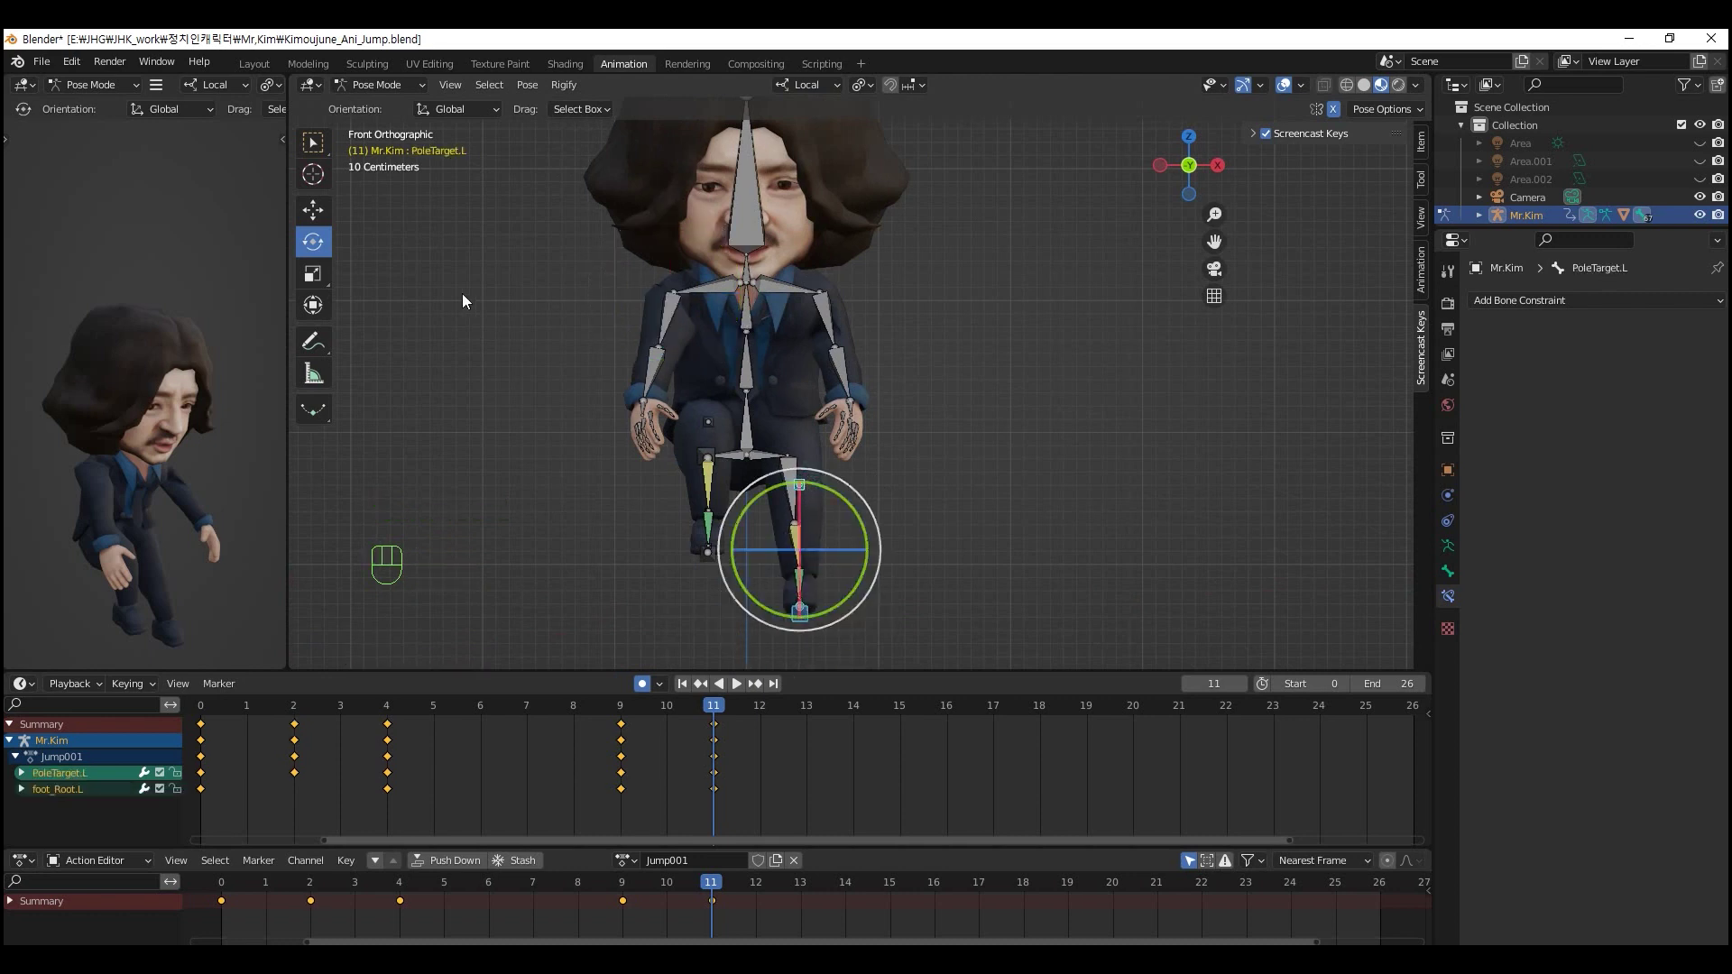
left_click(318, 214)
left_click(873, 559)
key("ctrl+z")
left_click(1342, 118)
left_click_drag(870, 555, 838, 563)
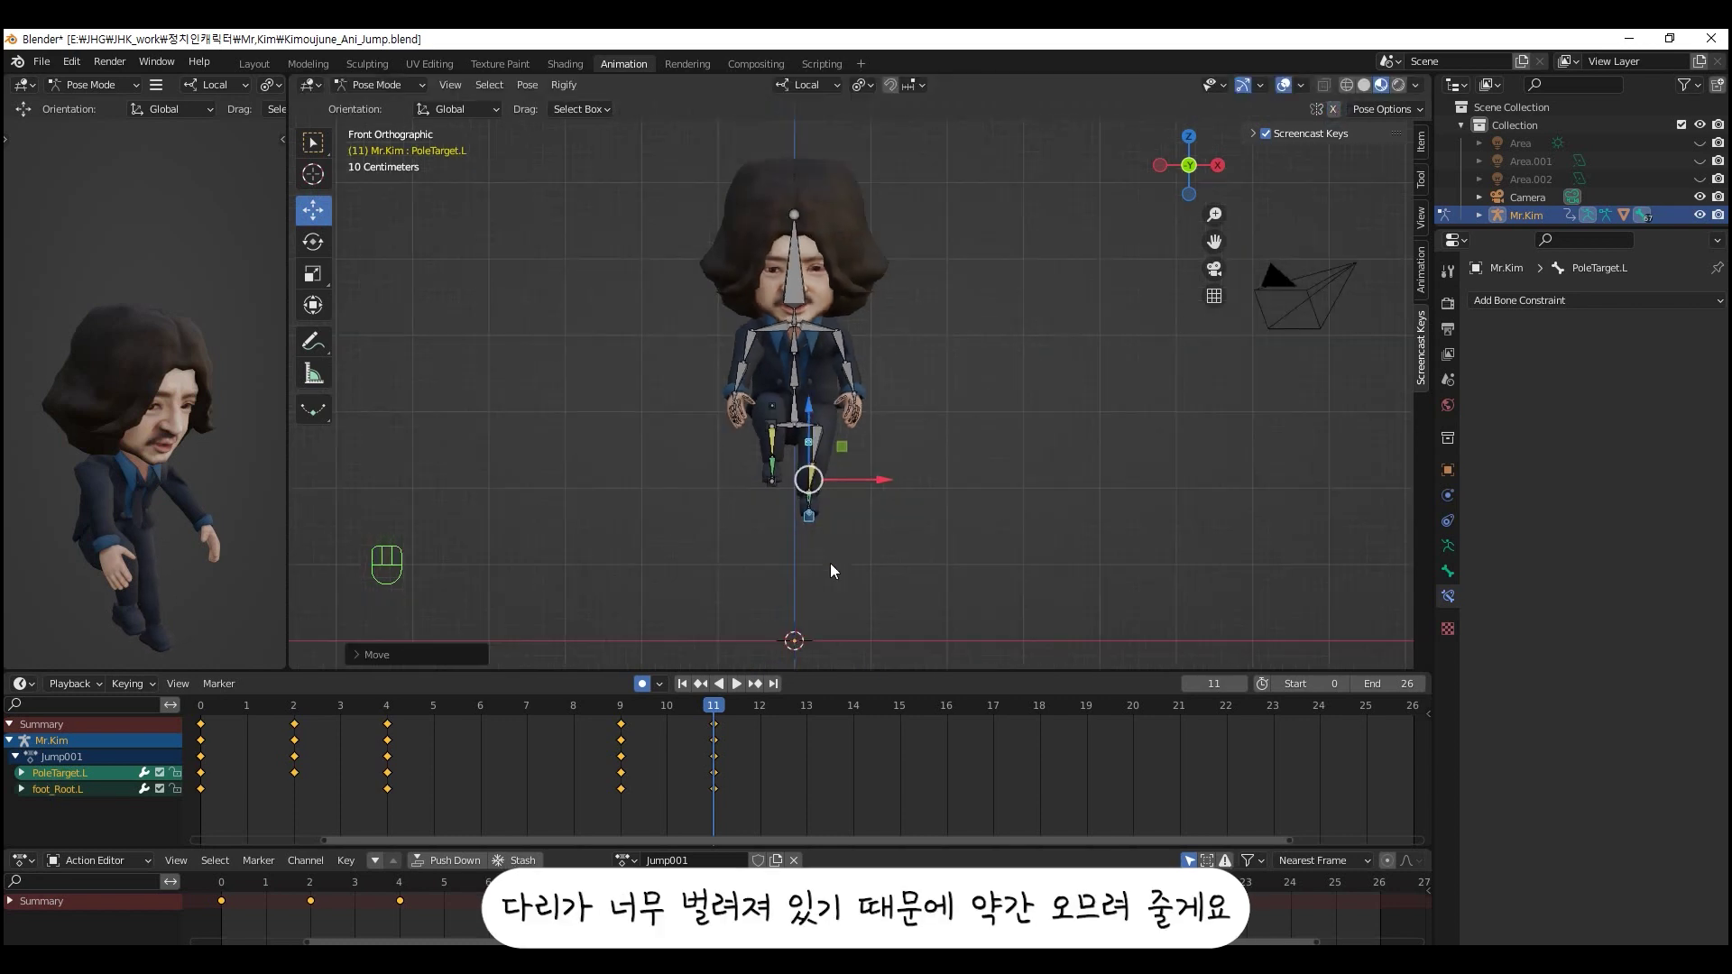
left_click_drag(740, 543, 969, 536)
- Return to side view and rewind the timeline to the start of the animation
key("ctrl+KP_3")
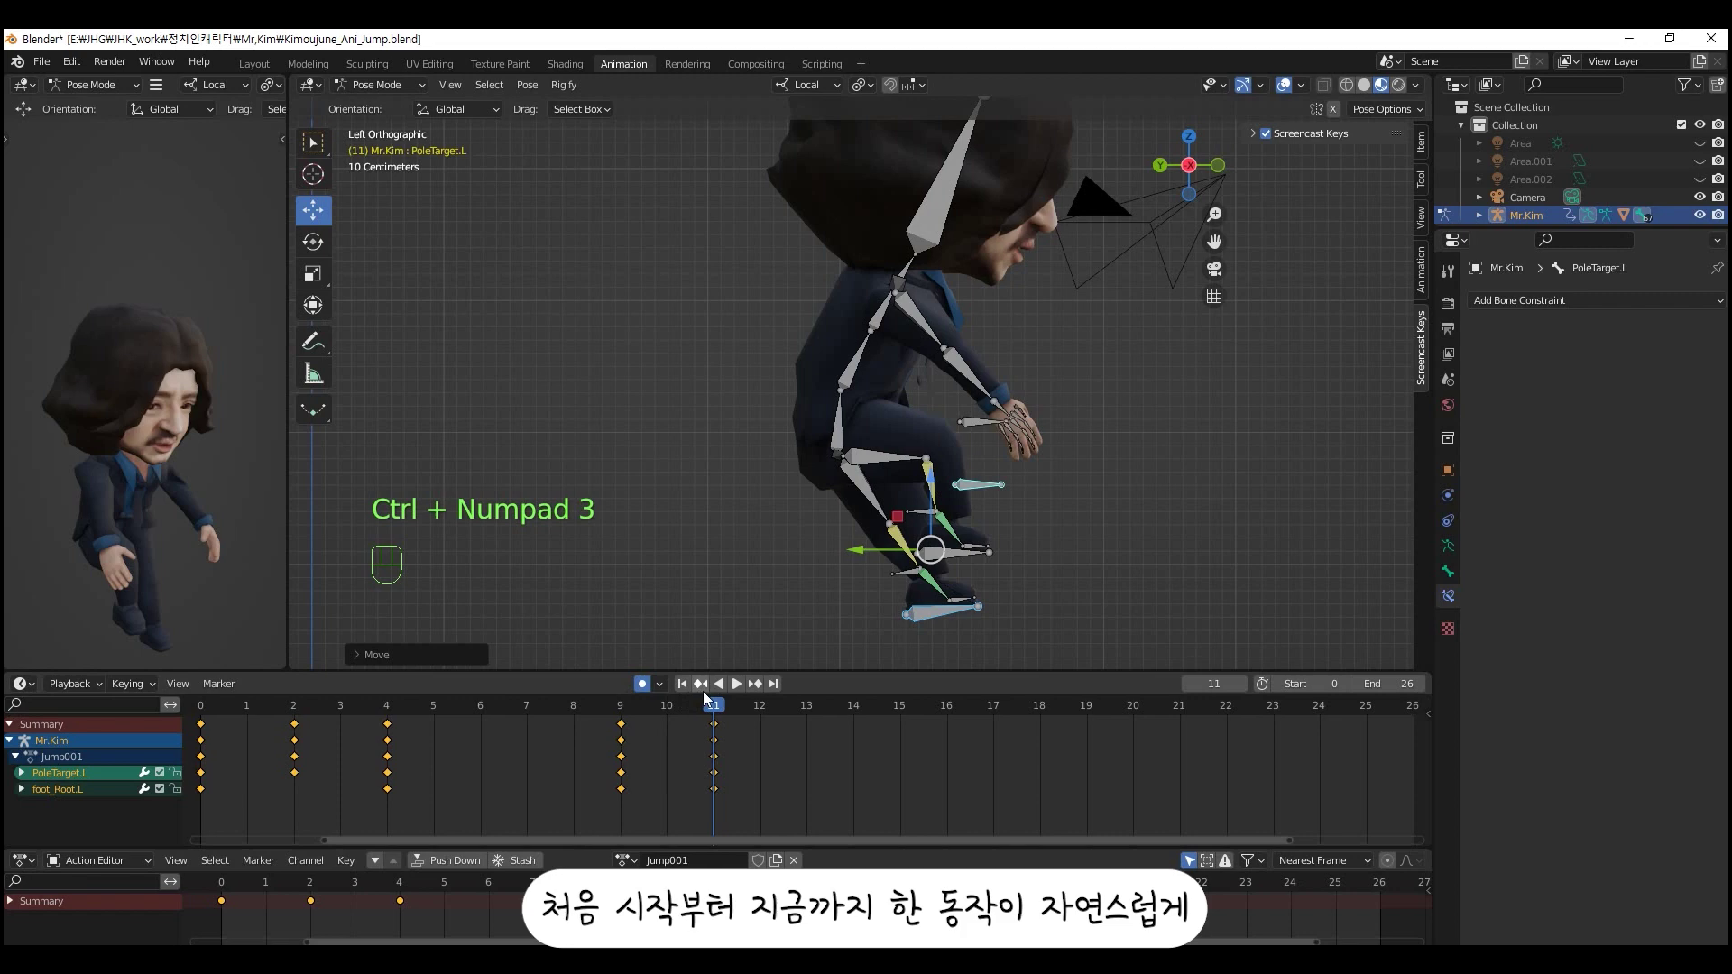
left_click_drag(717, 710, 426, 654)
- Play the jump through as a test, then bring the playhead back to frame 11
left_click(516, 643)
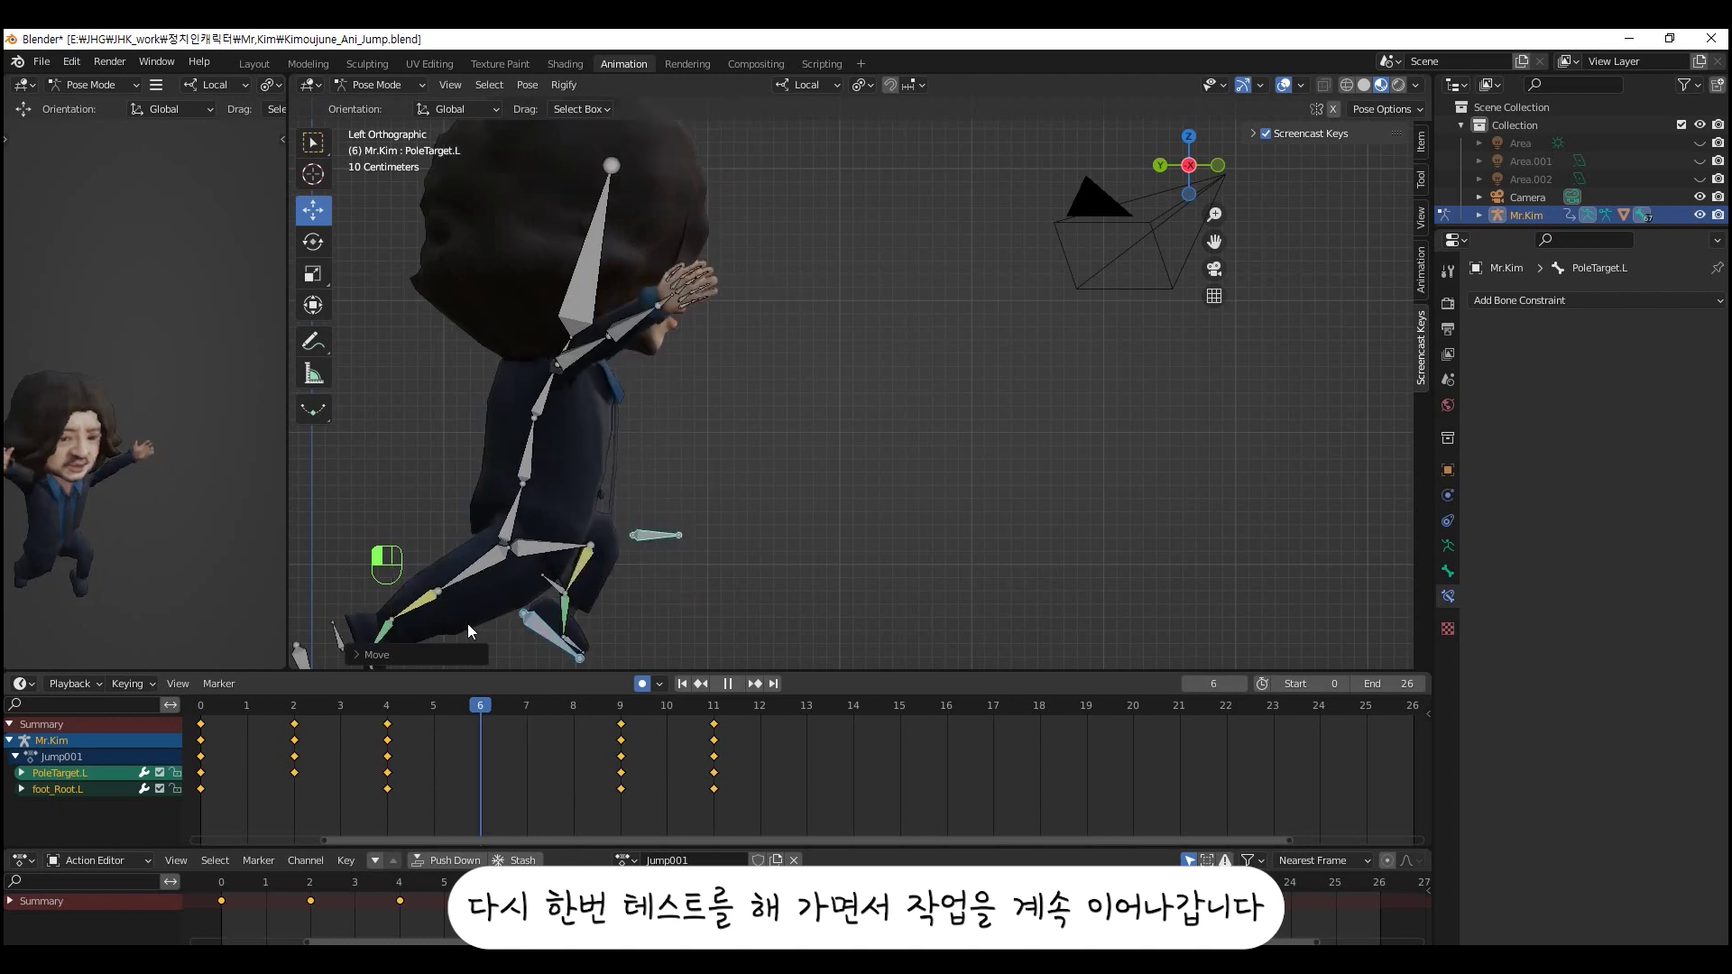
left_click_drag(526, 637, 734, 632)
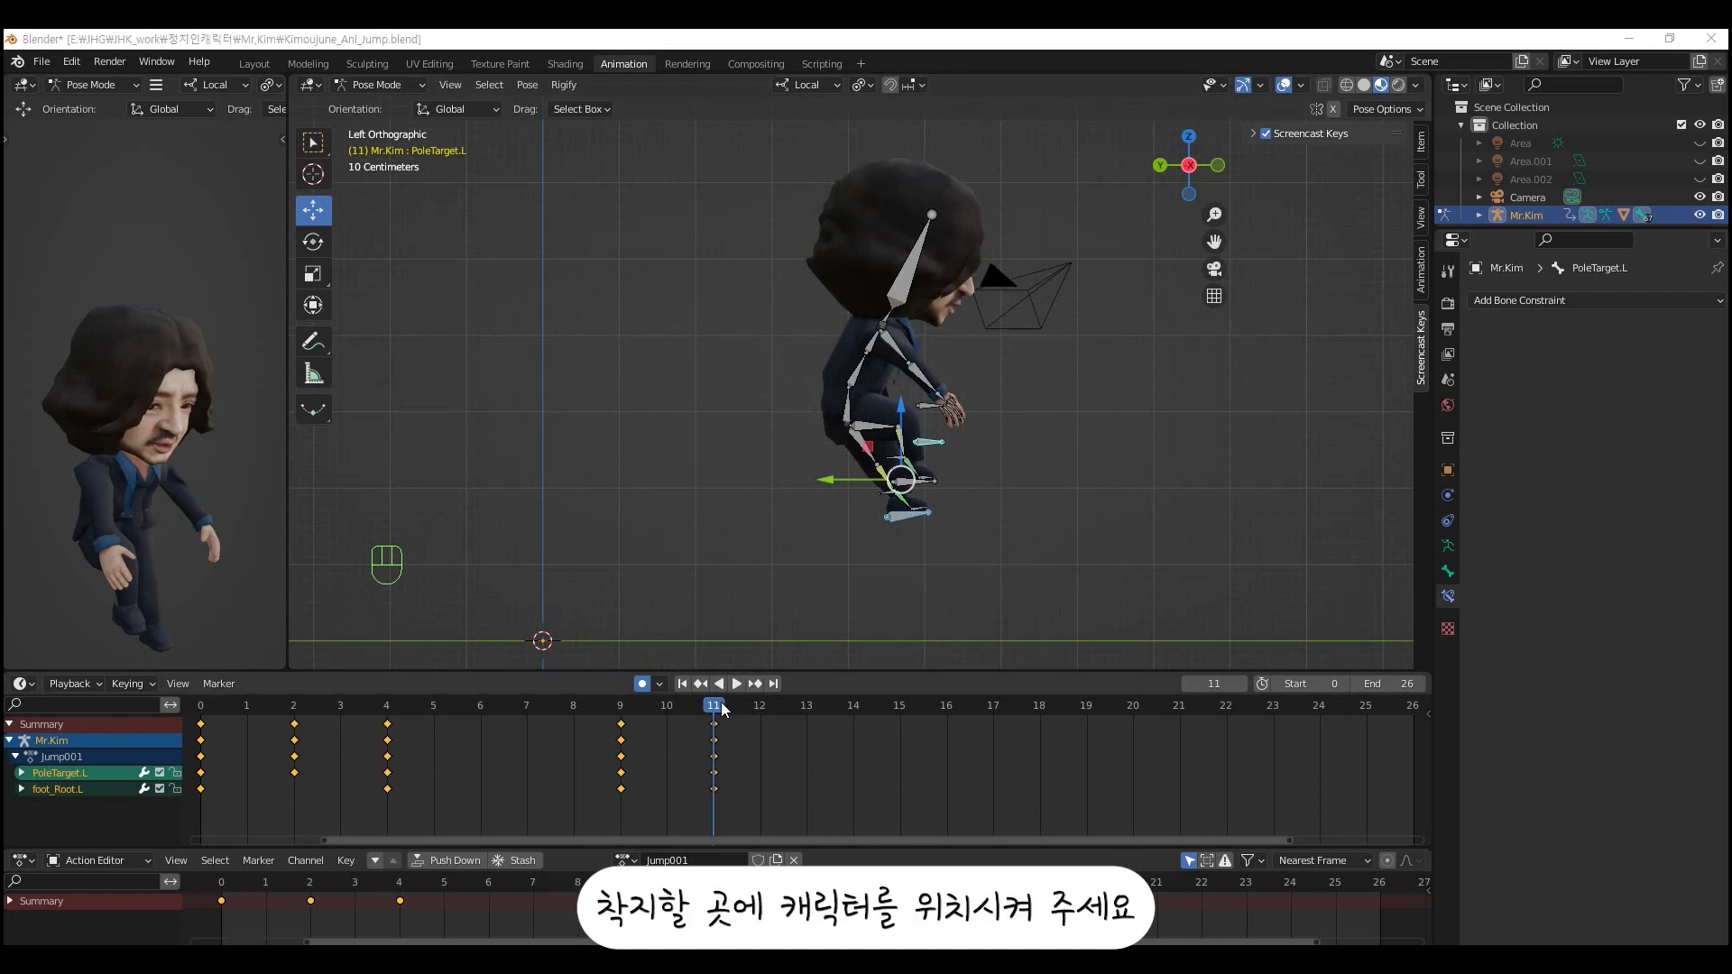
- Scrub to frame 15 and move the character down toward the landing spot
left_click_drag(723, 713, 895, 730)
left_click_drag(748, 224, 949, 545)
left_click_drag(908, 468, 987, 590)
left_click_drag(988, 591, 909, 541)
left_click_drag(910, 542, 850, 520)
left_click(850, 521)
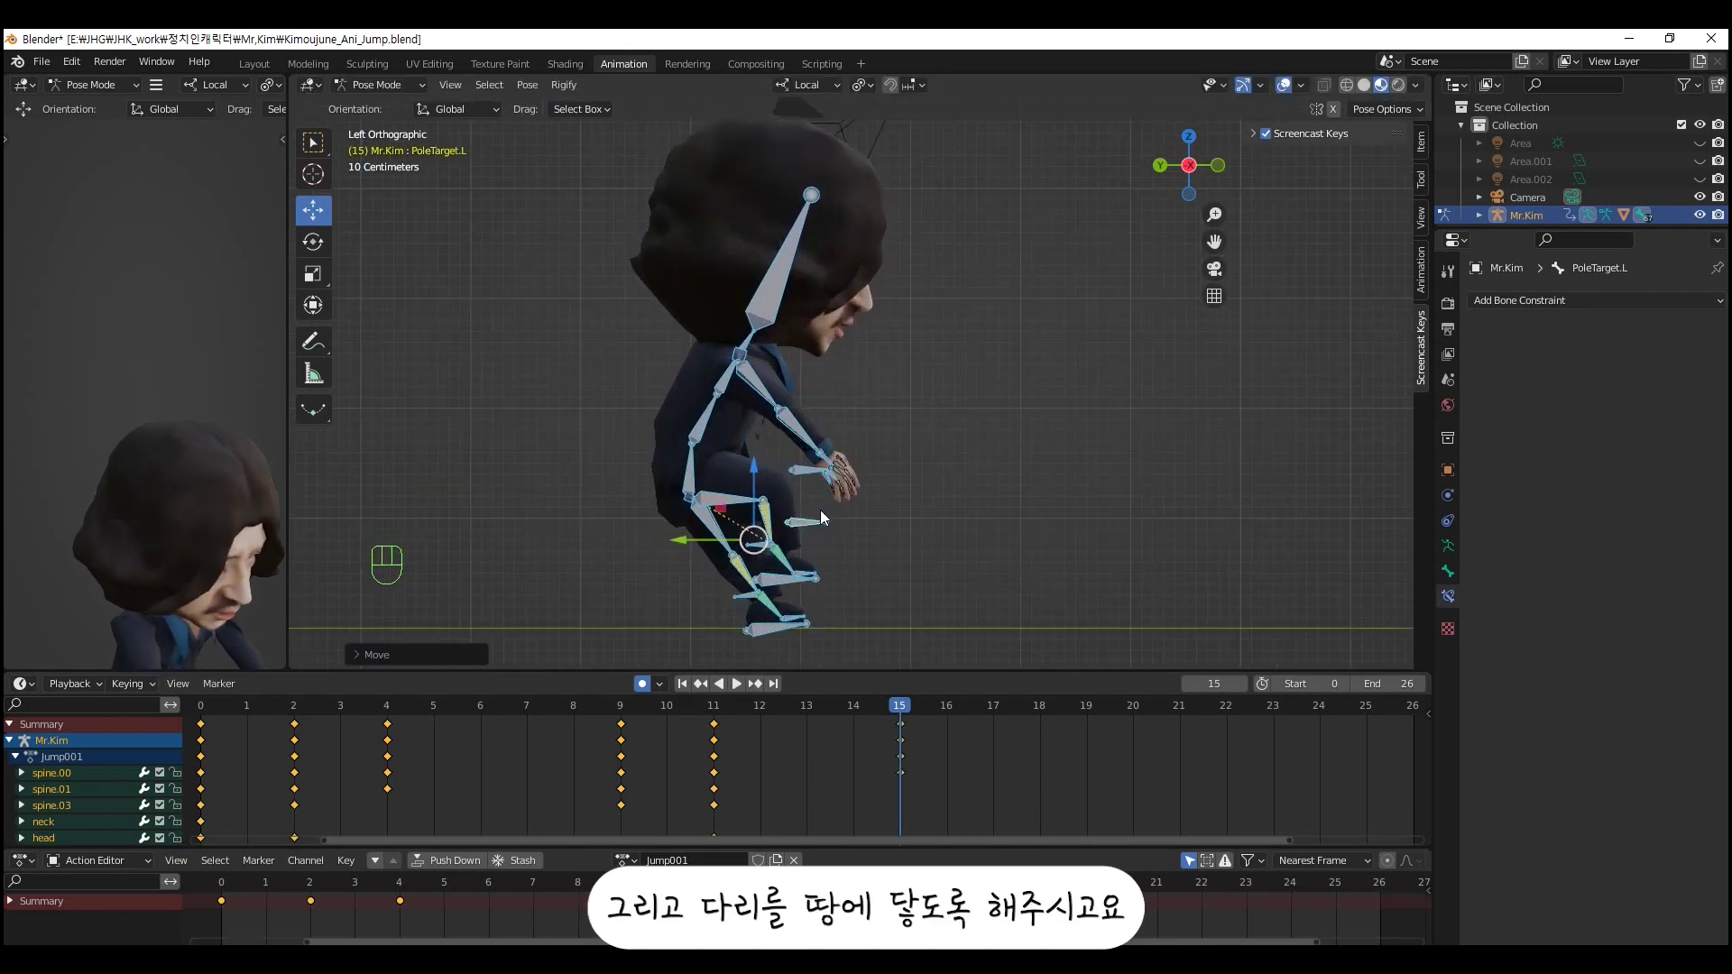
left_click(878, 550)
- Plant foot_Root.L and foot_Root.R on the ground and key their landing positions at frame 15
left_click(695, 487)
left_click_drag(693, 471, 713, 510)
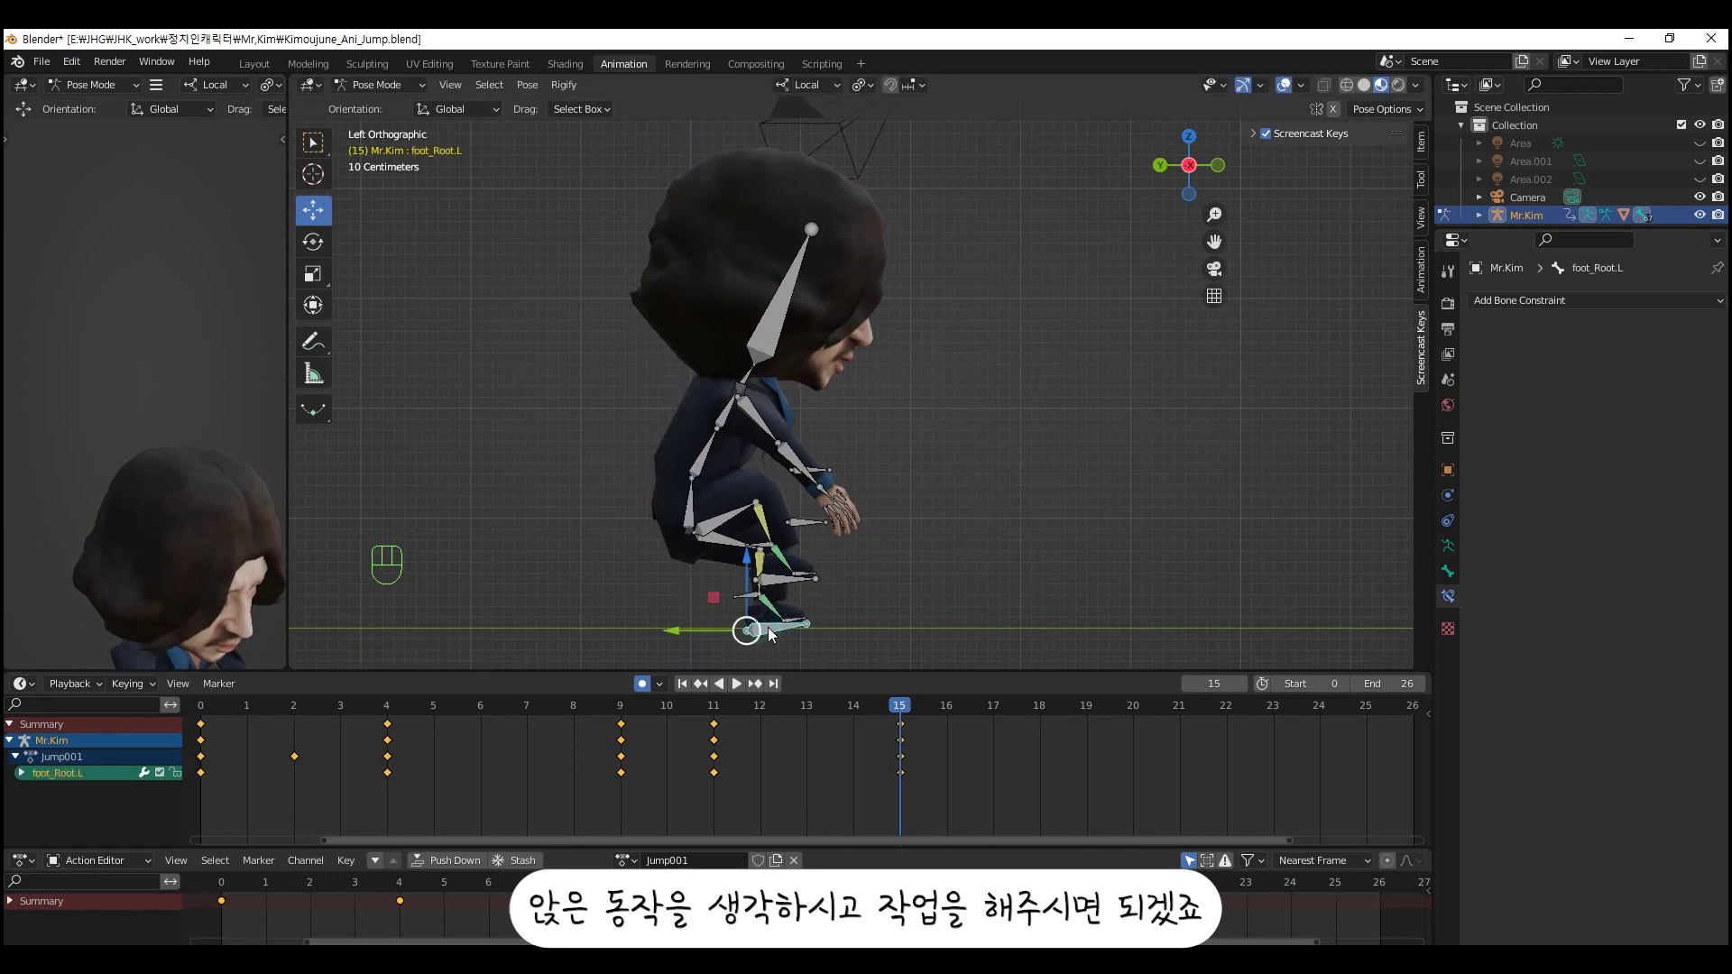
key("alt+r")
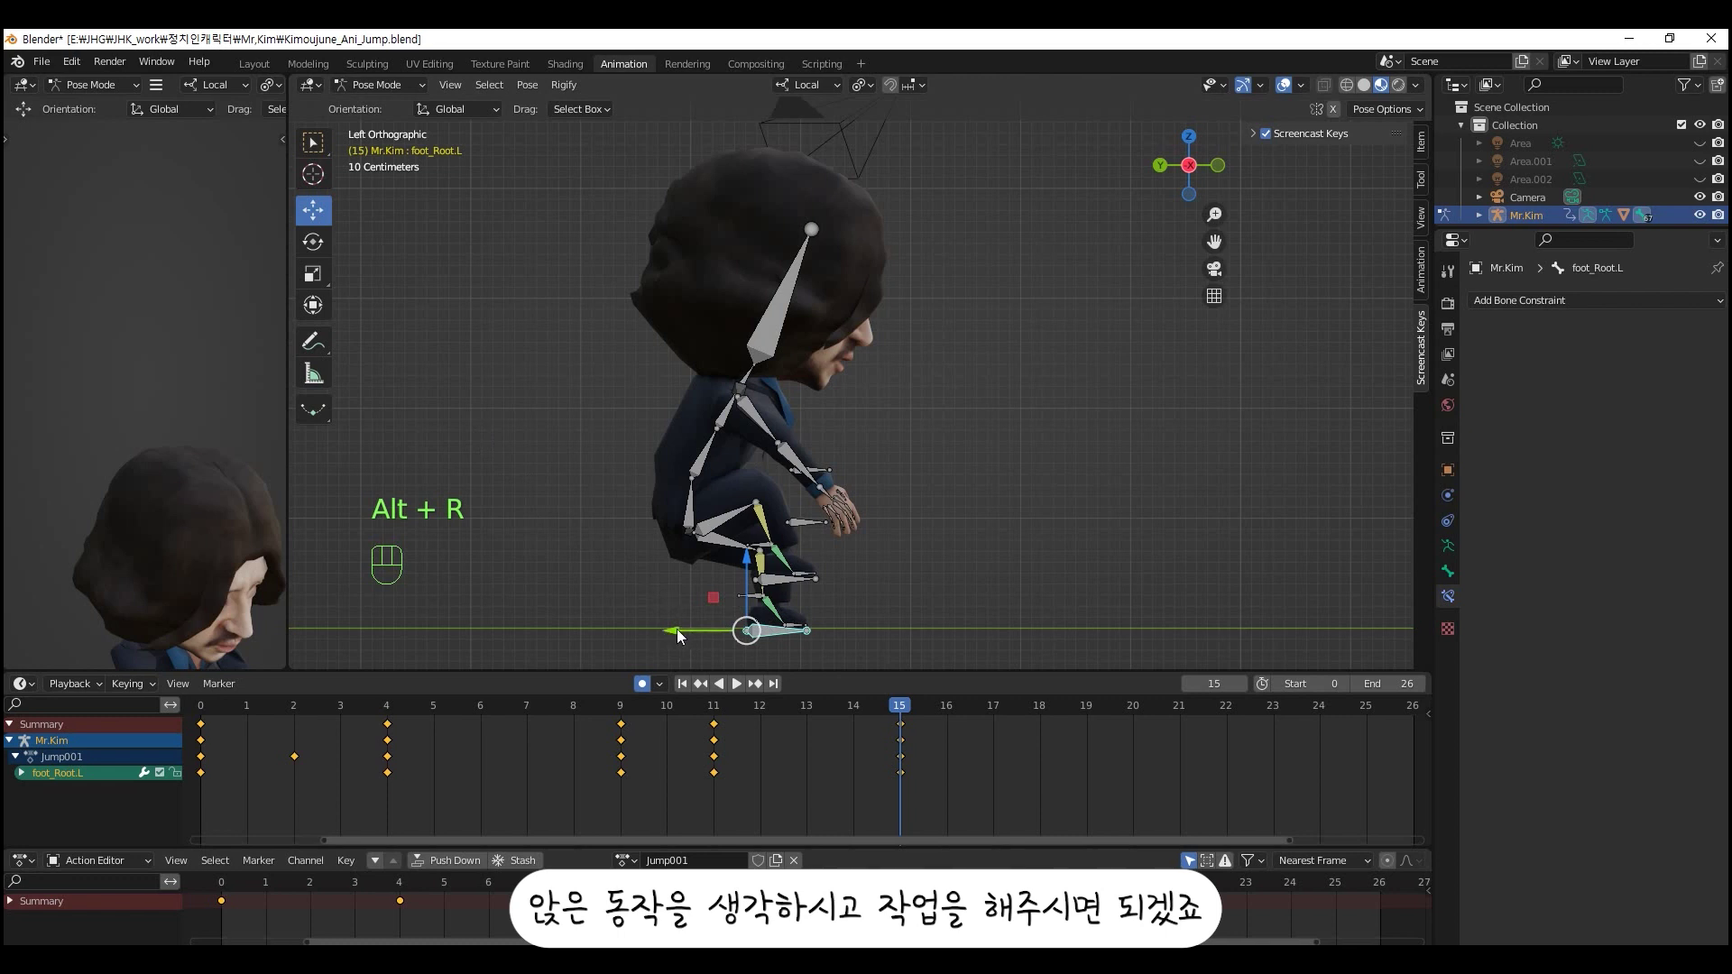
left_click_drag(677, 633, 784, 544)
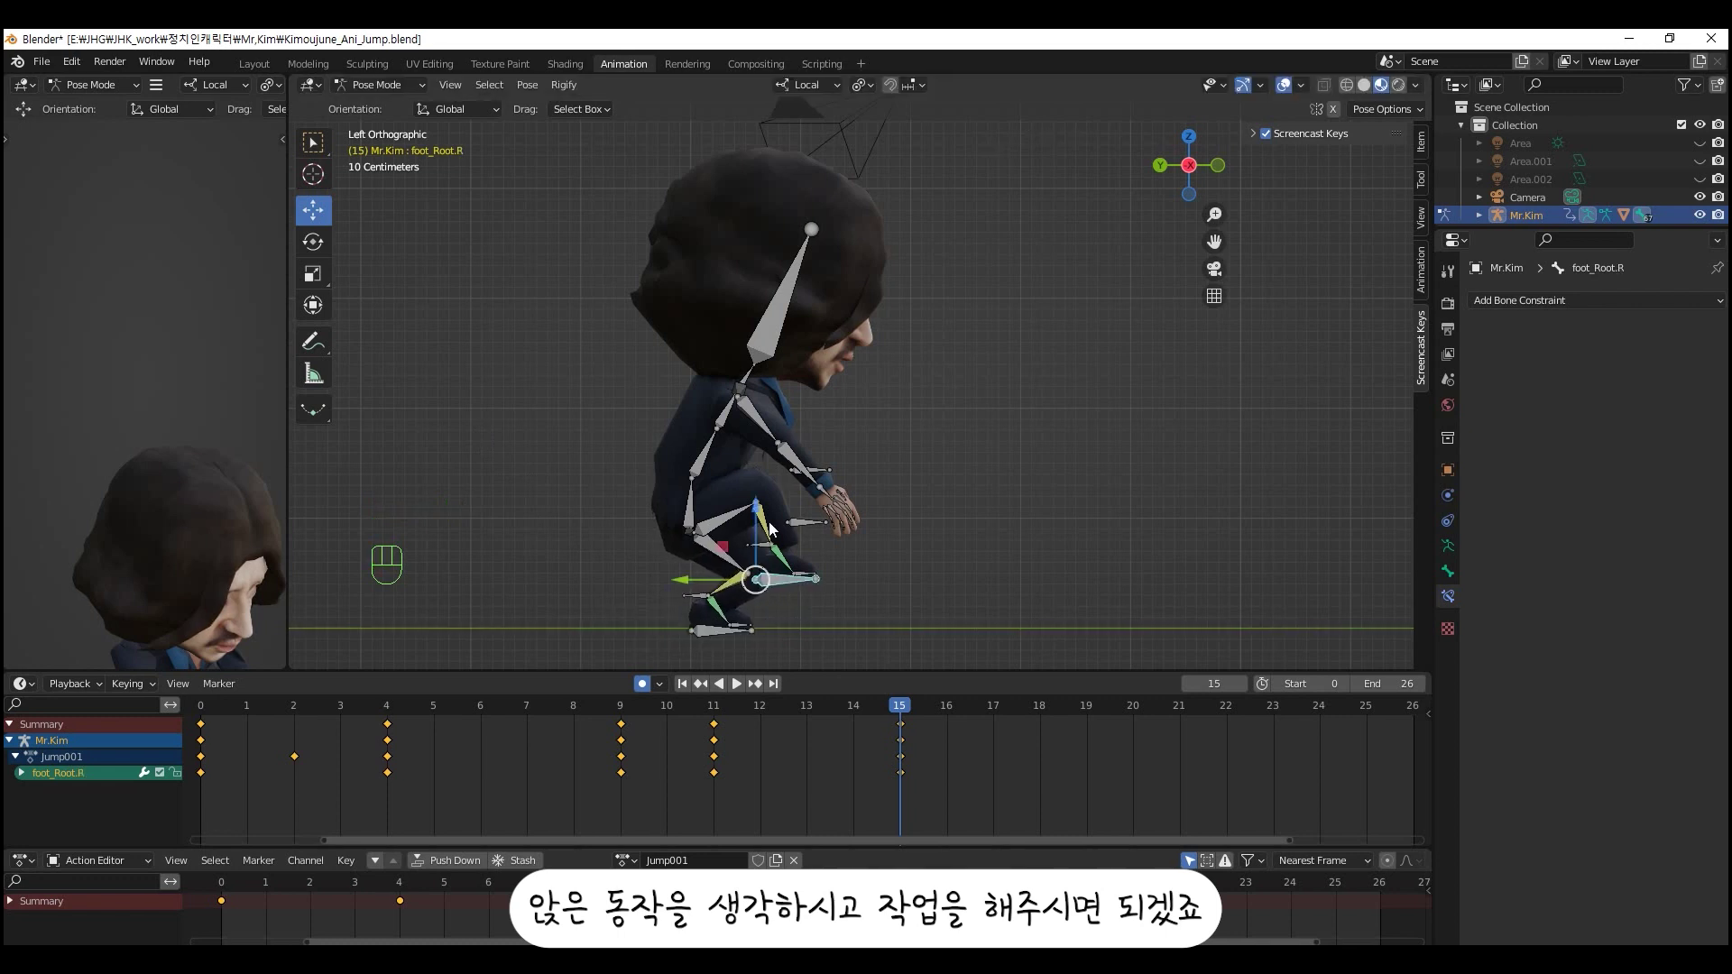
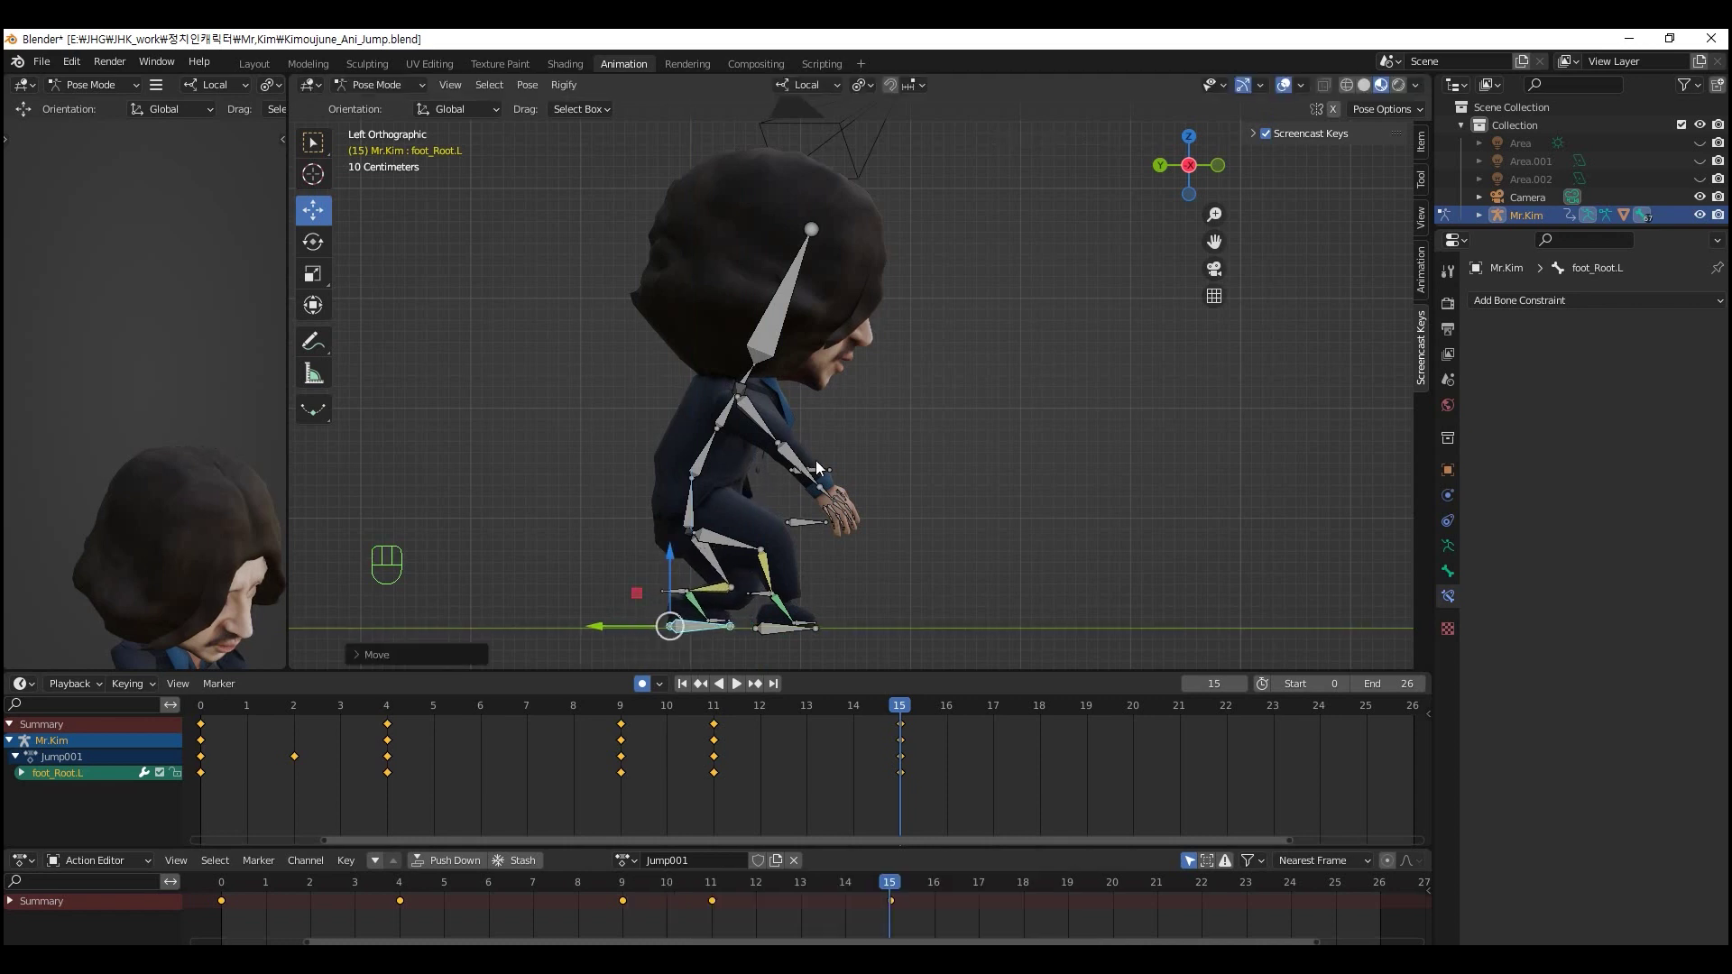
- Swing upper_arm.R forward for balance in the frame-15 landing pose
left_click(769, 426)
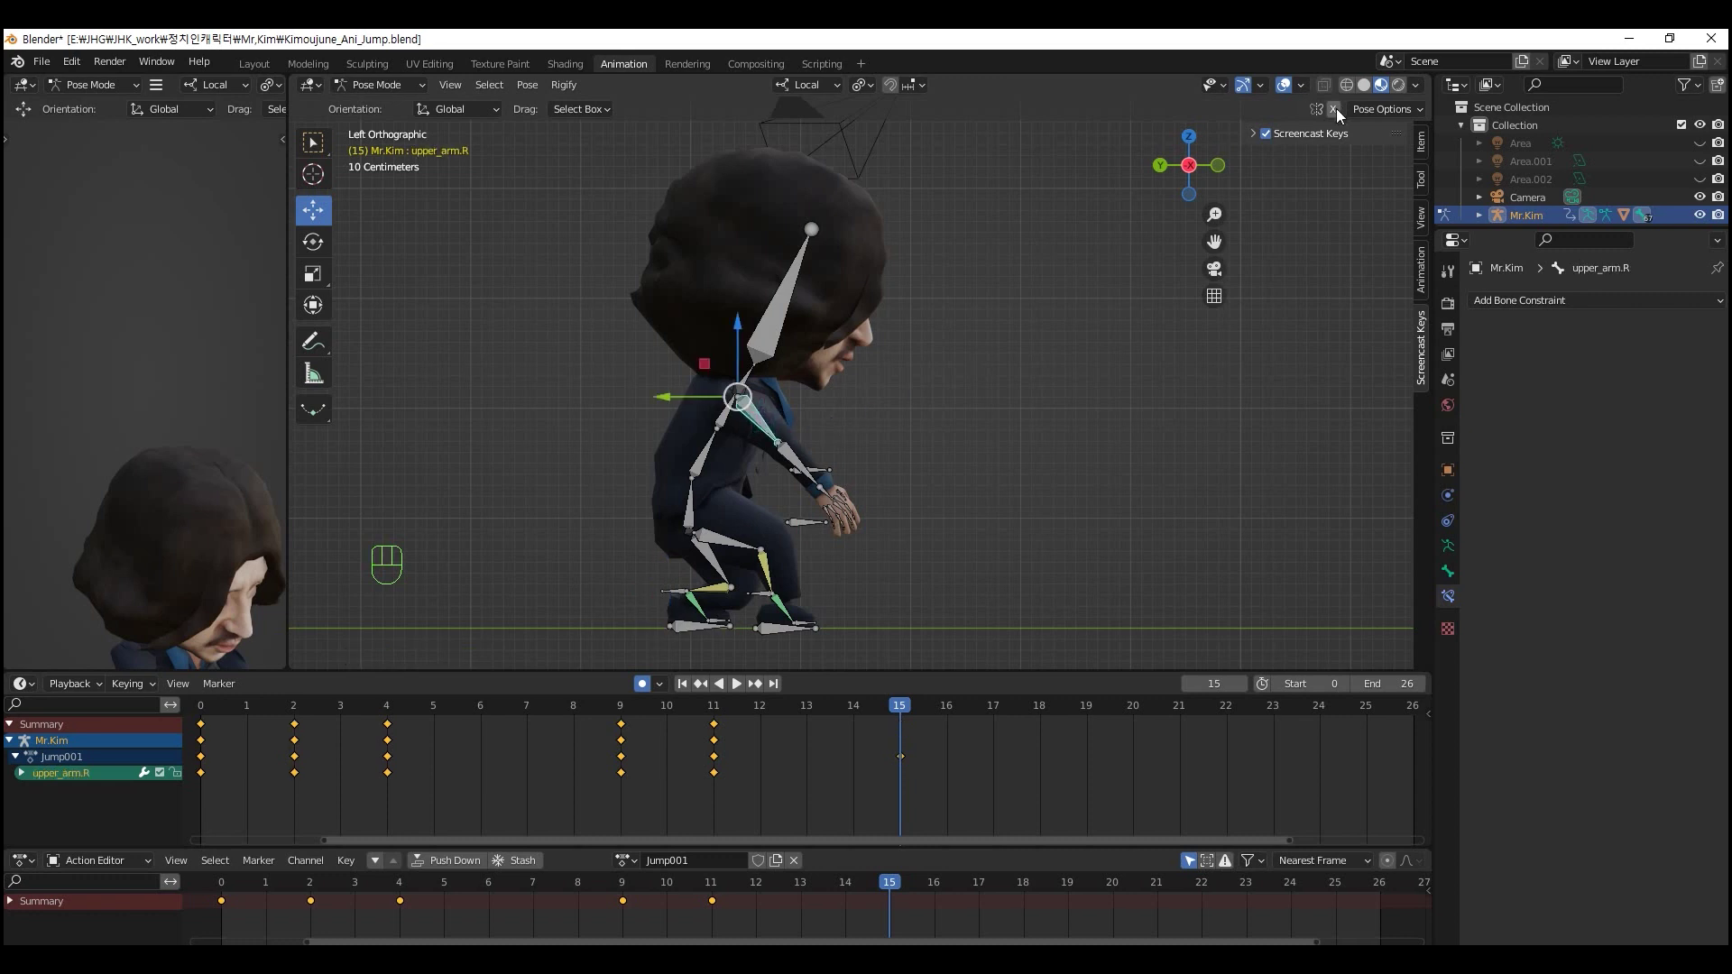
left_click(1342, 114)
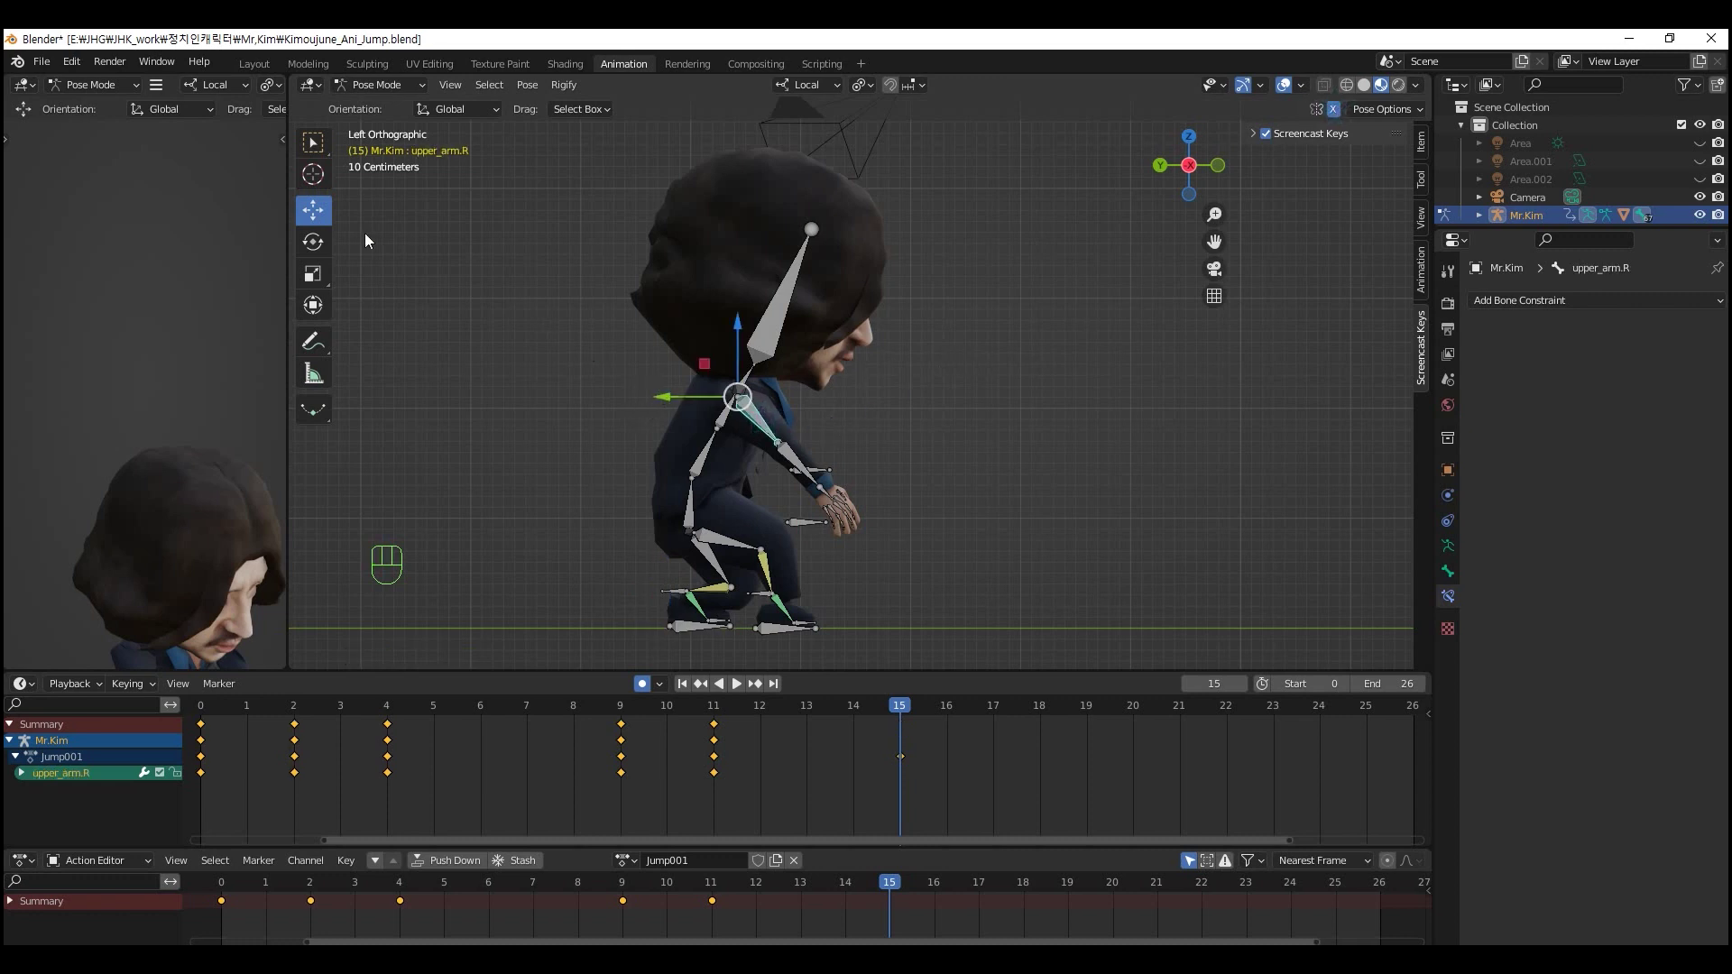
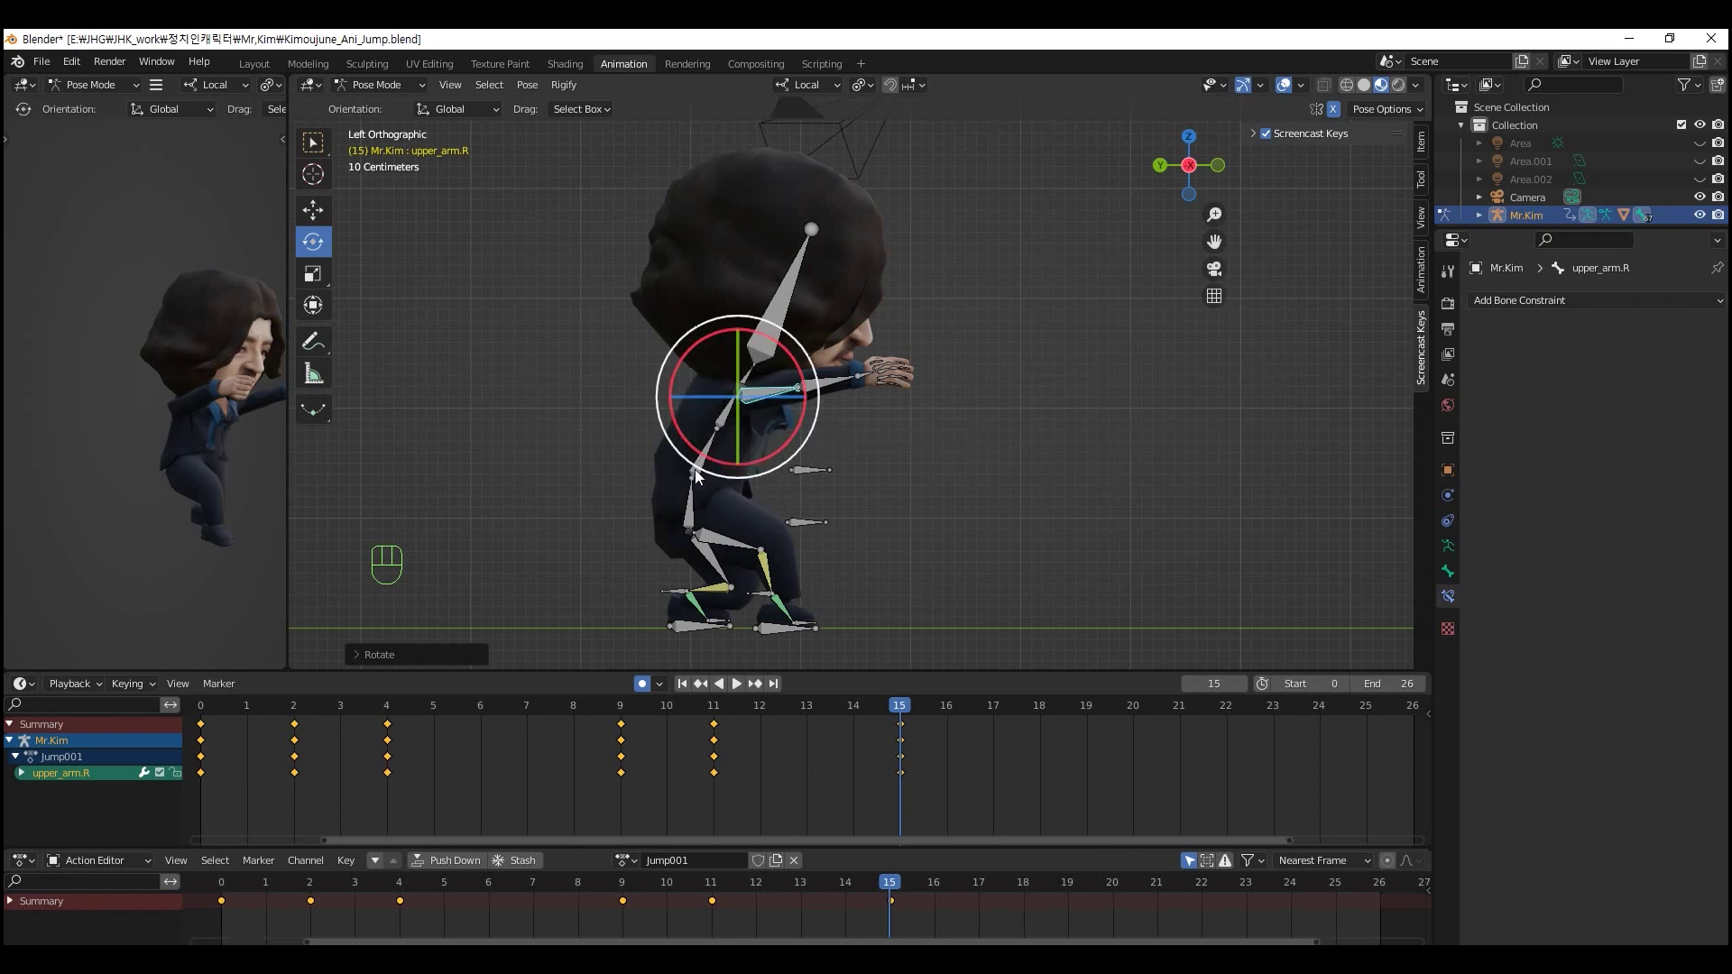
left_click(707, 463)
left_click_drag(726, 425, 704, 427)
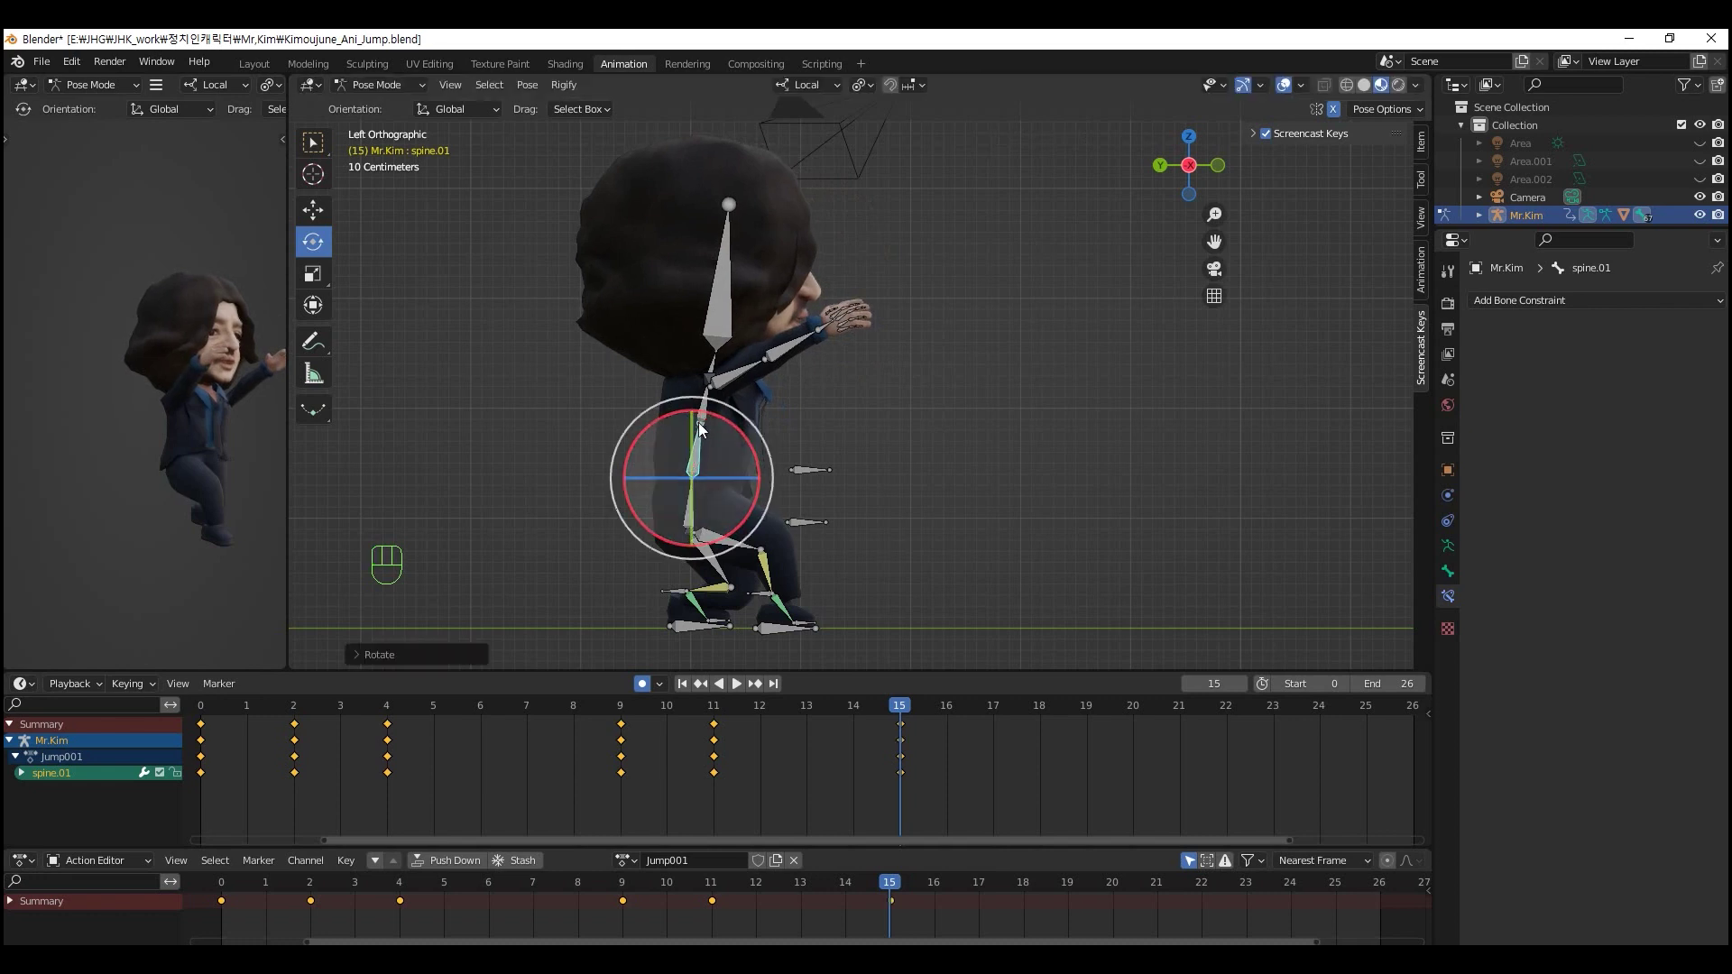
- Shift the lower spine and head into the crouched landing position, keyed at frame 15
left_click(692, 514)
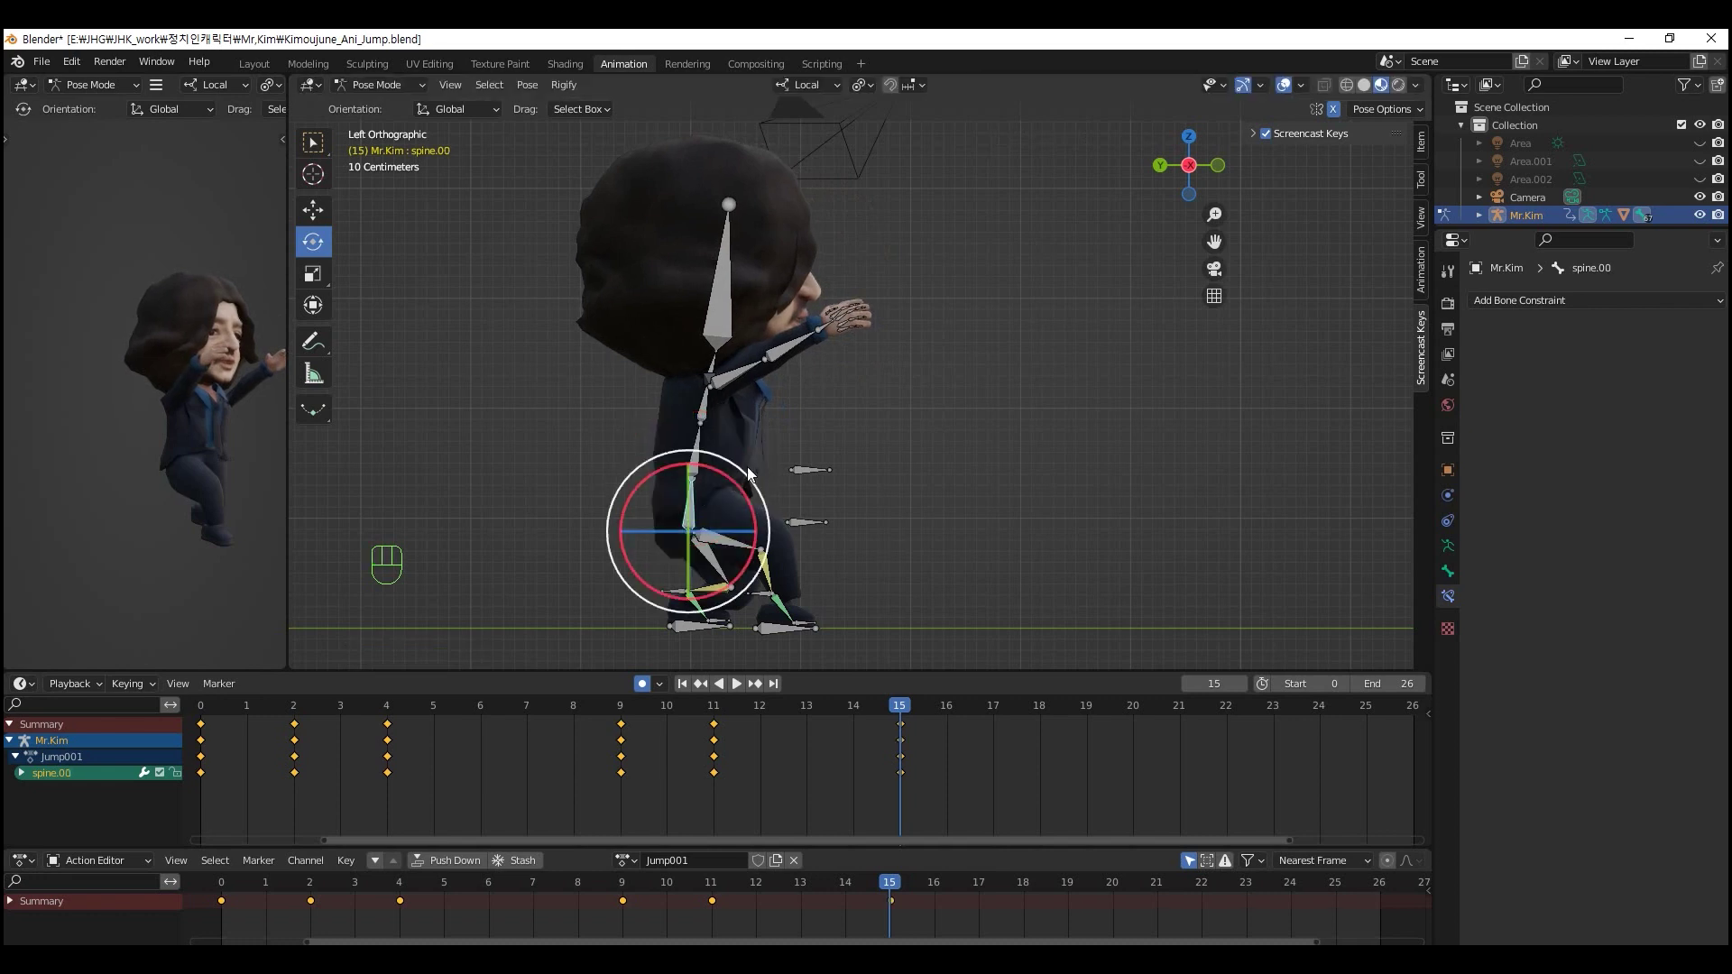
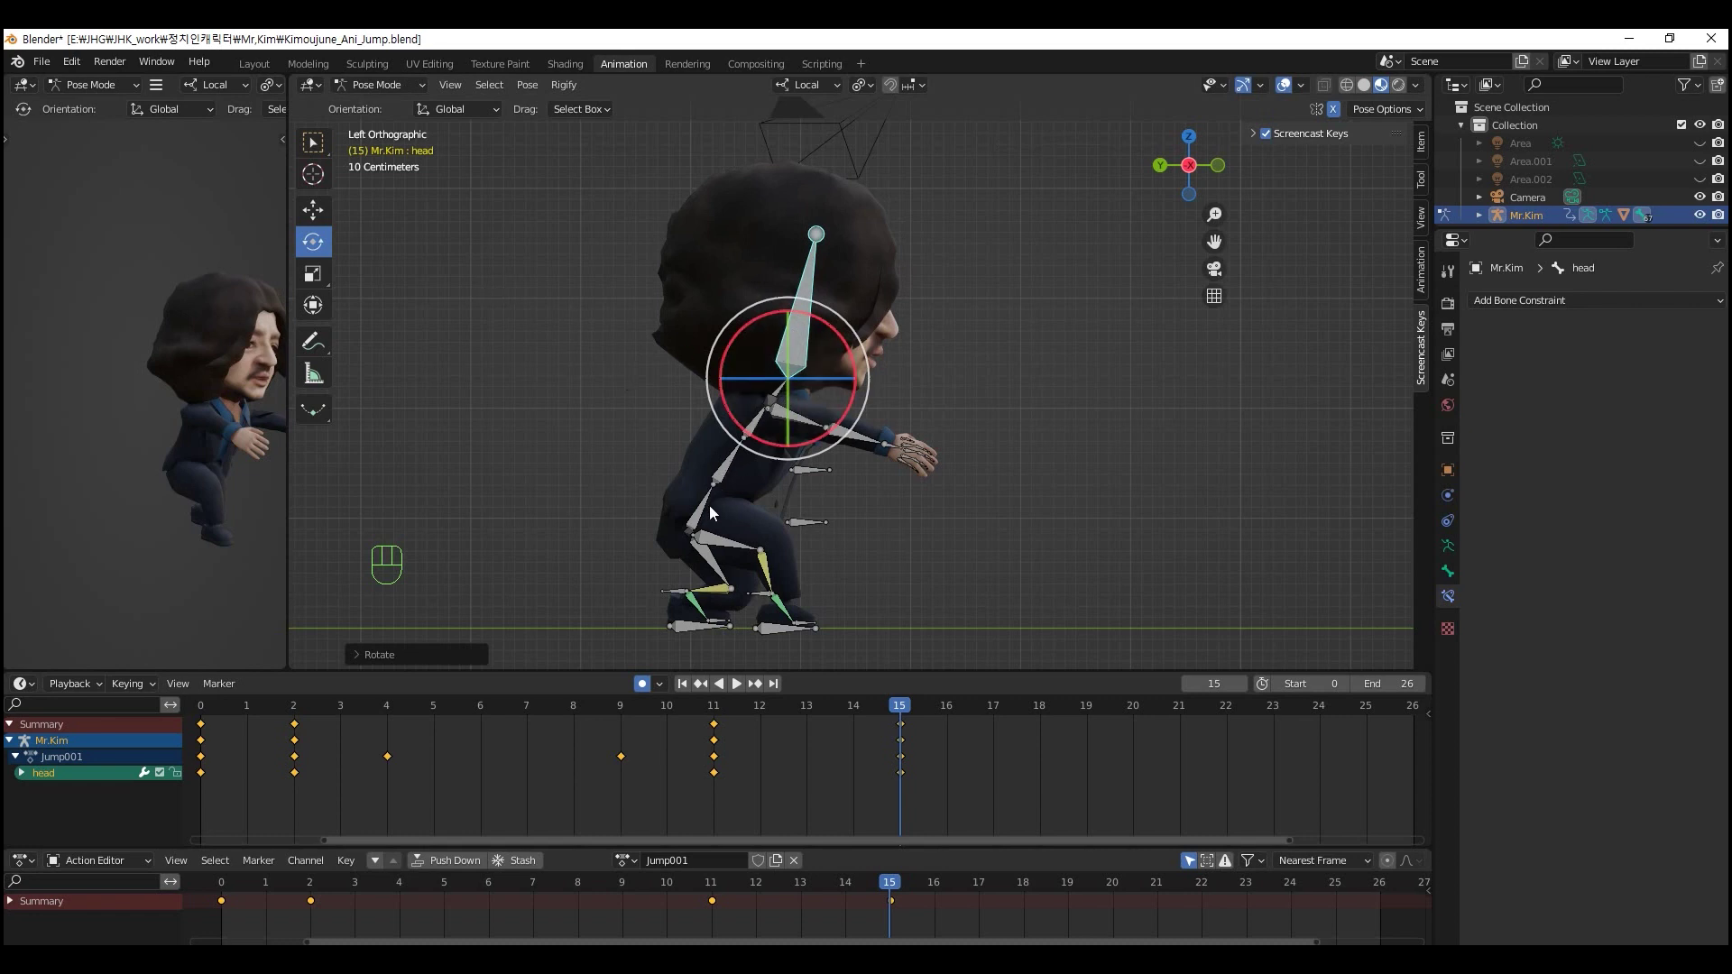
left_click(702, 510)
left_click(322, 220)
left_click_drag(695, 472, 707, 482)
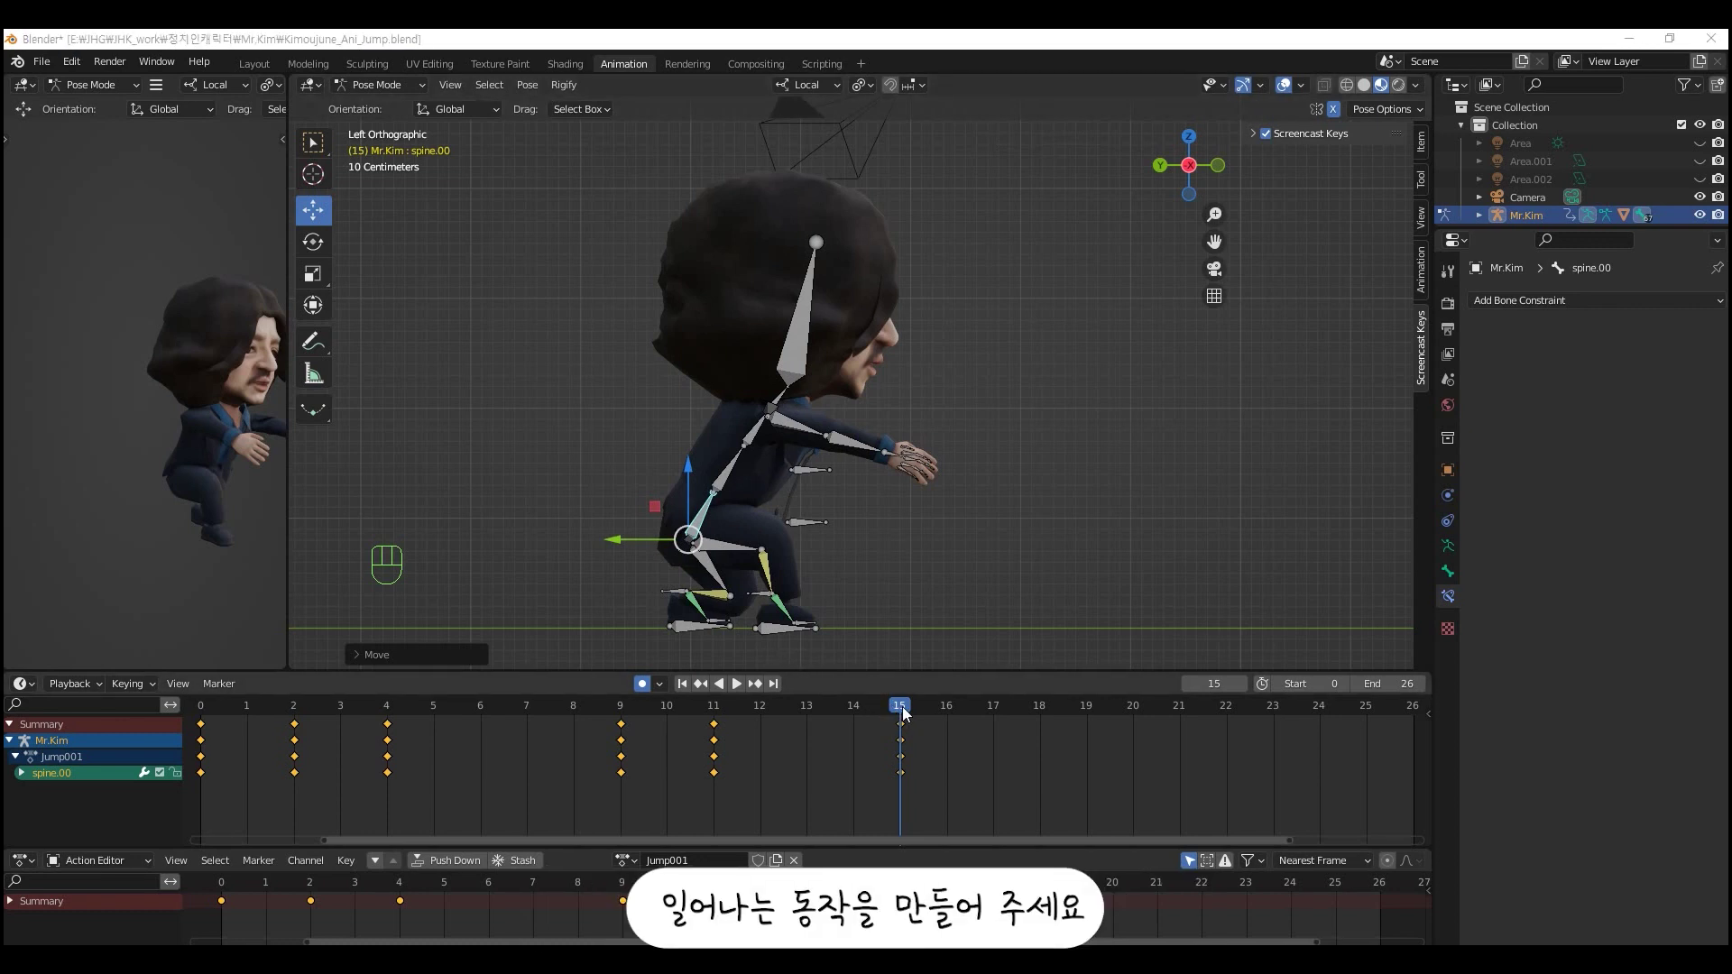
- At frame 22, bend spine.00 and straighten the upper spine into the recovery pose with auto-keying
left_click_drag(909, 712, 1222, 740)
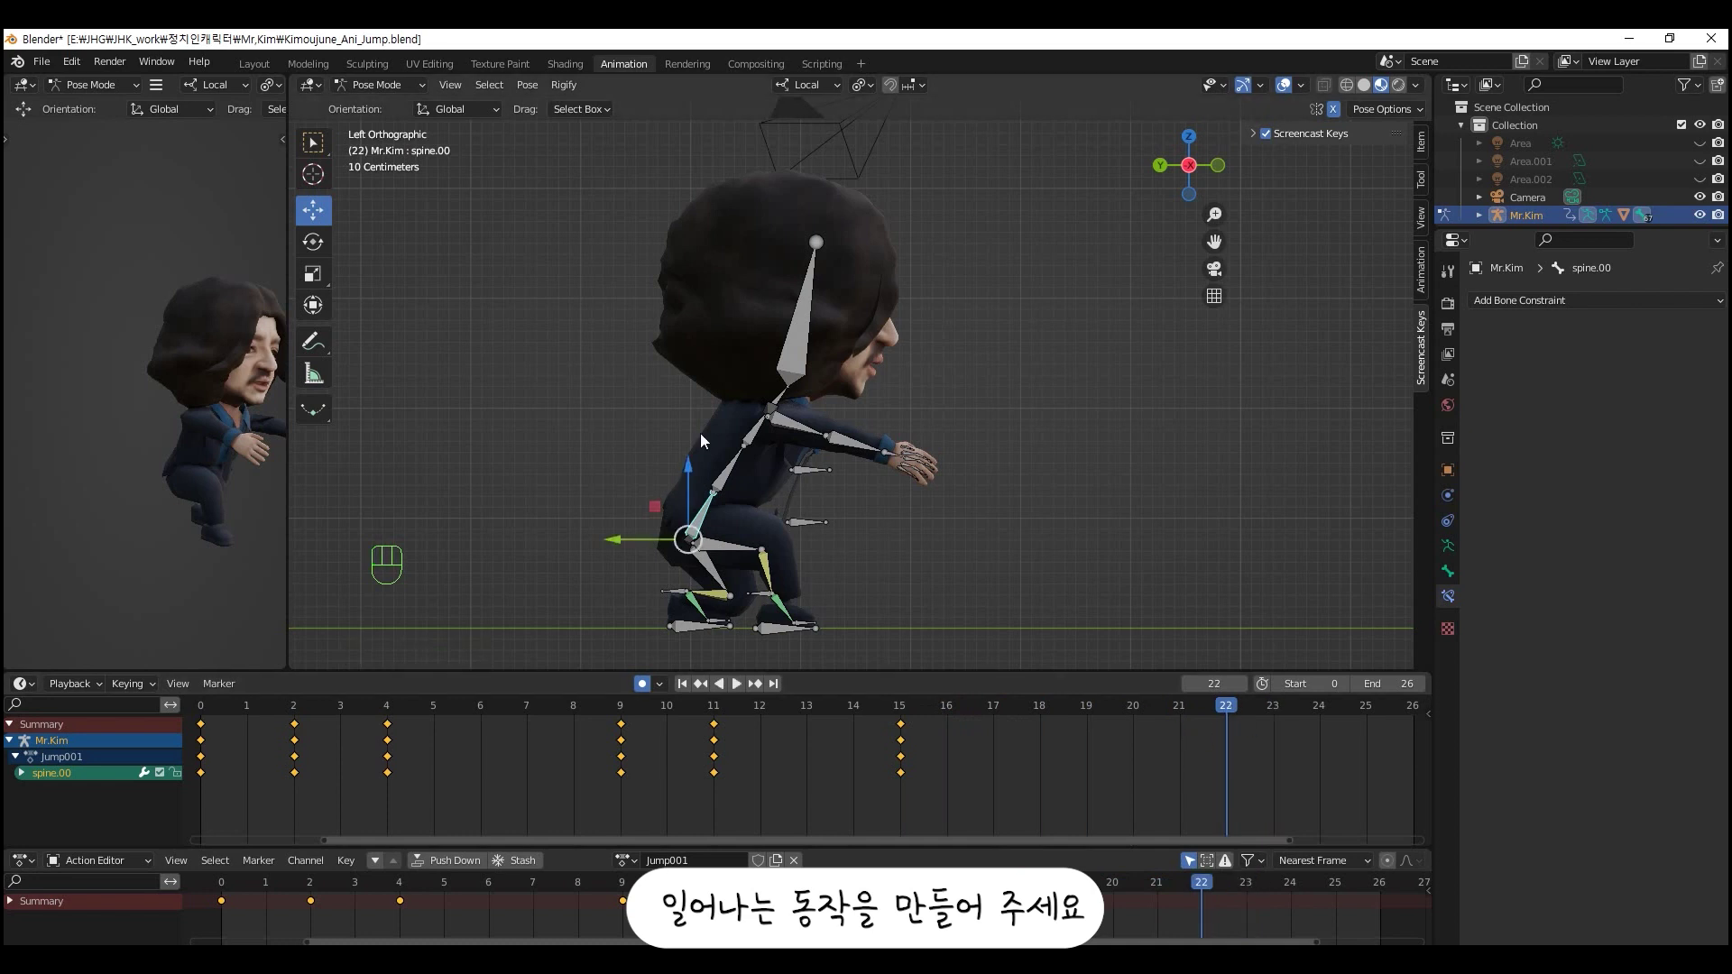
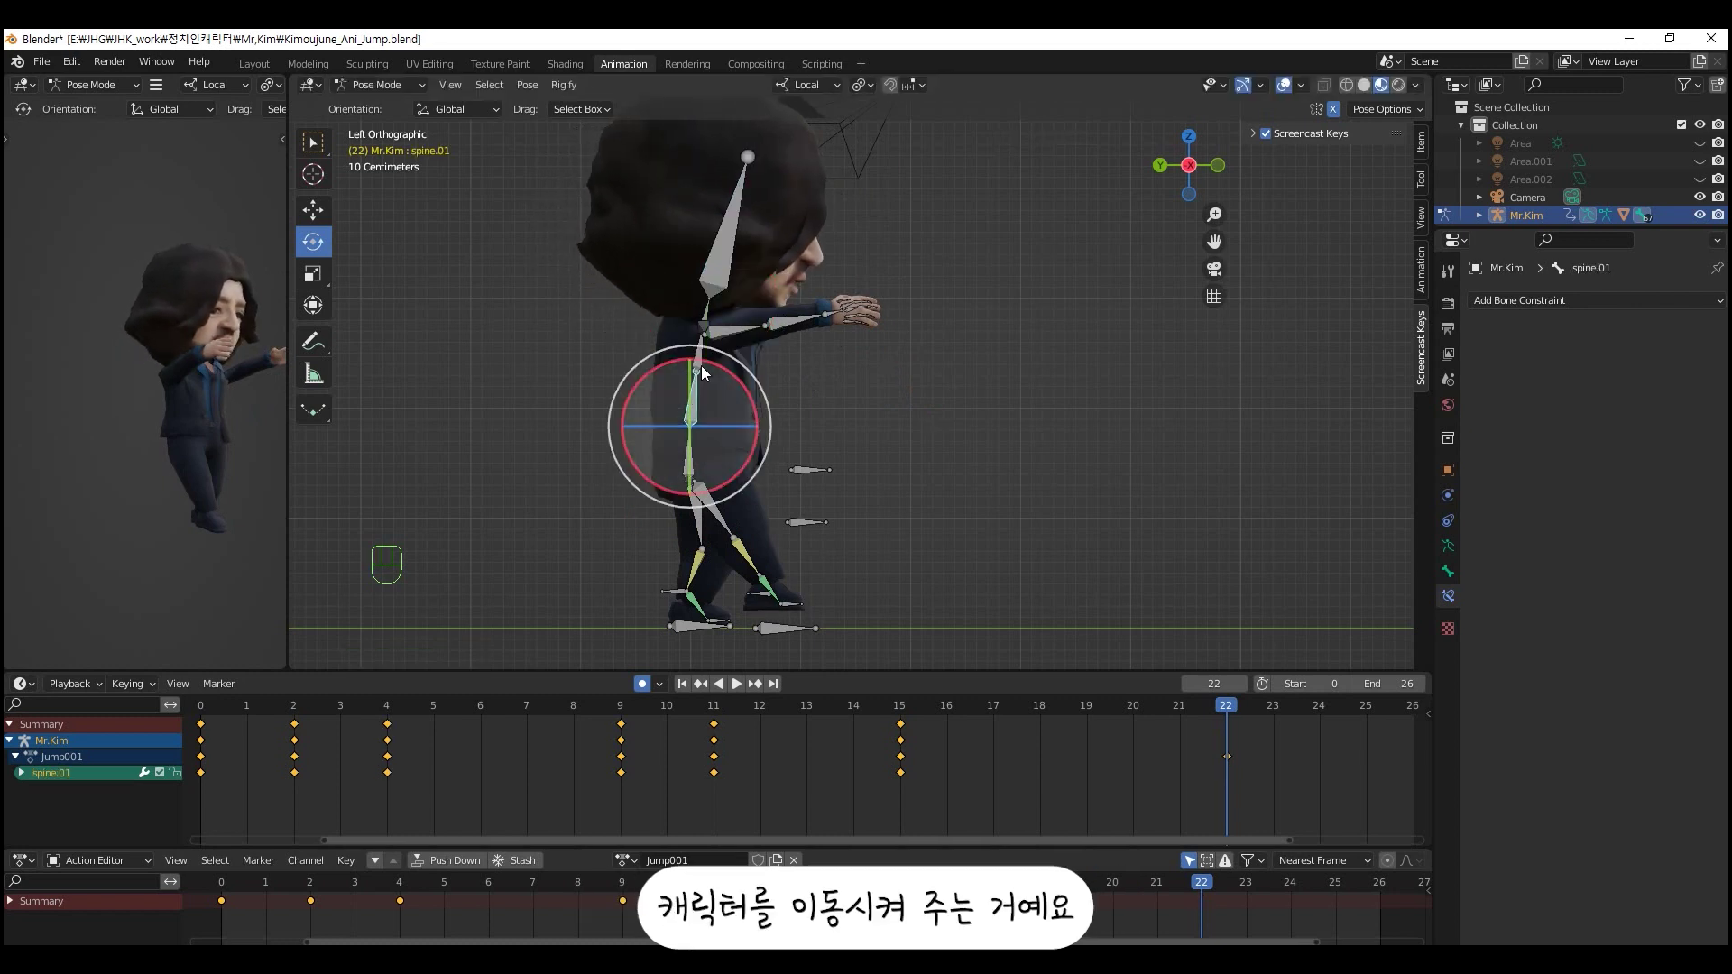
left_click_drag(722, 374, 713, 374)
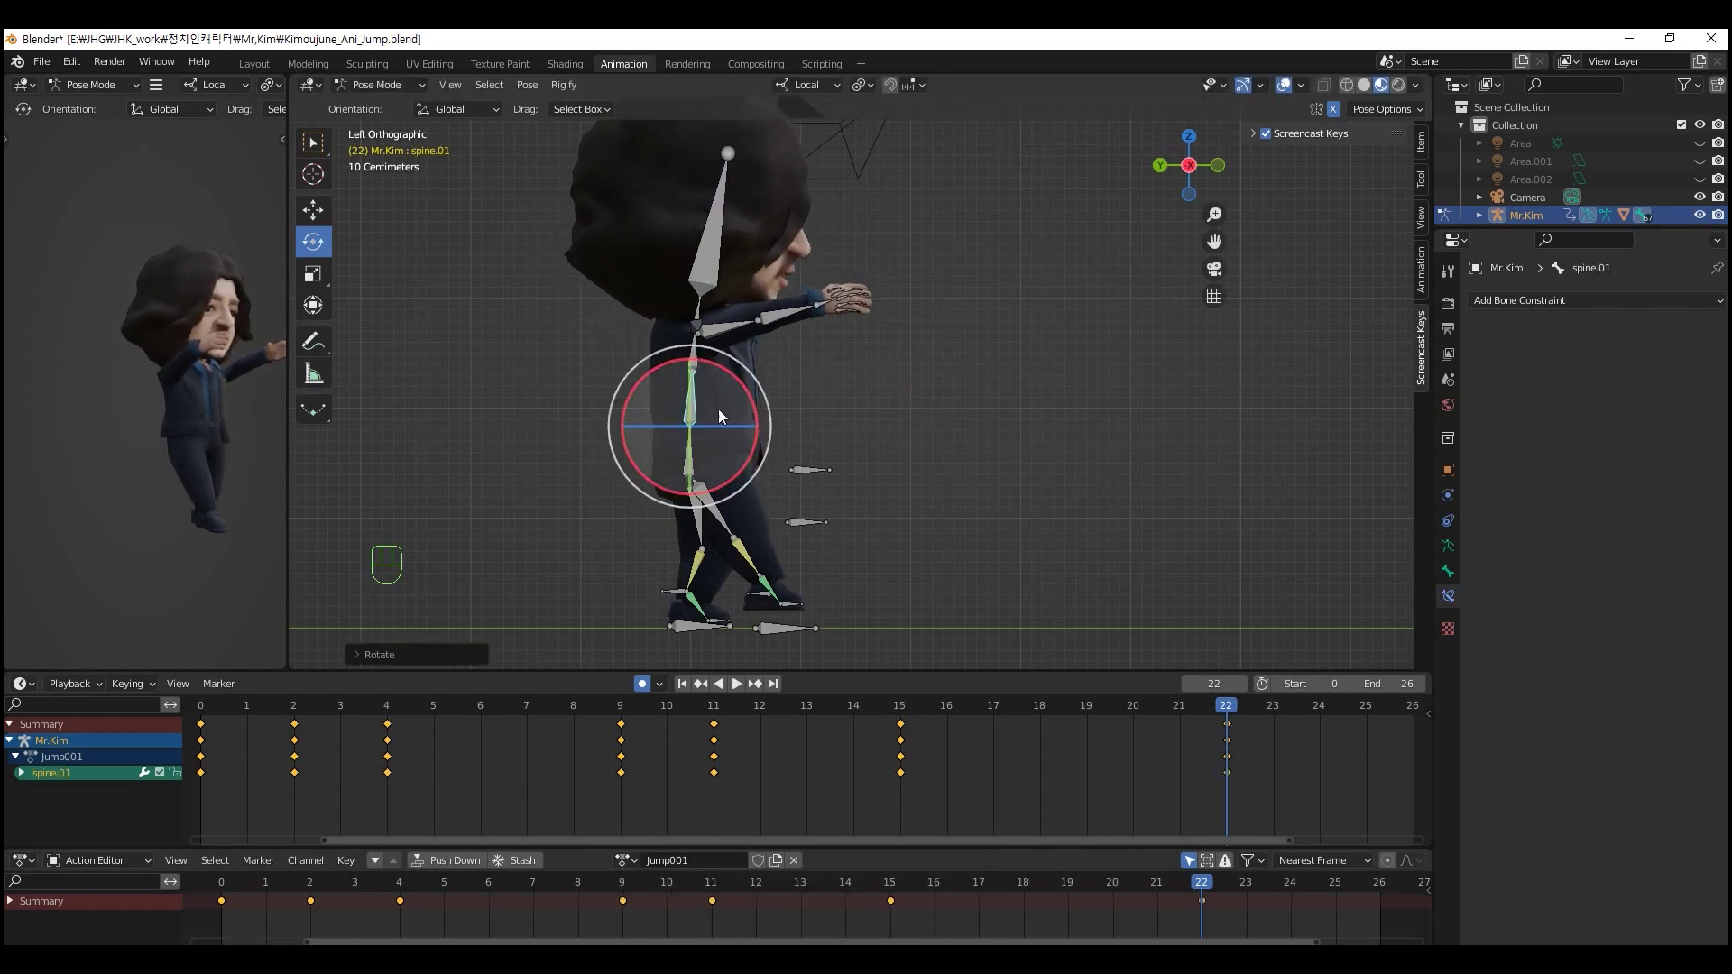
left_click(778, 630)
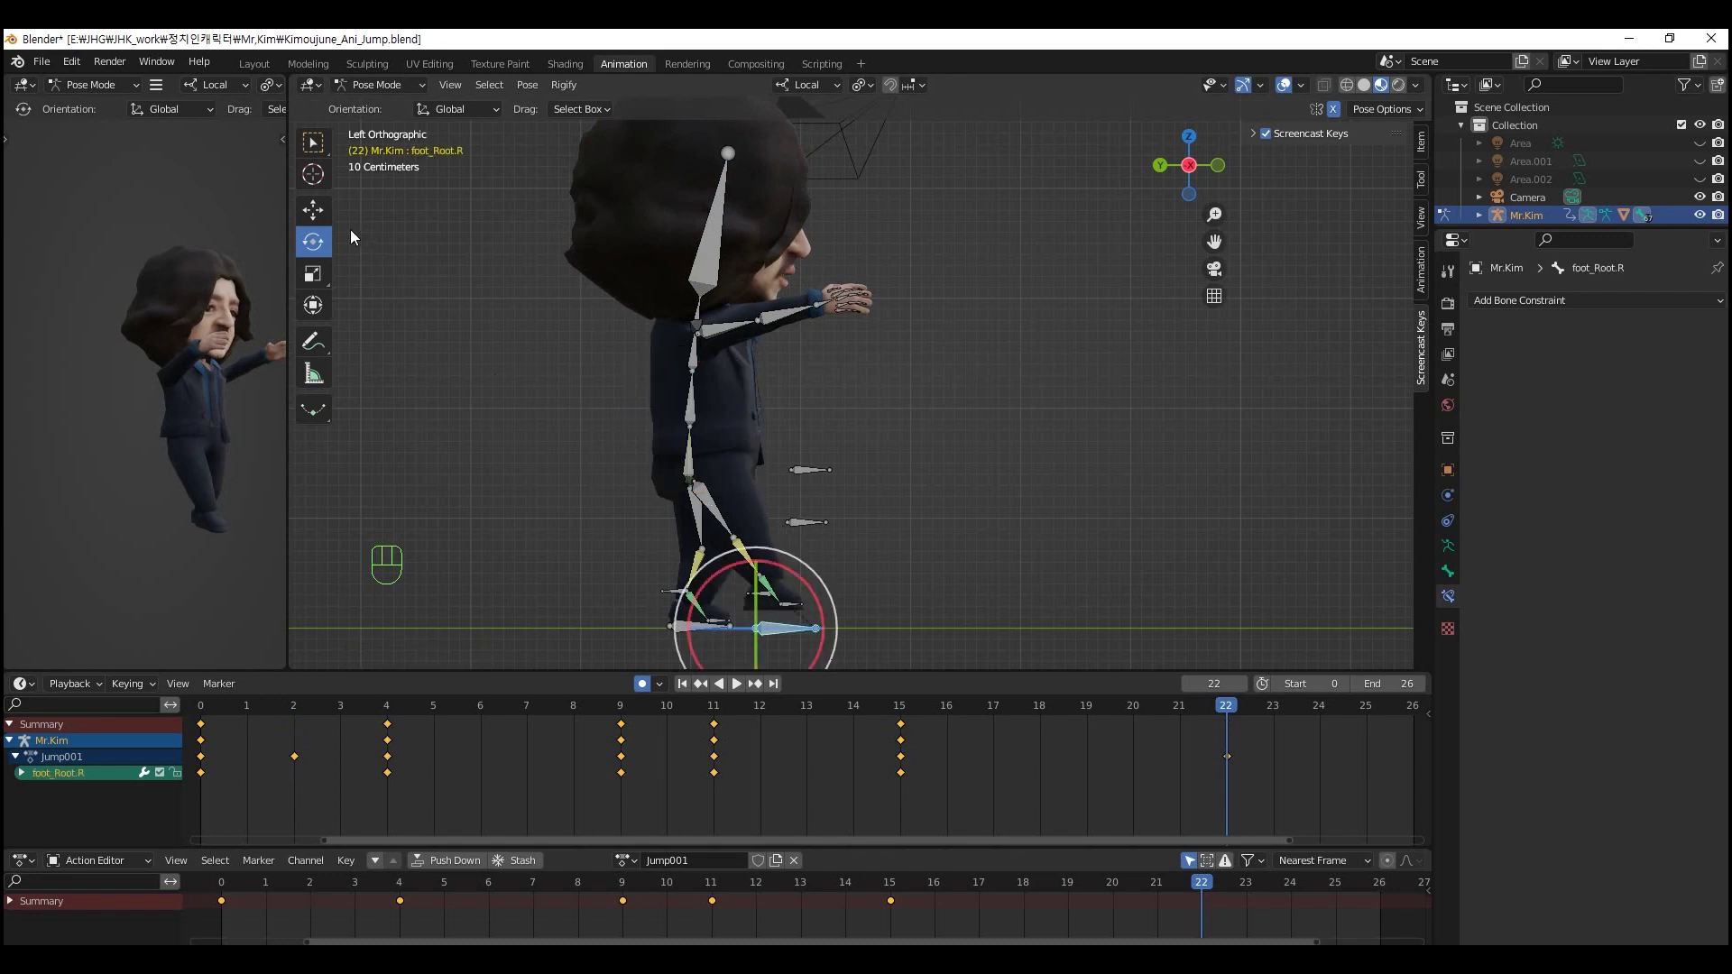
left_click(316, 212)
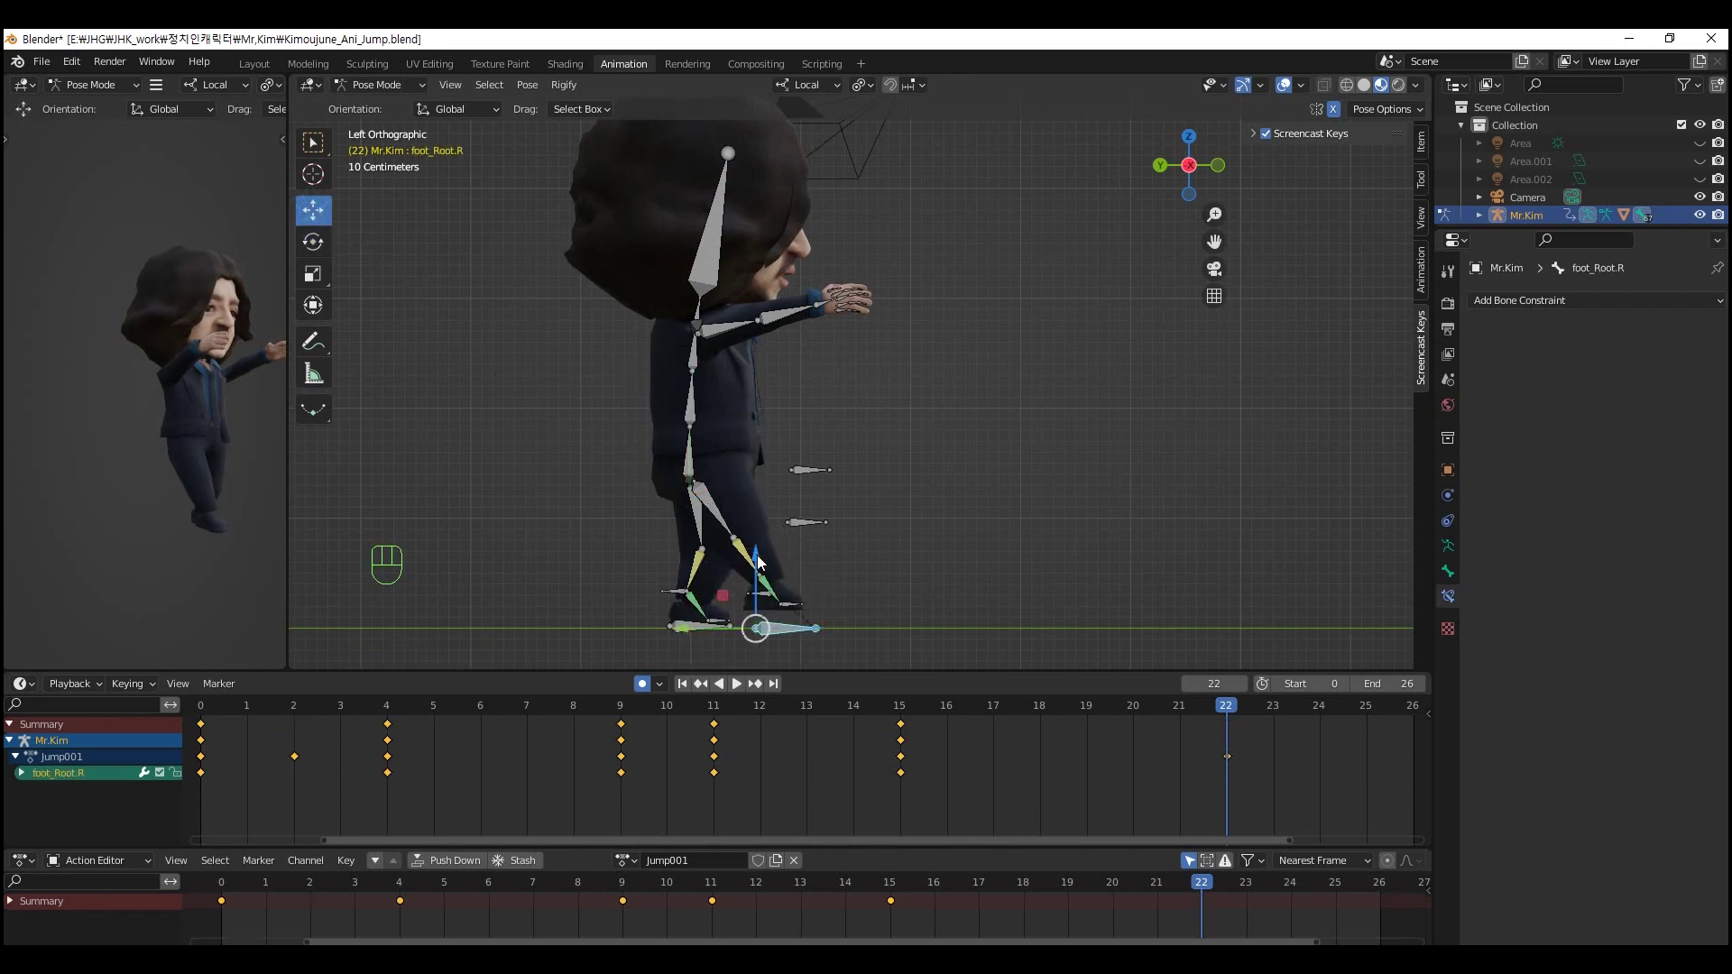
left_click(689, 461)
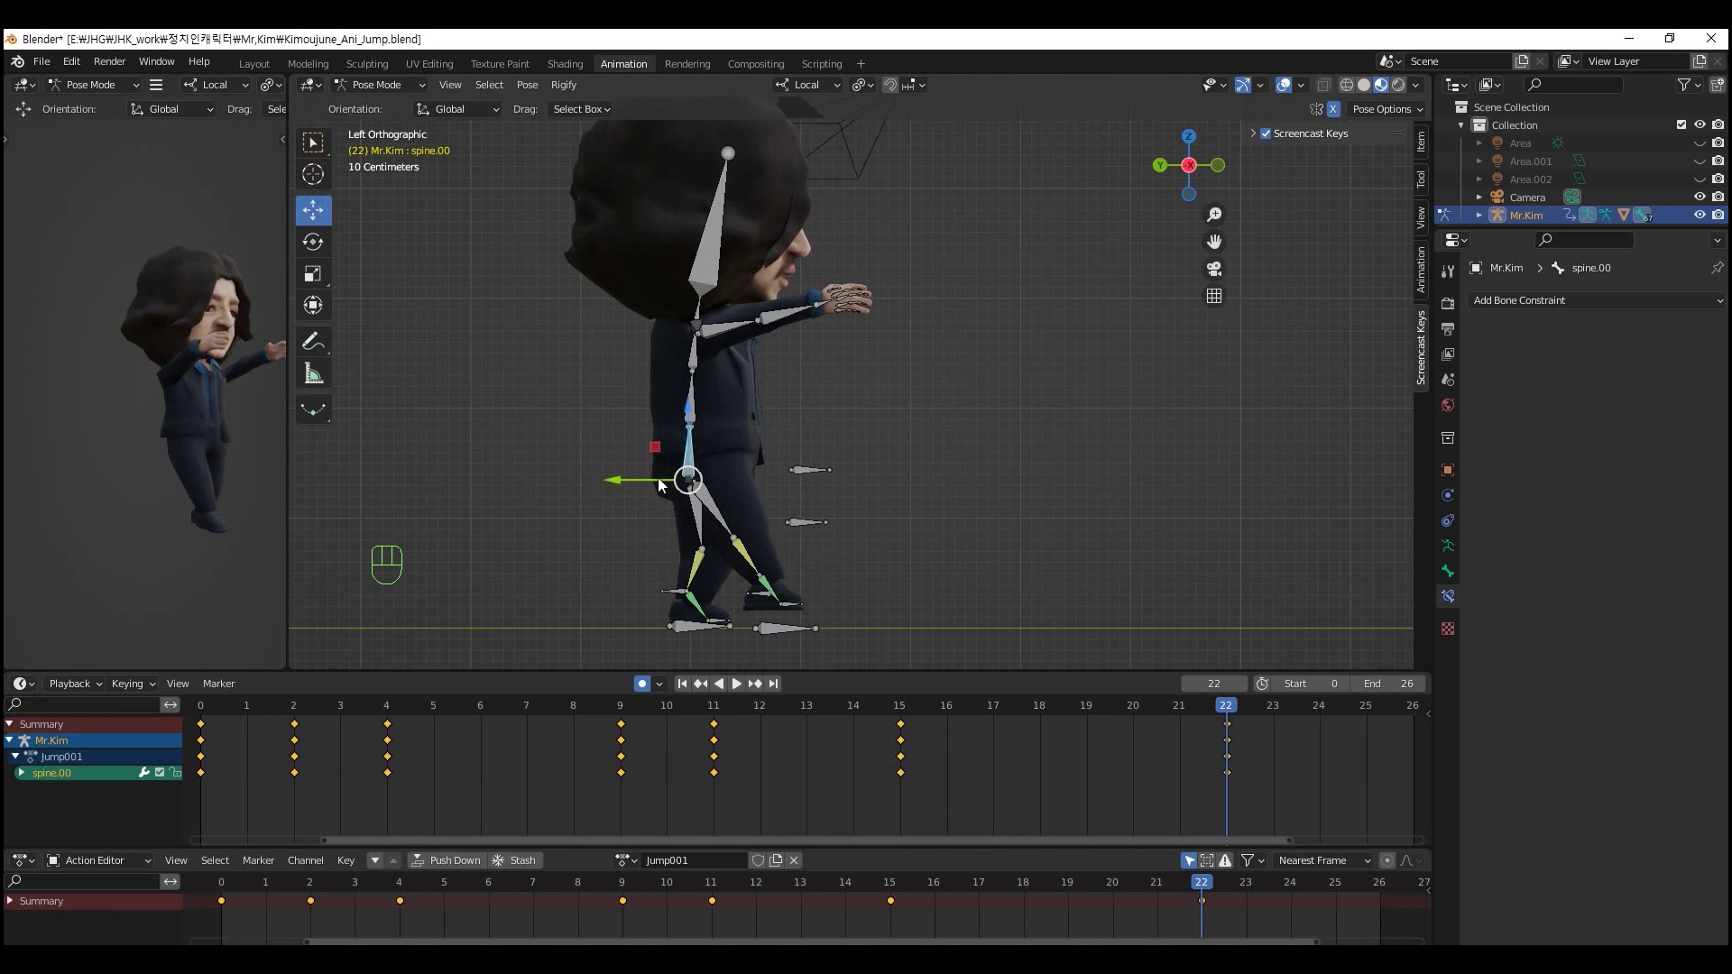
left_click_drag(655, 481, 688, 493)
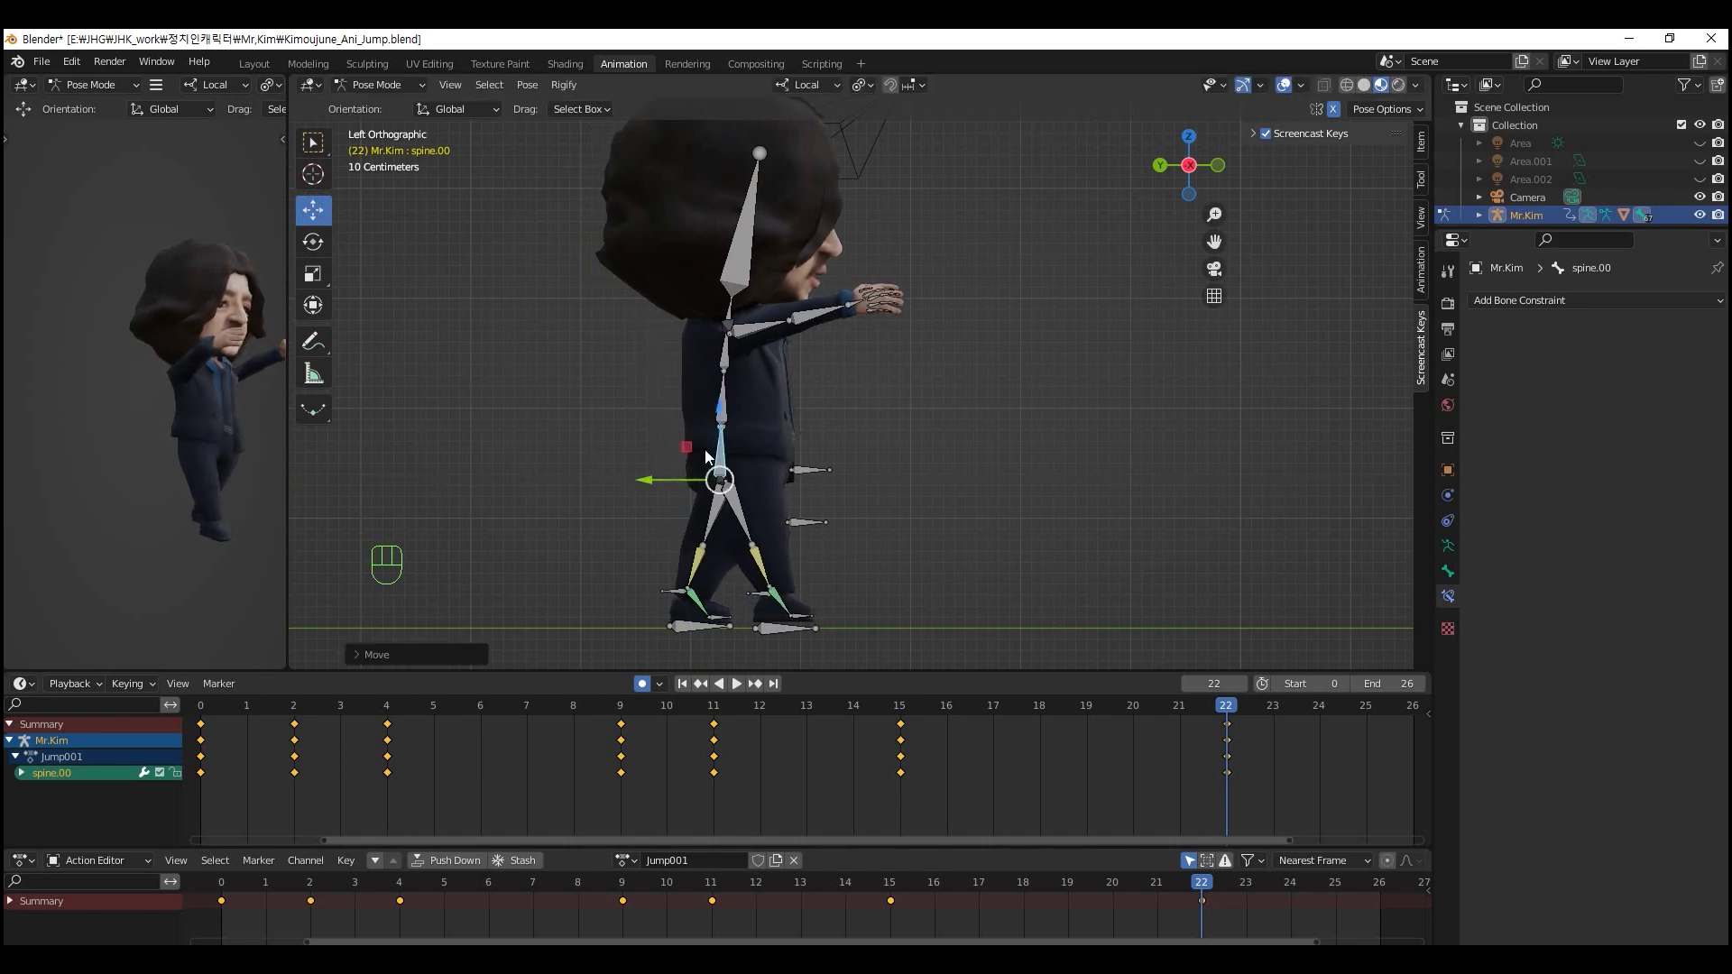
left_click_drag(726, 421, 728, 438)
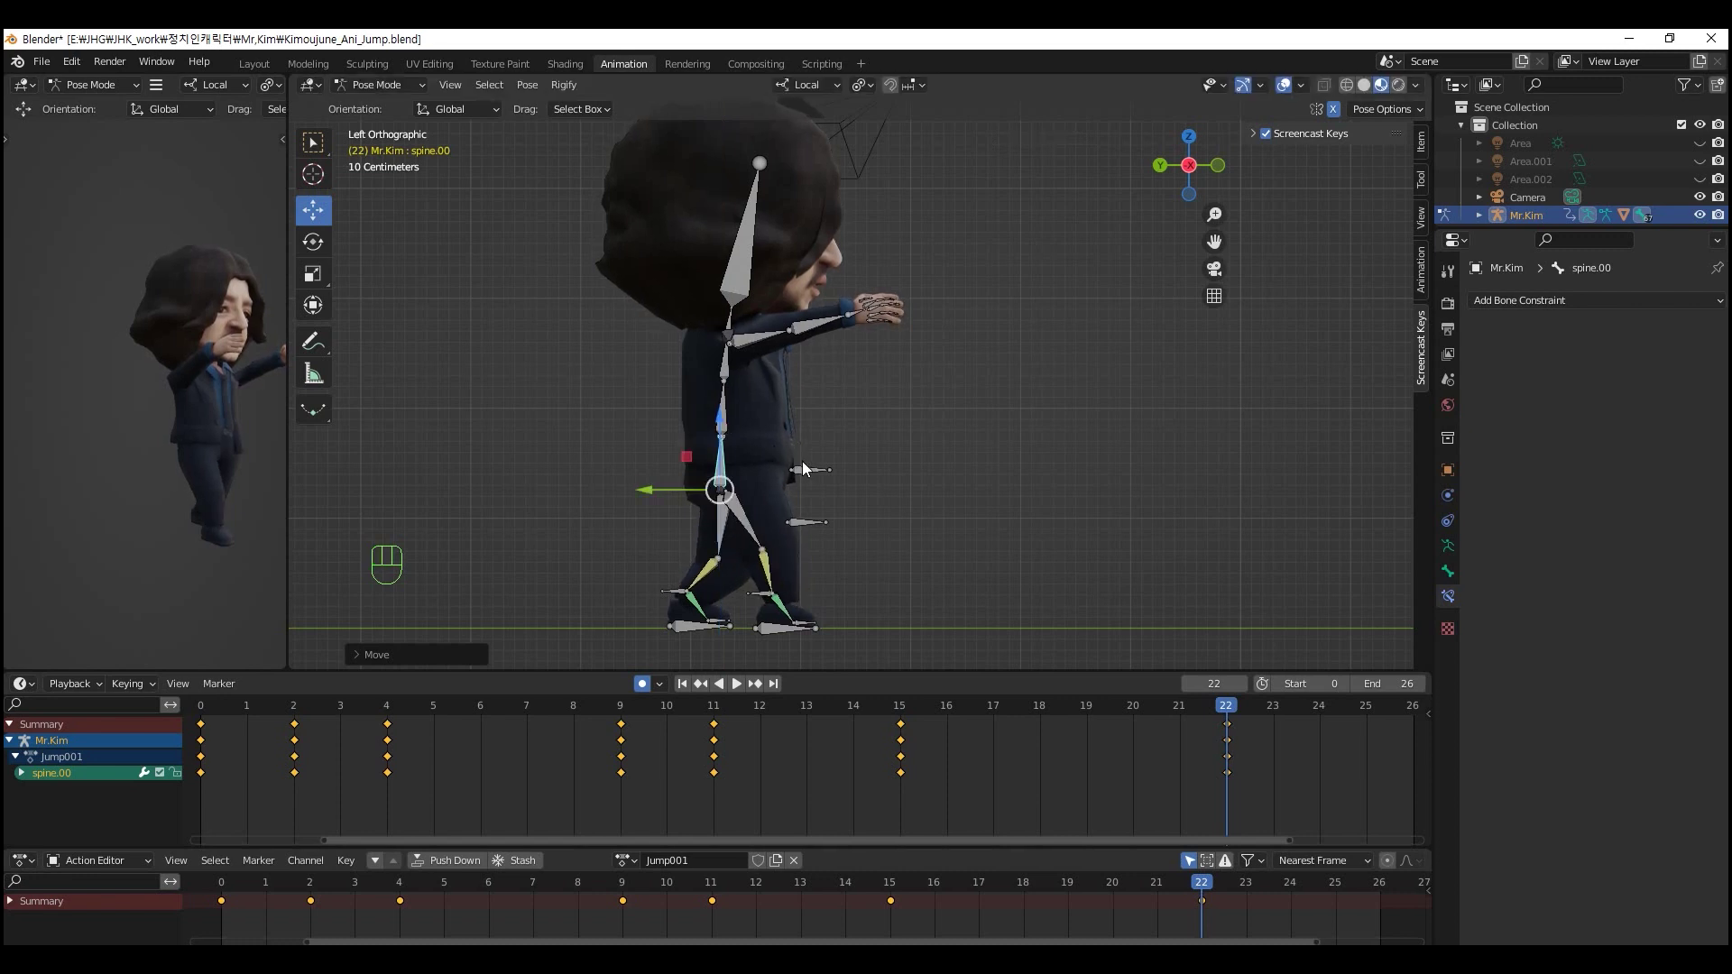
- Orbit around the character and select PoleTarget.R to check the recovery pose
left_click(809, 472)
left_click_drag(810, 477, 821, 558)
left_click_drag(848, 562, 723, 600)
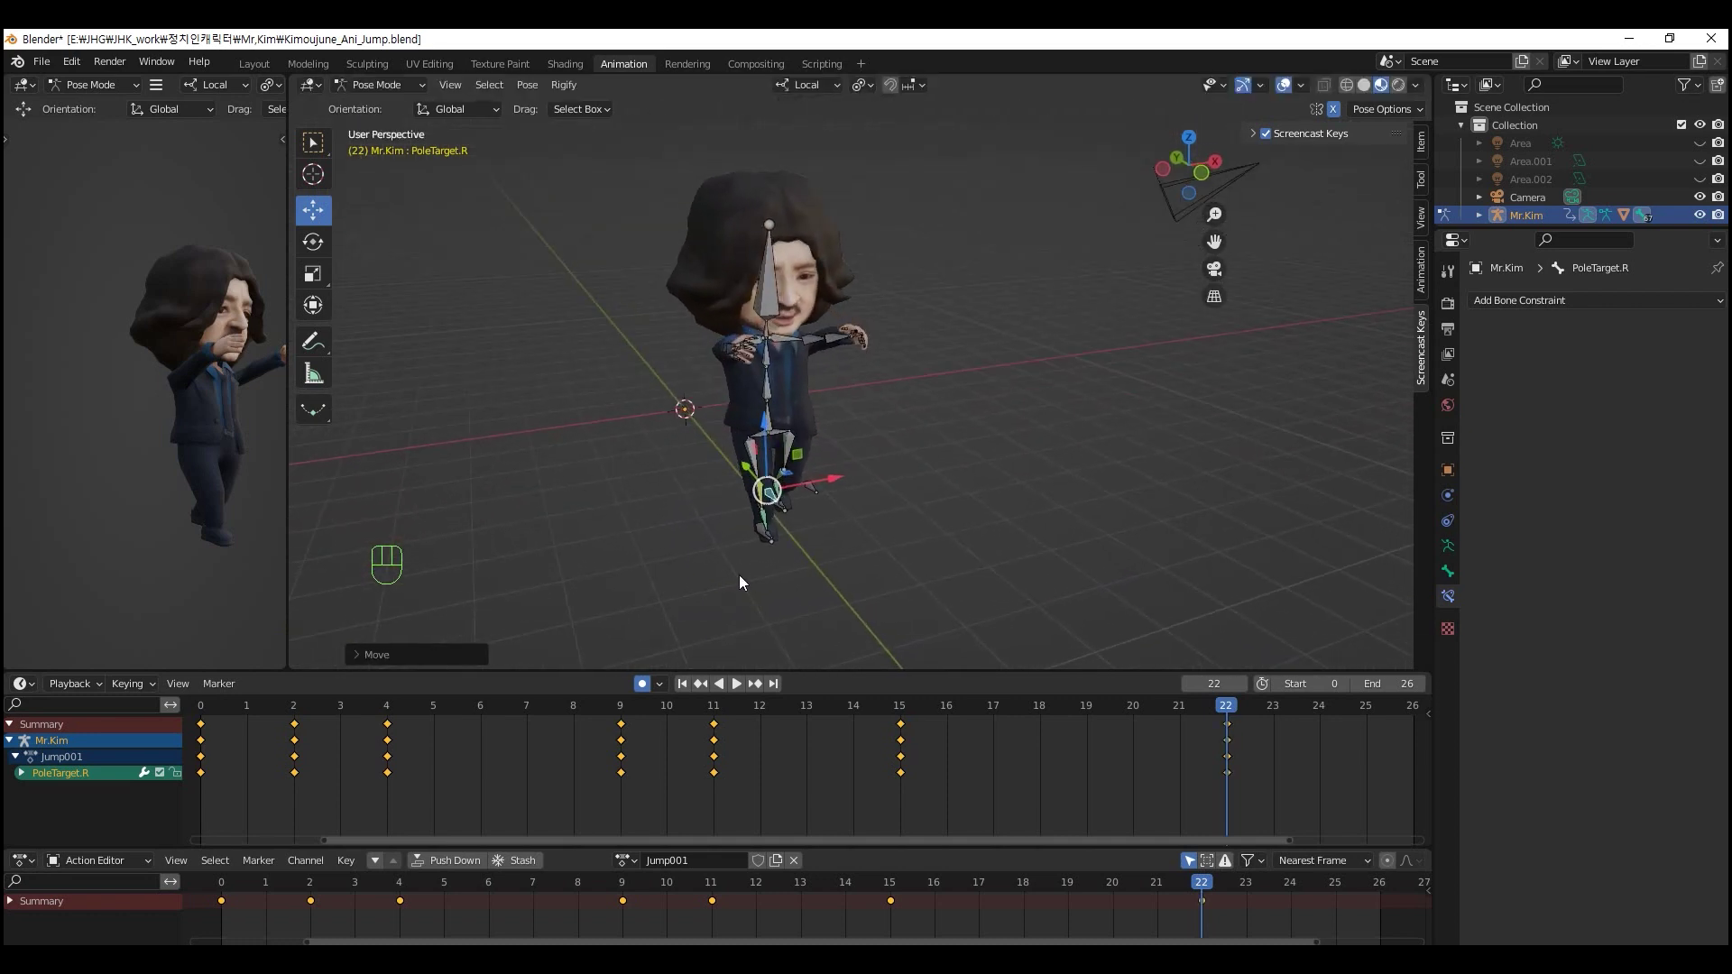
- In side view, rotate upper_arm.R down so the arms hang after landing at frame 22, then rewind the timeline
left_click_drag(751, 541, 900, 498)
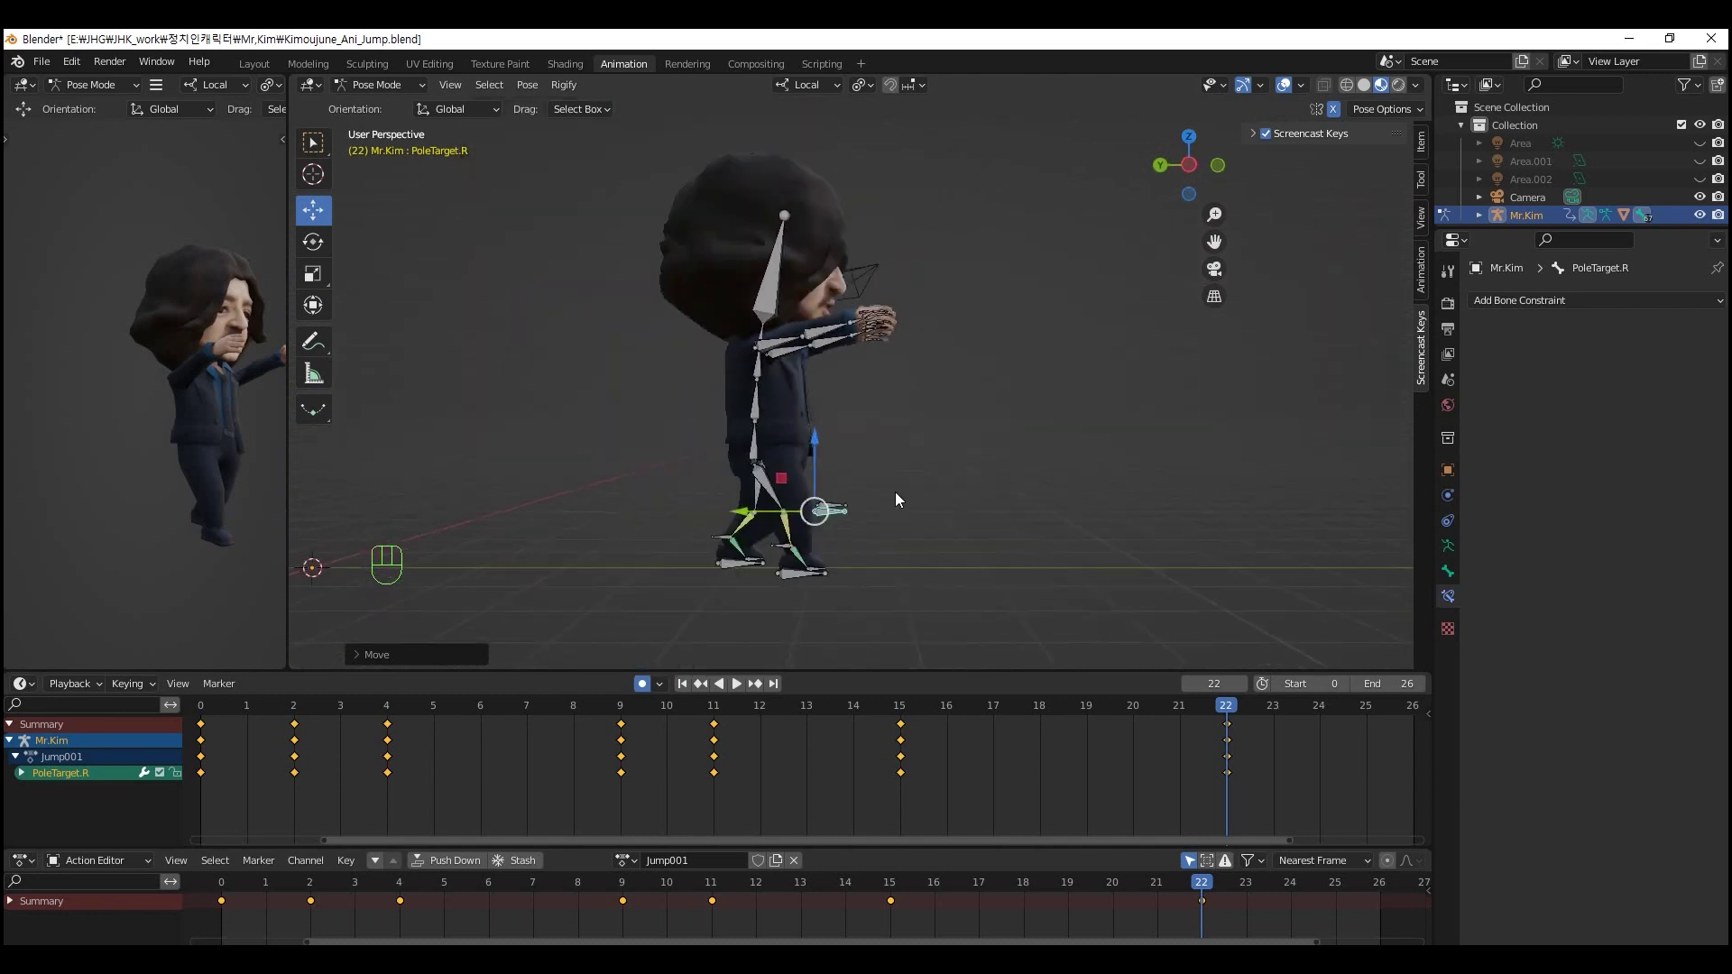
left_click_drag(863, 505, 884, 506)
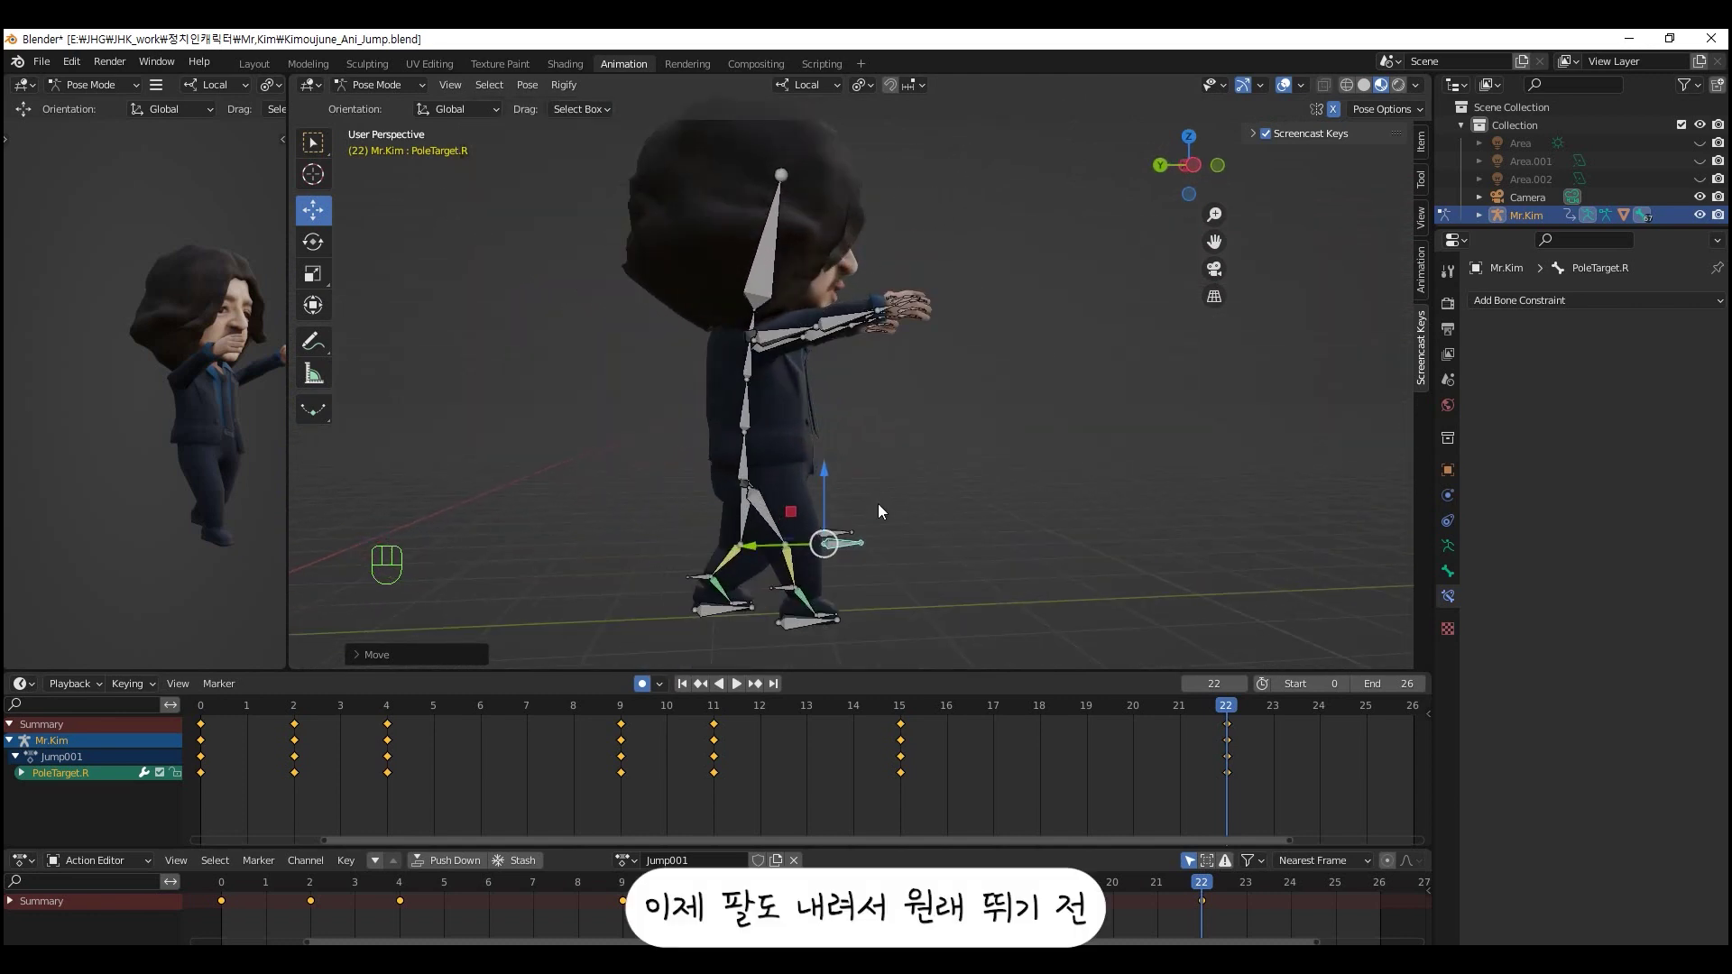
key("ctrl+KP_3")
left_click(753, 343)
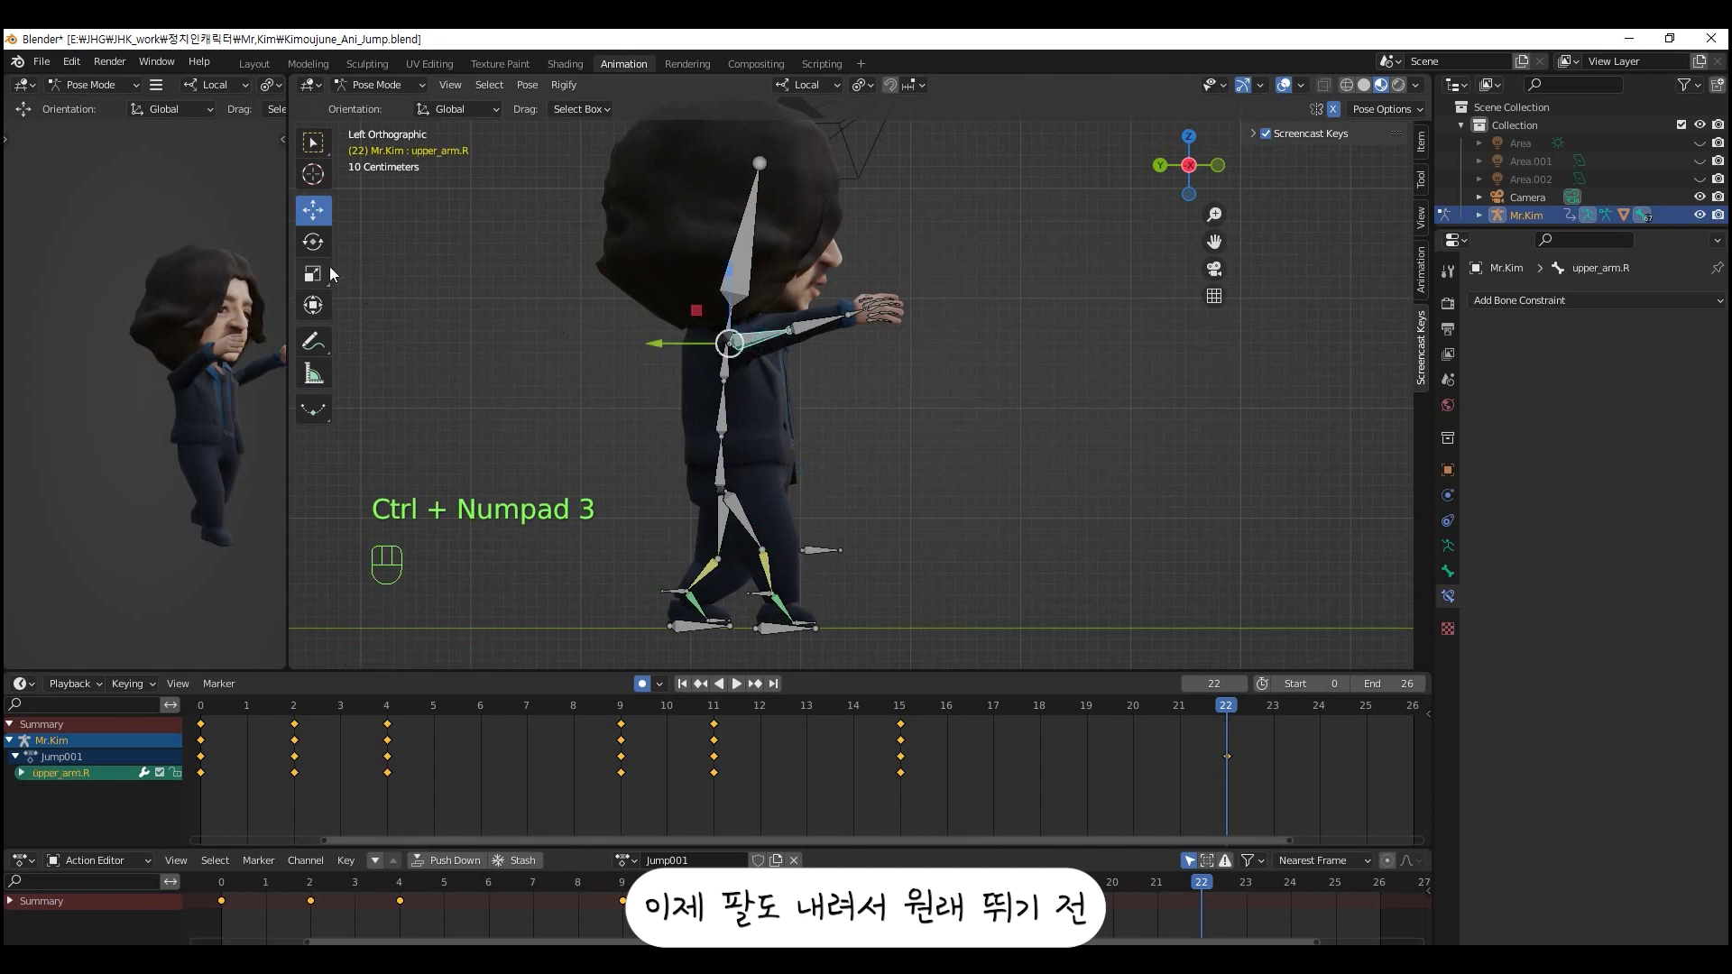
left_click(781, 390)
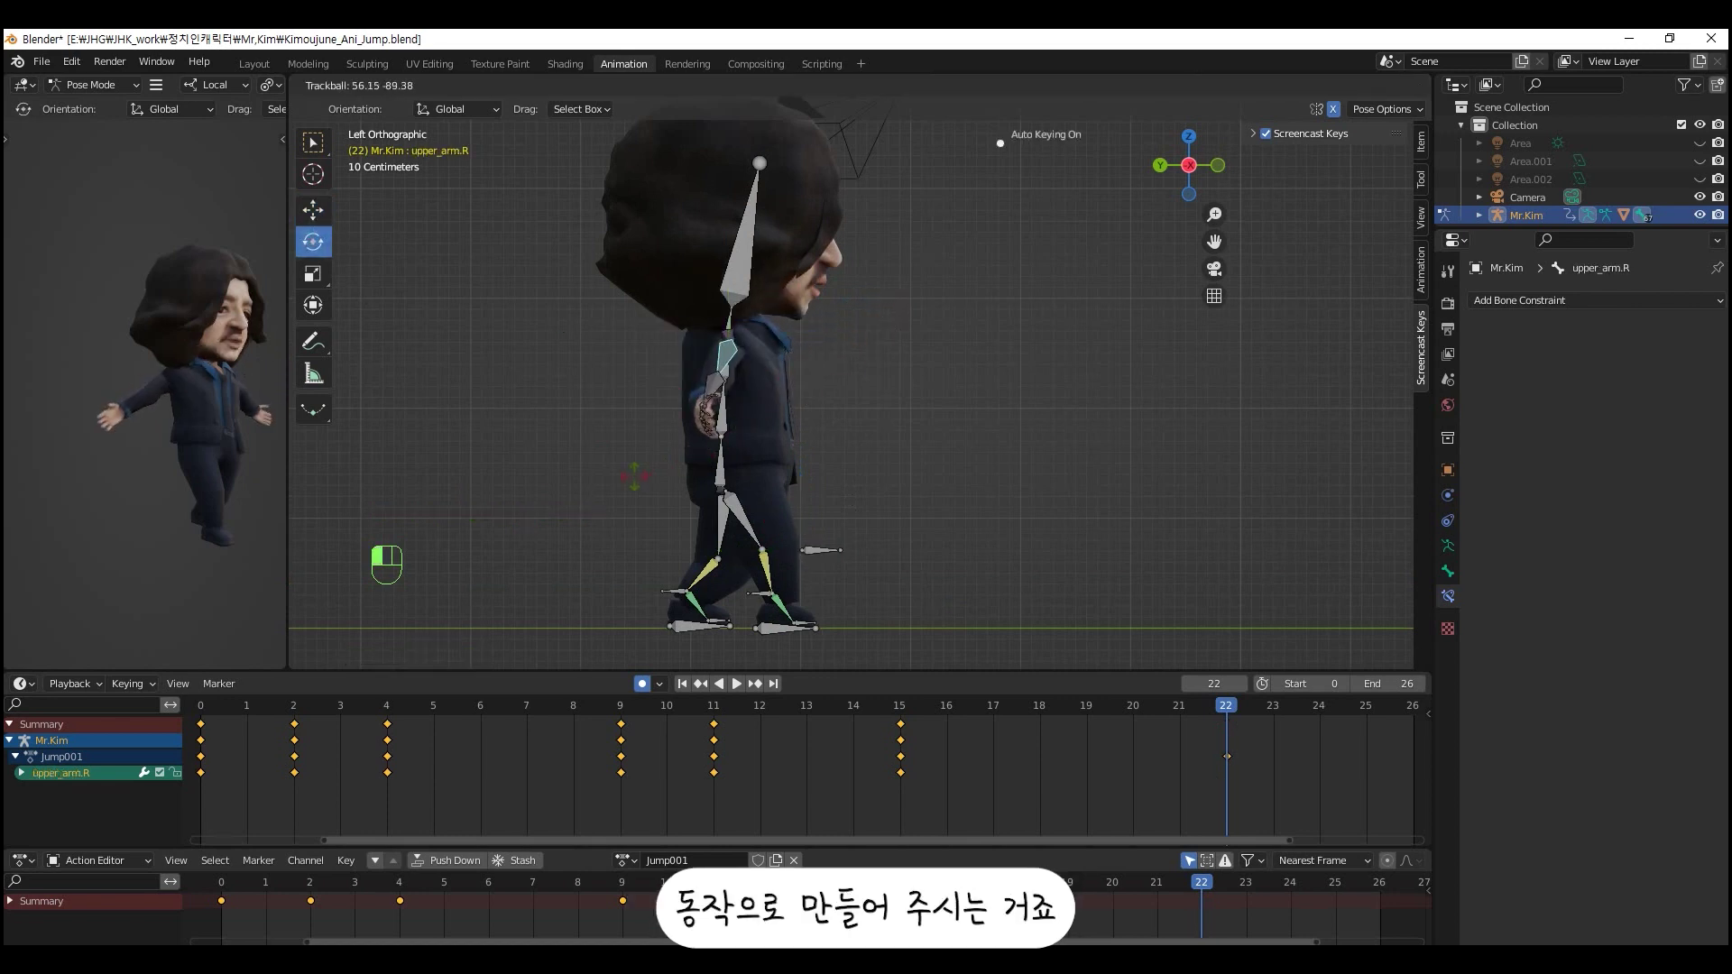
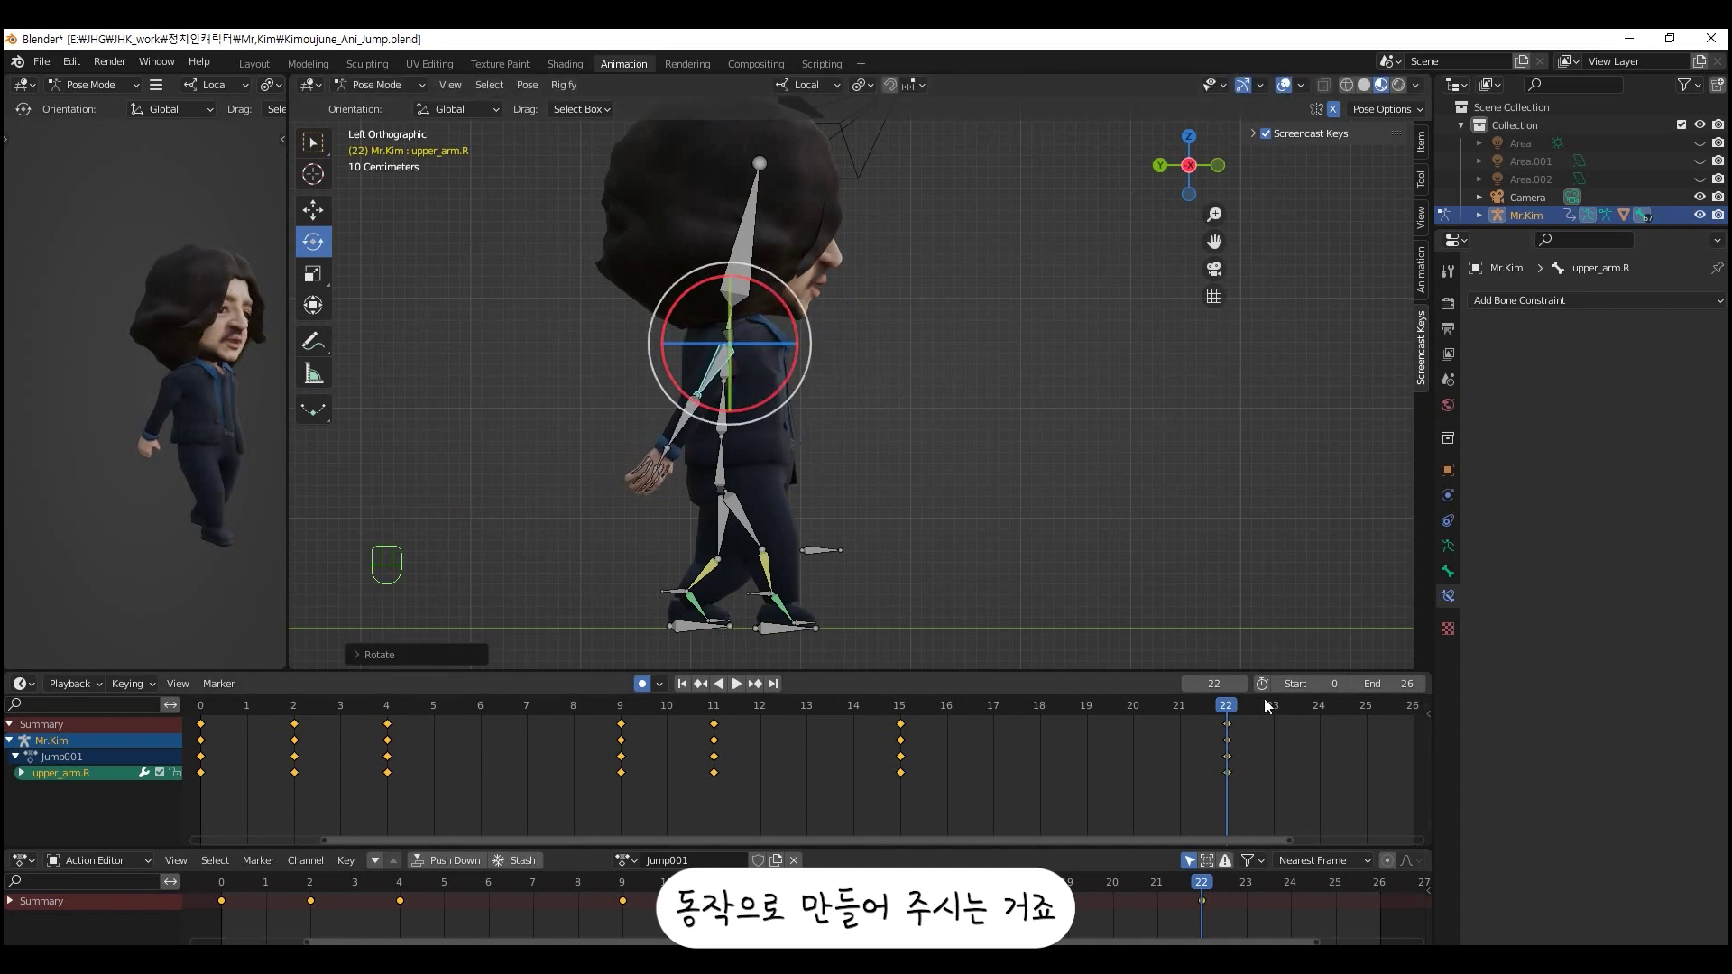
left_click_drag(1225, 714, 279, 612)
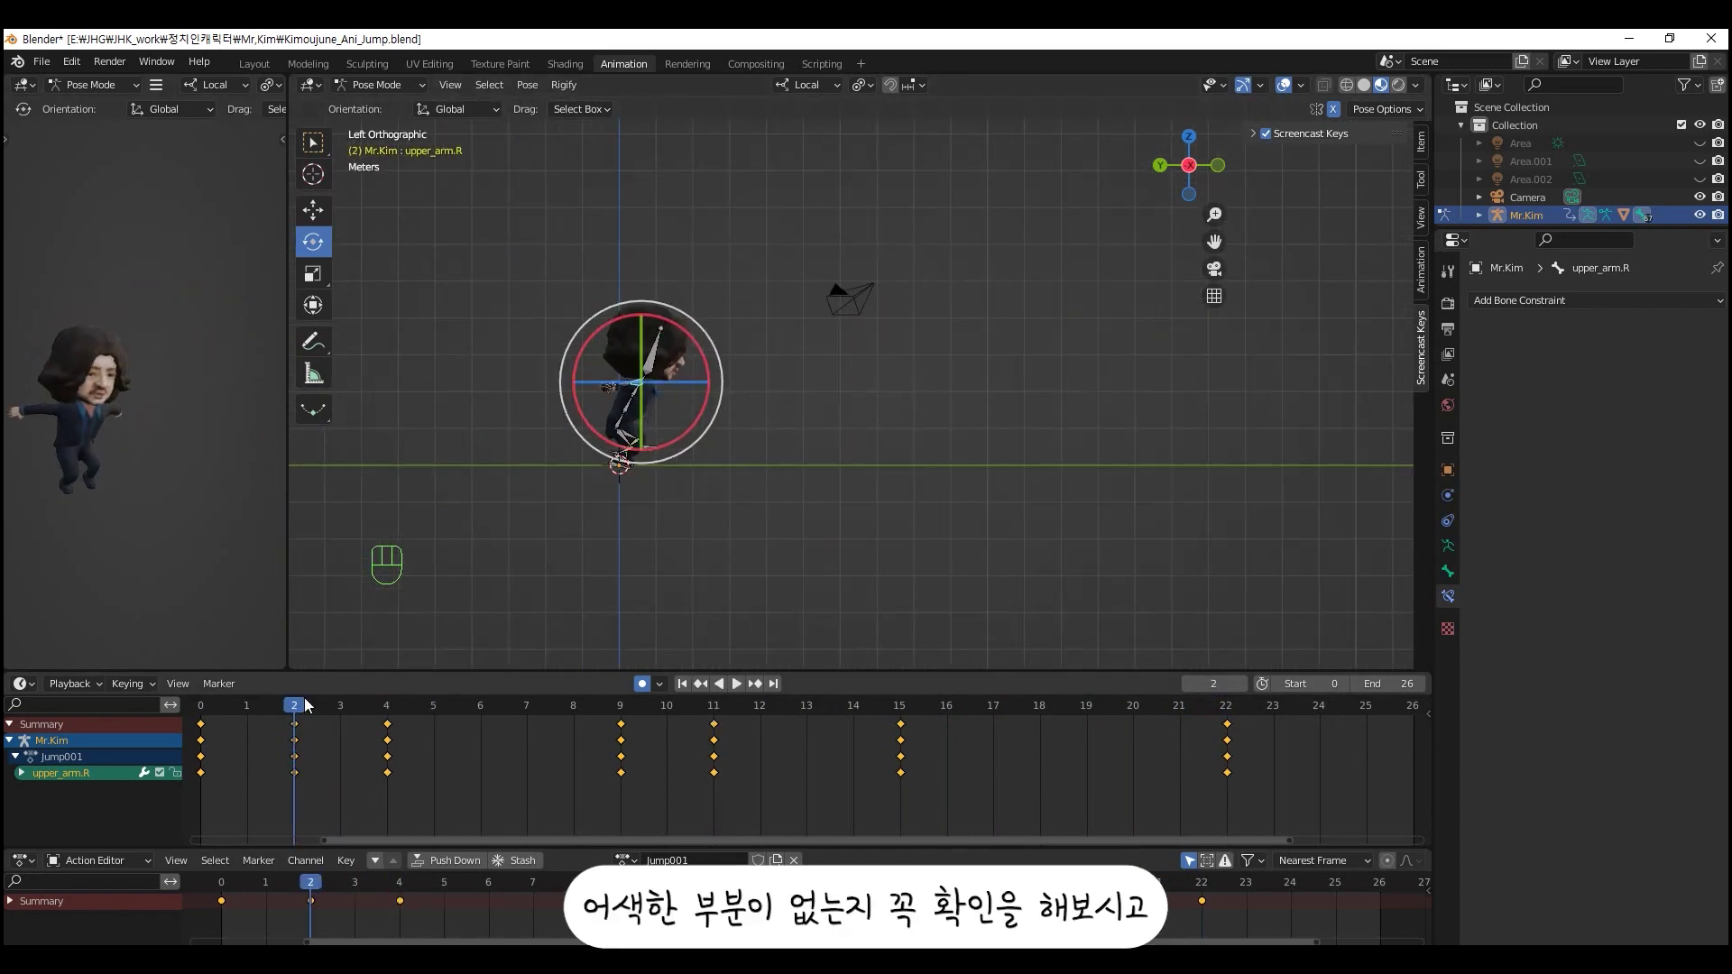
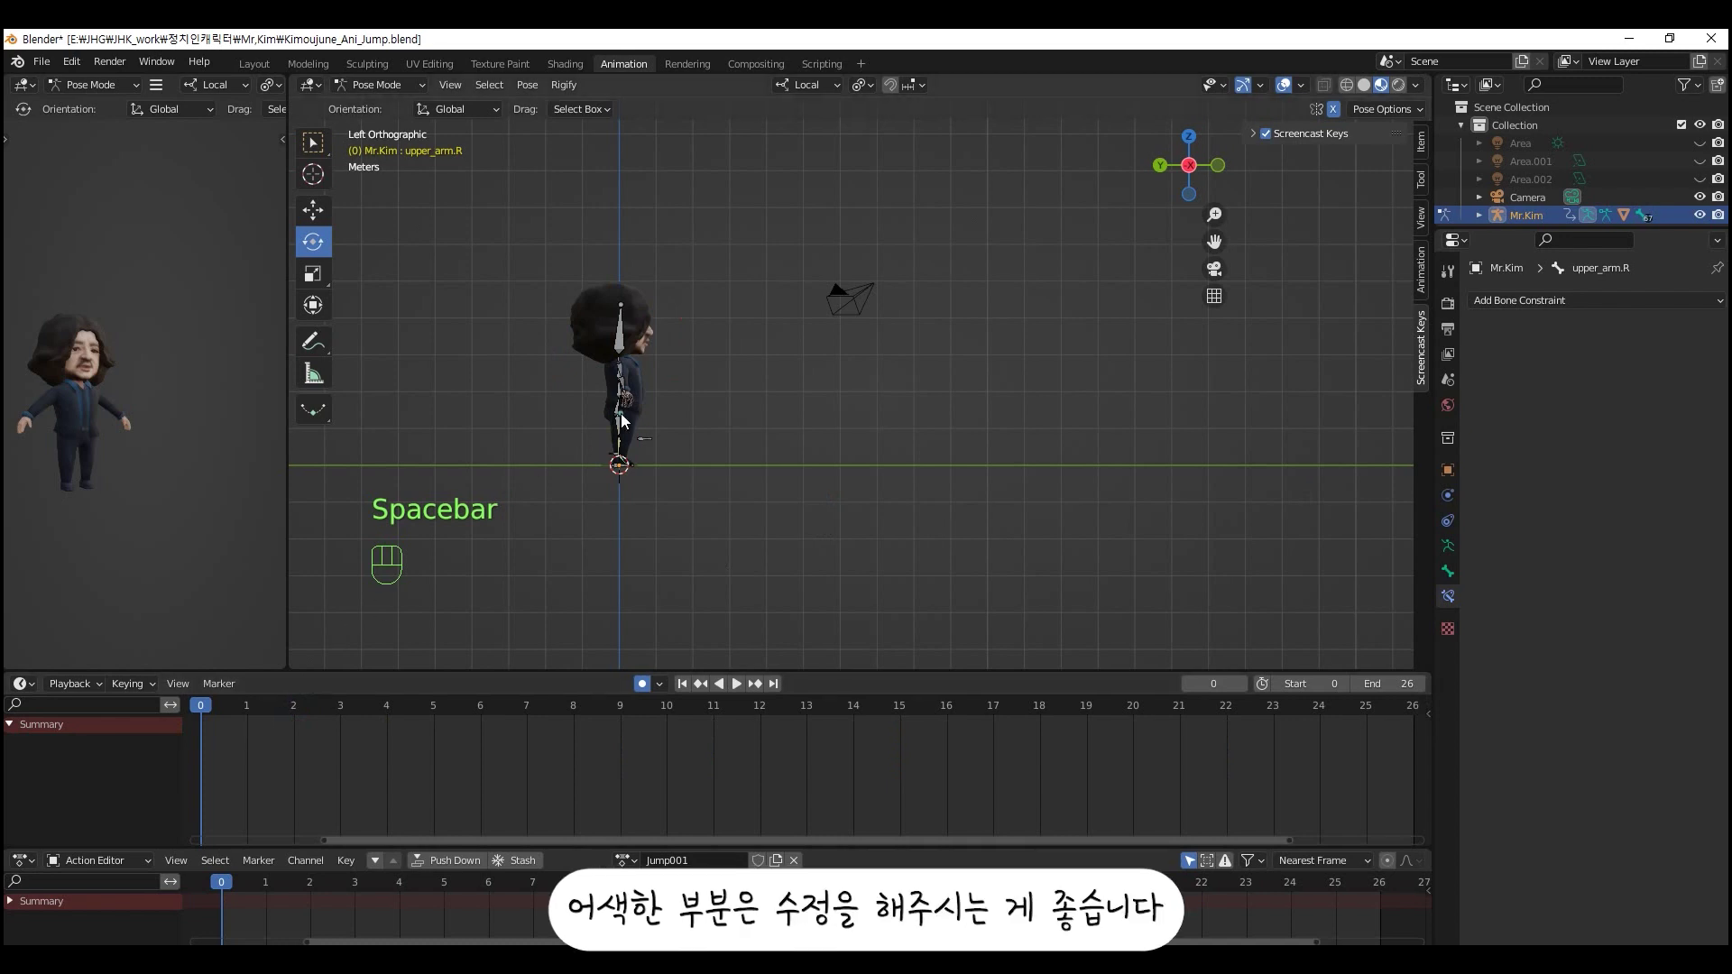
key("space")
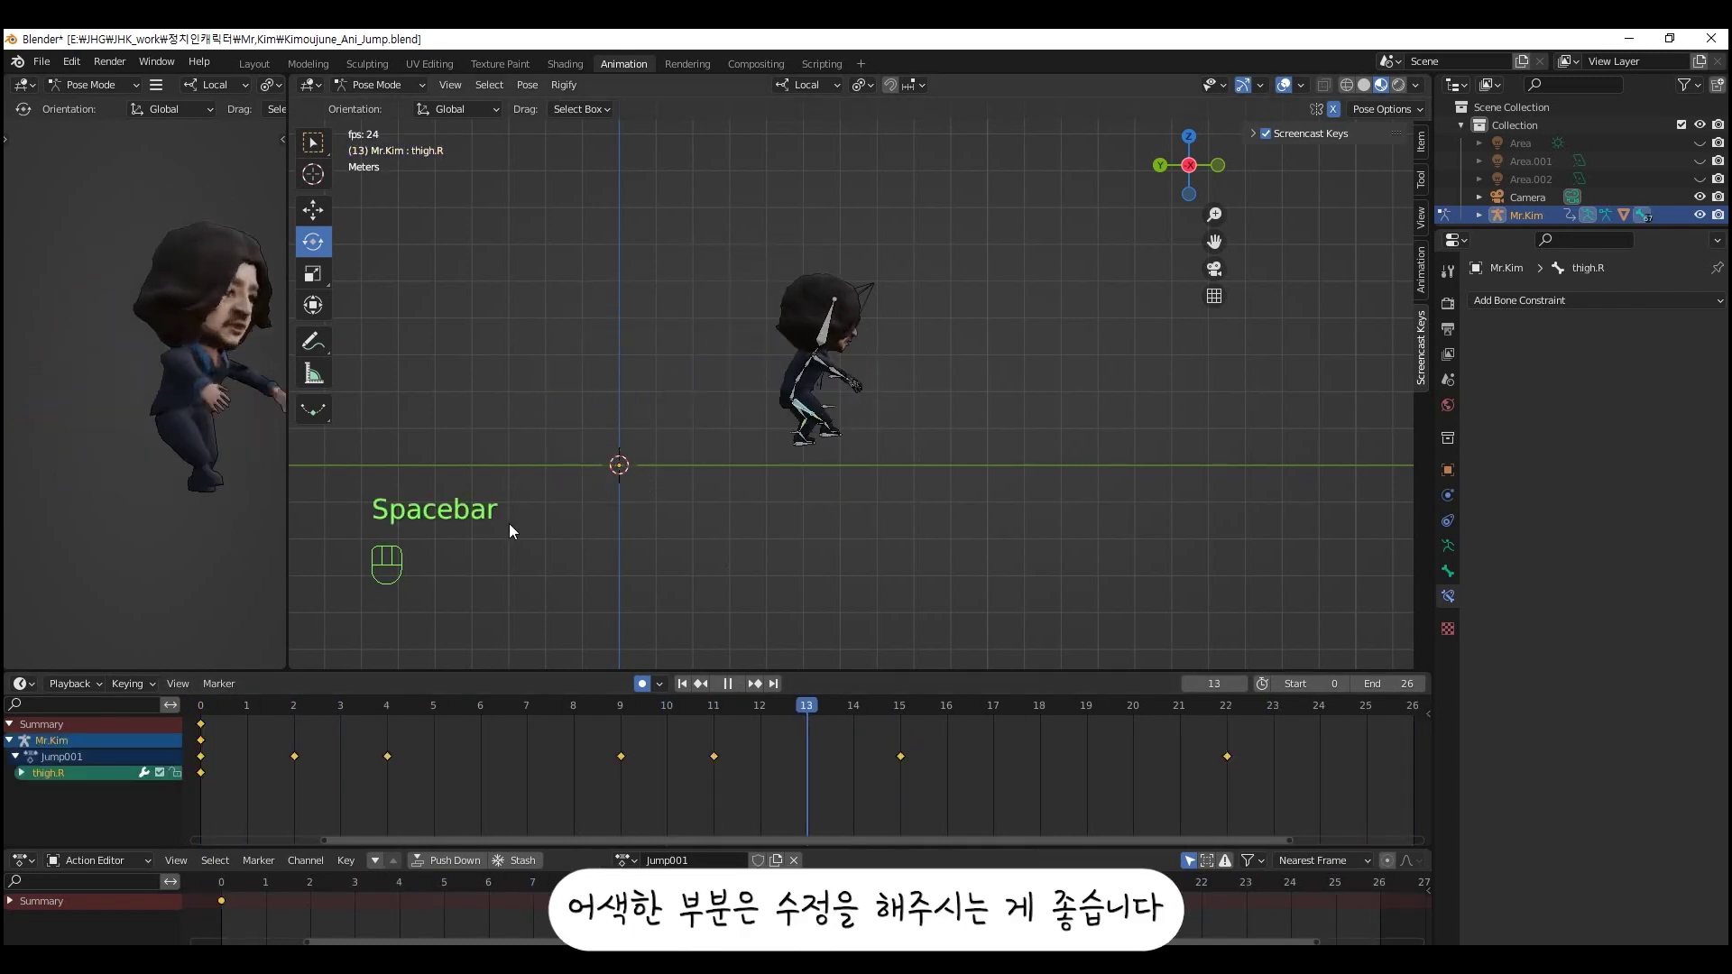
key("space")
left_click_drag(998, 715, 1168, 702)
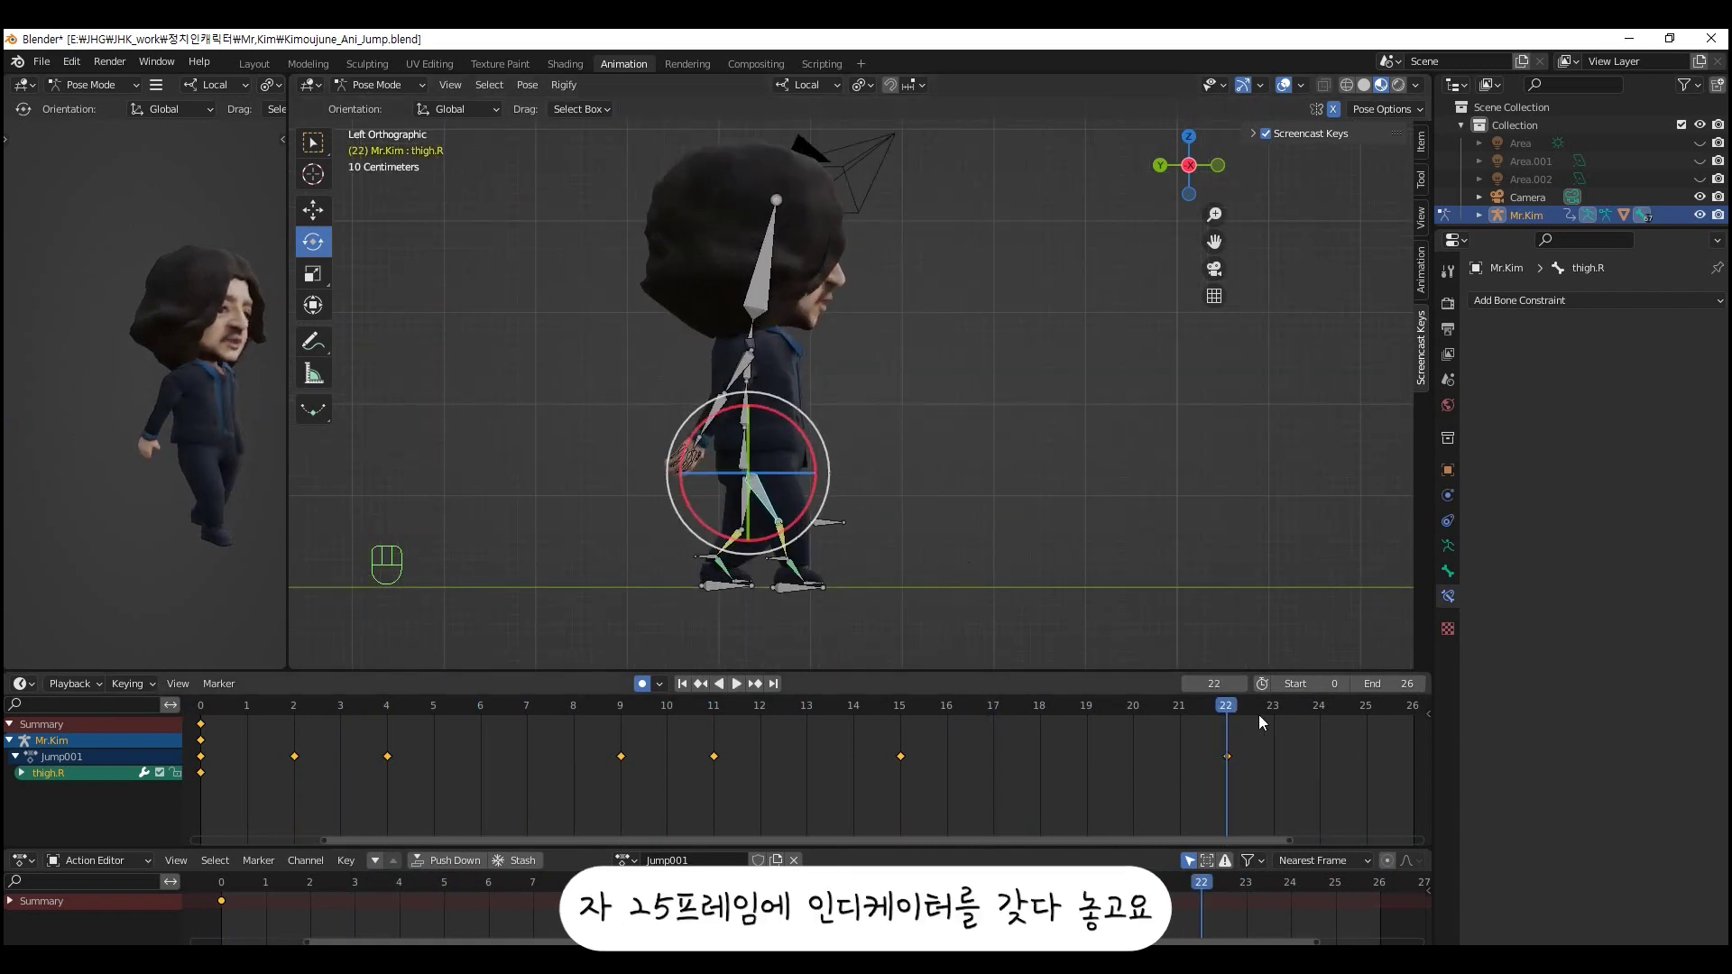
- At frame 25, lower upper_arm.R and move foot_Root.L/R back to a standing pose, keyed to end the jump
left_click_drag(1228, 719, 1265, 726)
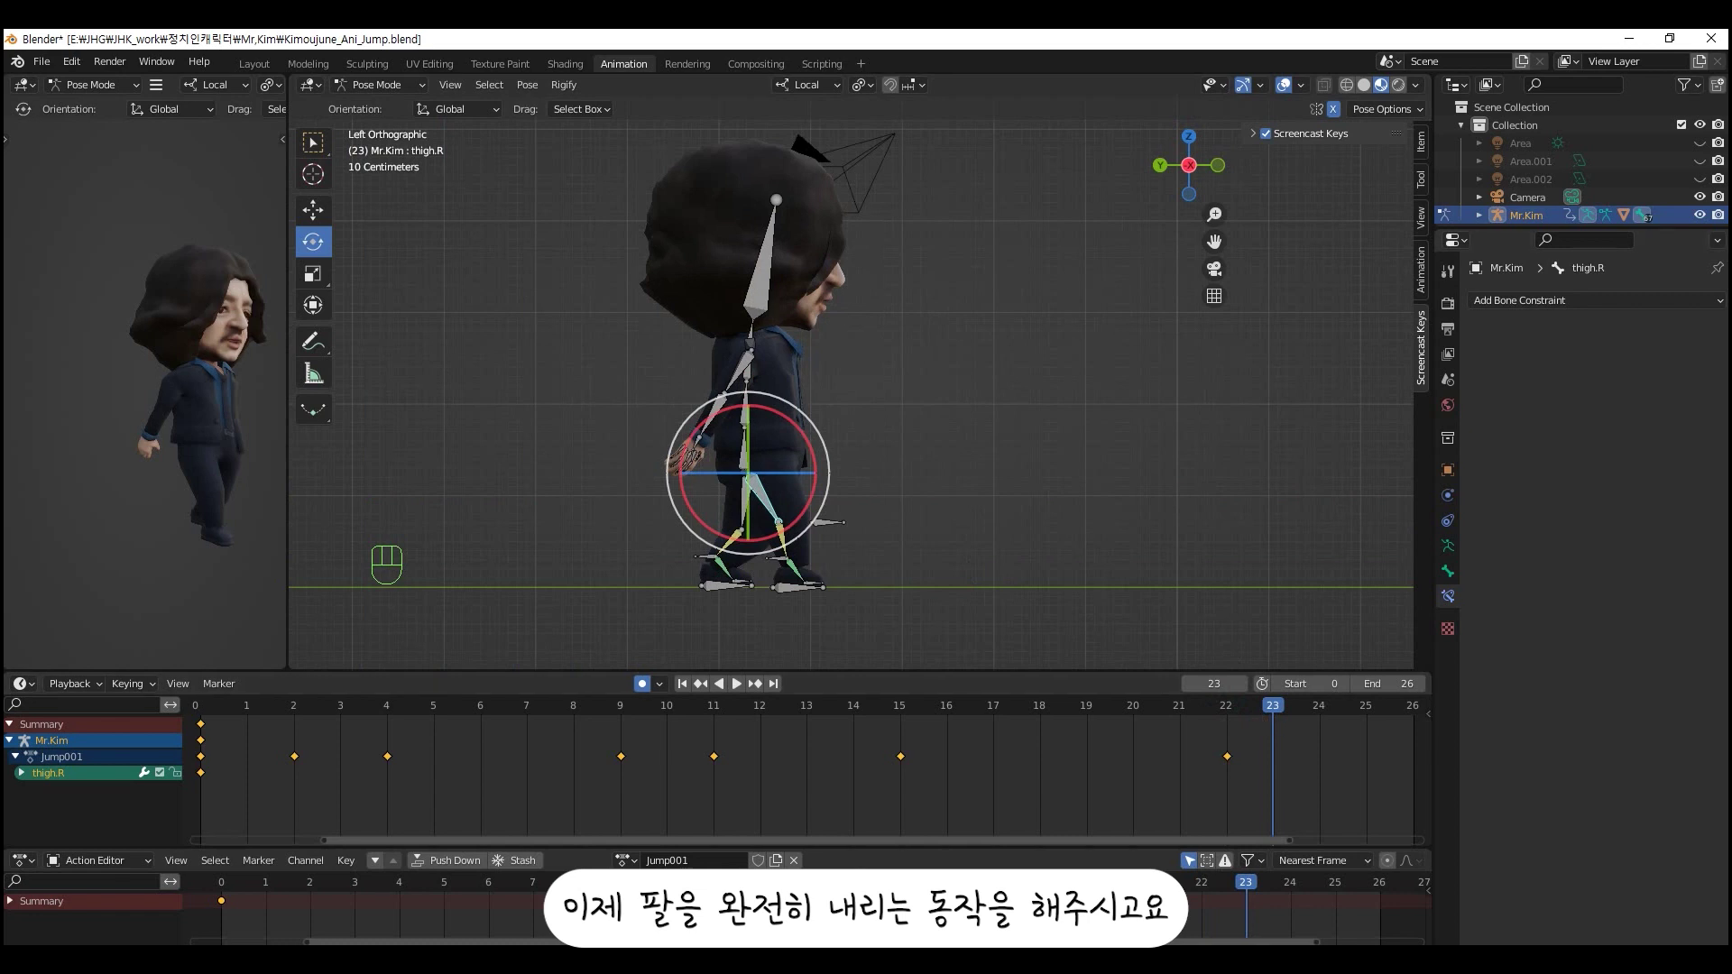
left_click_drag(1283, 713, 1367, 728)
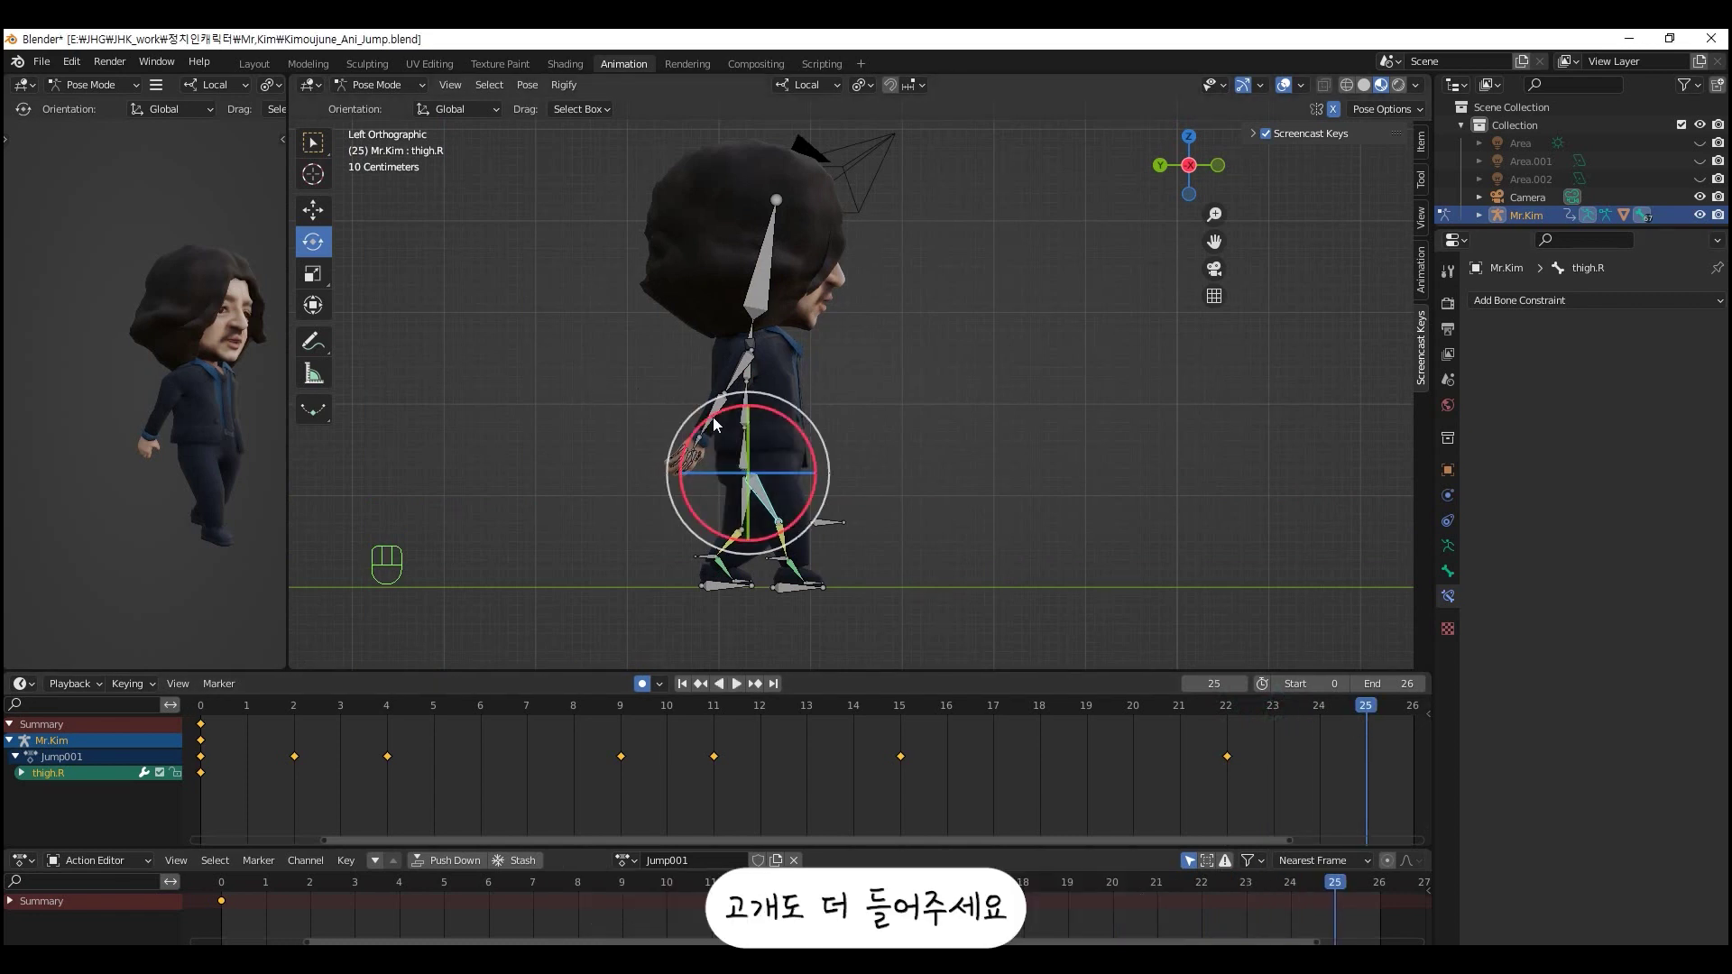
left_click(688, 376)
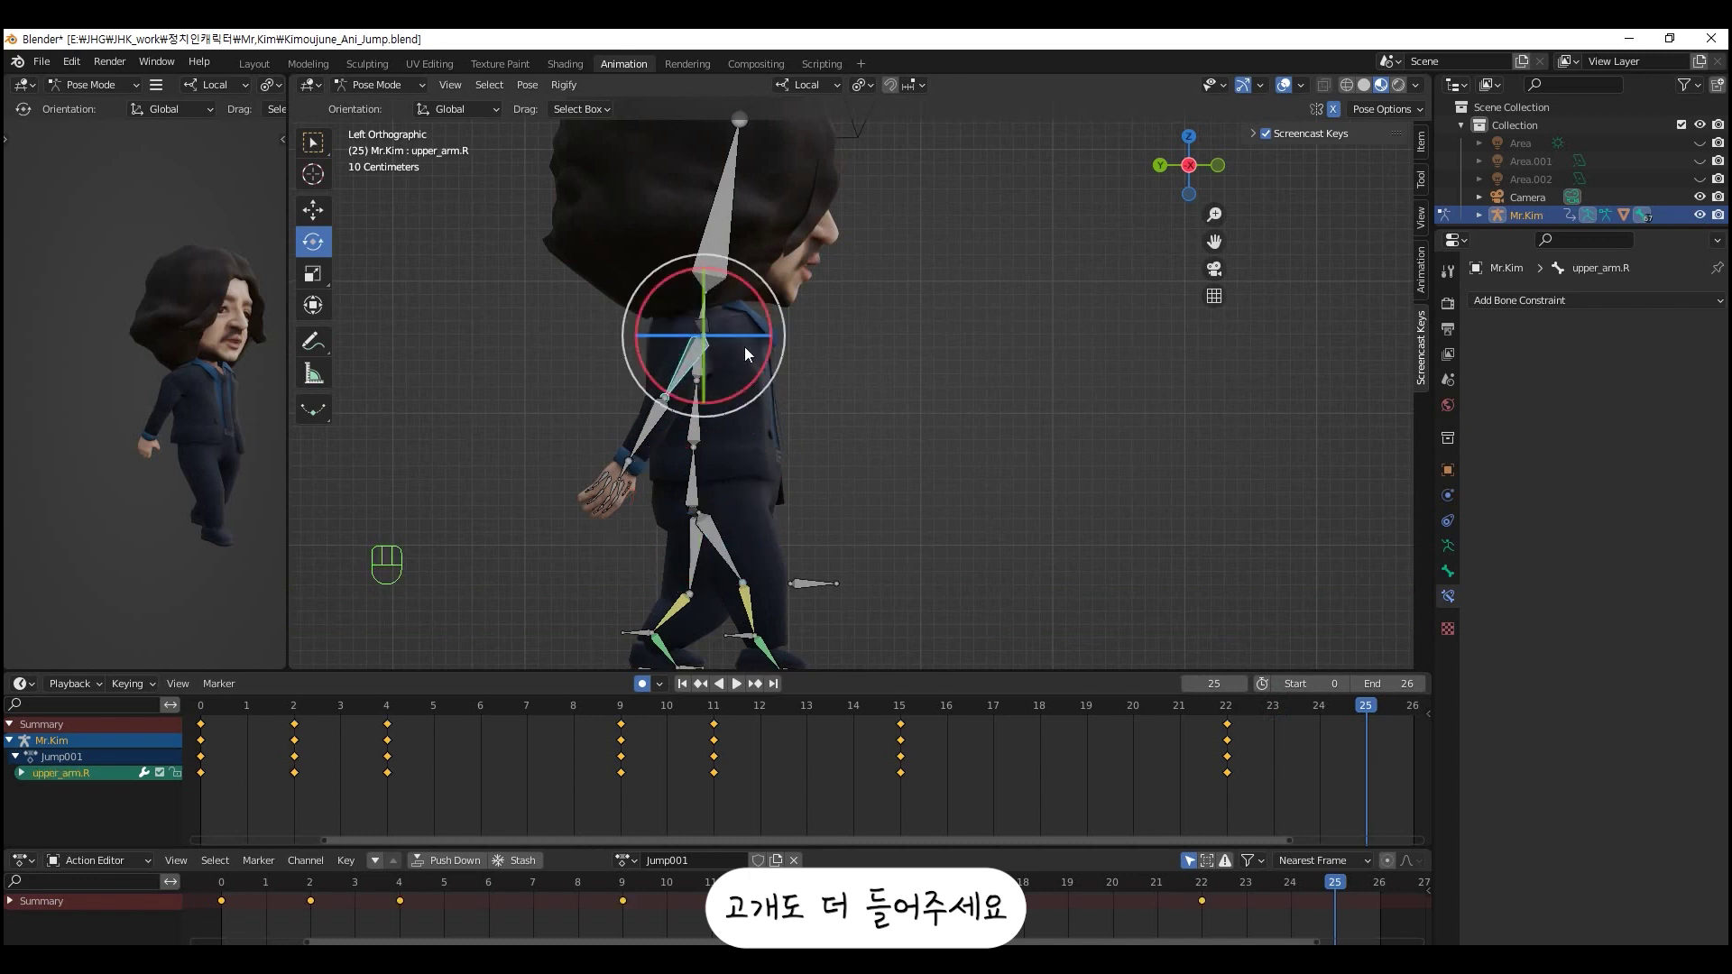
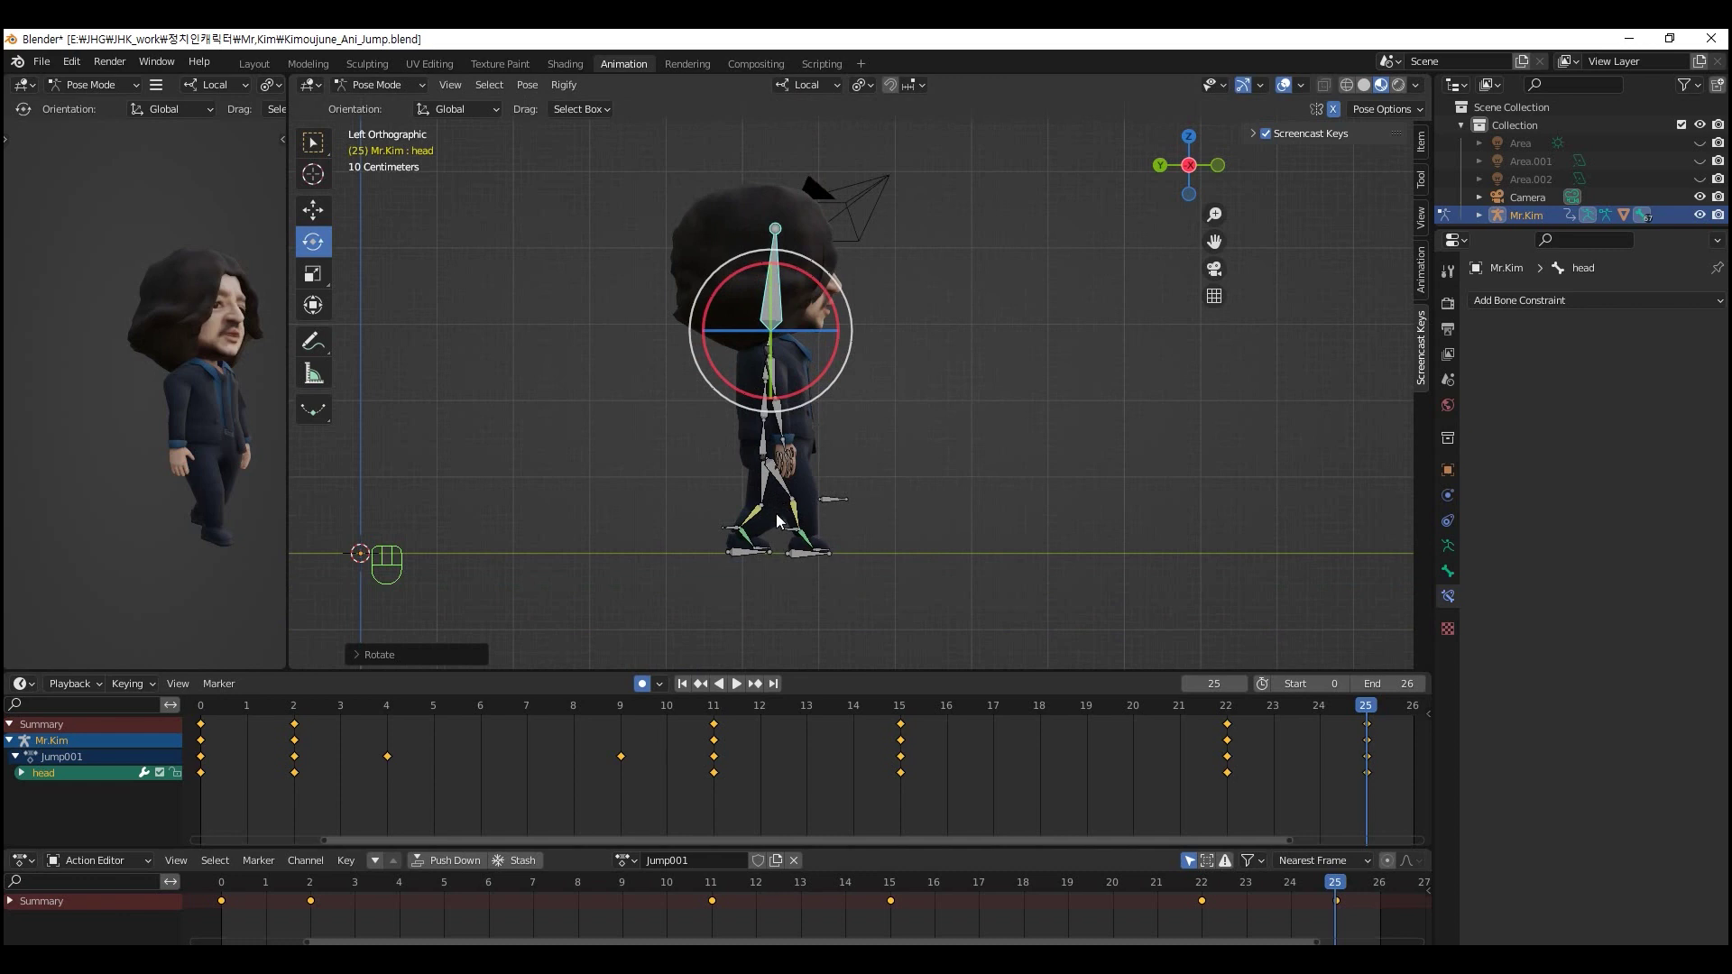
left_click(745, 561)
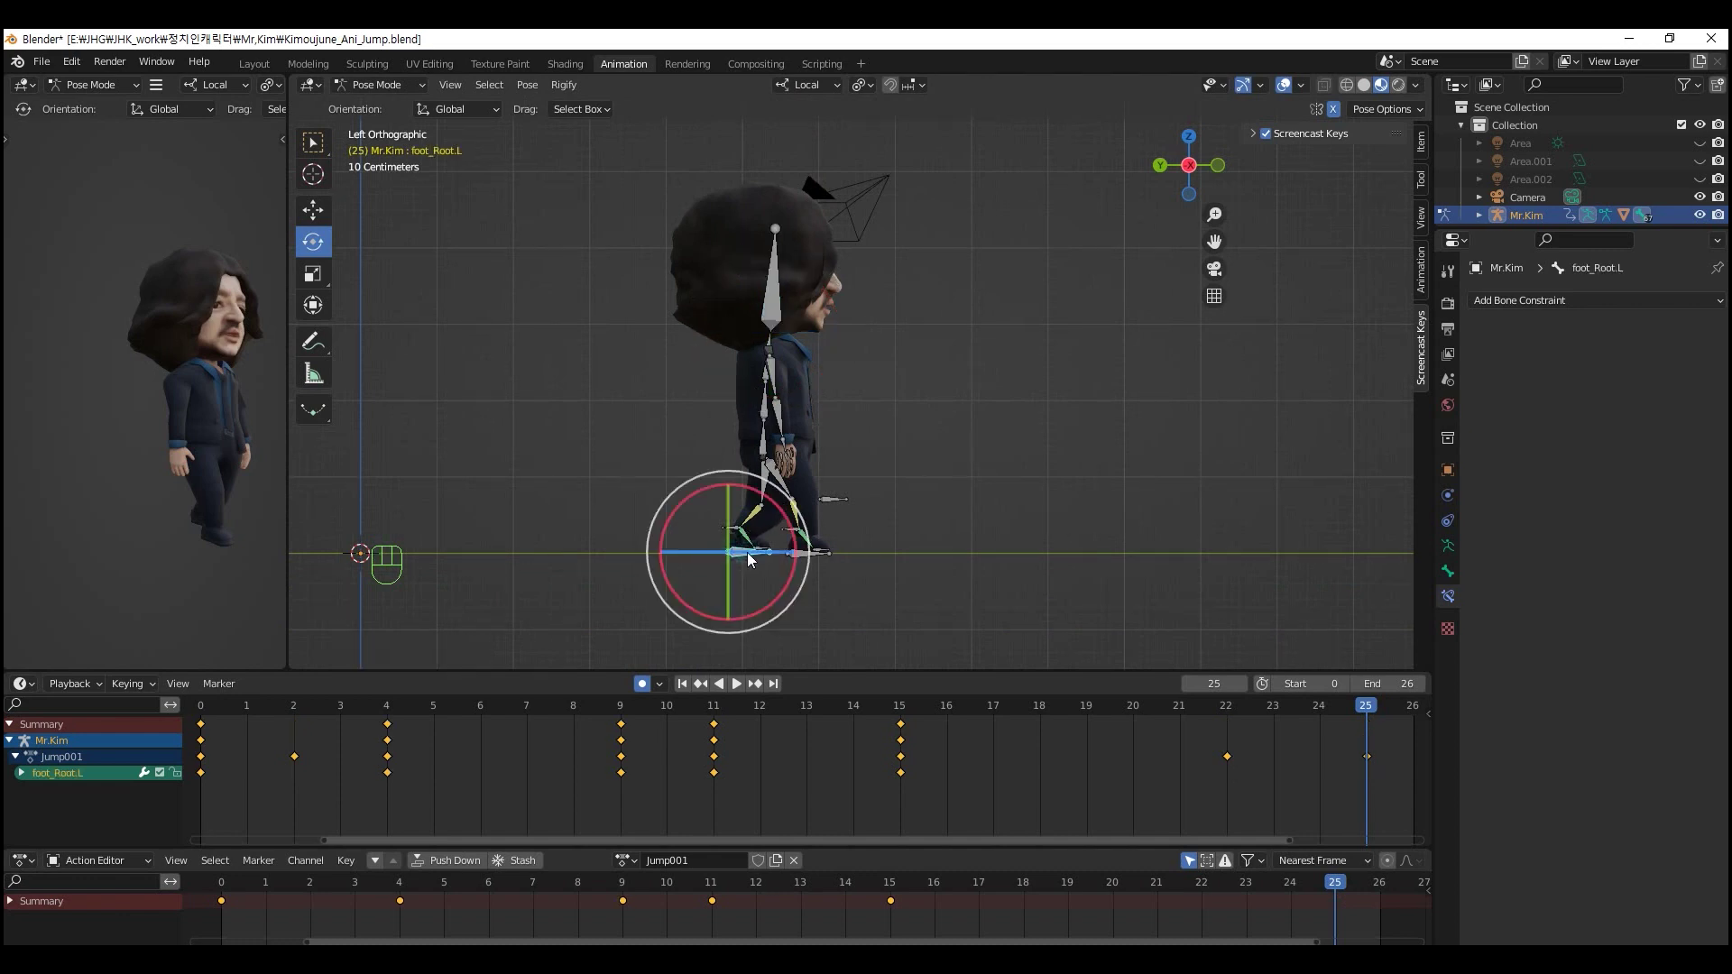
left_click(809, 552)
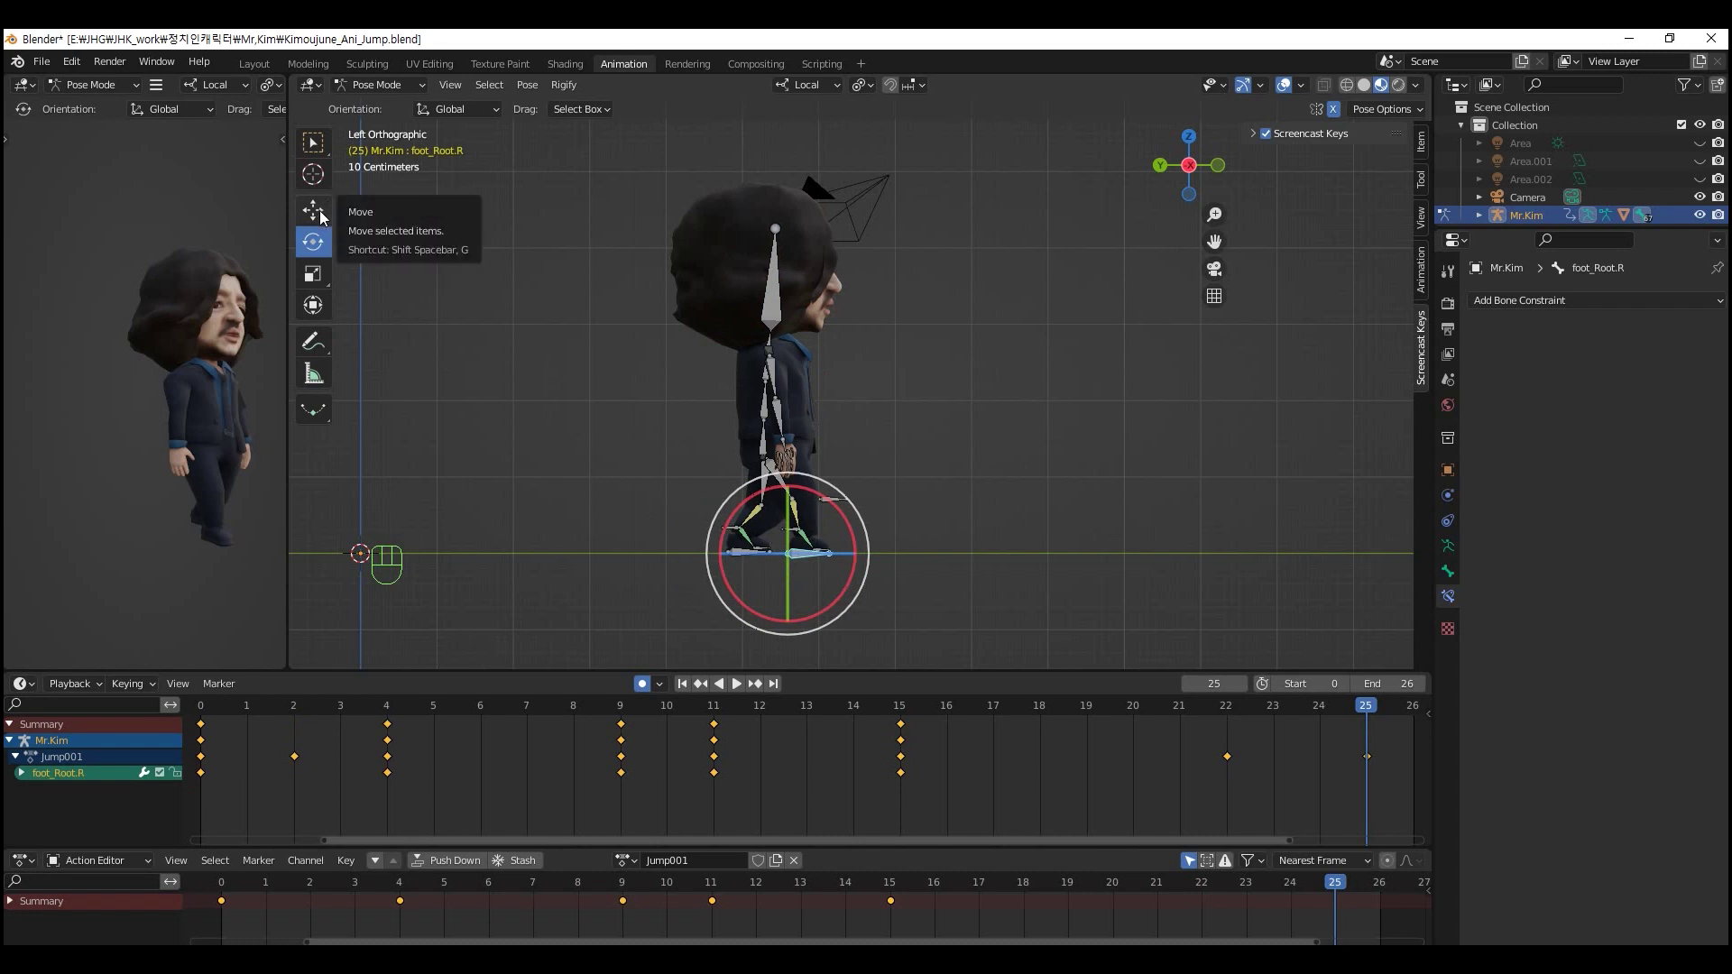
left_click(325, 216)
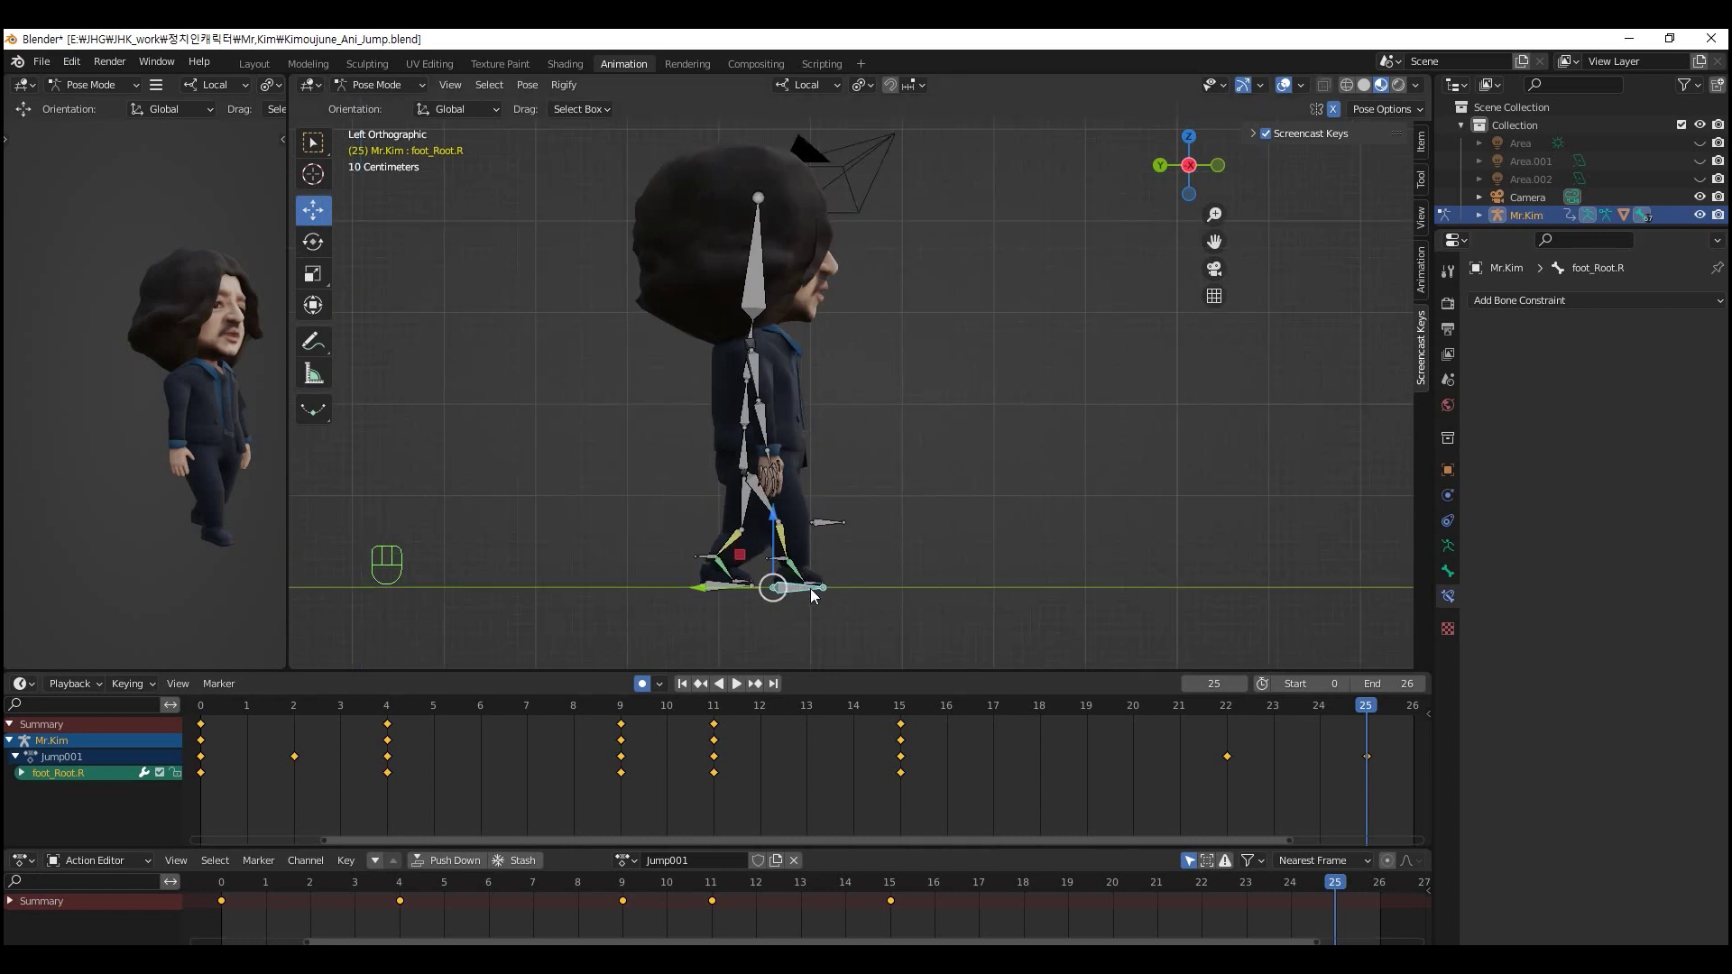
middle_click(787, 550)
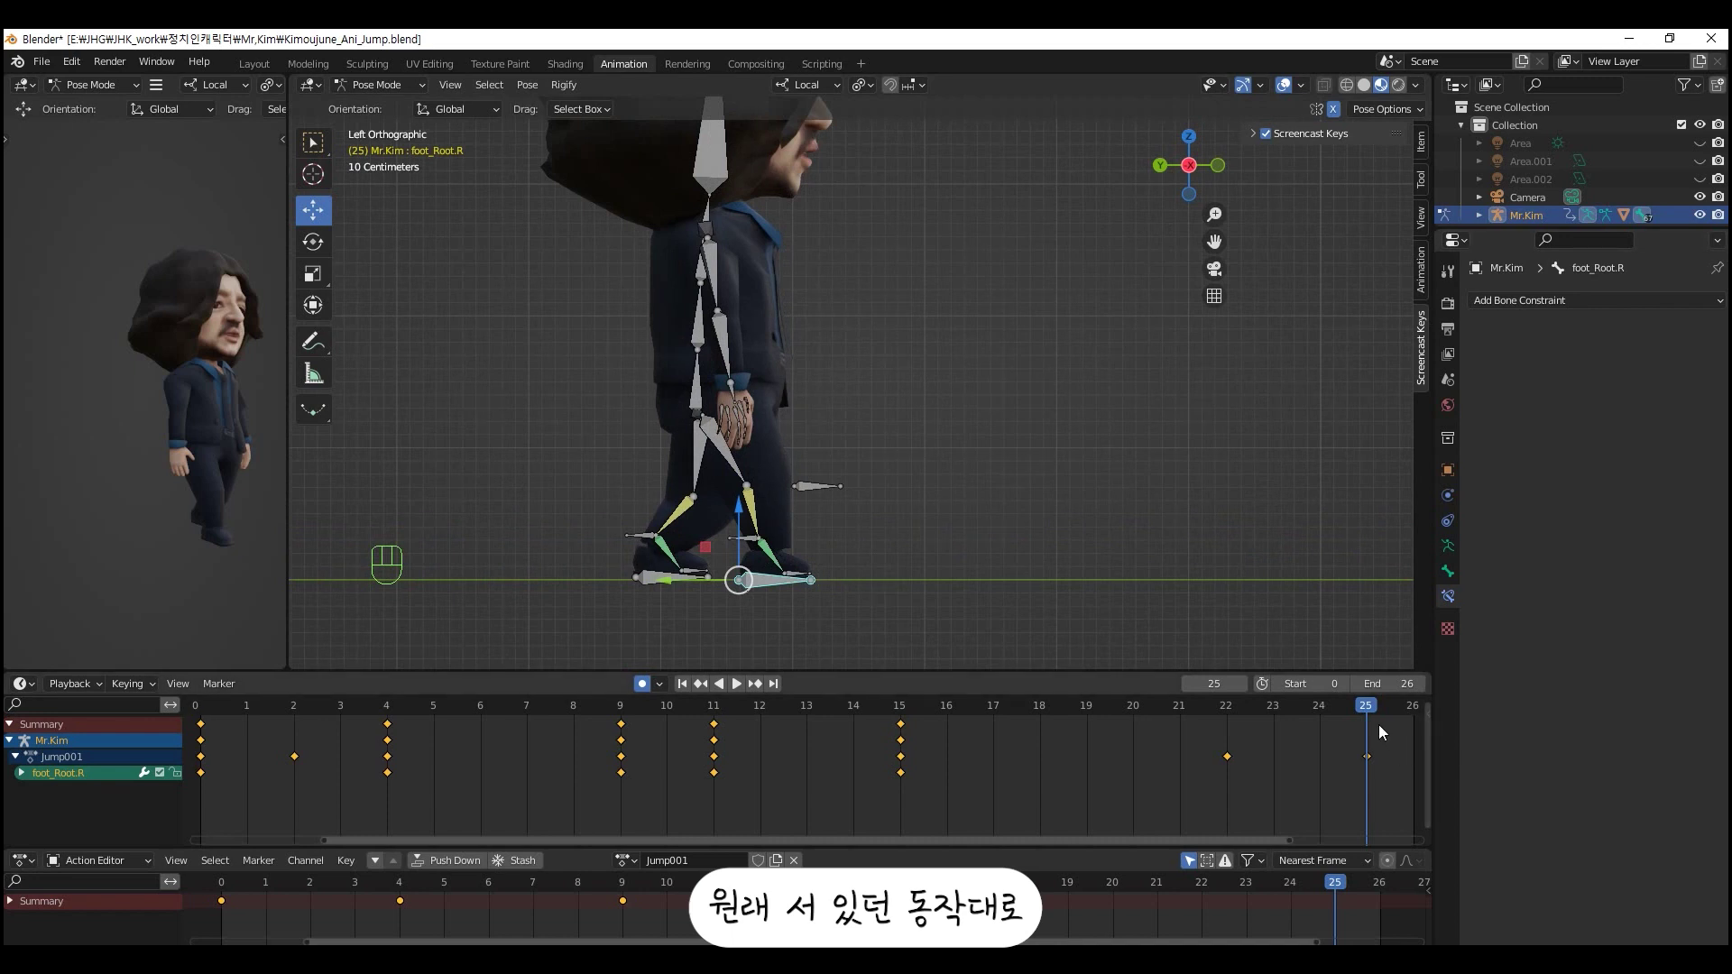
left_click_drag(1364, 710, 1375, 762)
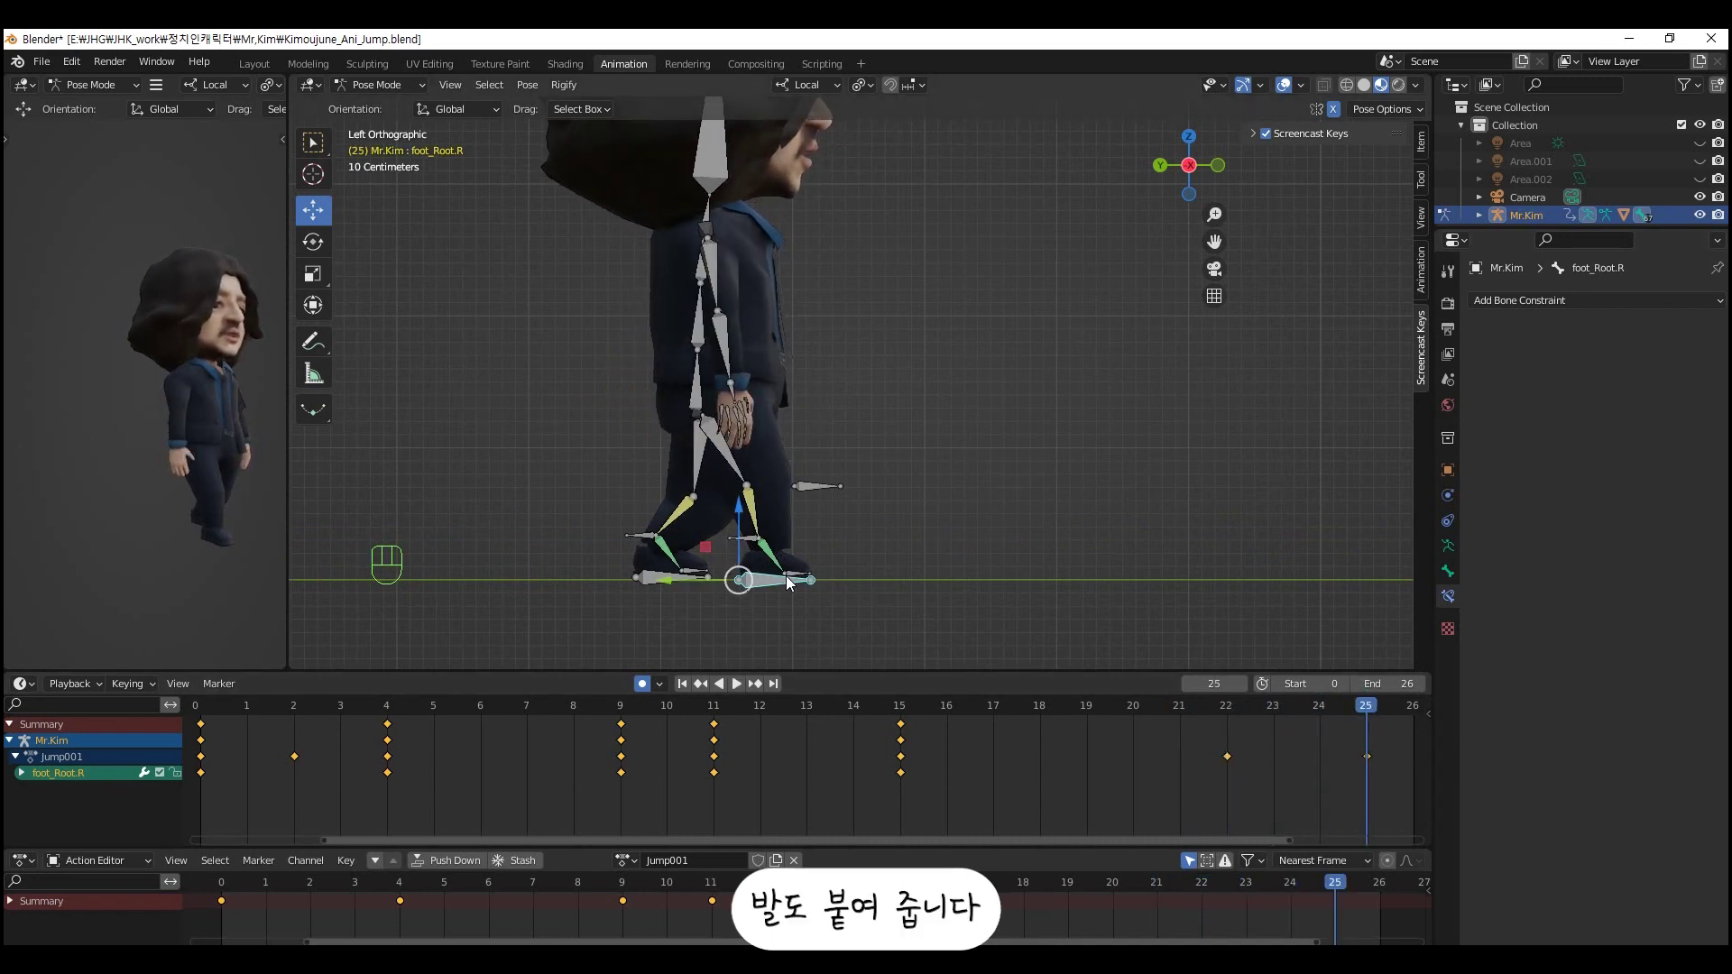
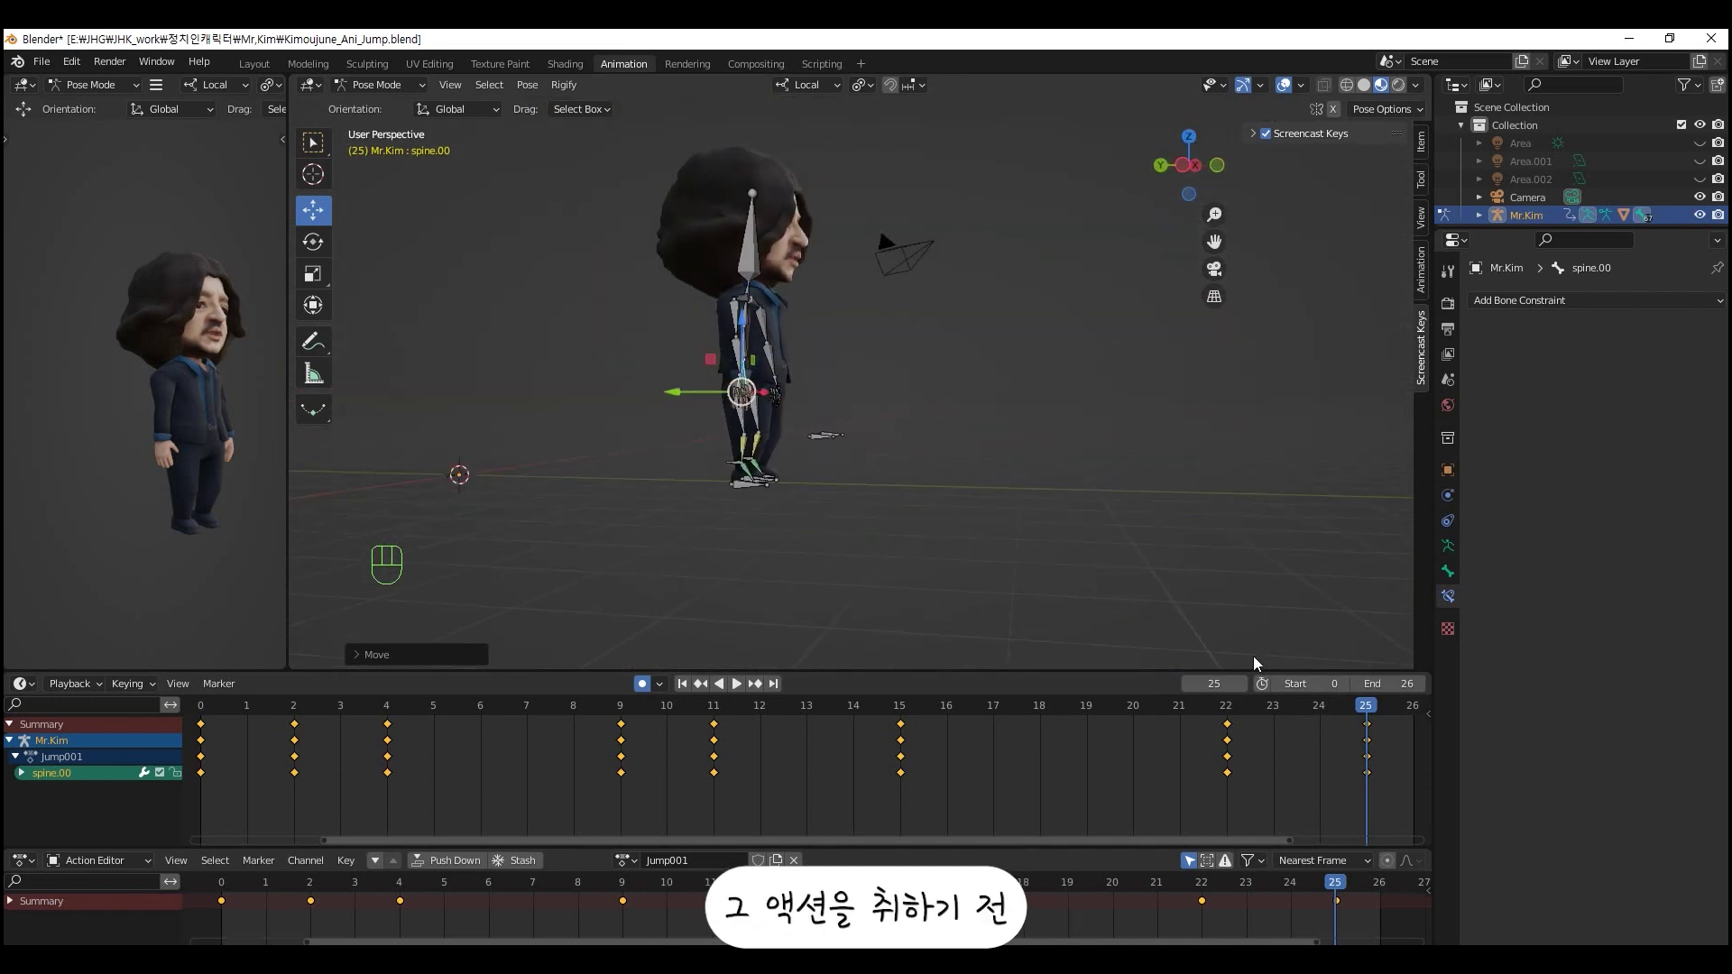
key("space")
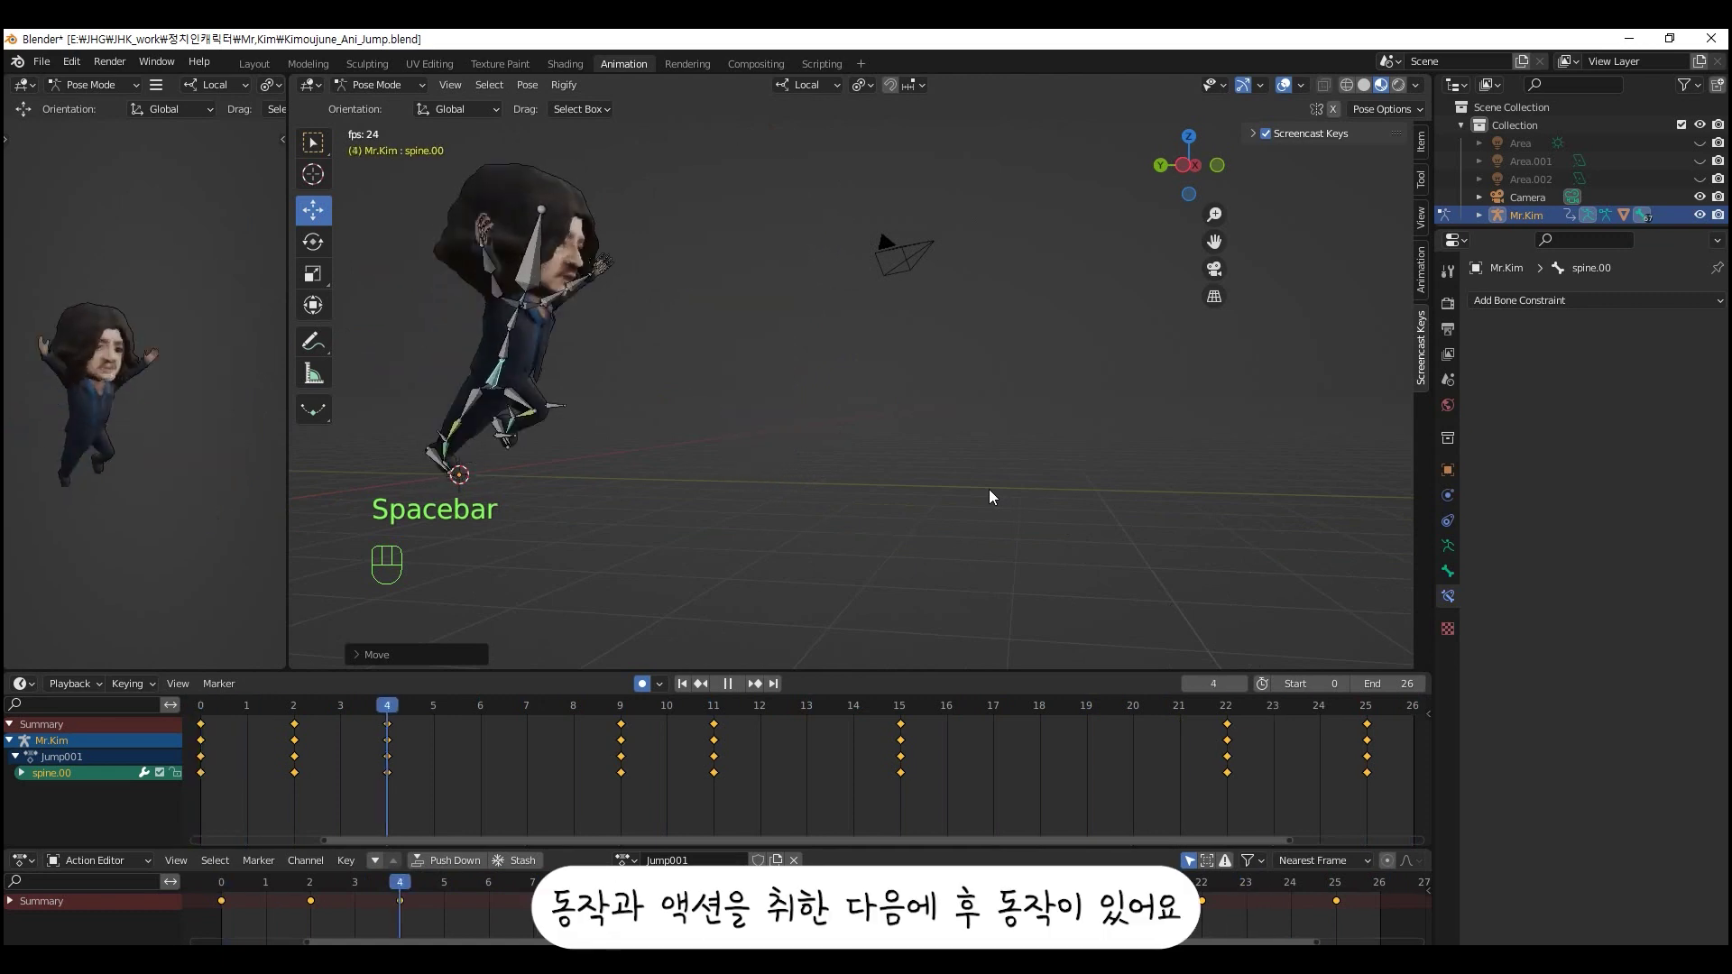
left_click_drag(858, 539, 971, 538)
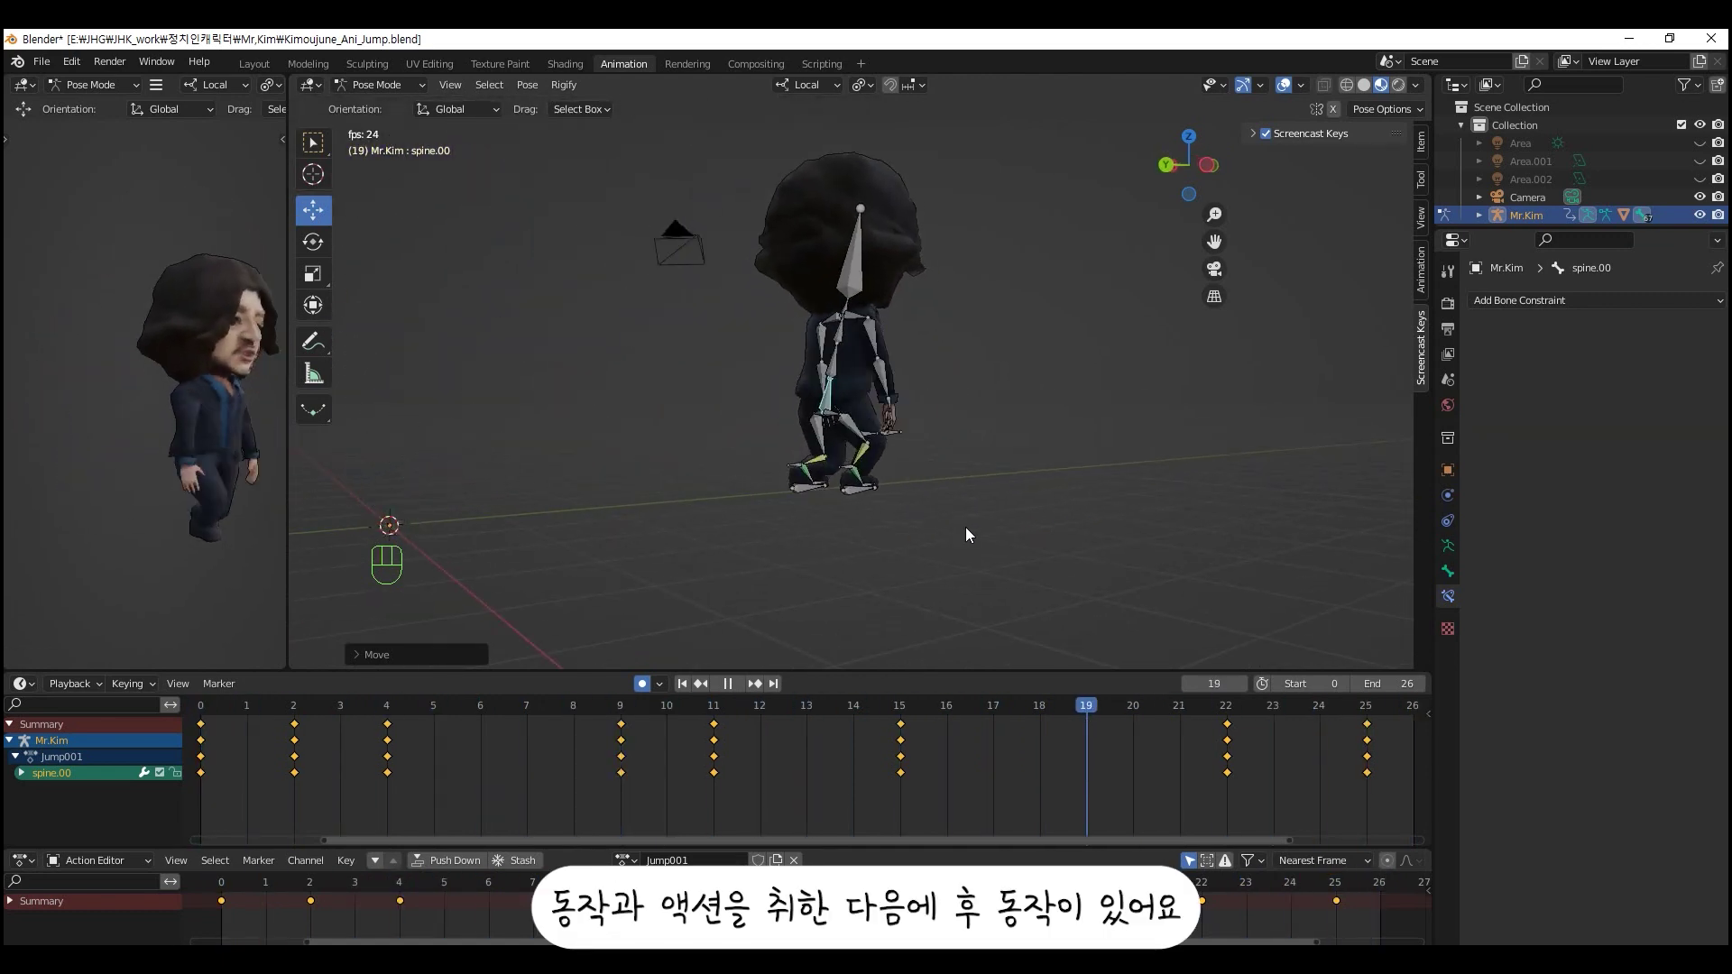
key("space")
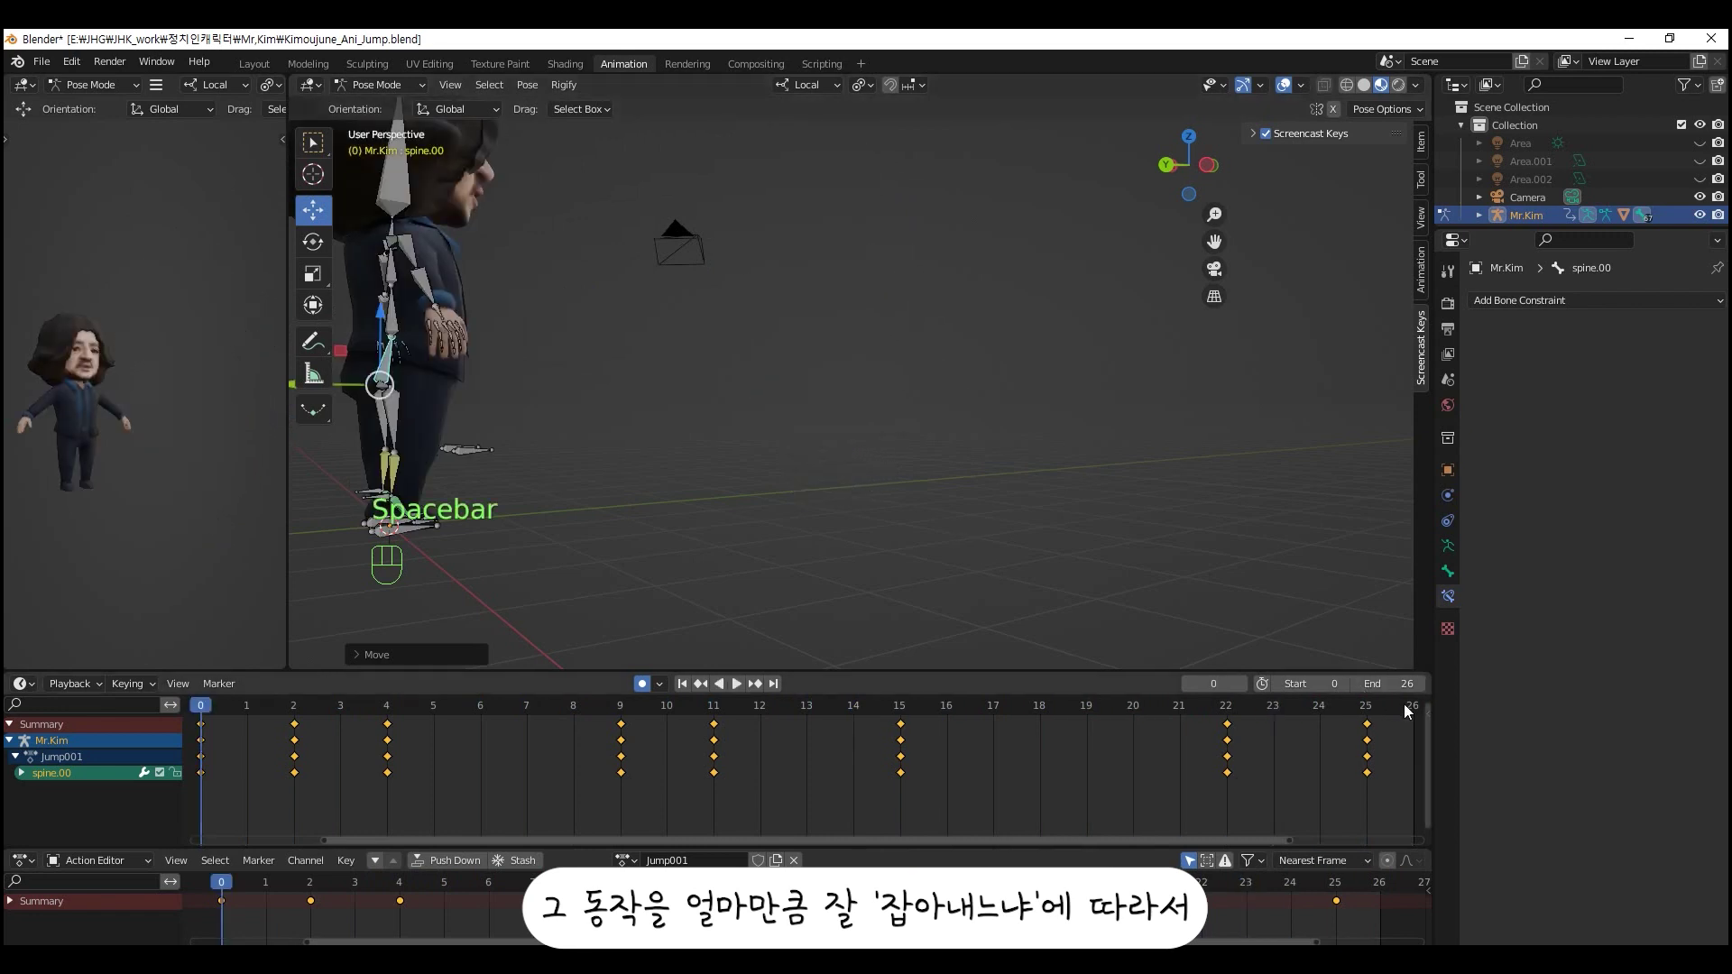
left_click_drag(1235, 703, 1244, 688)
key("ctrl+KP_3")
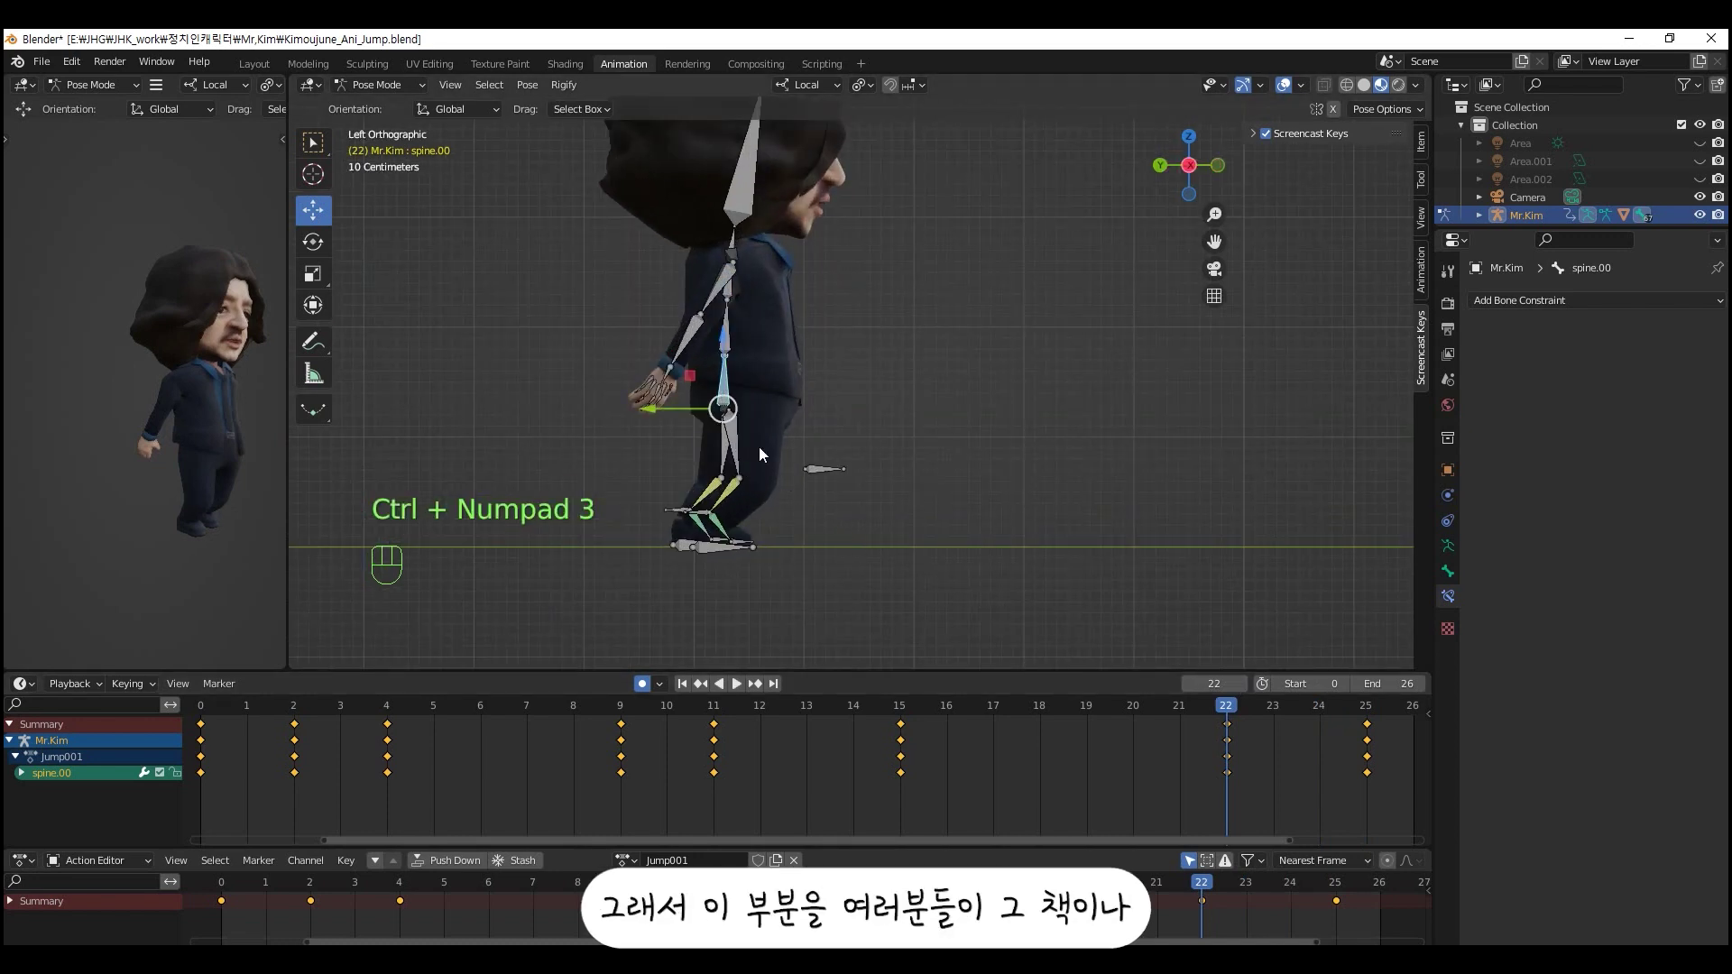